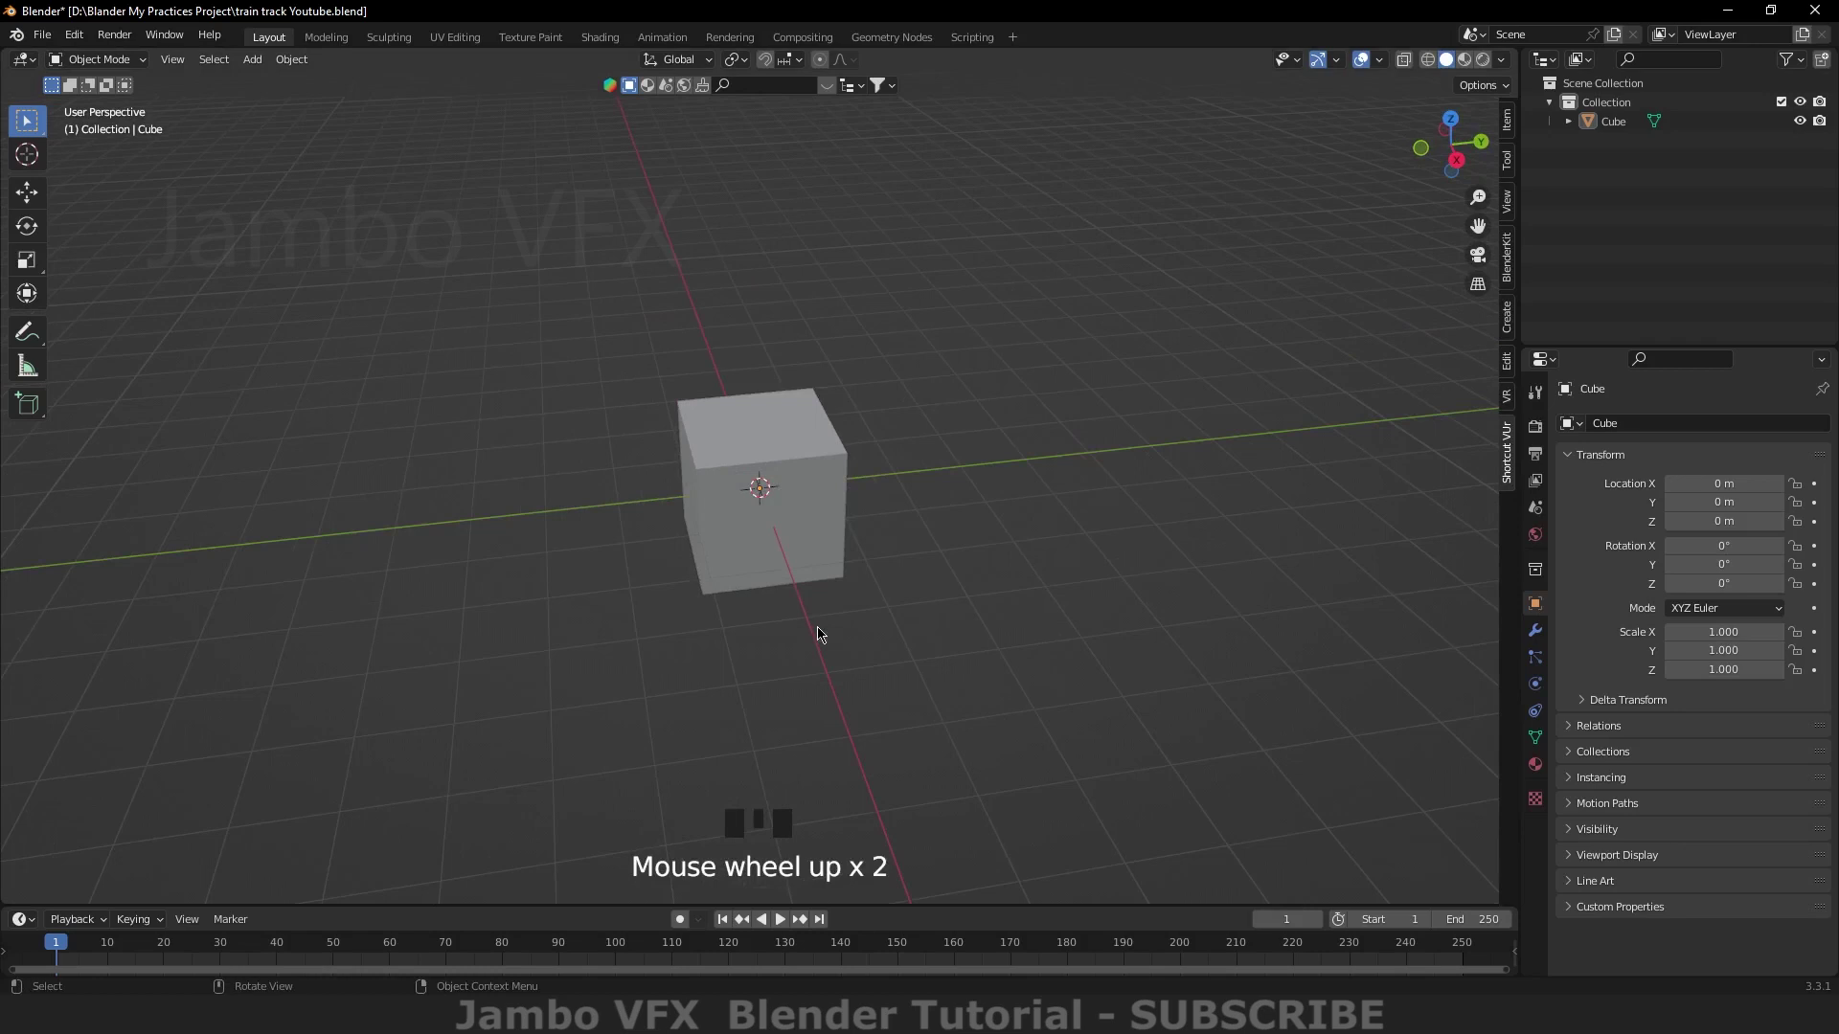
Step: Select the default cube and frame it in the viewport ready for scaling
click(812, 461)
drag(32, 262, 762, 437)
scroll(up, 3)
click(785, 537)
scroll(up, 3)
click(826, 489)
click(786, 533)
Step: Scale the cube into a long, thin, flat sleeper bar (about 1.456 × 0.25 × 0.156)
drag(632, 662, 693, 471)
click(693, 471)
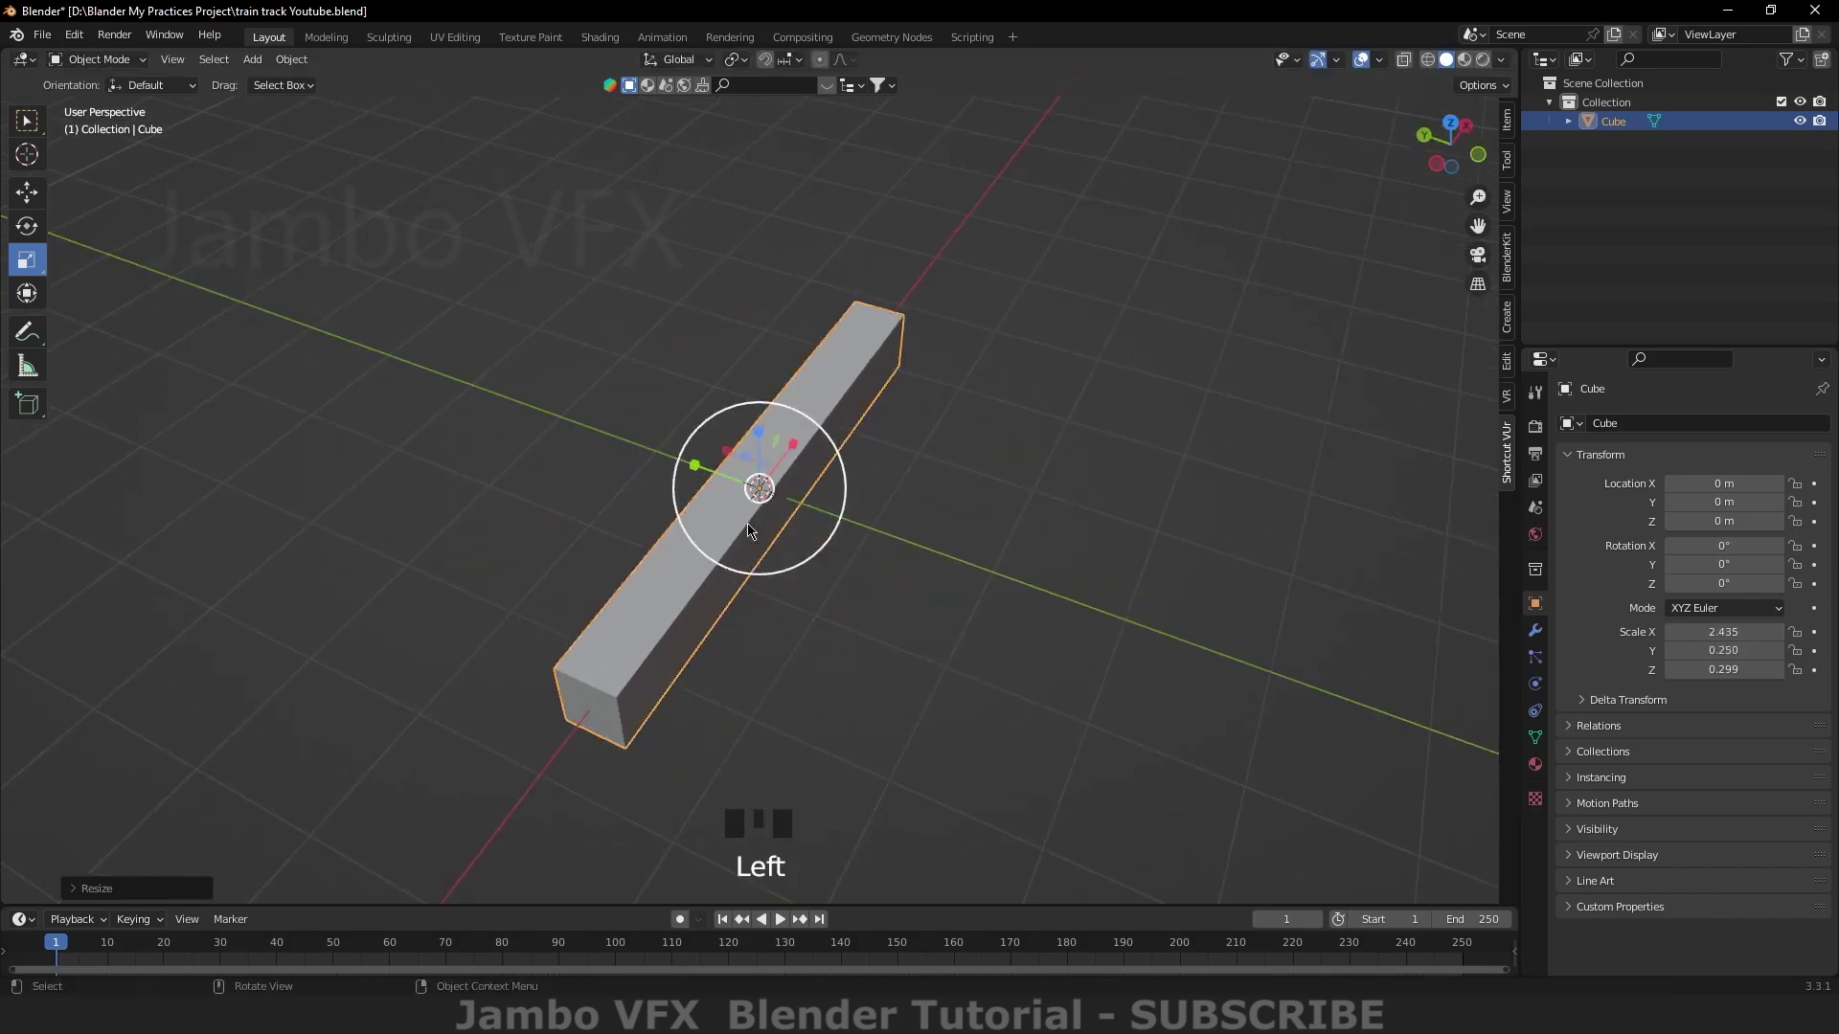
drag(1012, 617, 835, 474)
click(836, 474)
drag(761, 657, 768, 425)
click(767, 424)
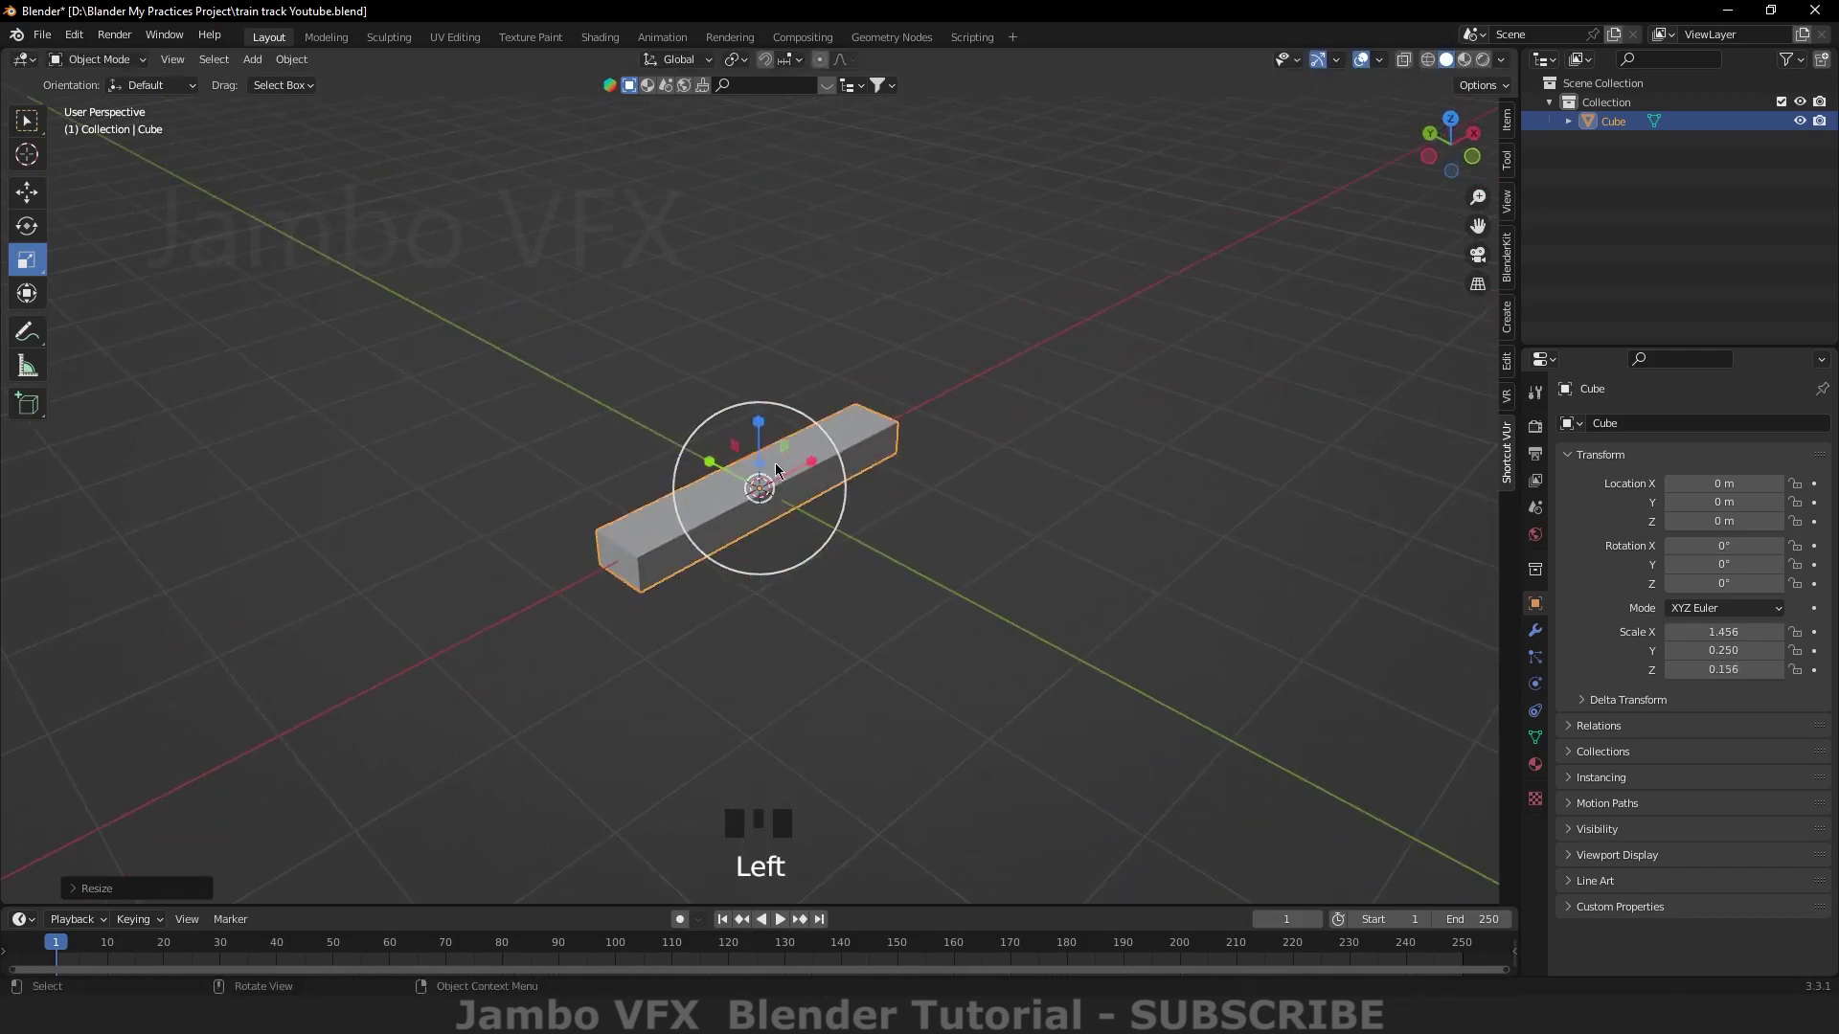
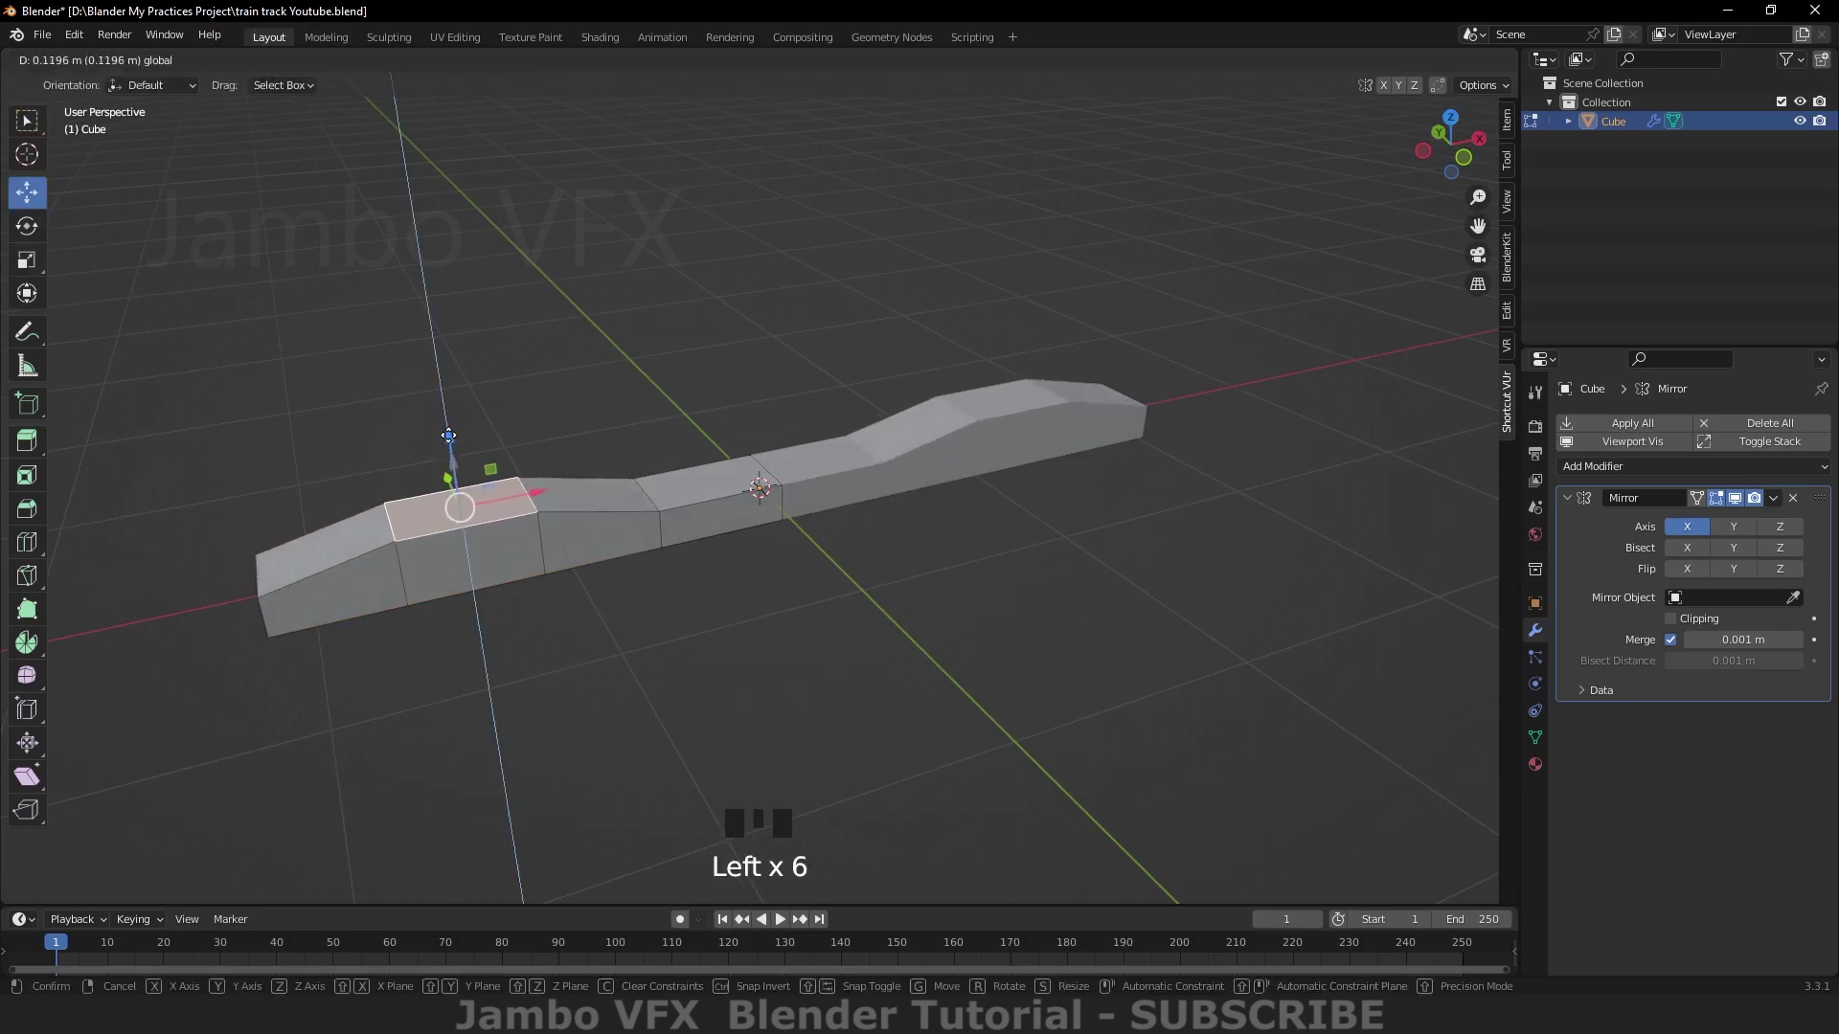
Step: Raise and reposition a top face to form the sloped raised seat on one side
drag(567, 648, 729, 617)
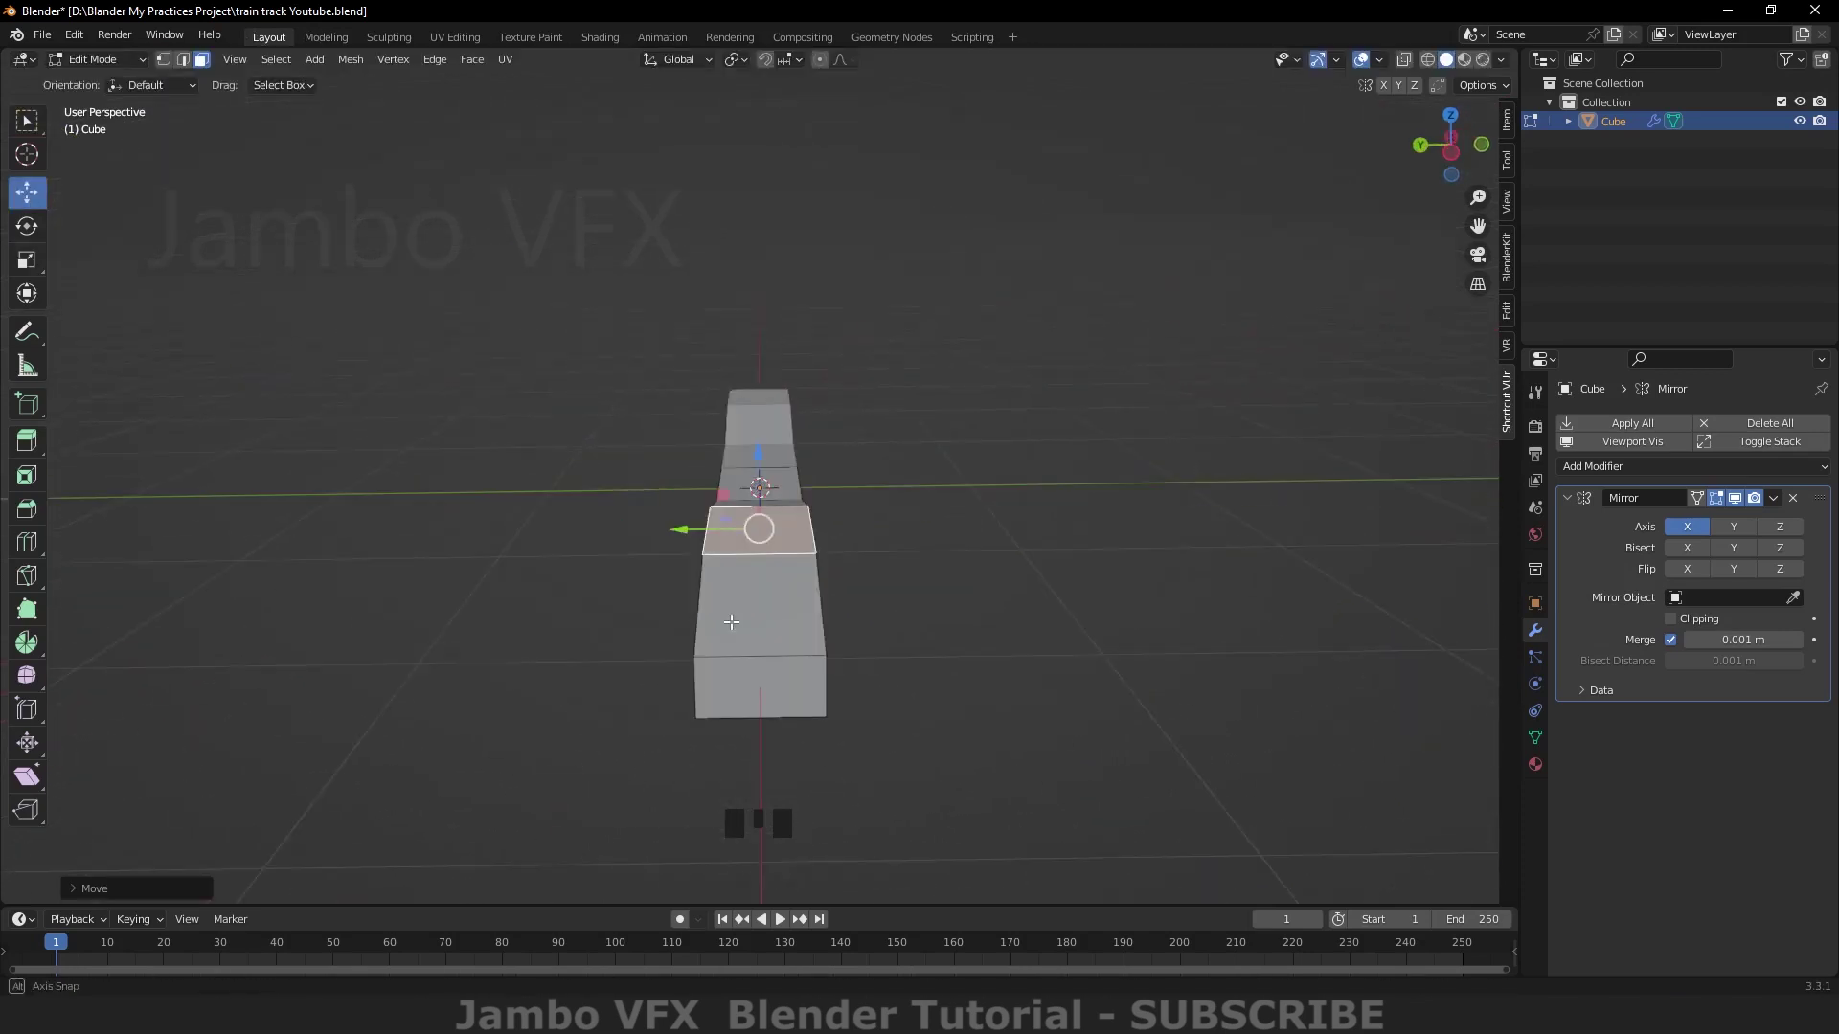
scroll(up, 3)
drag(553, 632, 380, 382)
click(380, 382)
drag(389, 607, 407, 625)
scroll(up, 3)
drag(405, 634, 377, 655)
scroll(down, 3)
drag(393, 652, 355, 512)
Step: Move the other top face to match, then check the symmetric sleeper profile
click(326, 306)
drag(404, 356, 444, 533)
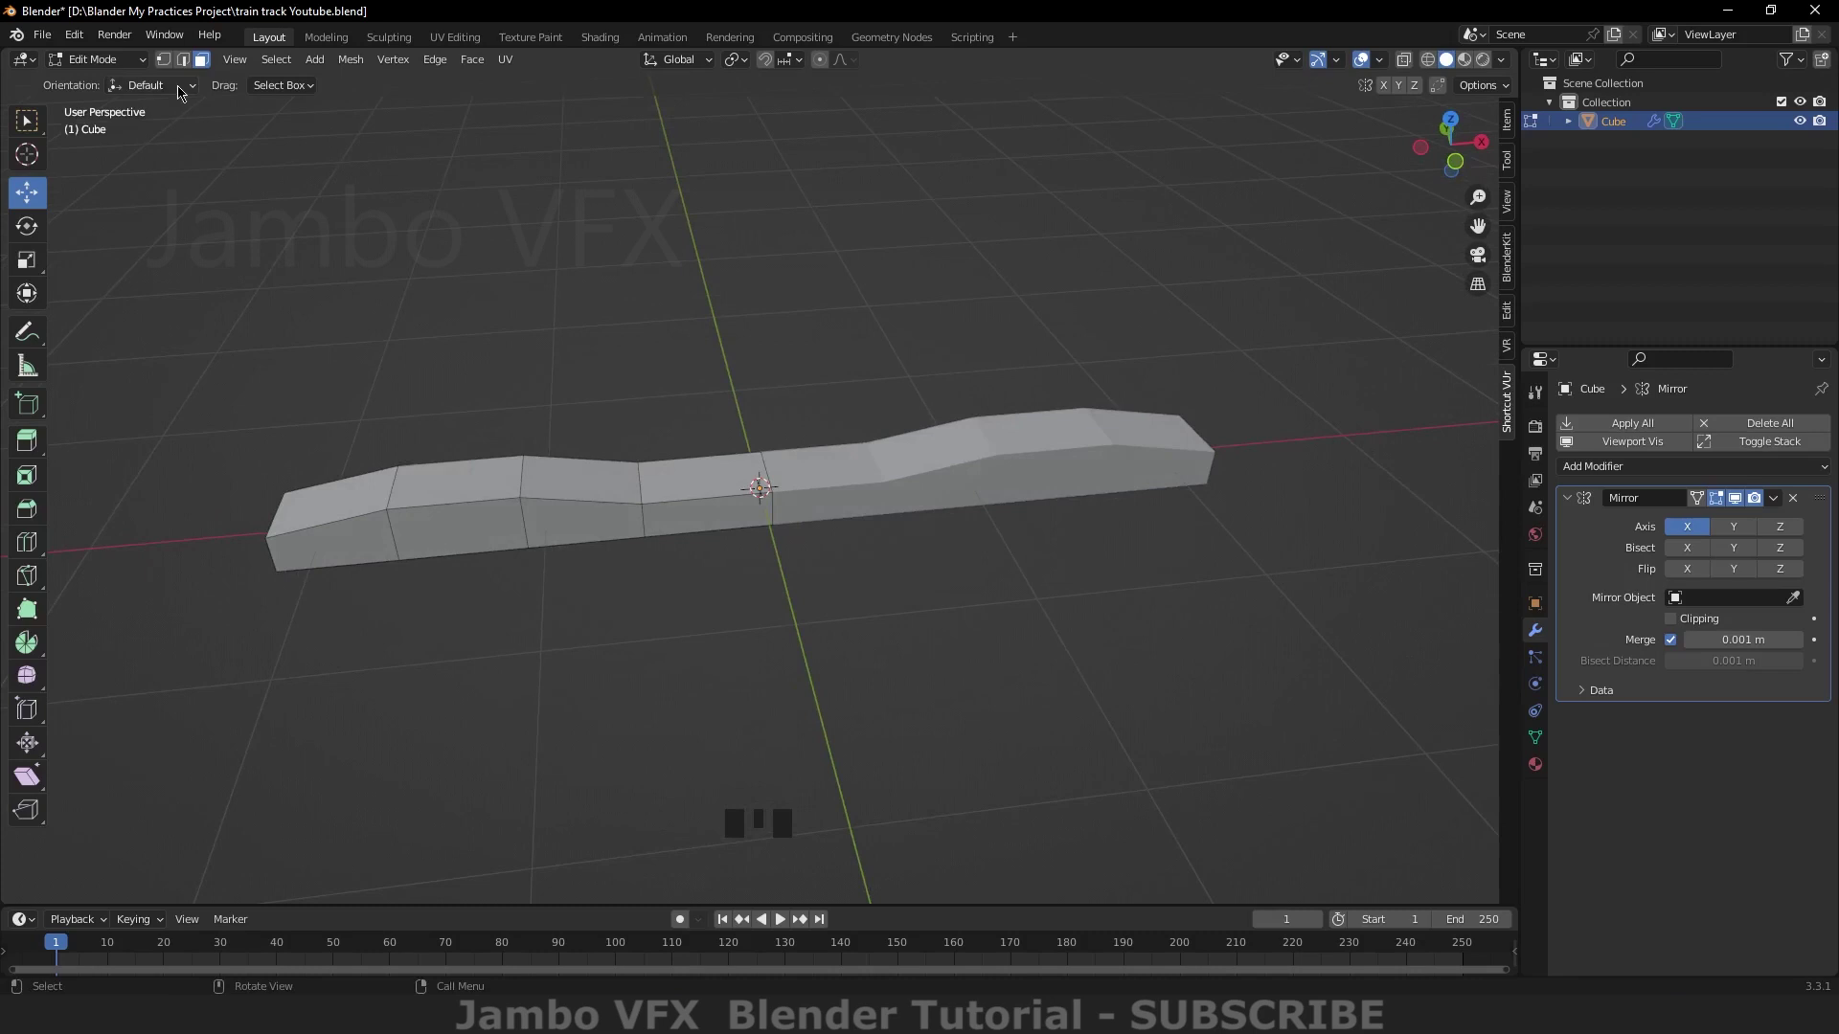
drag(101, 63, 531, 635)
drag(558, 631, 102, 573)
Step: Inspect the boolean-cut recesses in the seats from the front and several angles
key(`)
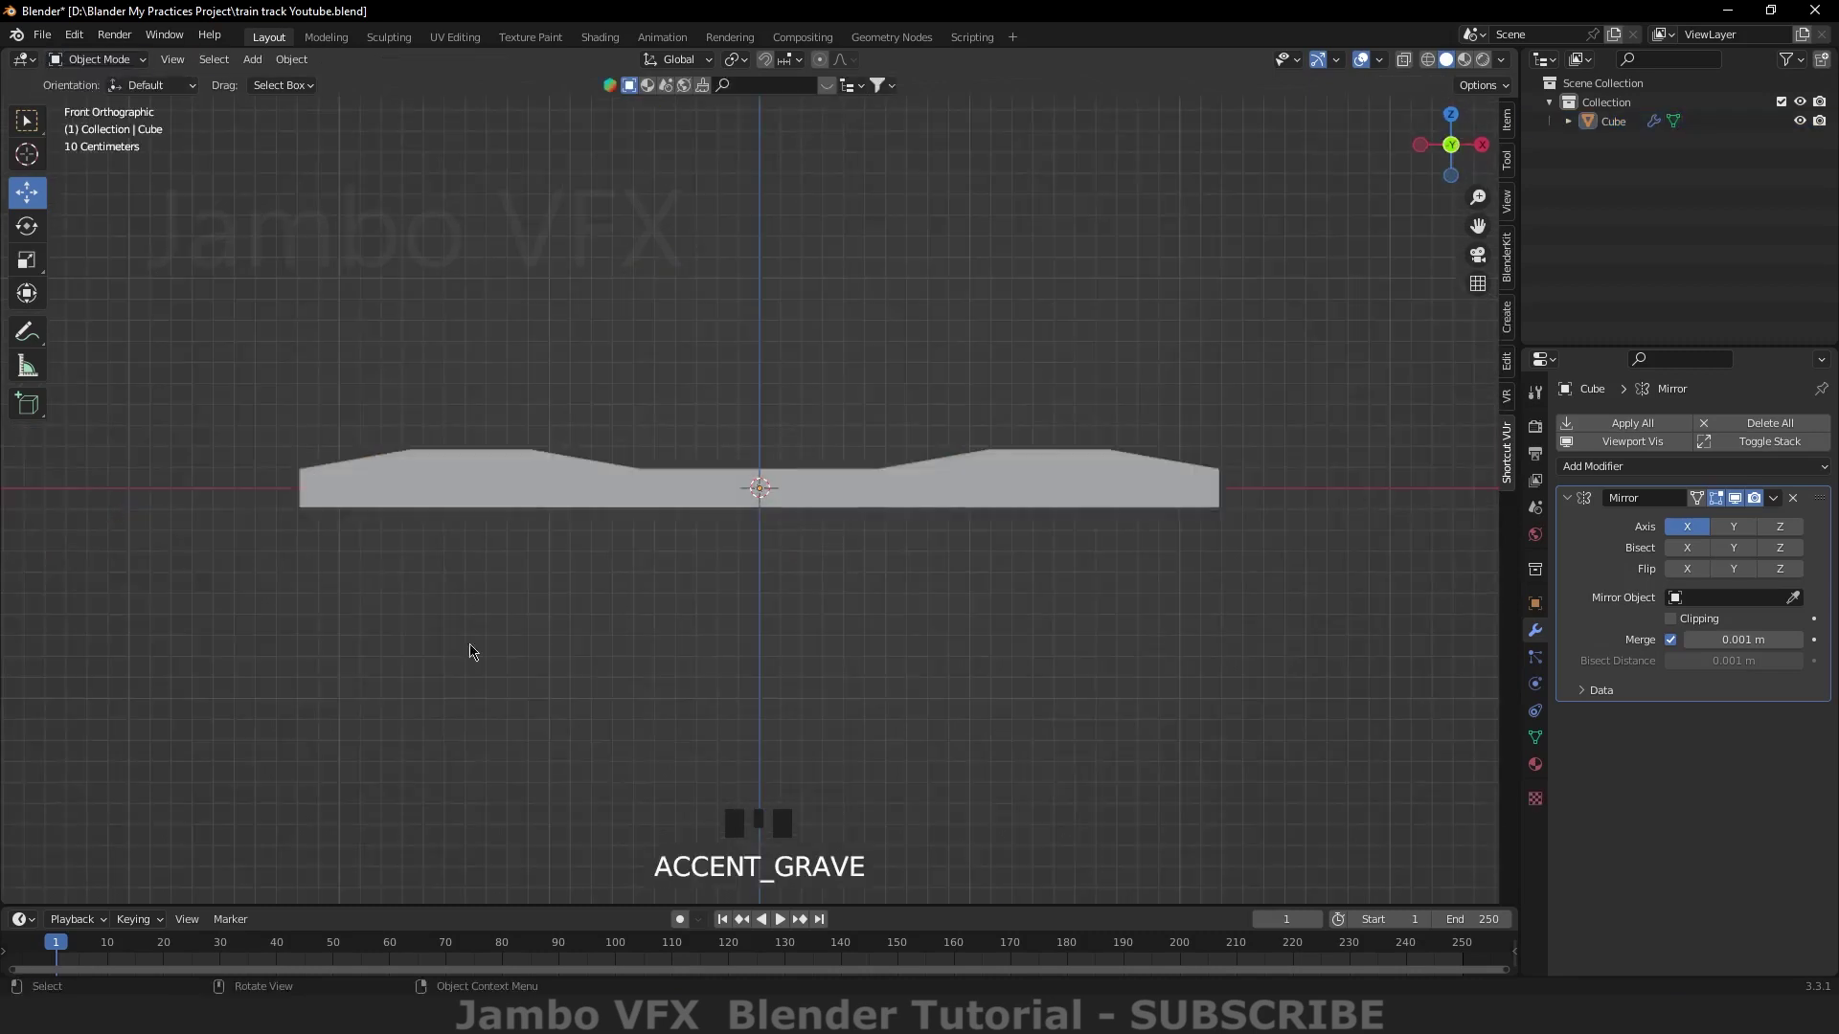
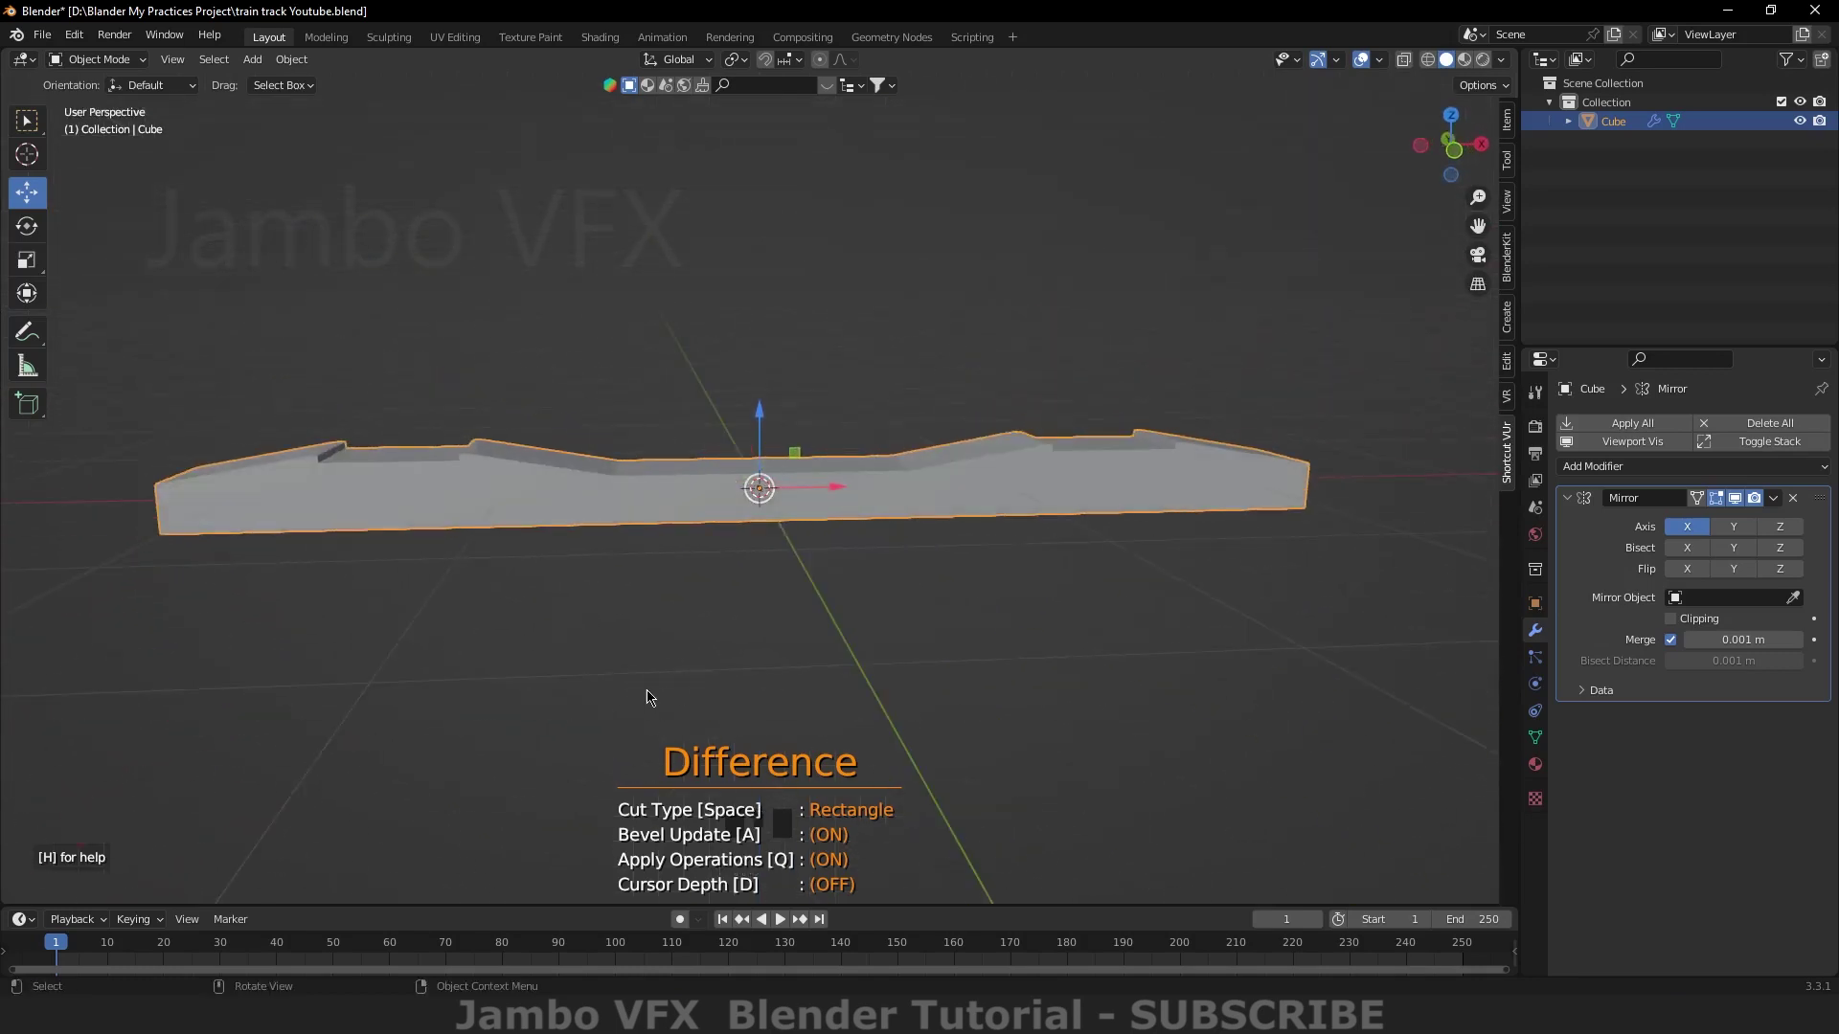
drag(484, 627, 572, 647)
scroll(up, 3)
drag(533, 680, 476, 656)
scroll(down, 3)
drag(486, 617, 528, 669)
scroll(up, 3)
drag(489, 646, 428, 543)
drag(426, 612, 410, 555)
scroll(down, 3)
drag(441, 606, 296, 213)
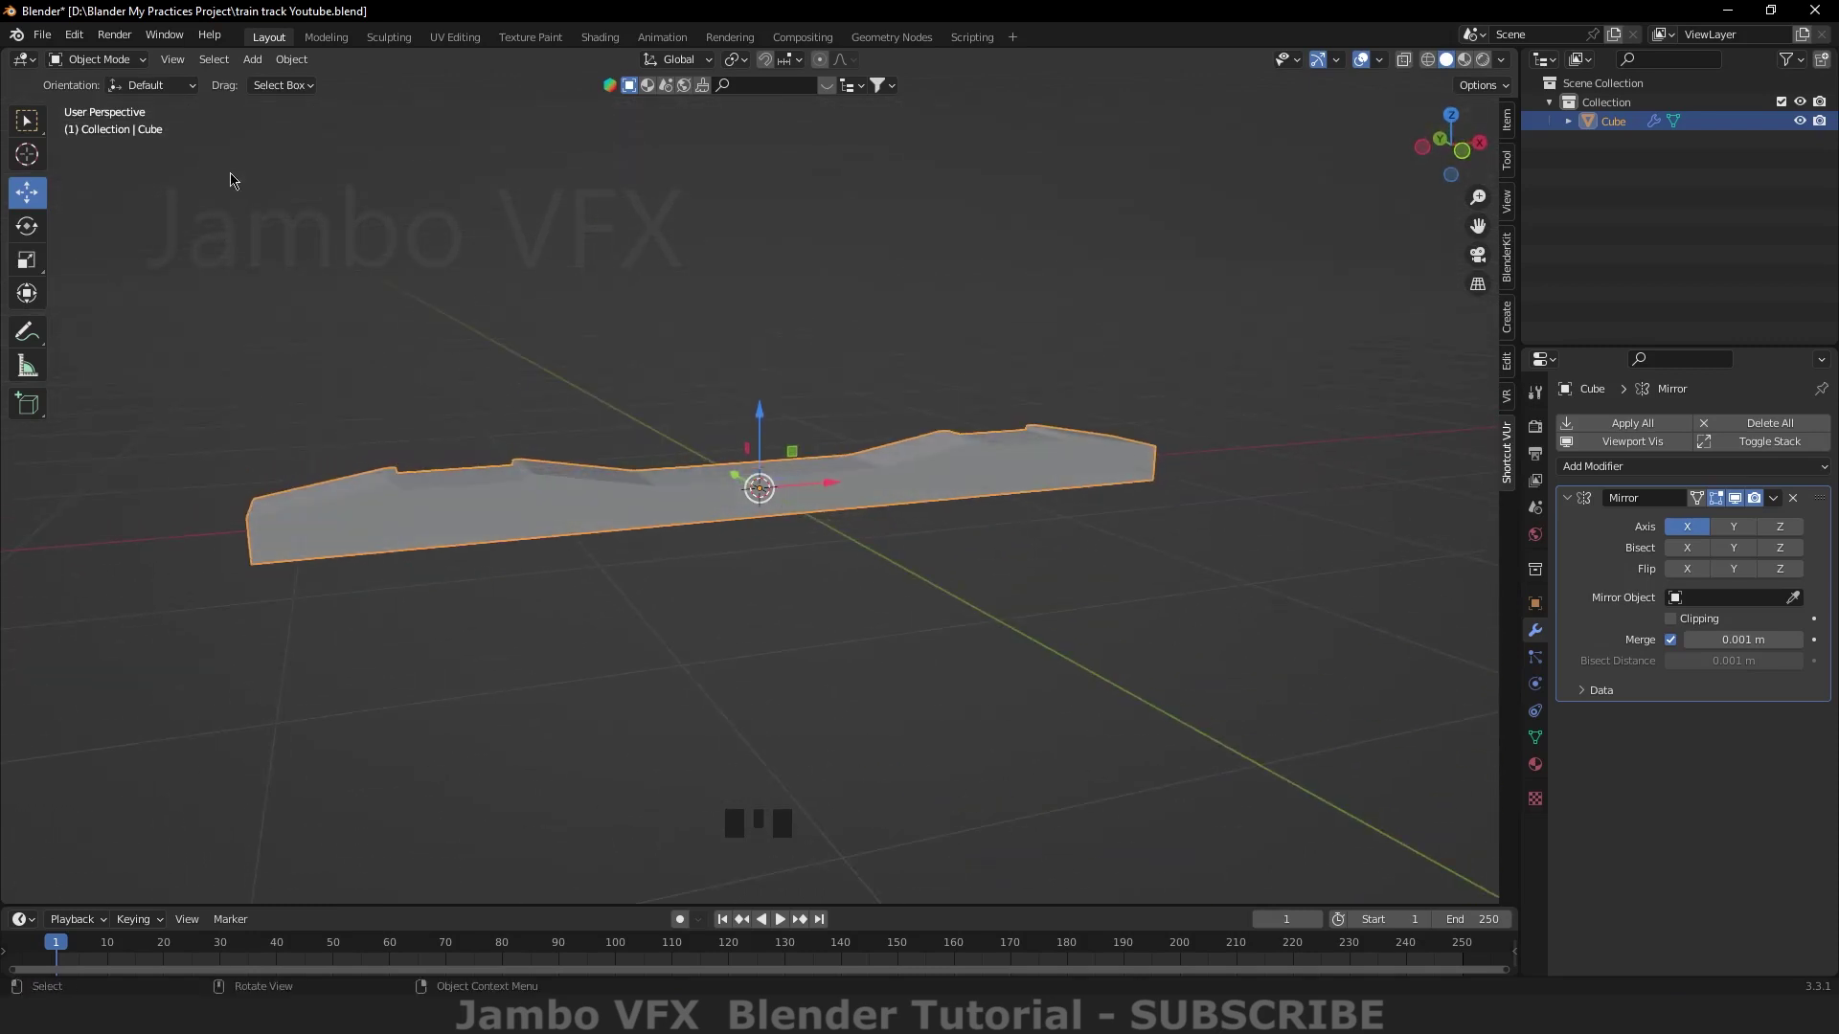
Step: Orbit in close on the recessed seats and enter Edit Mode on the sleeper mesh
drag(118, 60, 218, 226)
drag(96, 63, 515, 614)
drag(515, 614, 490, 608)
scroll(up, 3)
drag(439, 623, 364, 490)
click(364, 489)
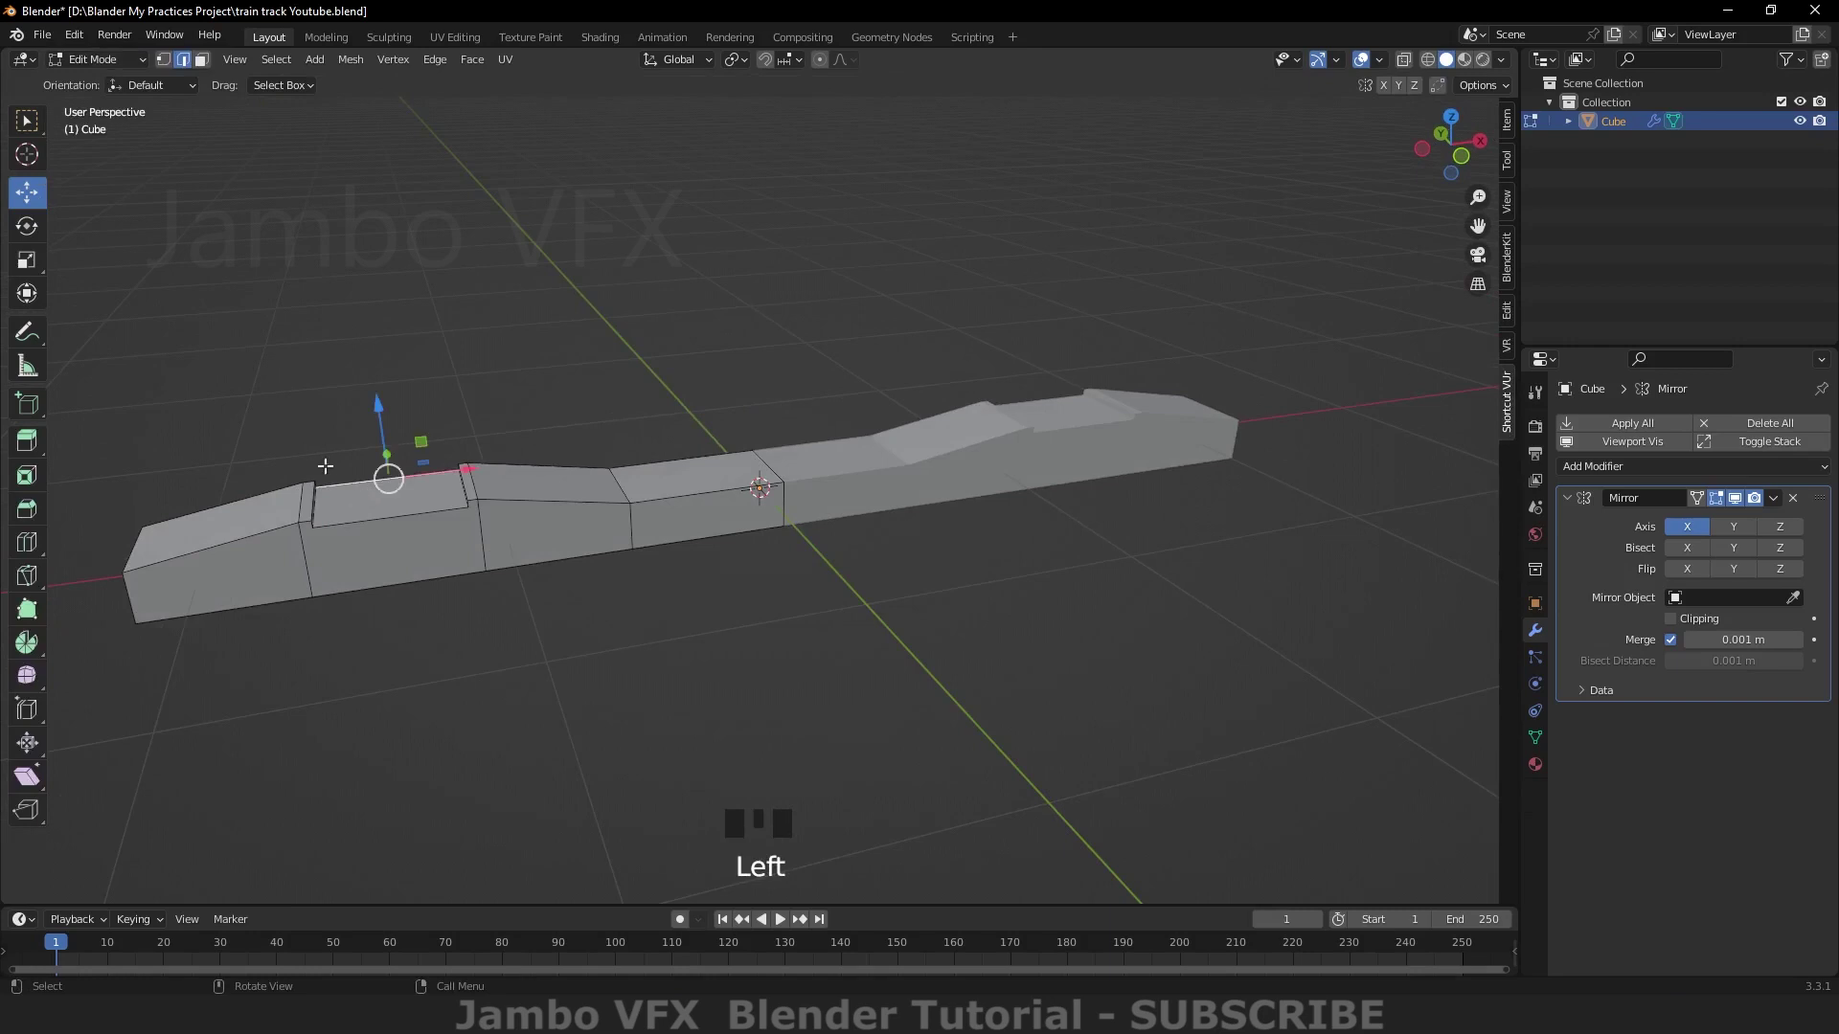
Step: Duplicate the left recess face, separate it as its own object and extrude it into a plate
drag(204, 64, 390, 486)
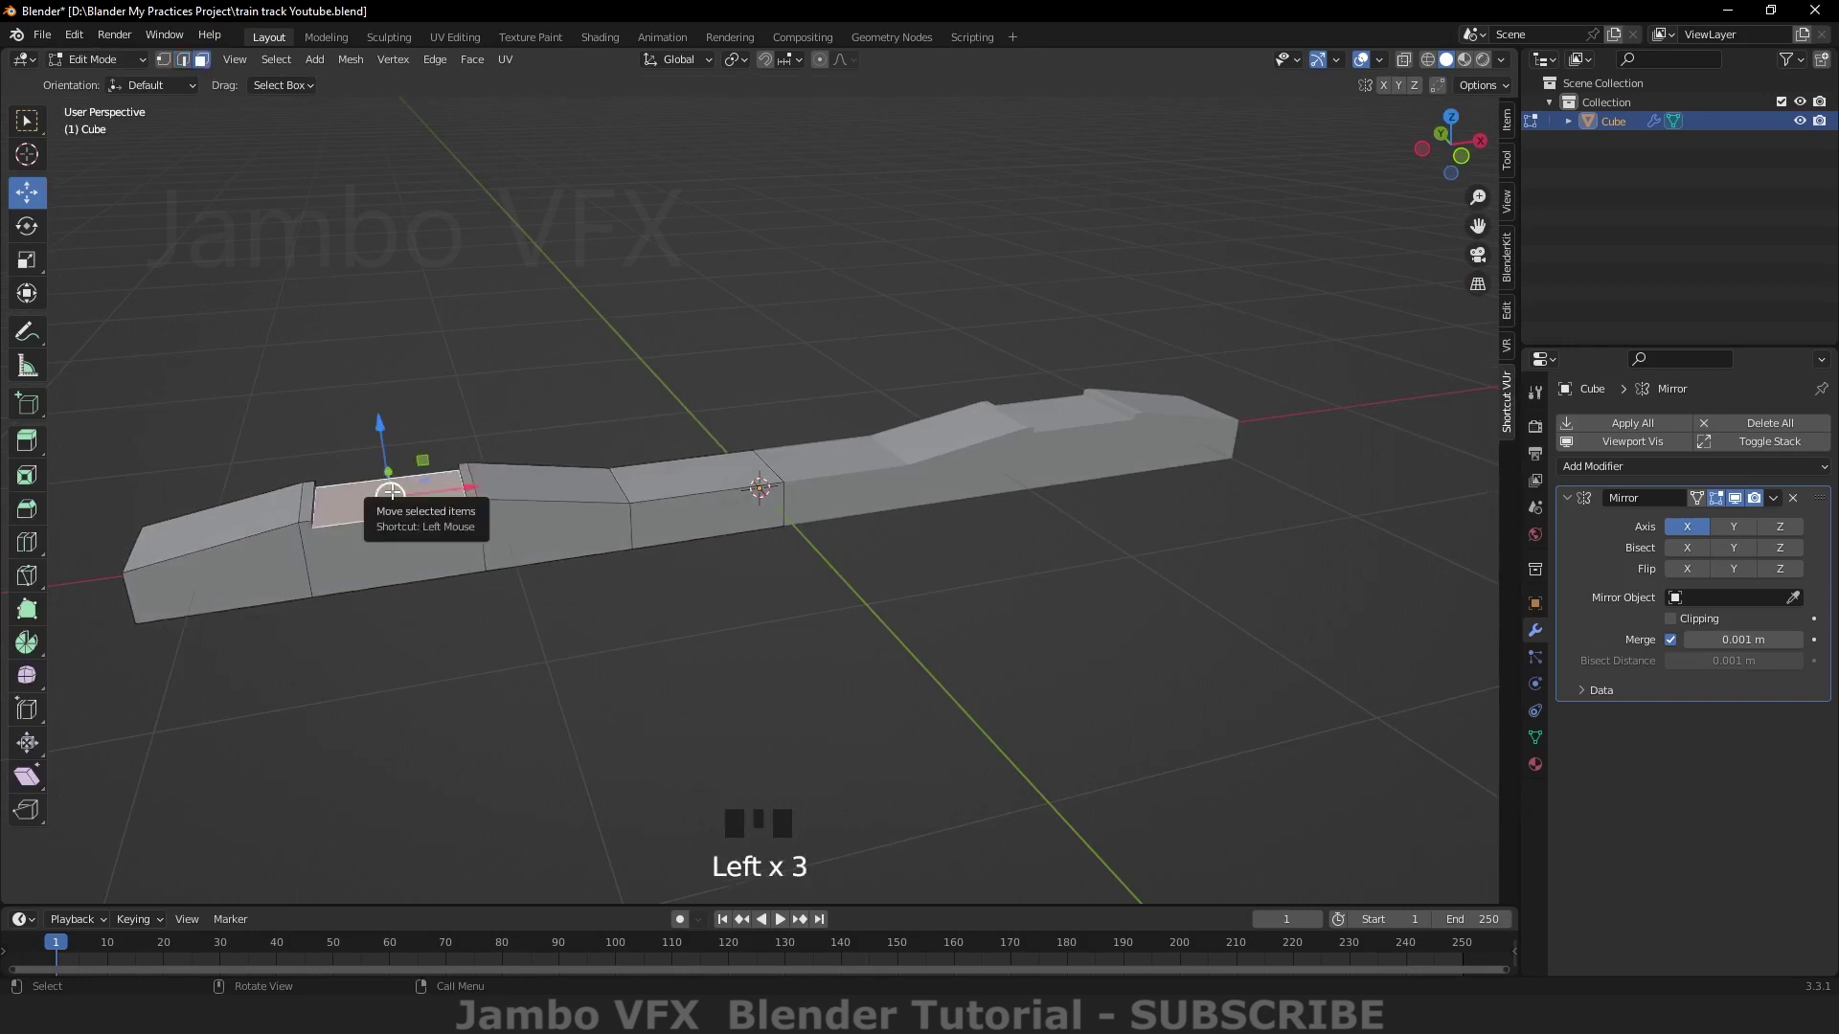
key(shift+d)
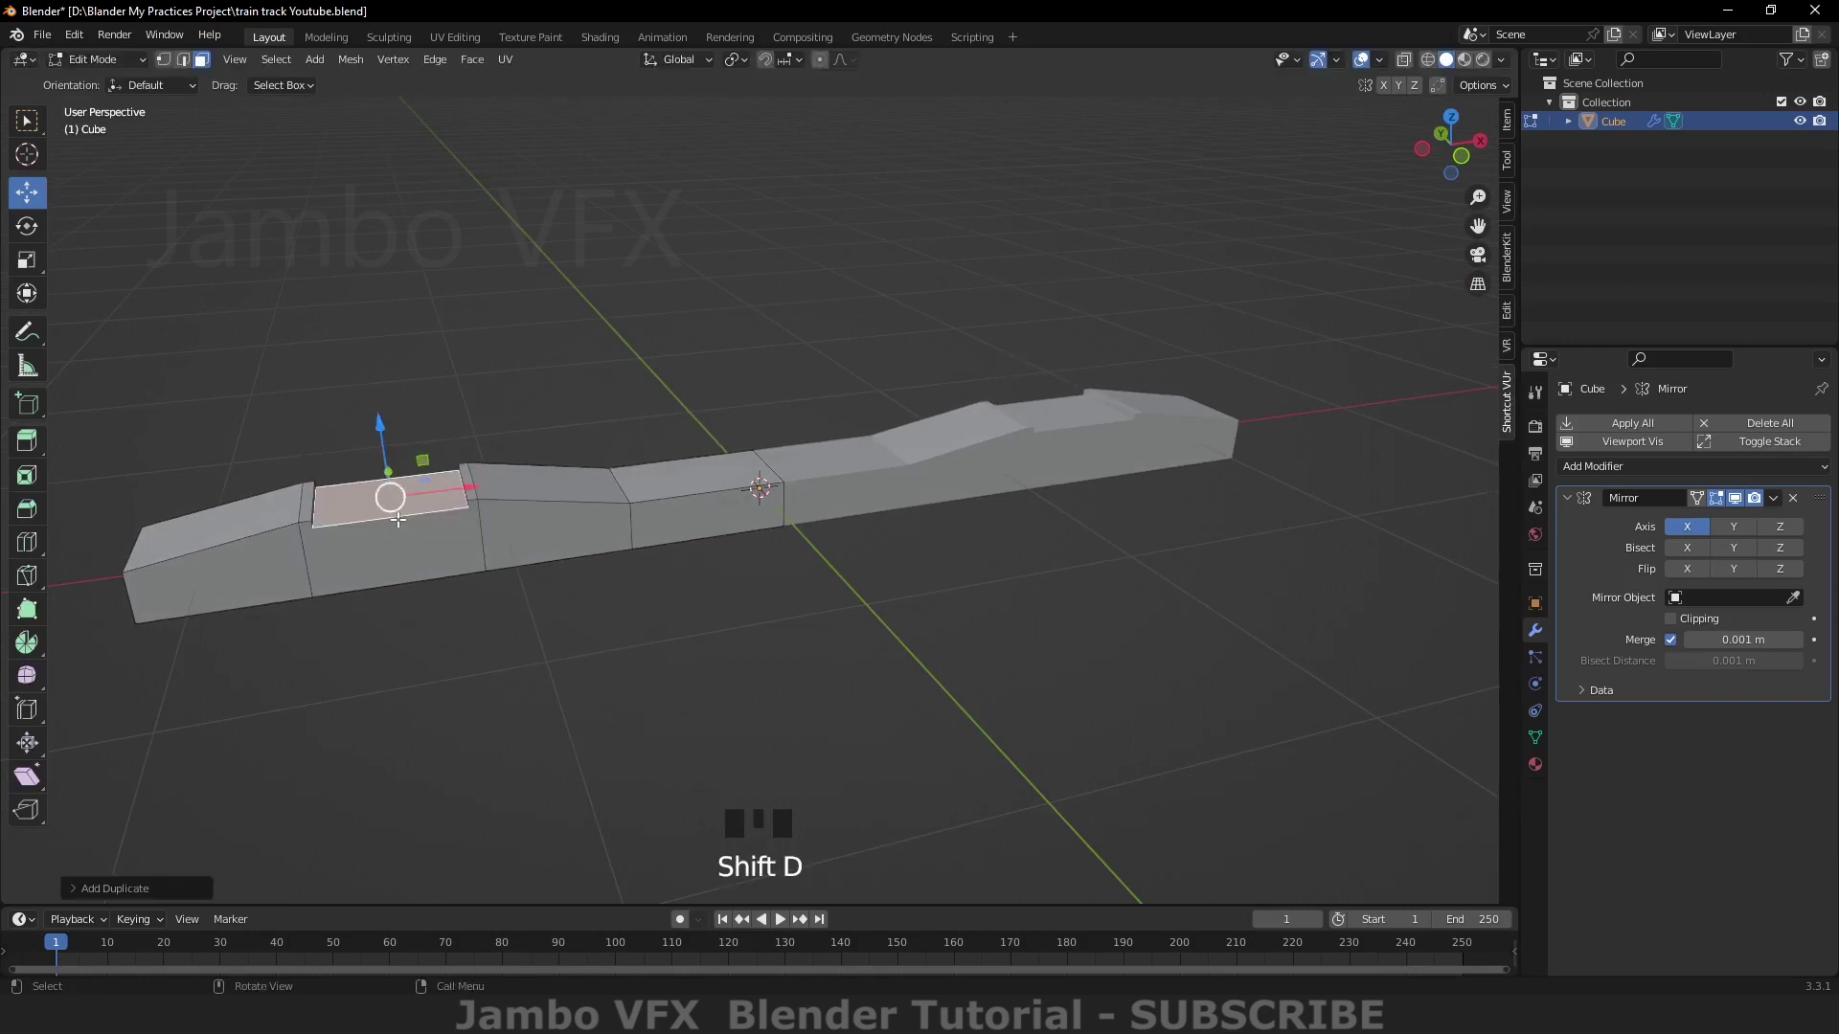
key(p)
drag(346, 387, 351, 409)
click(376, 496)
click(333, 408)
drag(35, 264, 289, 673)
key(e)
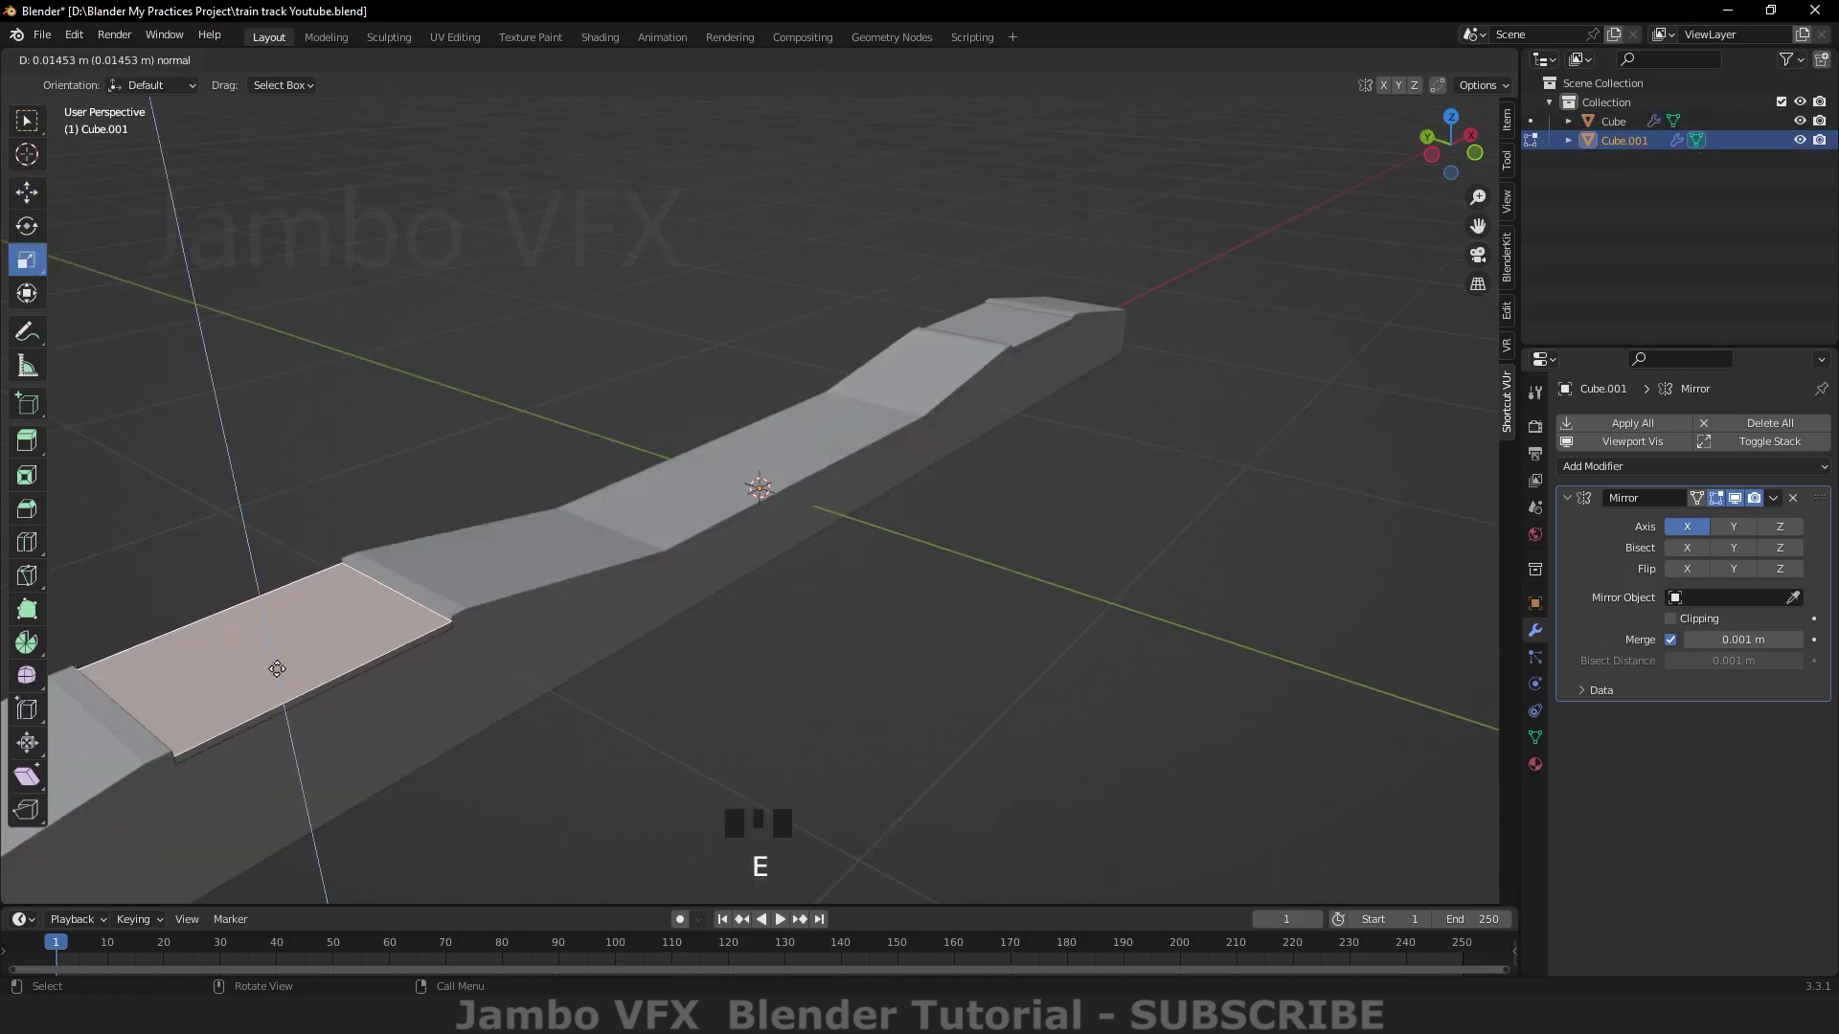
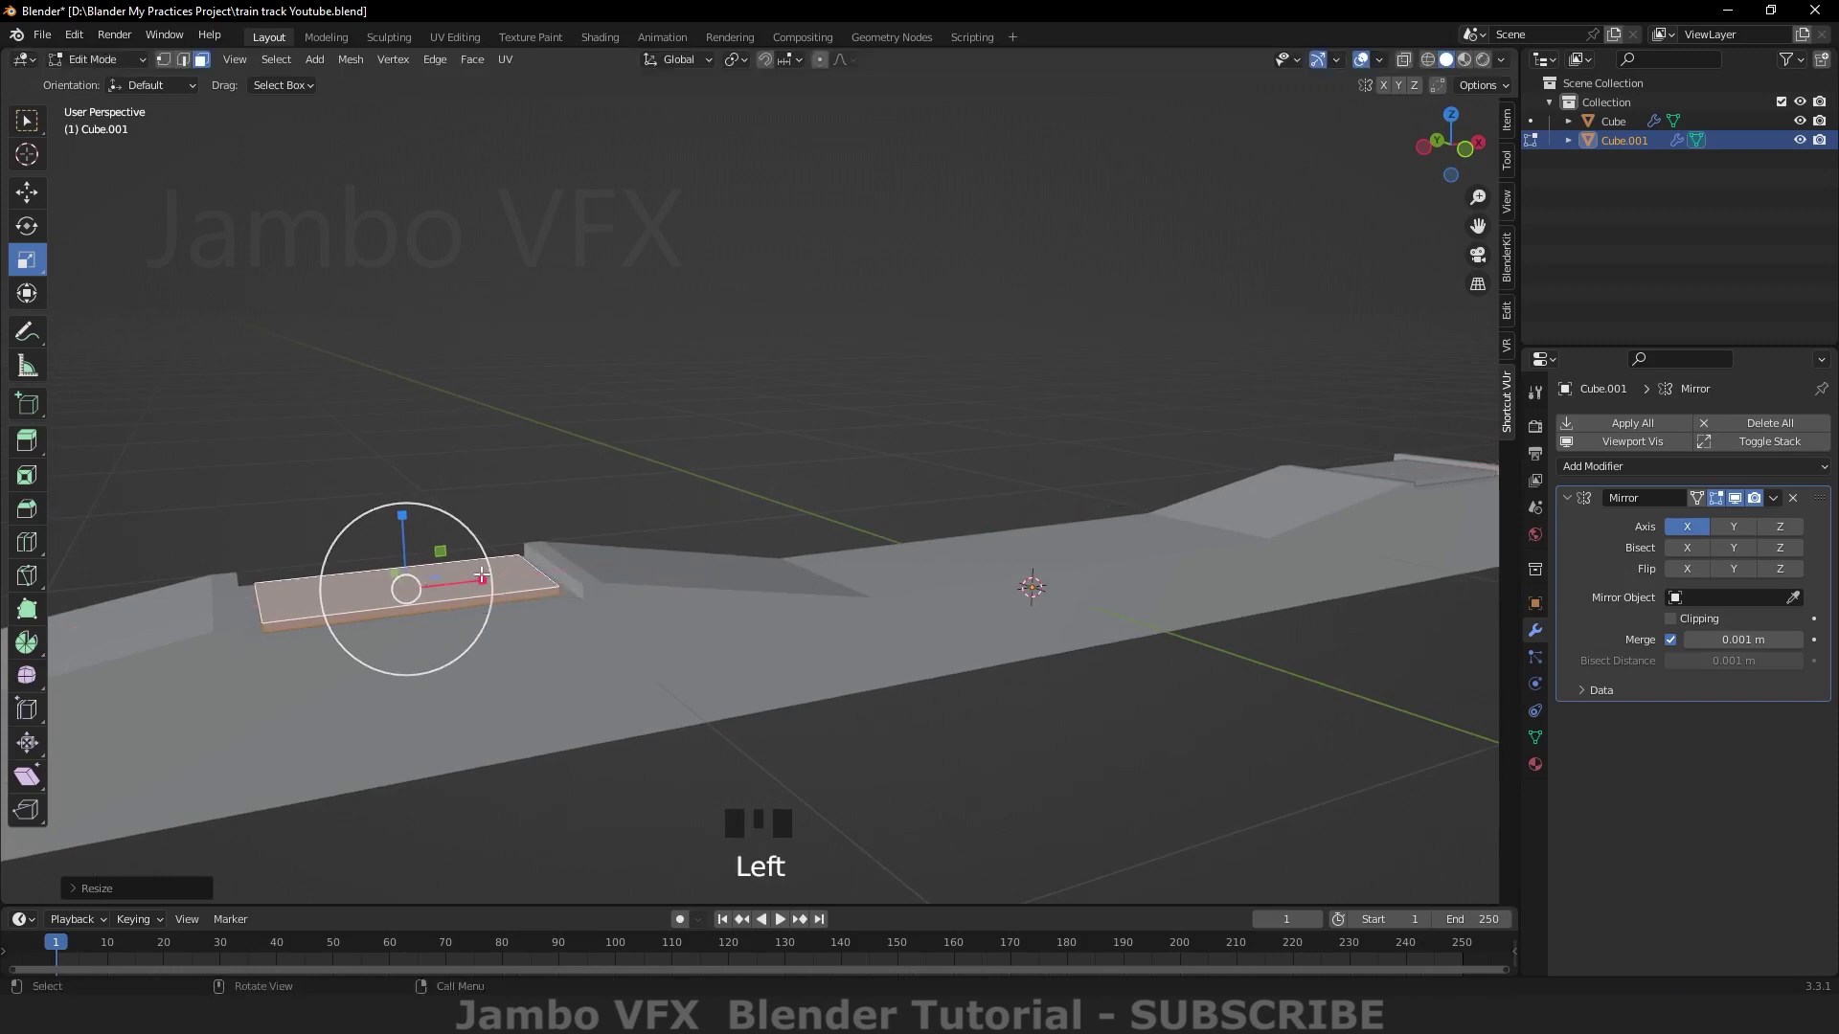
Step: Shrink the base plate to fit inside the recess and check it from the front
drag(545, 843, 550, 841)
drag(619, 801, 539, 769)
scroll(up, 3)
scroll(down, 3)
drag(541, 771, 586, 767)
scroll(down, 3)
drag(612, 649, 268, 584)
key(`)
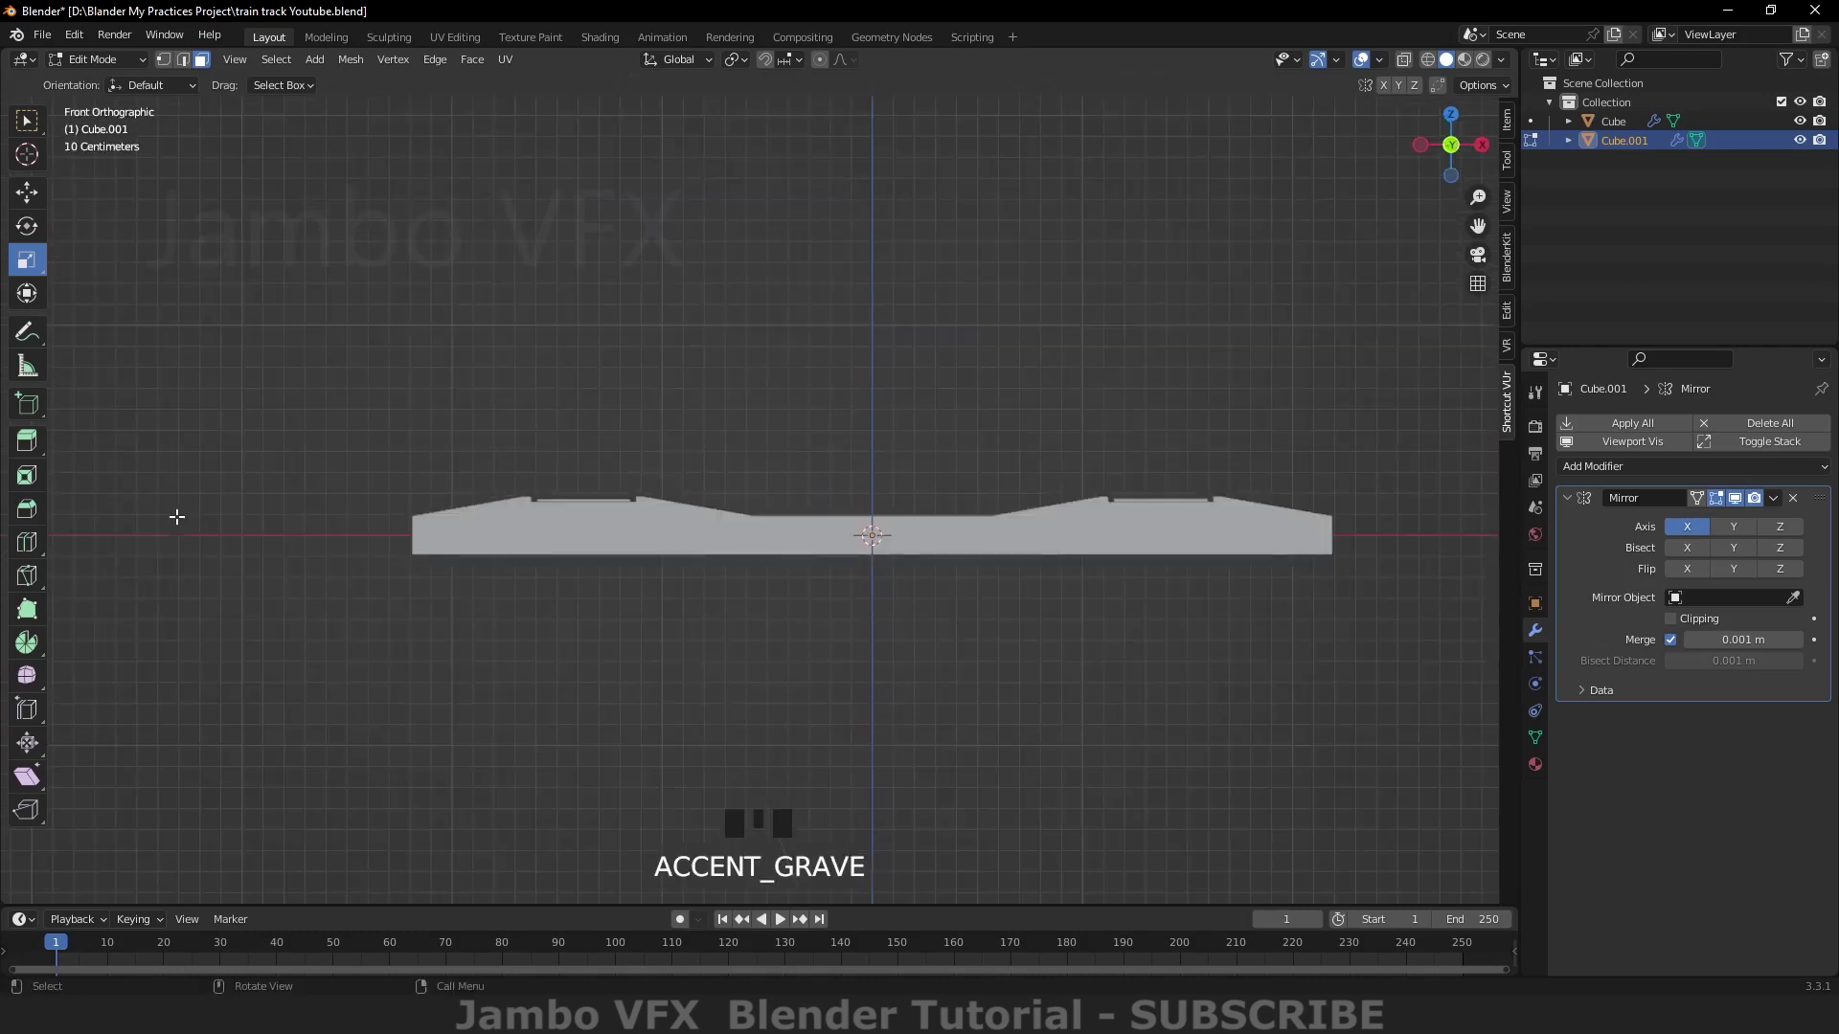
Step: Add a new plane to start the rail cross-section
key(ctrl+a)
key(shift+a)
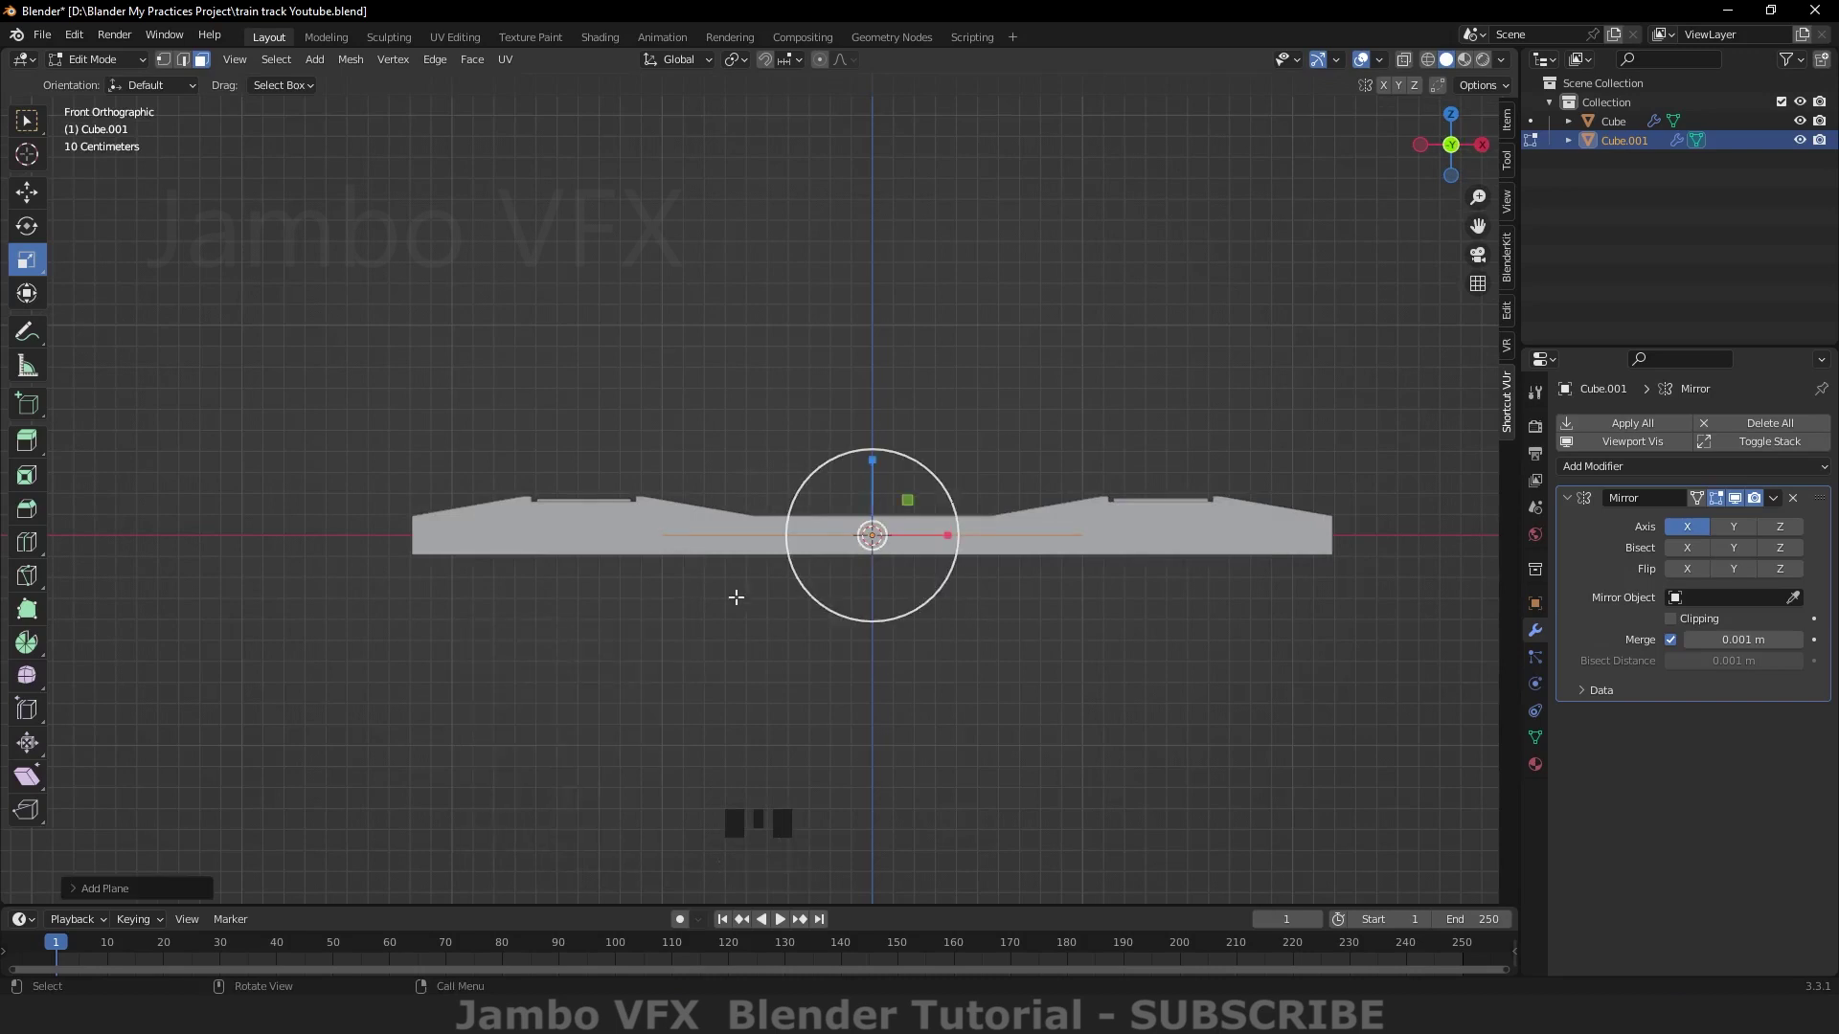
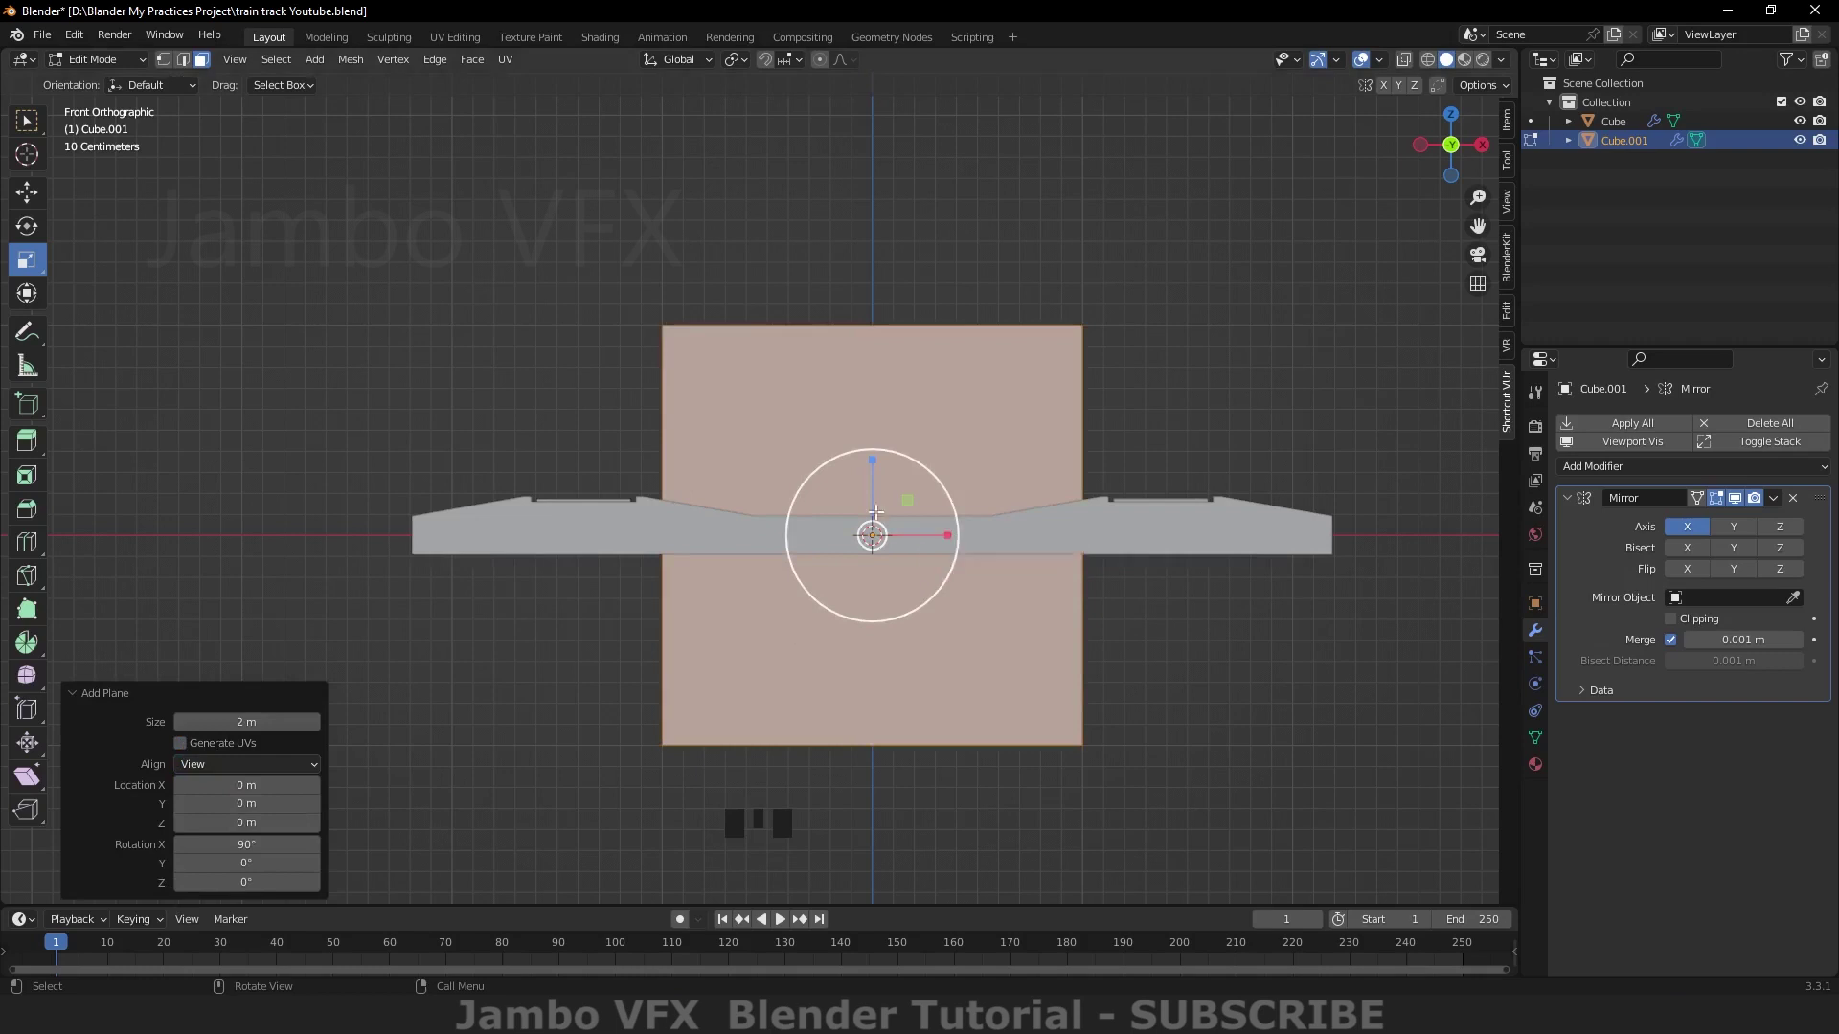
Step: Move the new plane left of the sleeper and scale it into a narrow upright rectangle
click(39, 195)
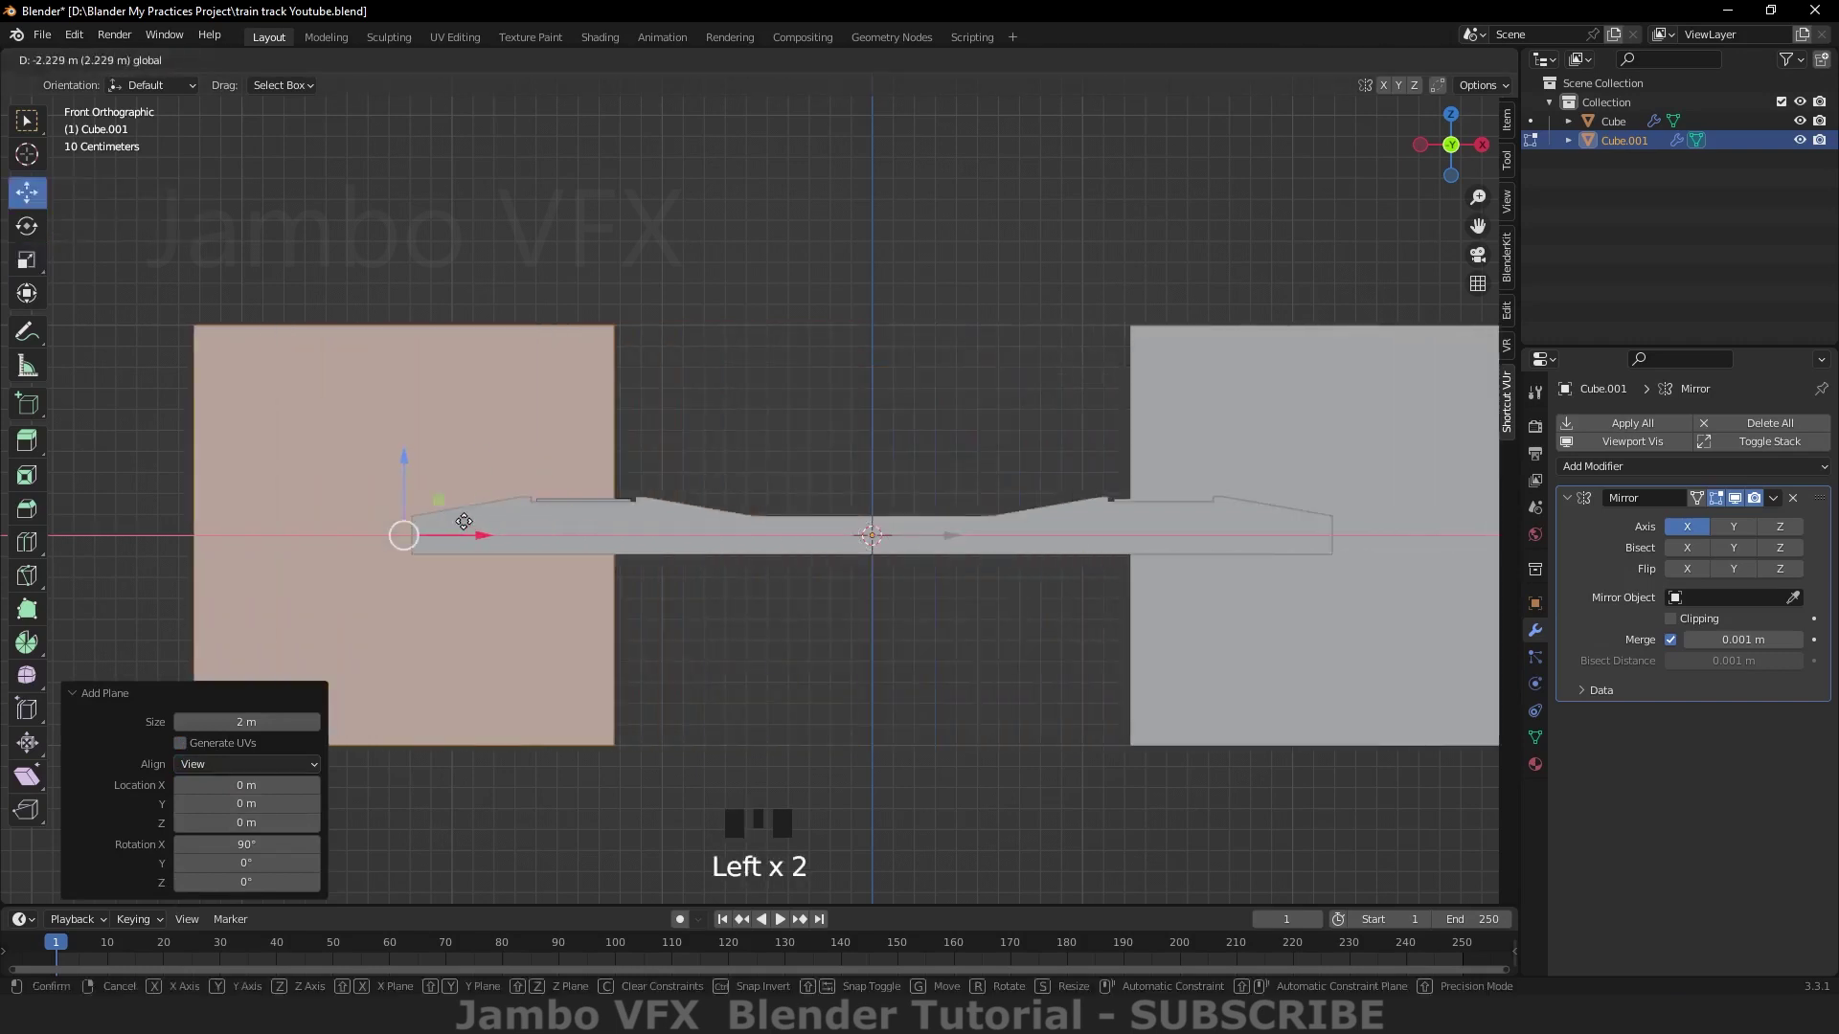
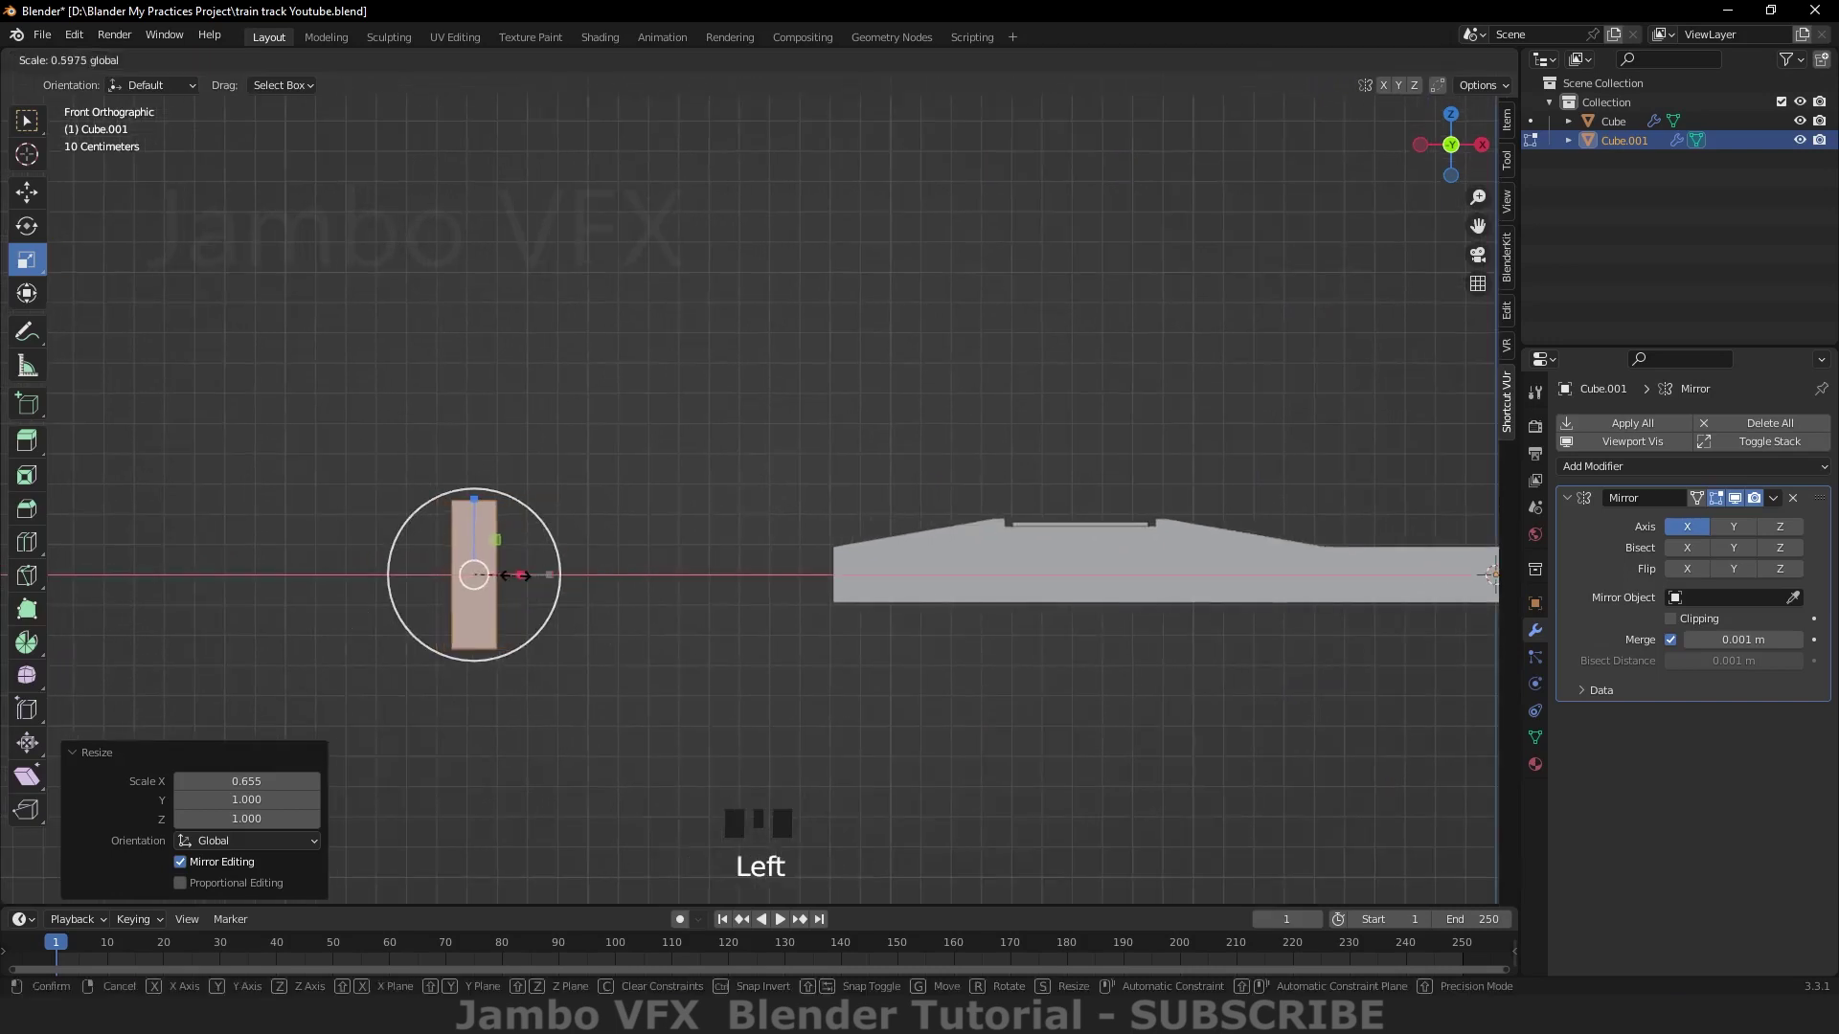
click(469, 497)
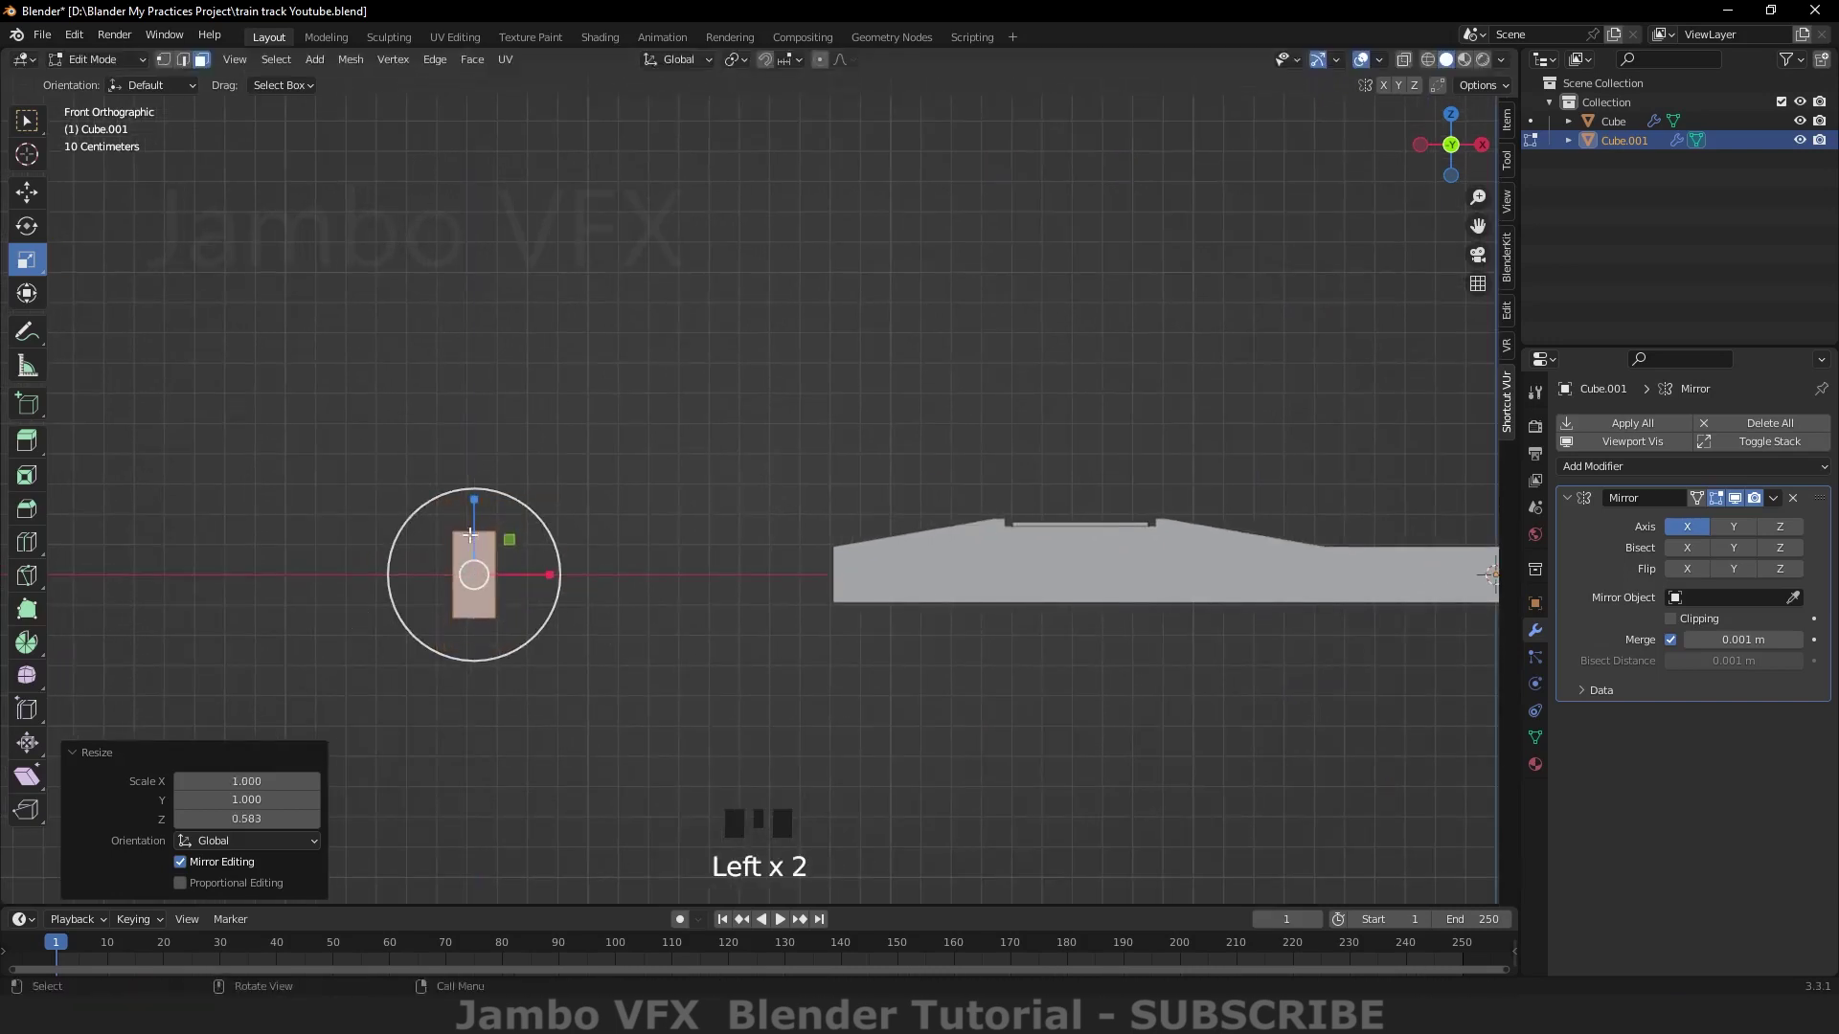
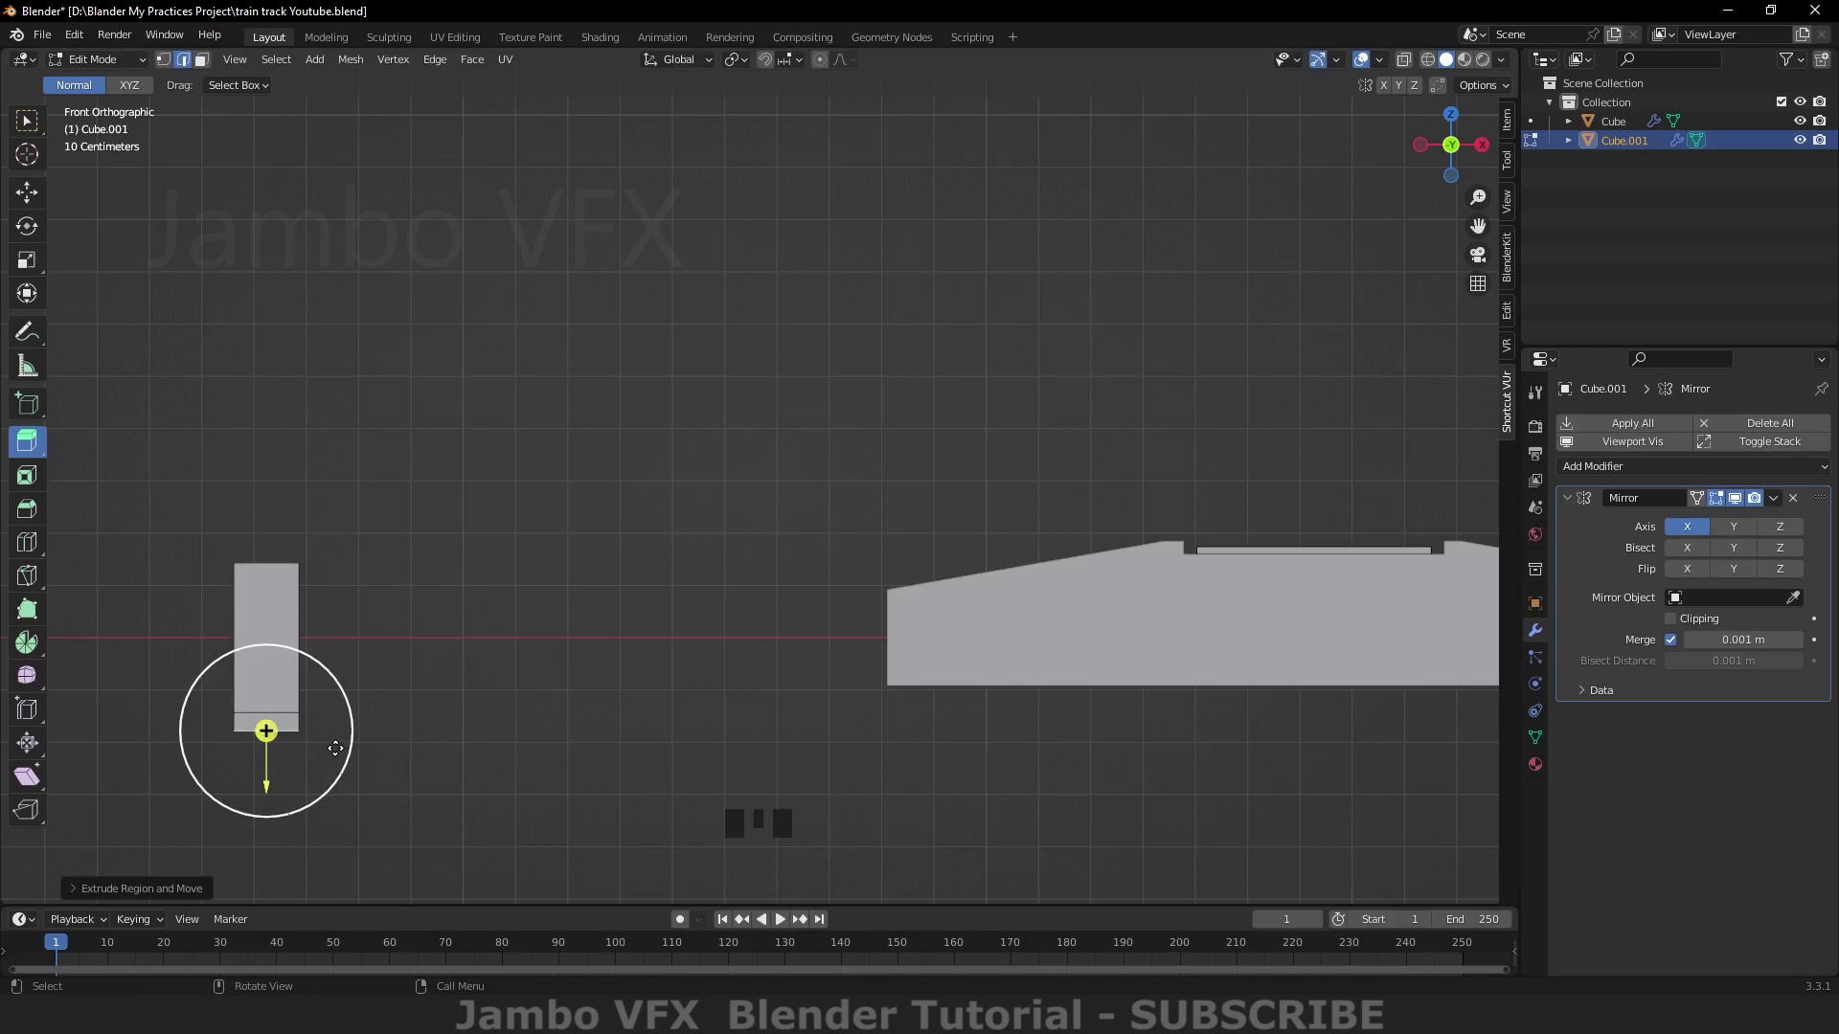
Step: Extrude and scale the profile into foot, web and wide head, bevelling the head's top corners
click(35, 270)
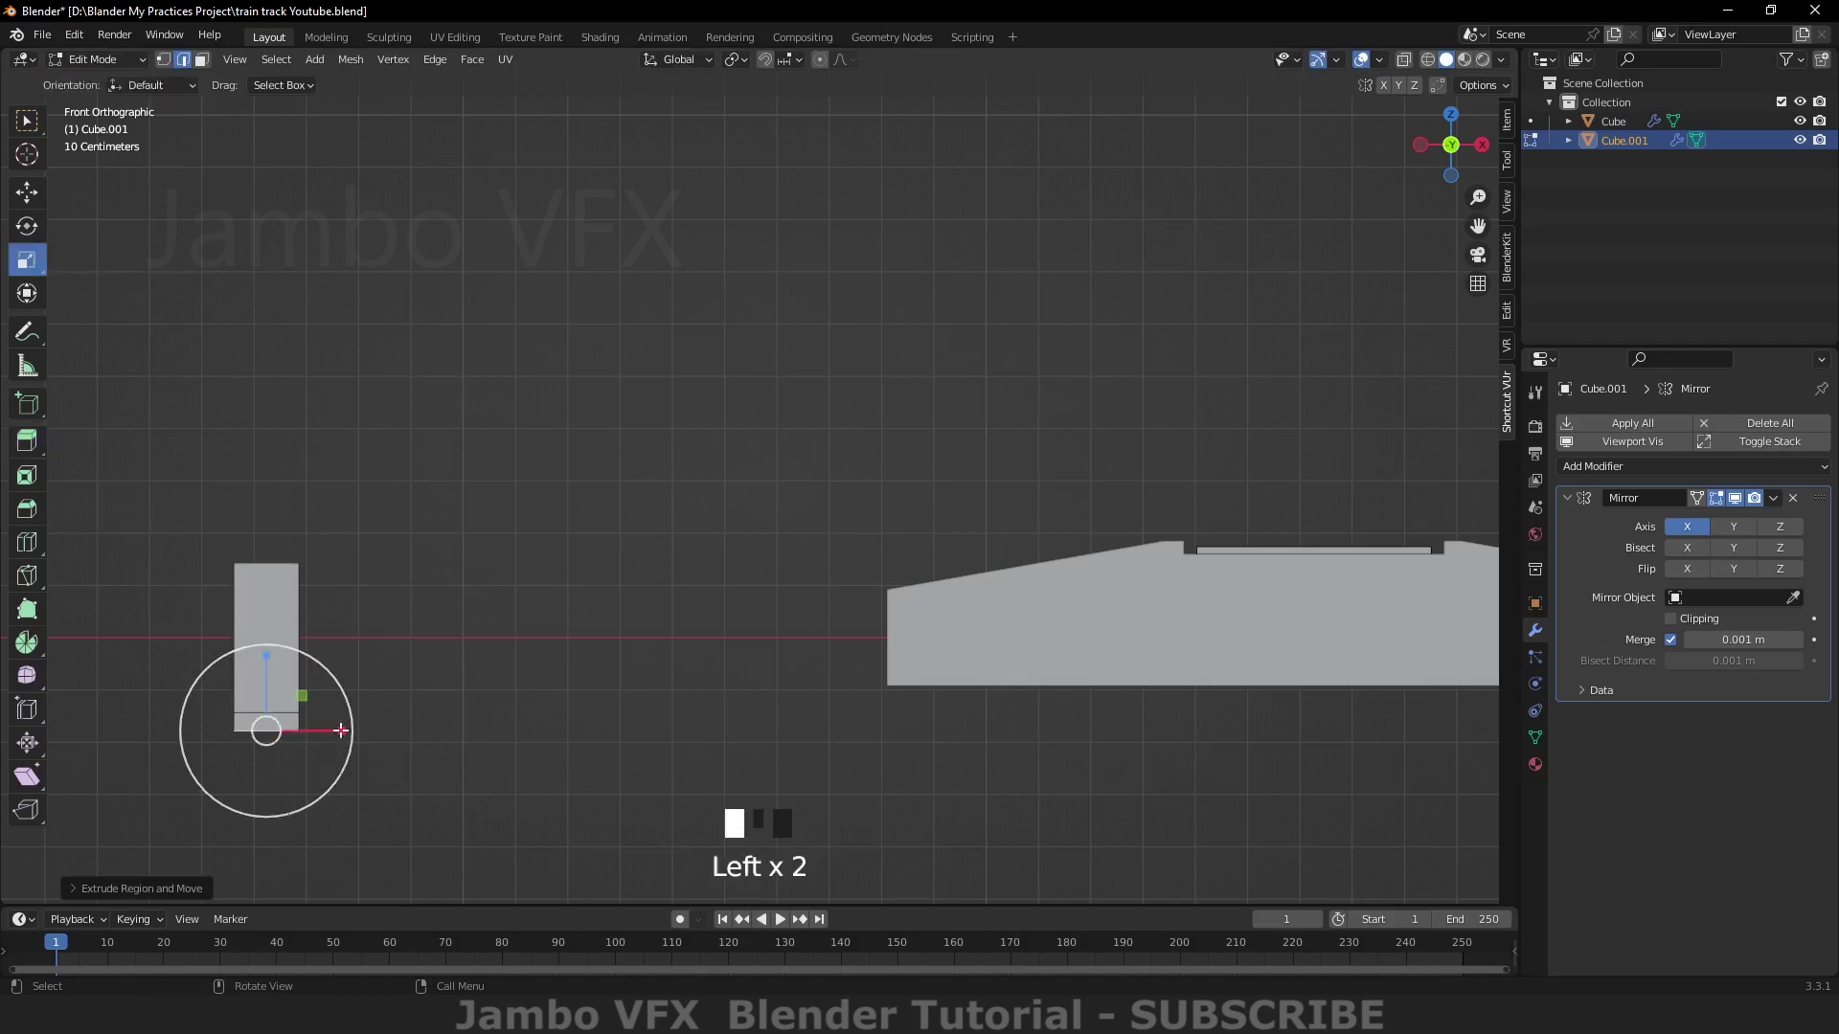
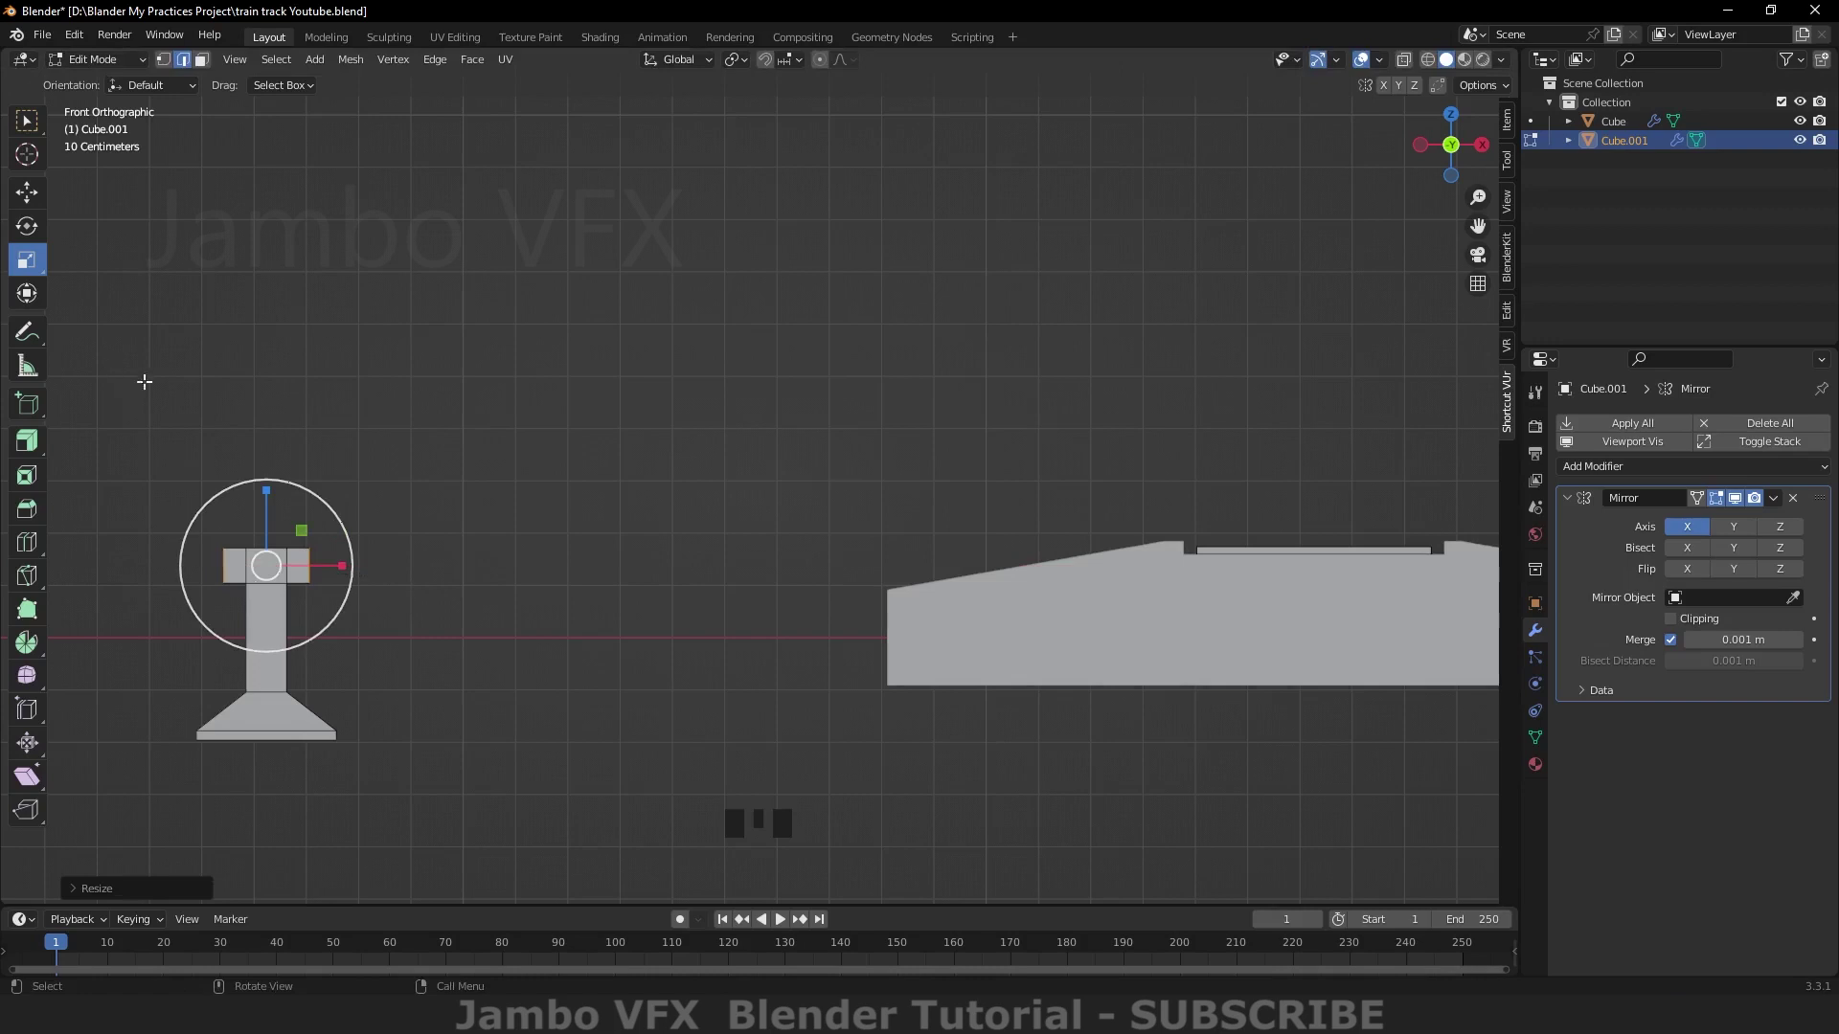
drag(171, 65, 202, 442)
drag(224, 545, 244, 544)
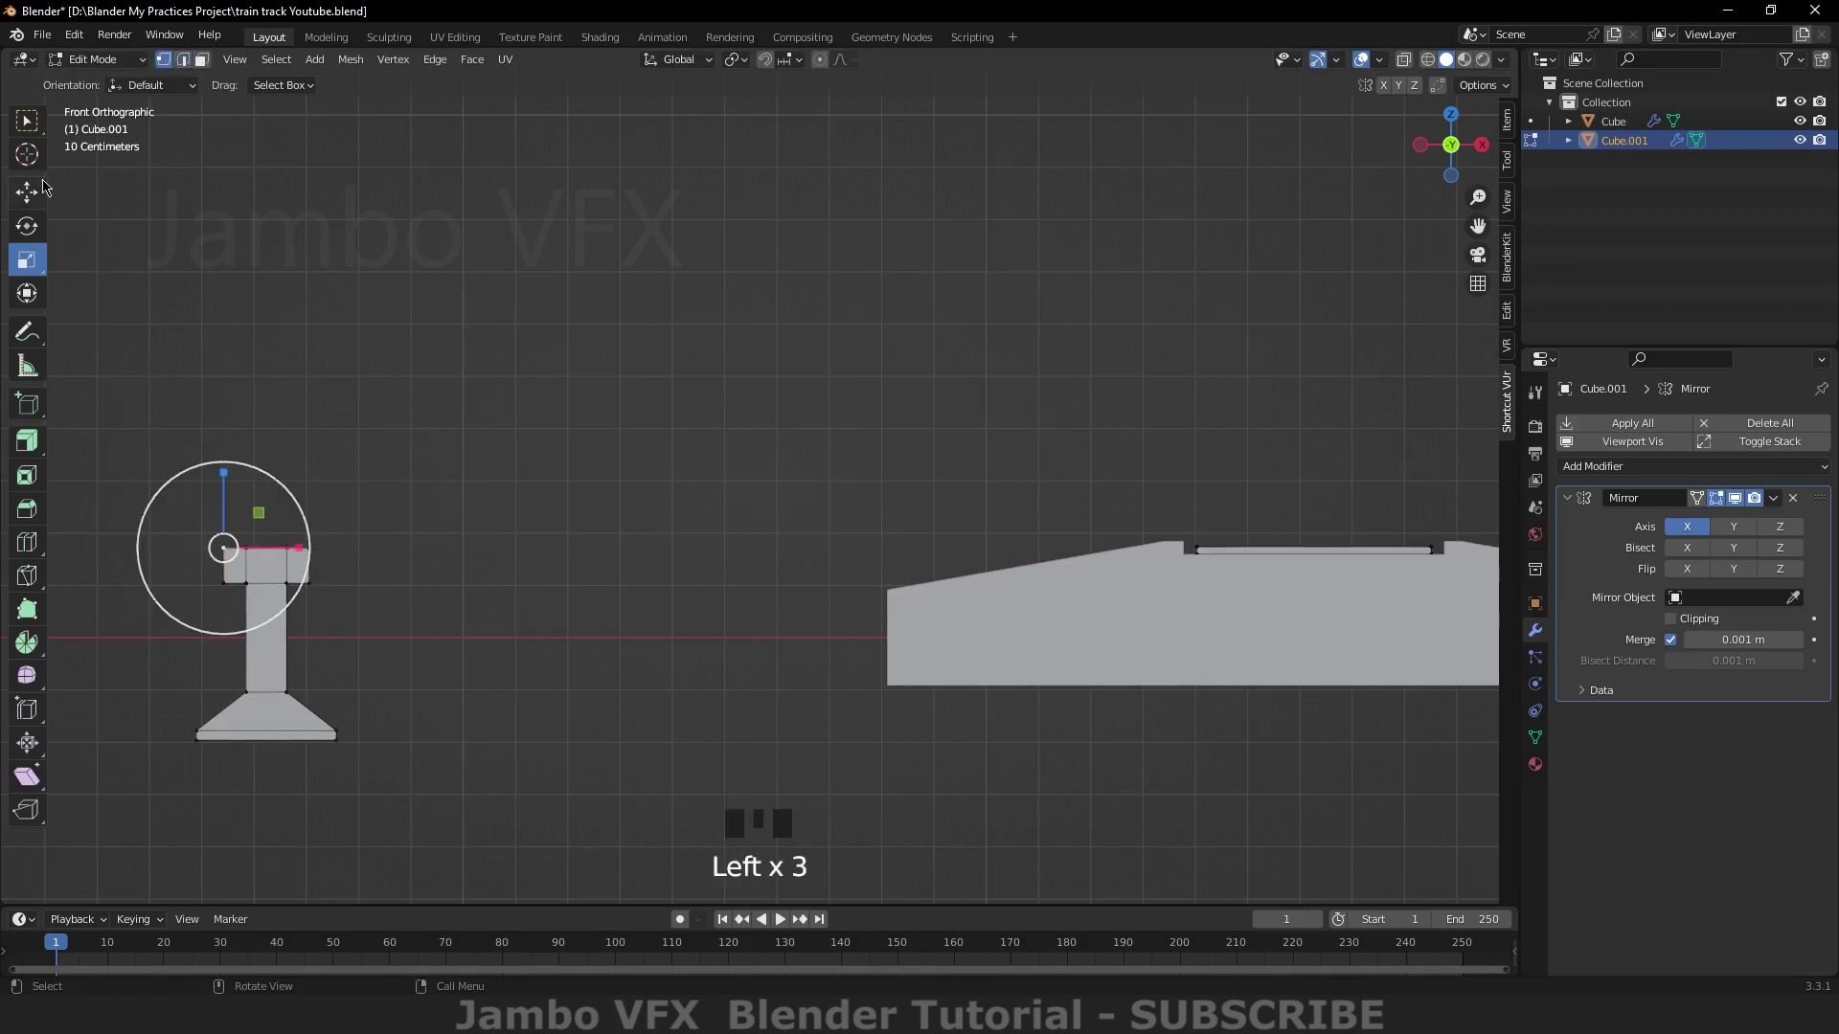
drag(37, 129, 306, 542)
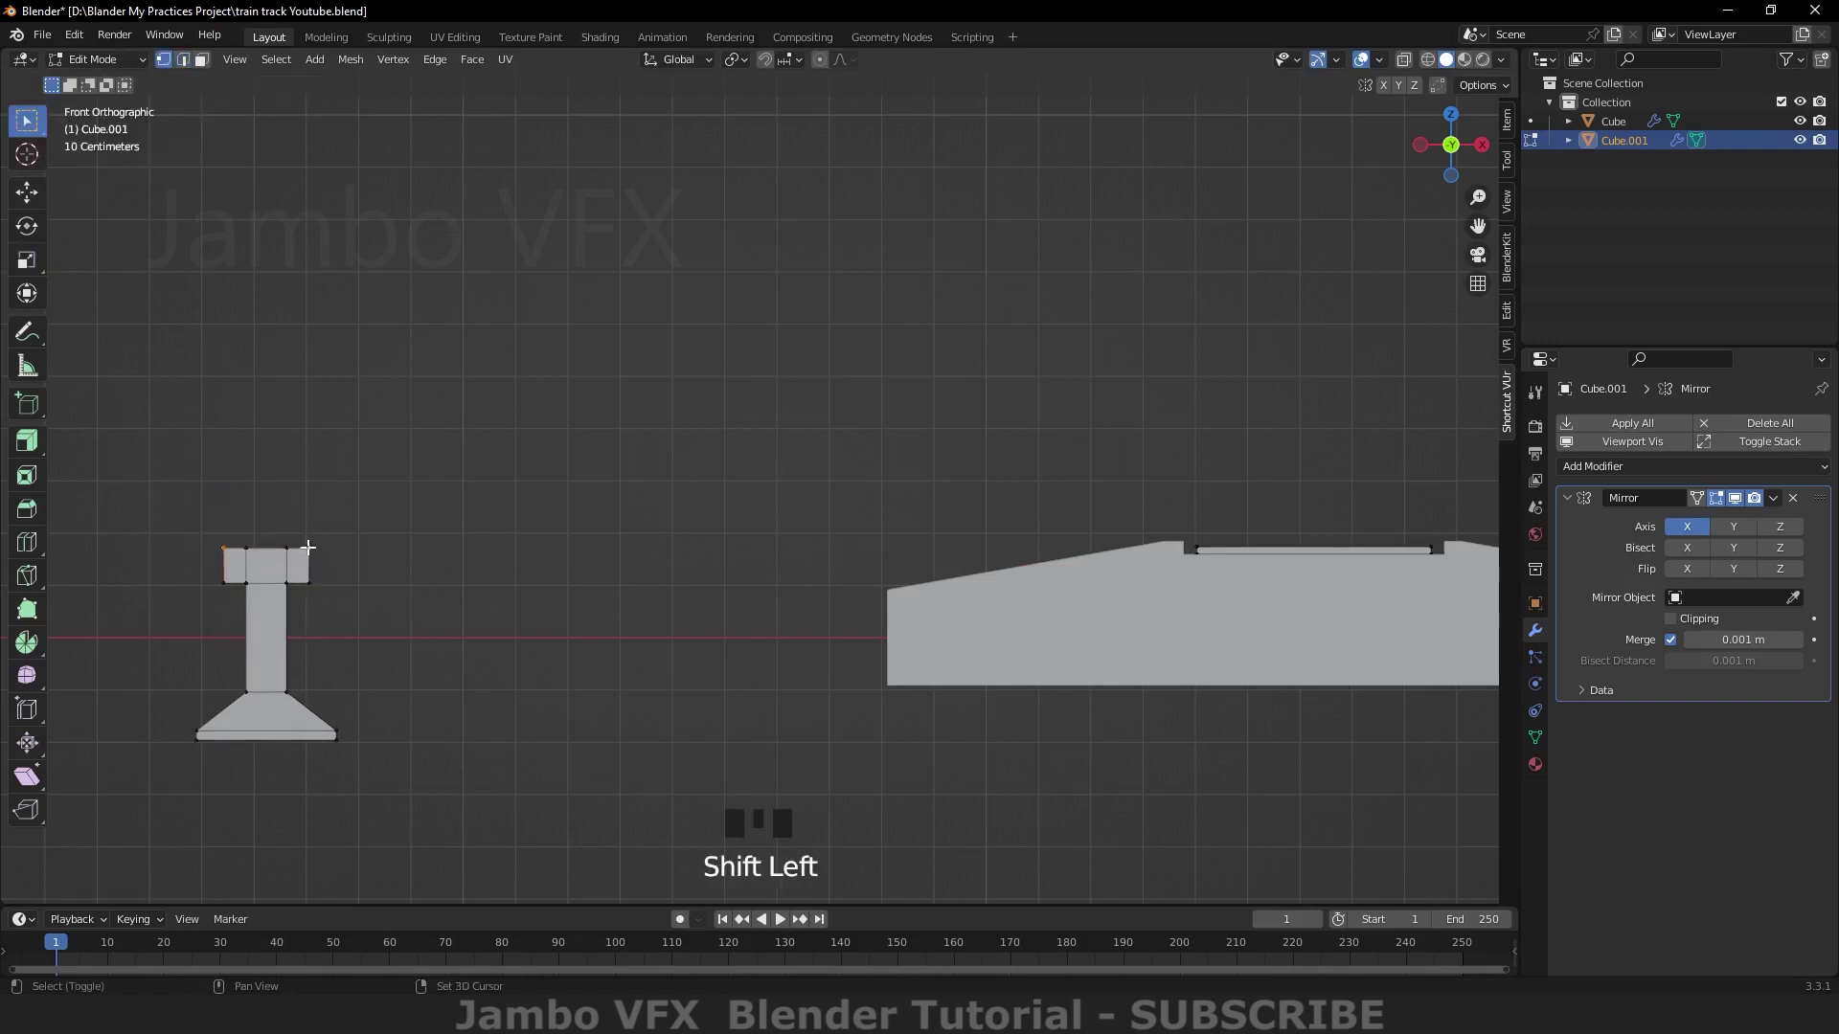
key(ctrl+b)
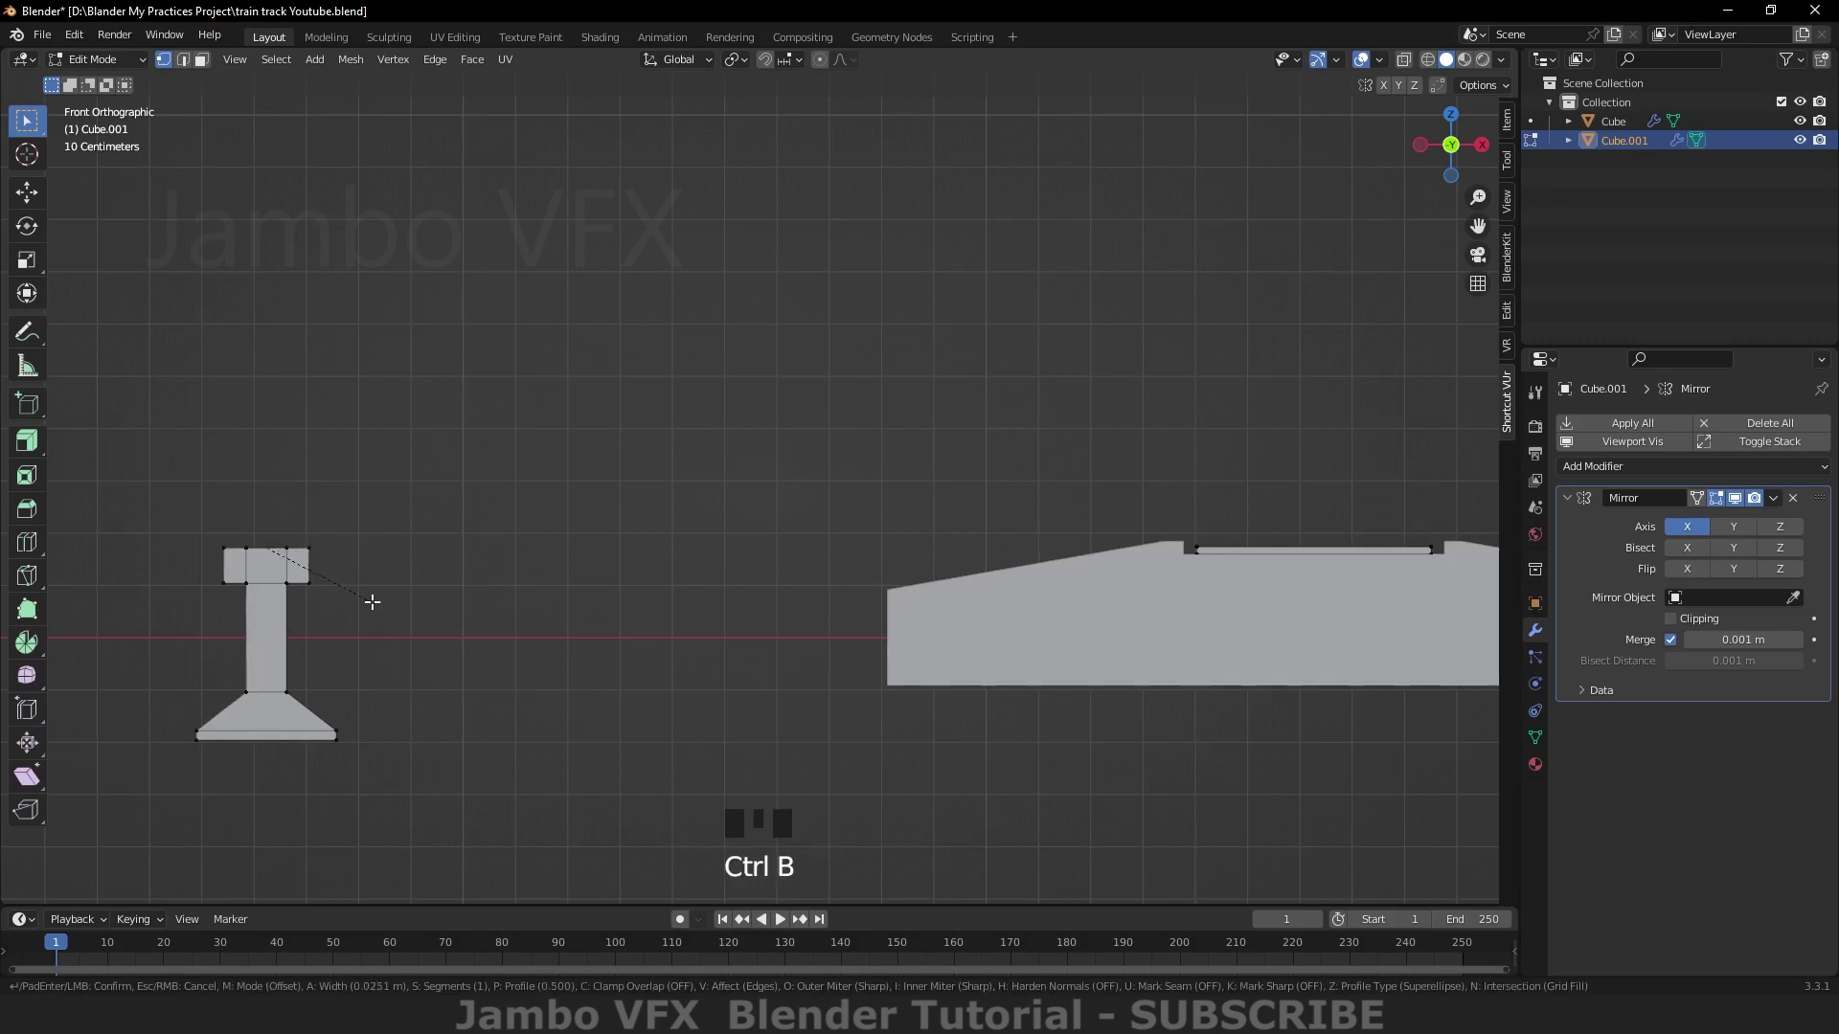
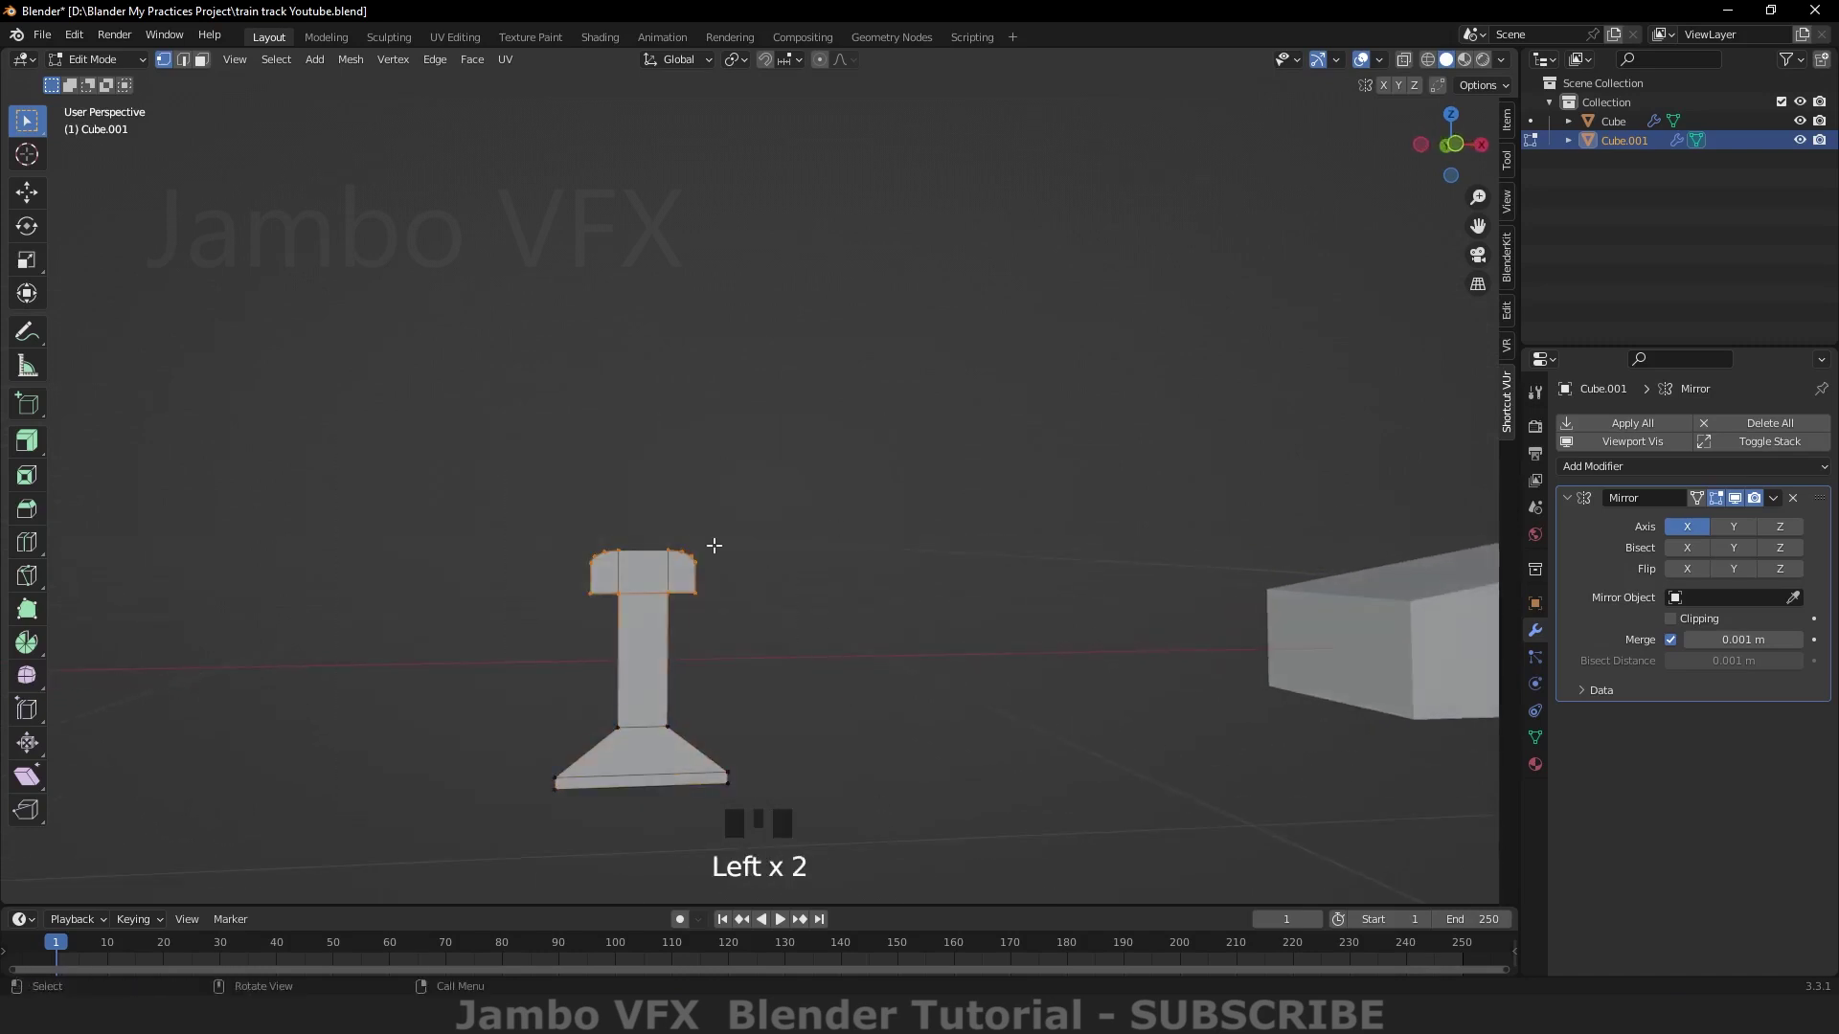
Step: Select the whole rail profile and extrude it into a solid length of rail beside the sleeper
click(429, 464)
click(601, 569)
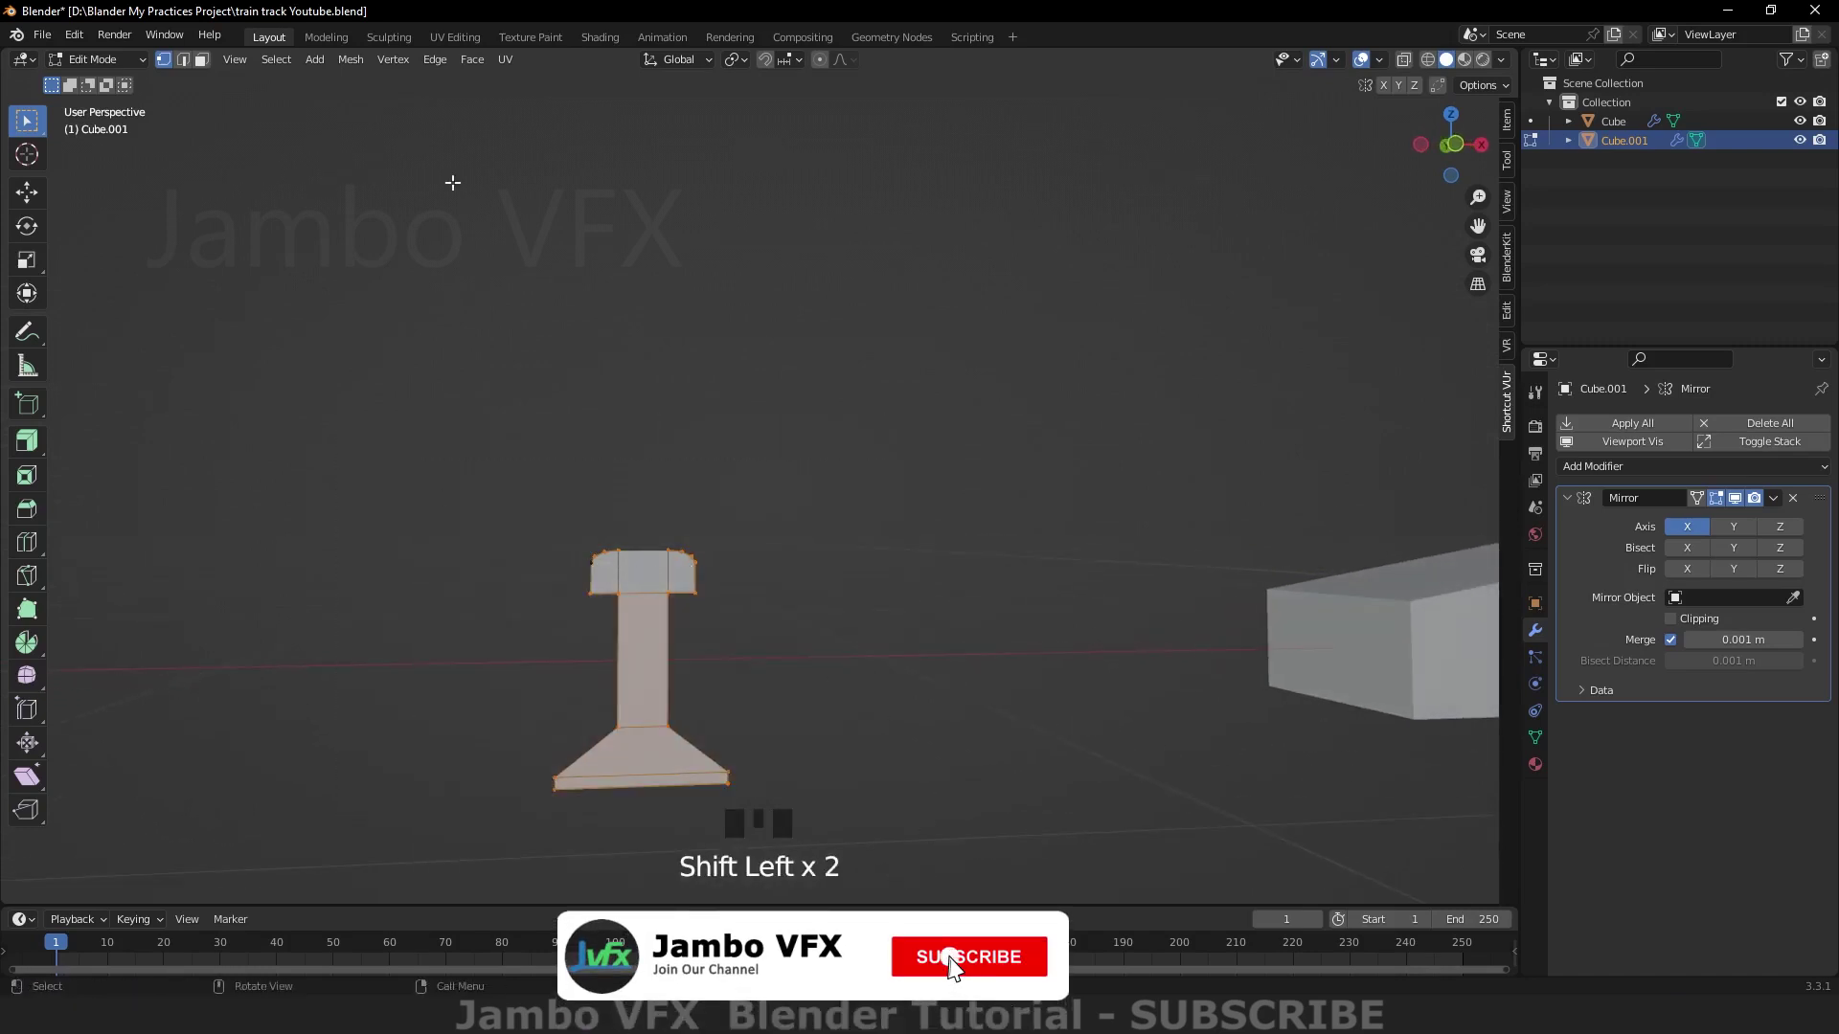
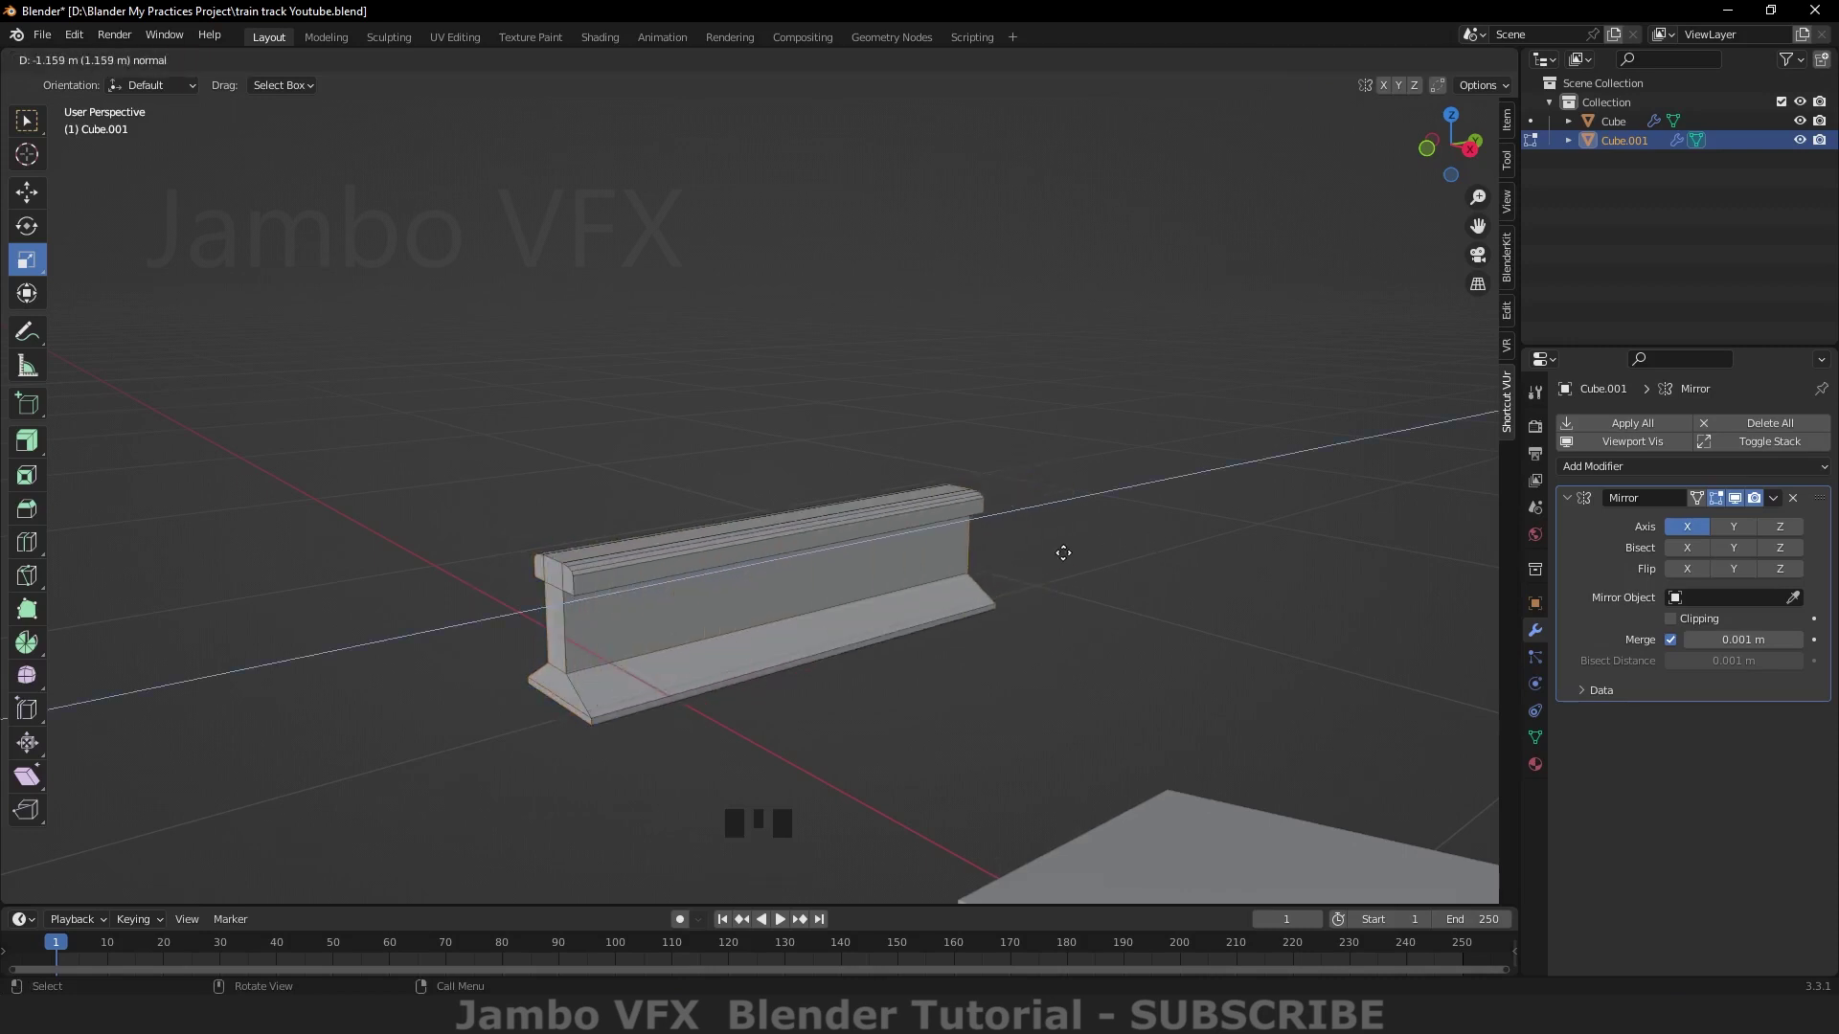
scroll(down, 3)
drag(692, 704, 973, 718)
scroll(up, 3)
drag(924, 720, 539, 693)
drag(539, 694, 584, 653)
click(401, 394)
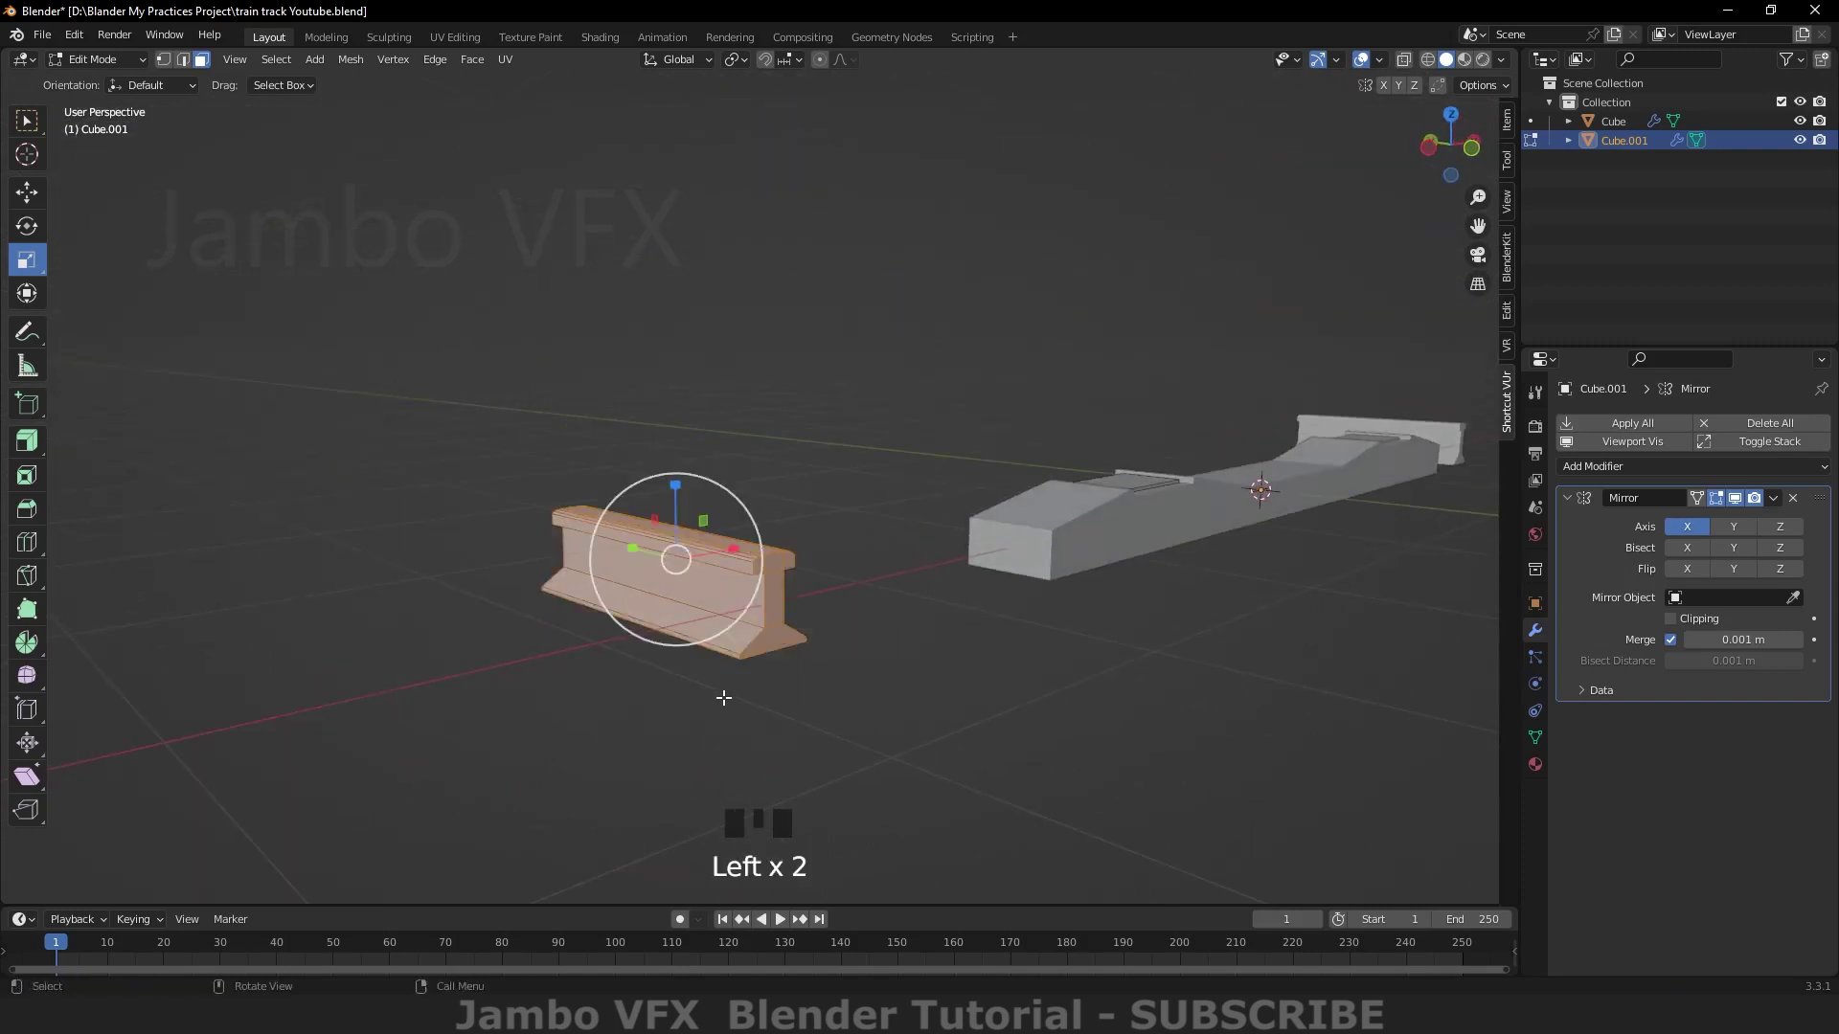
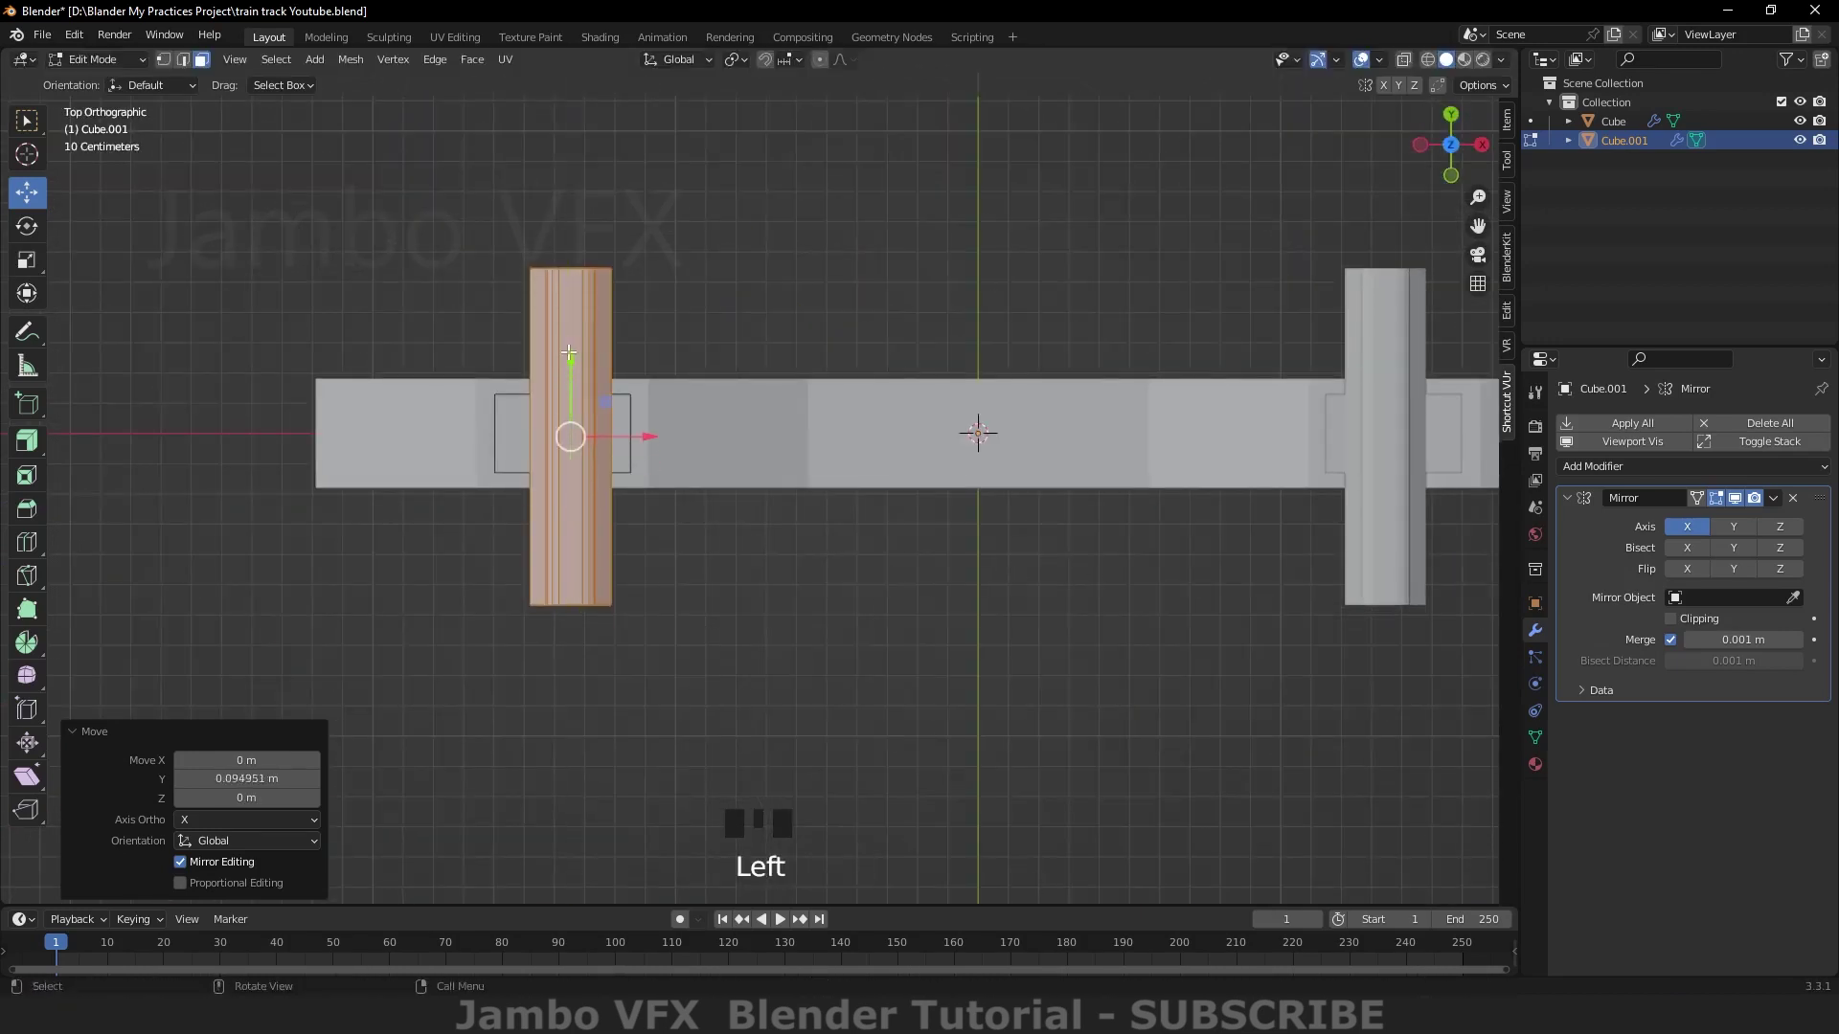
Step: Position the rail over the left seat and raise it in Front view onto its base plate
click(643, 428)
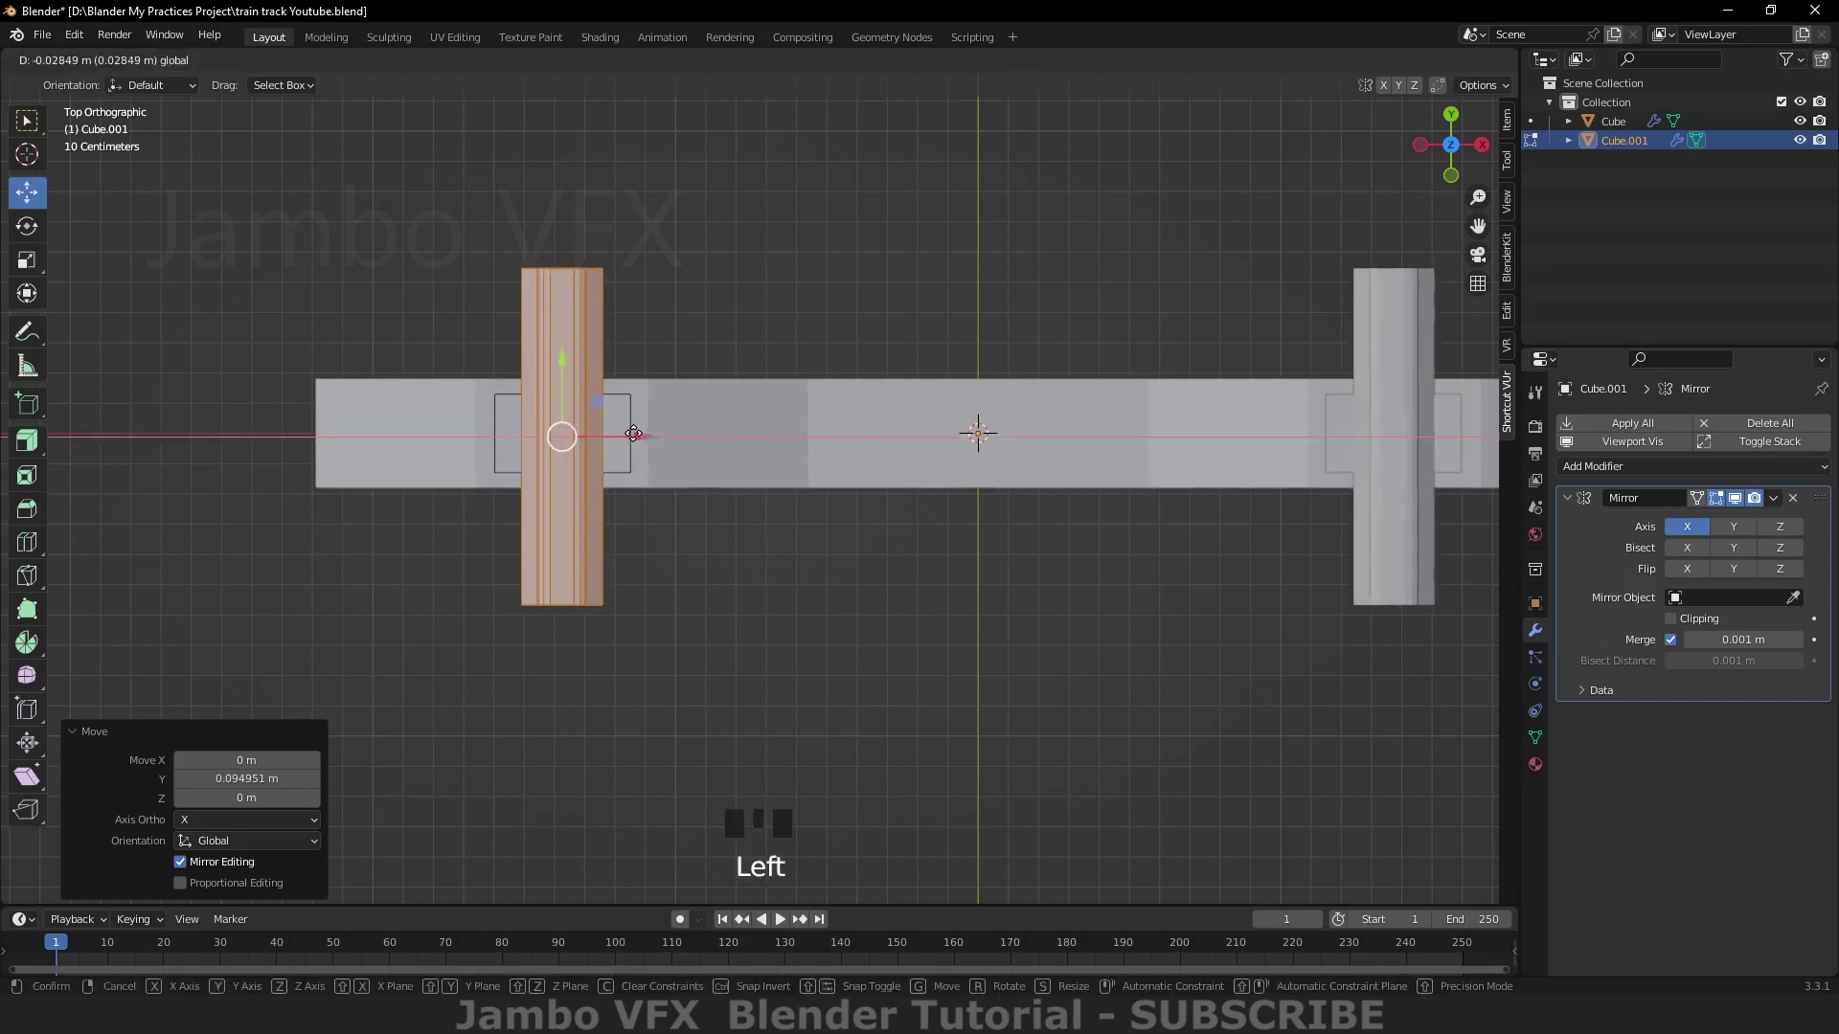
click(639, 433)
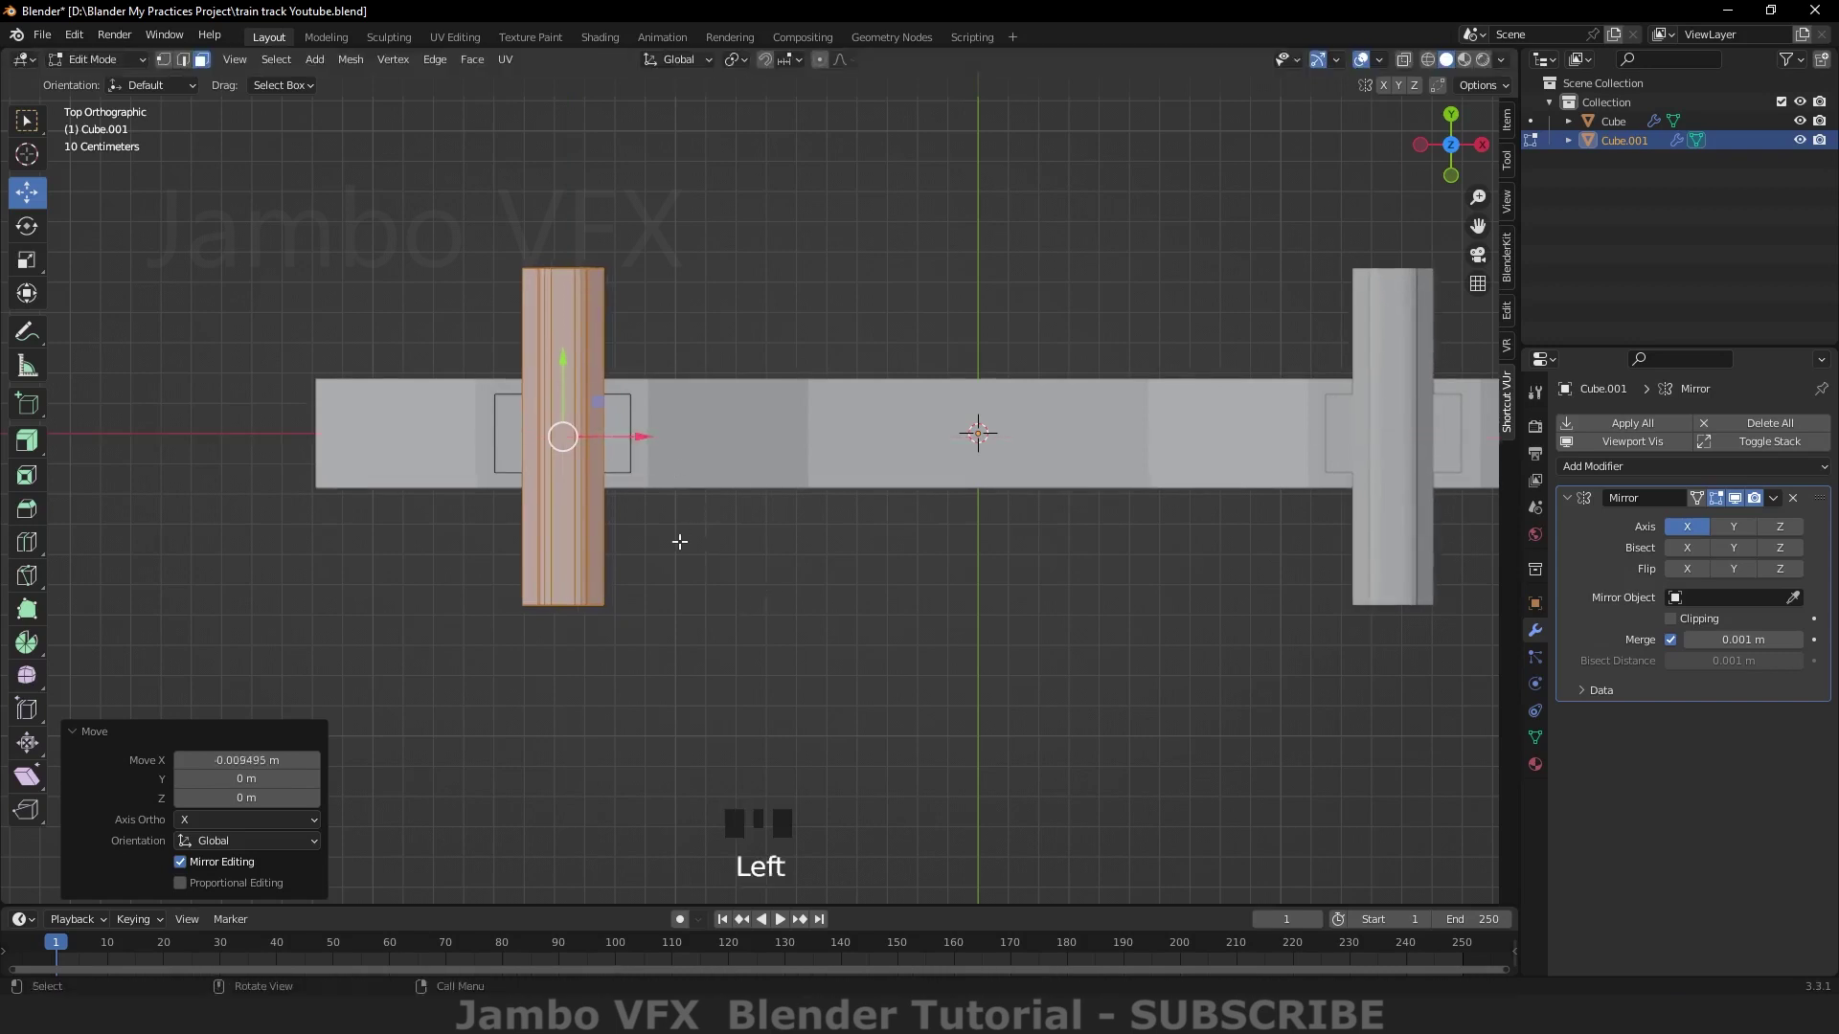
middle_click(693, 593)
key(`)
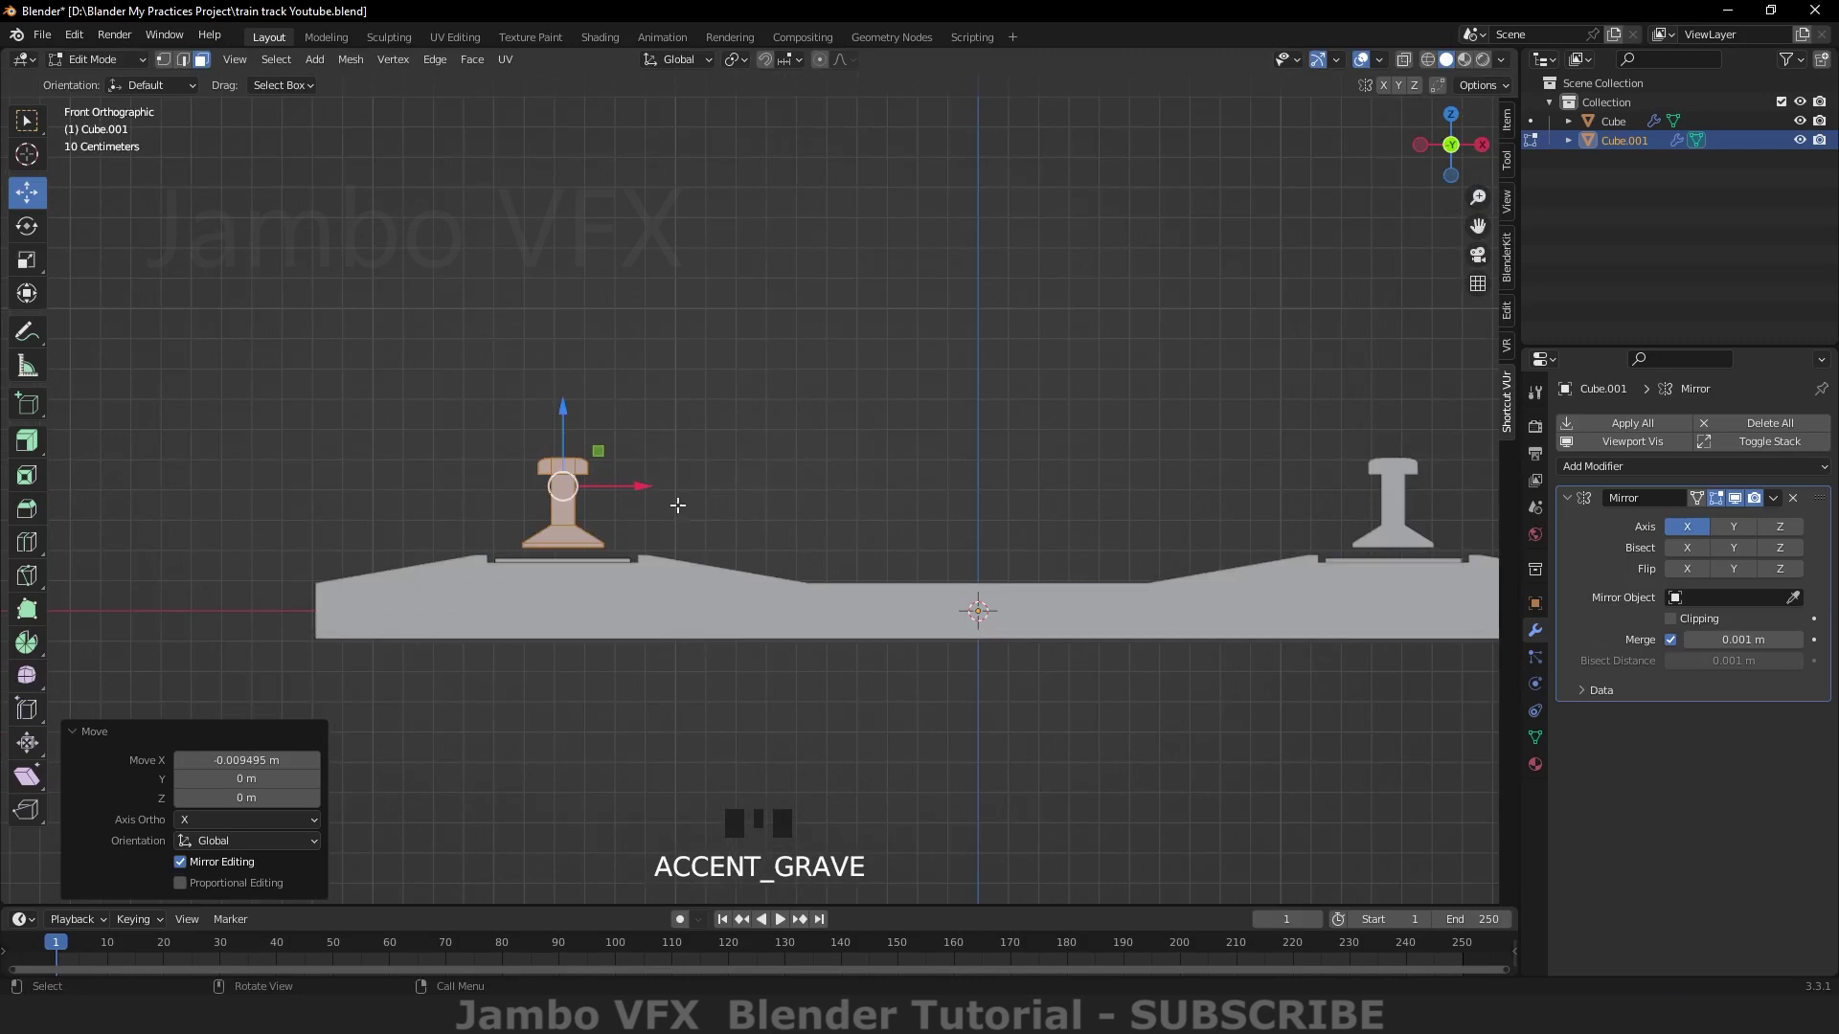
scroll(up, 3)
drag(477, 405, 484, 424)
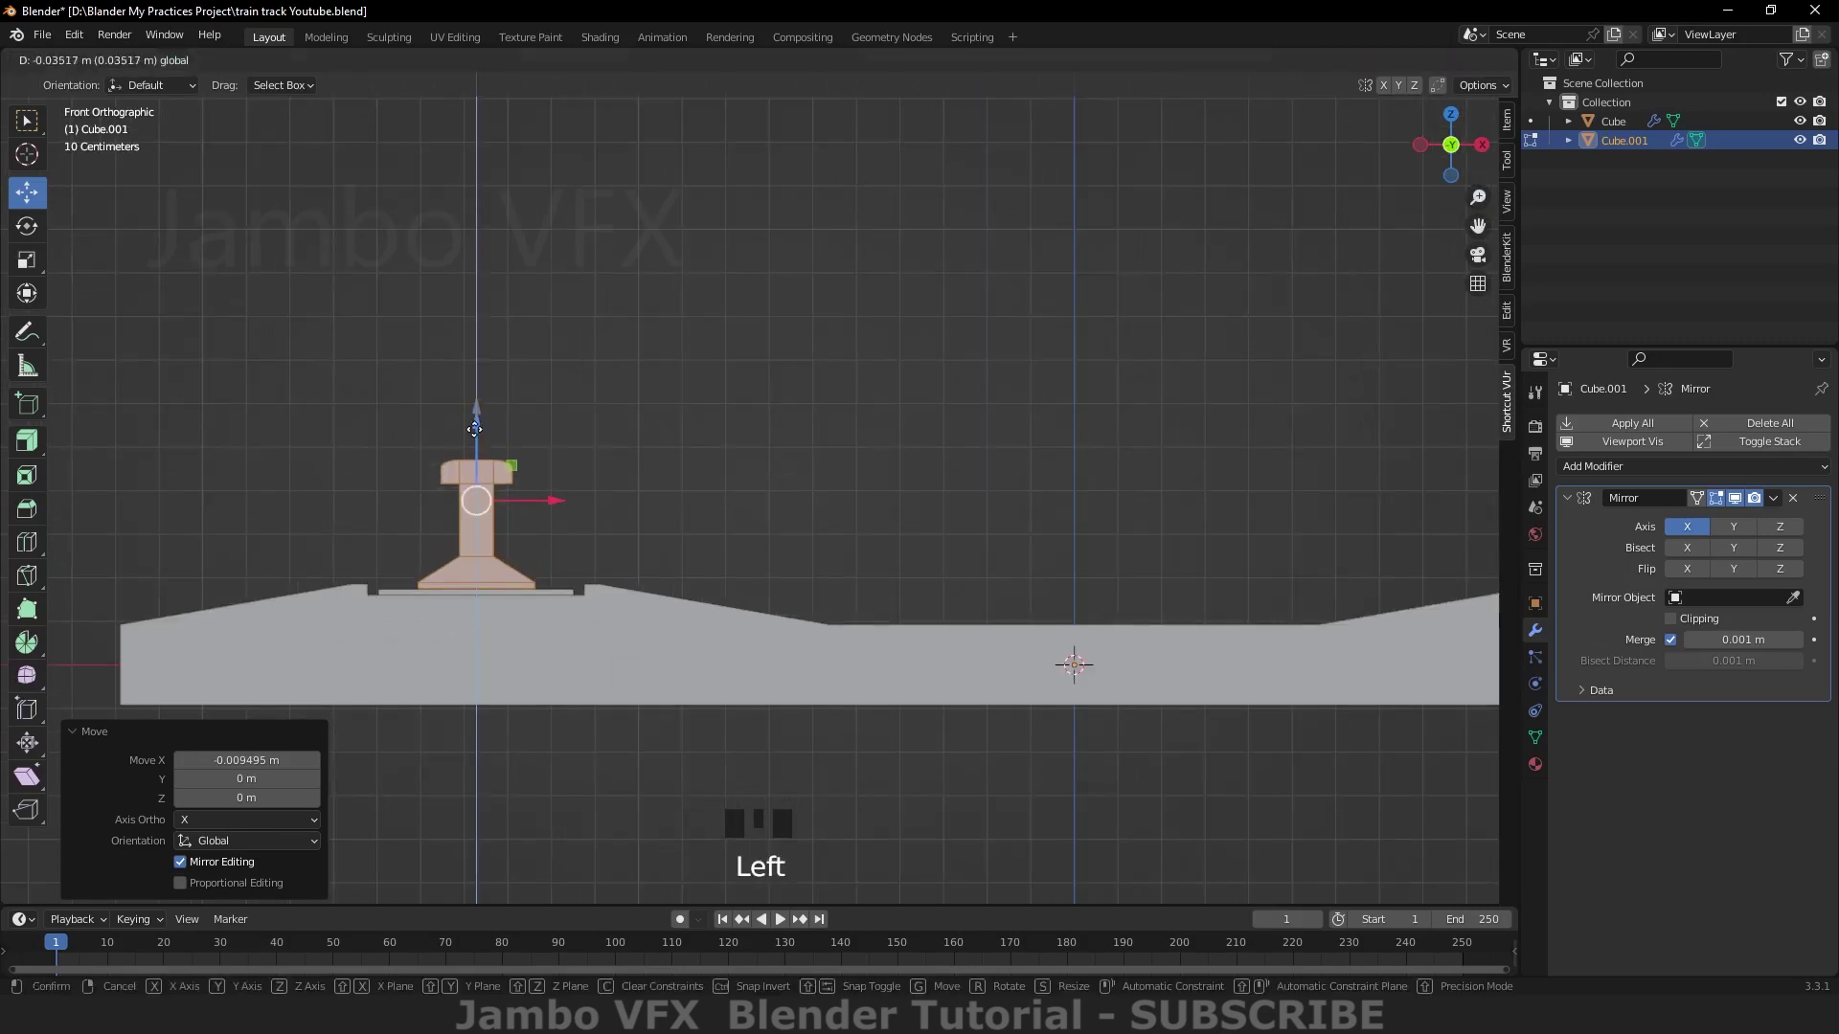
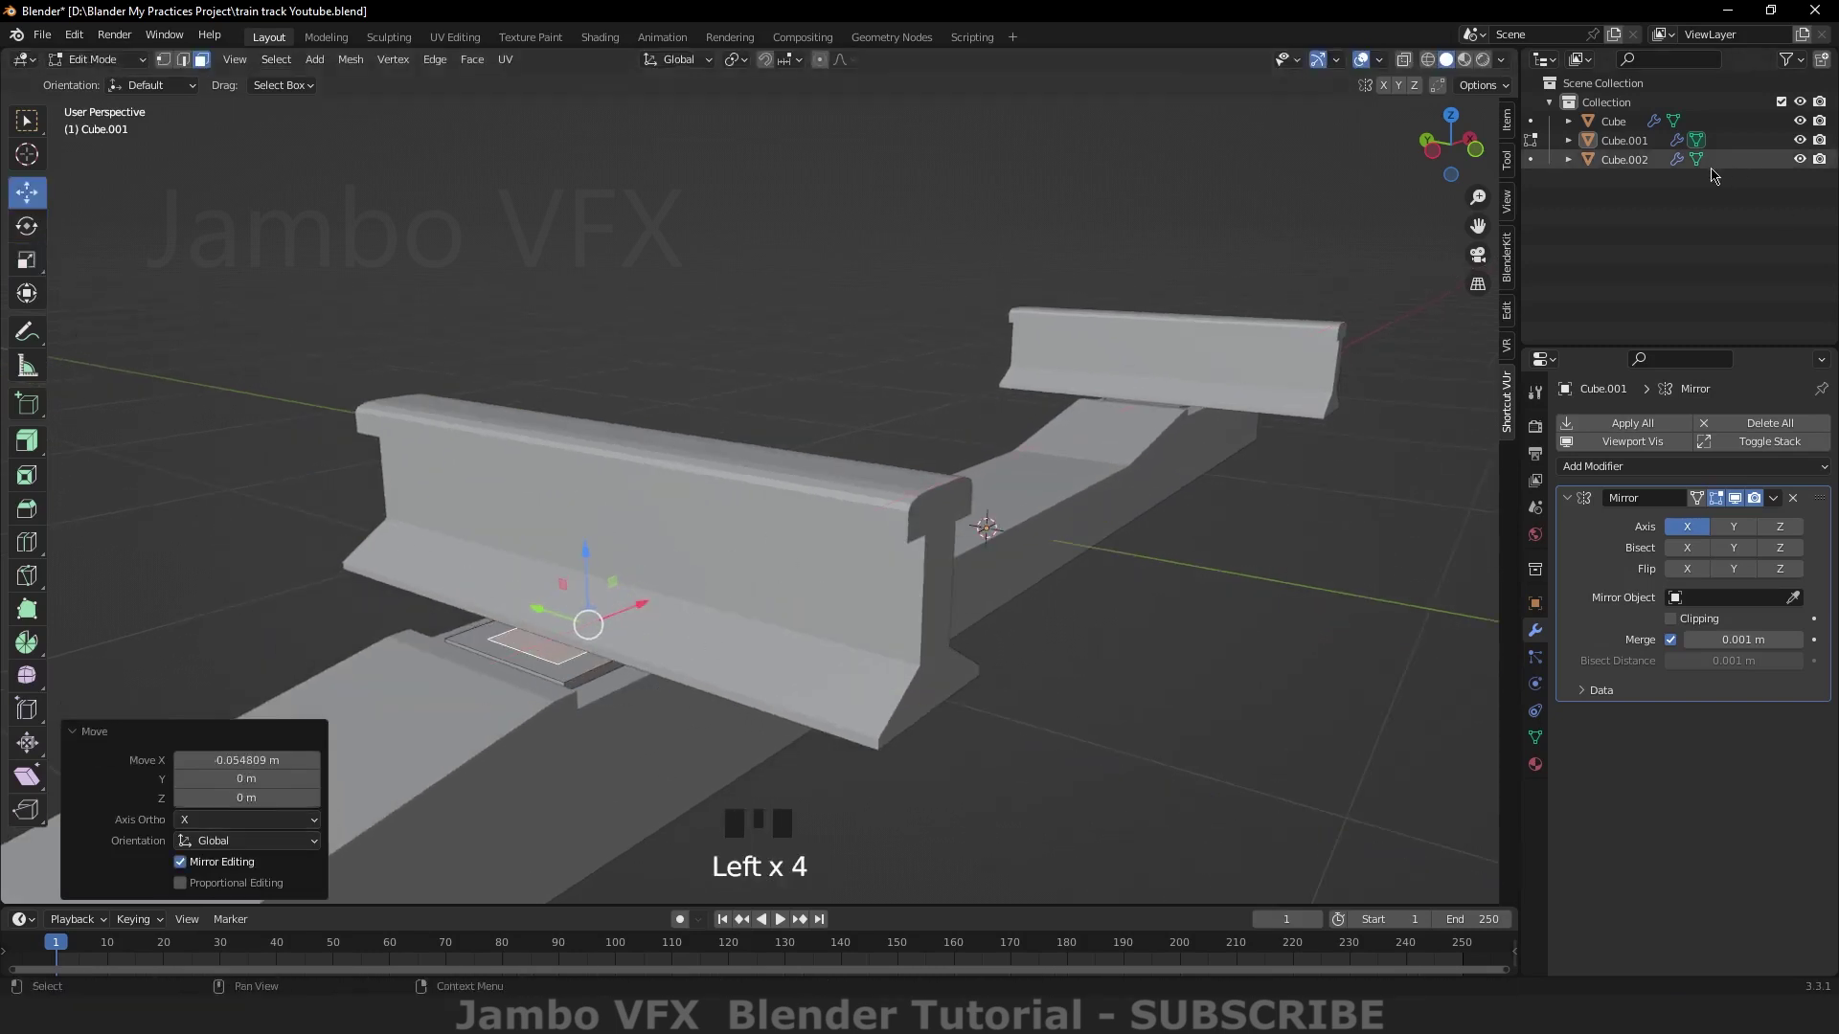
Step: Hide the rail, inset and narrow the pad face on the base plate, then show the rail again
click(1802, 157)
drag(918, 666, 810, 683)
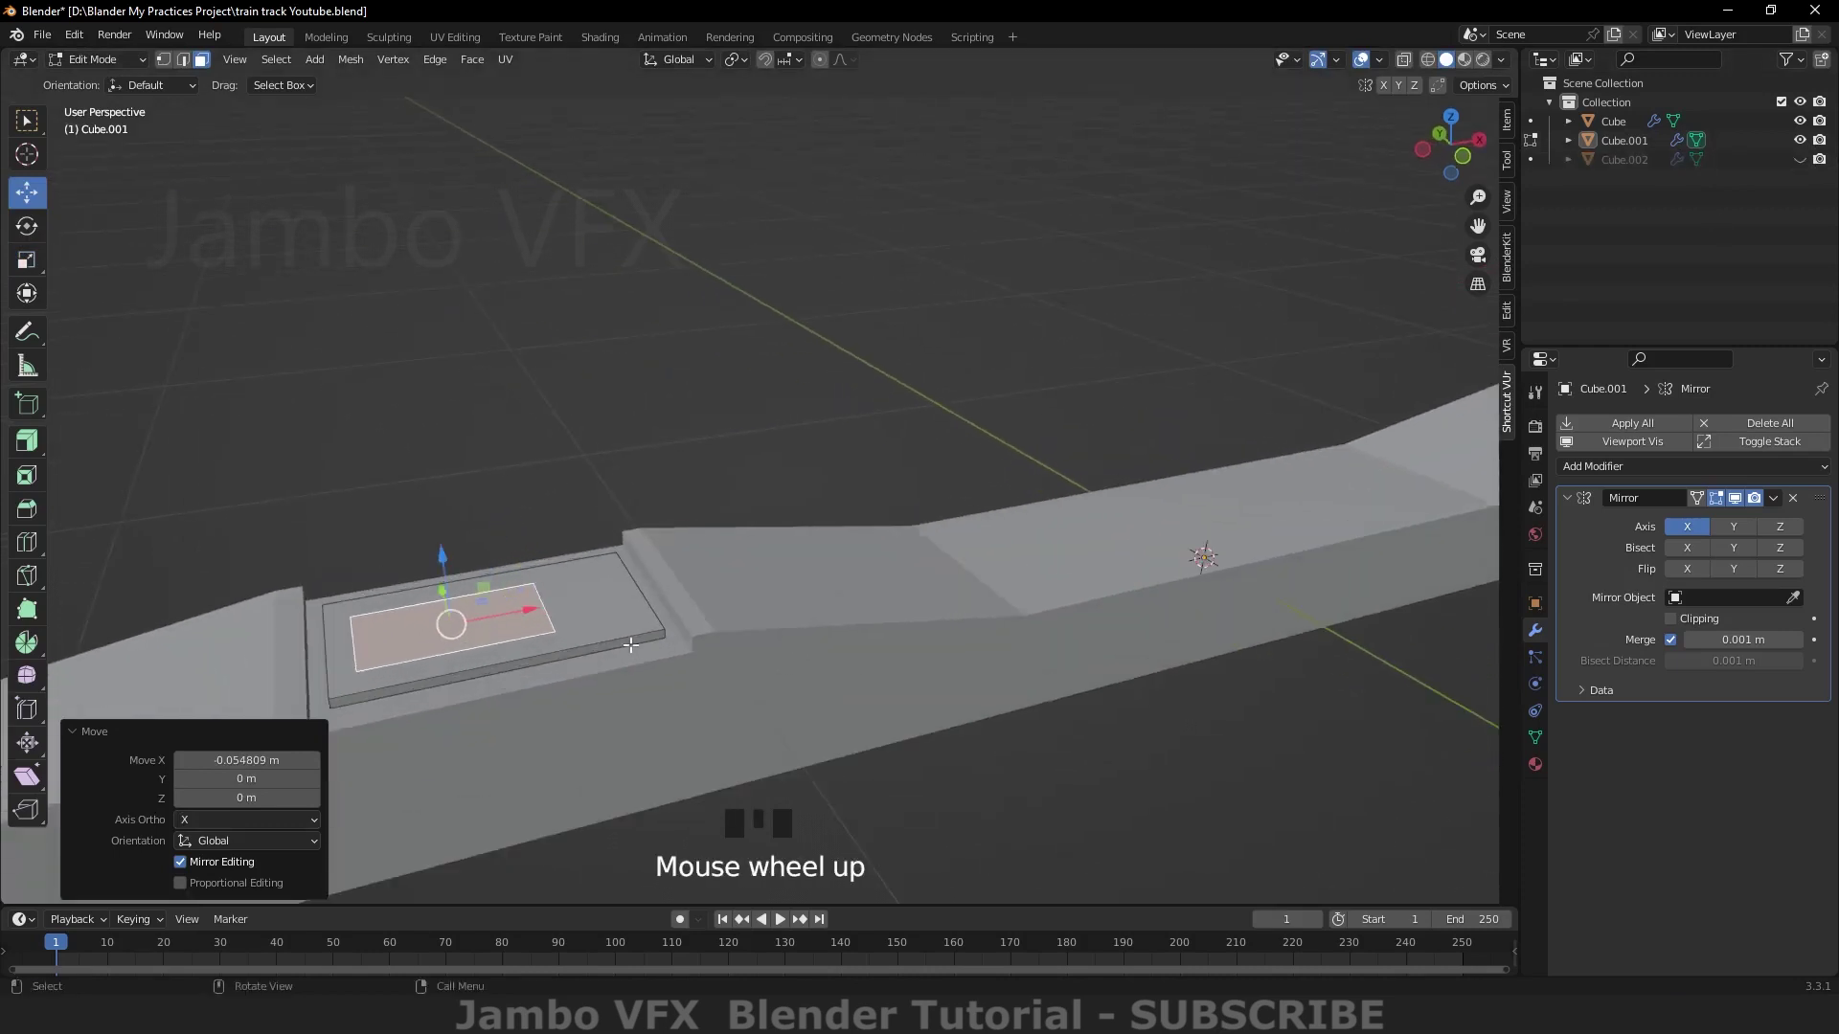
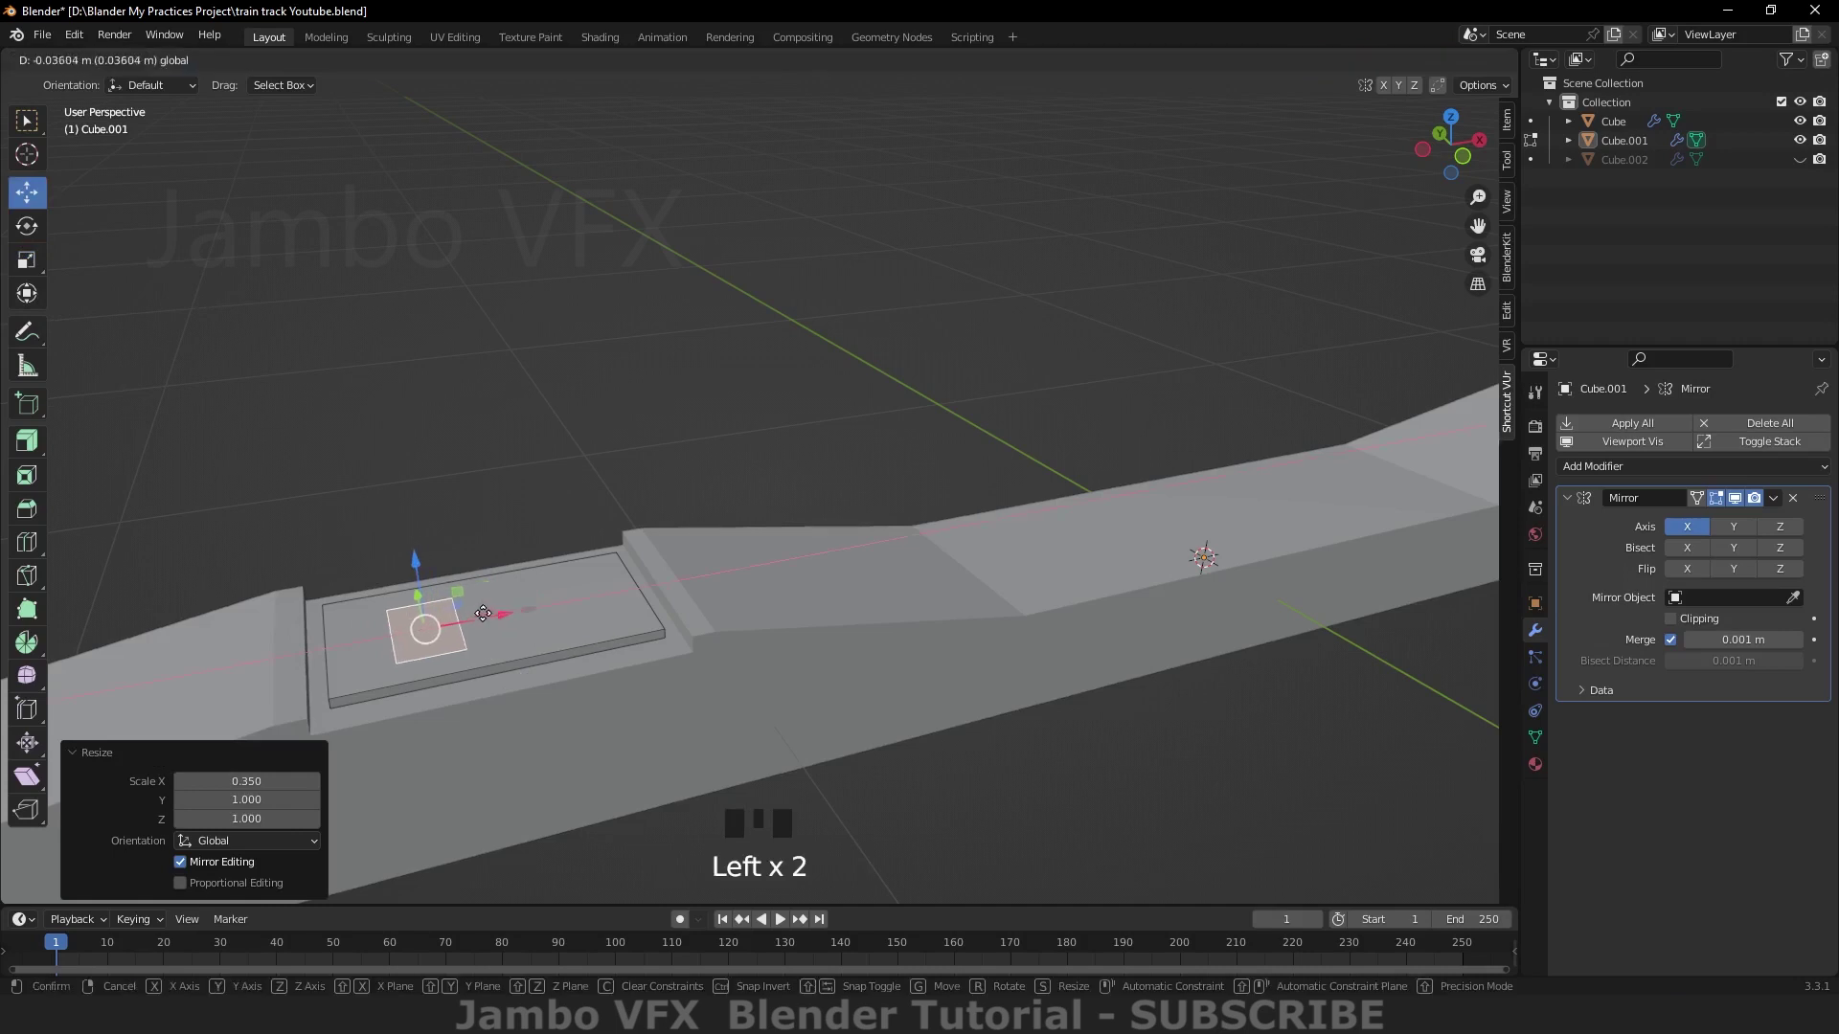
click(1802, 162)
drag(677, 701, 32, 260)
click(32, 259)
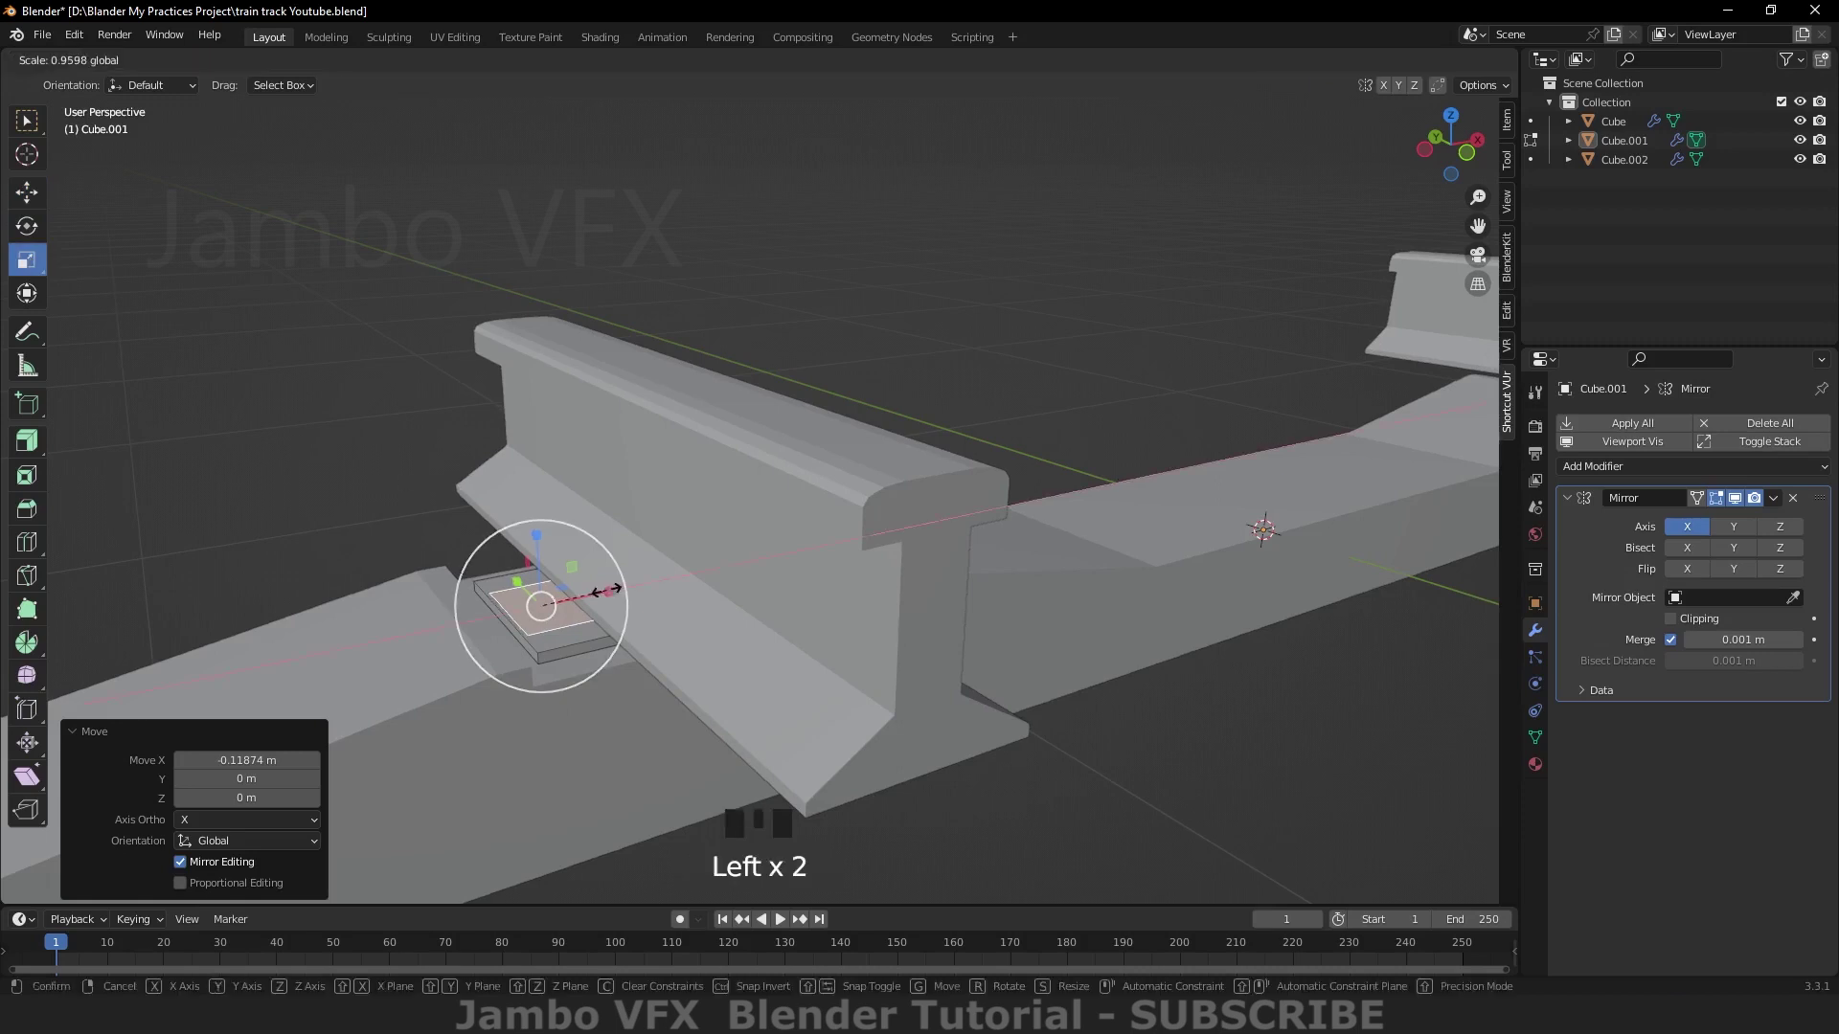
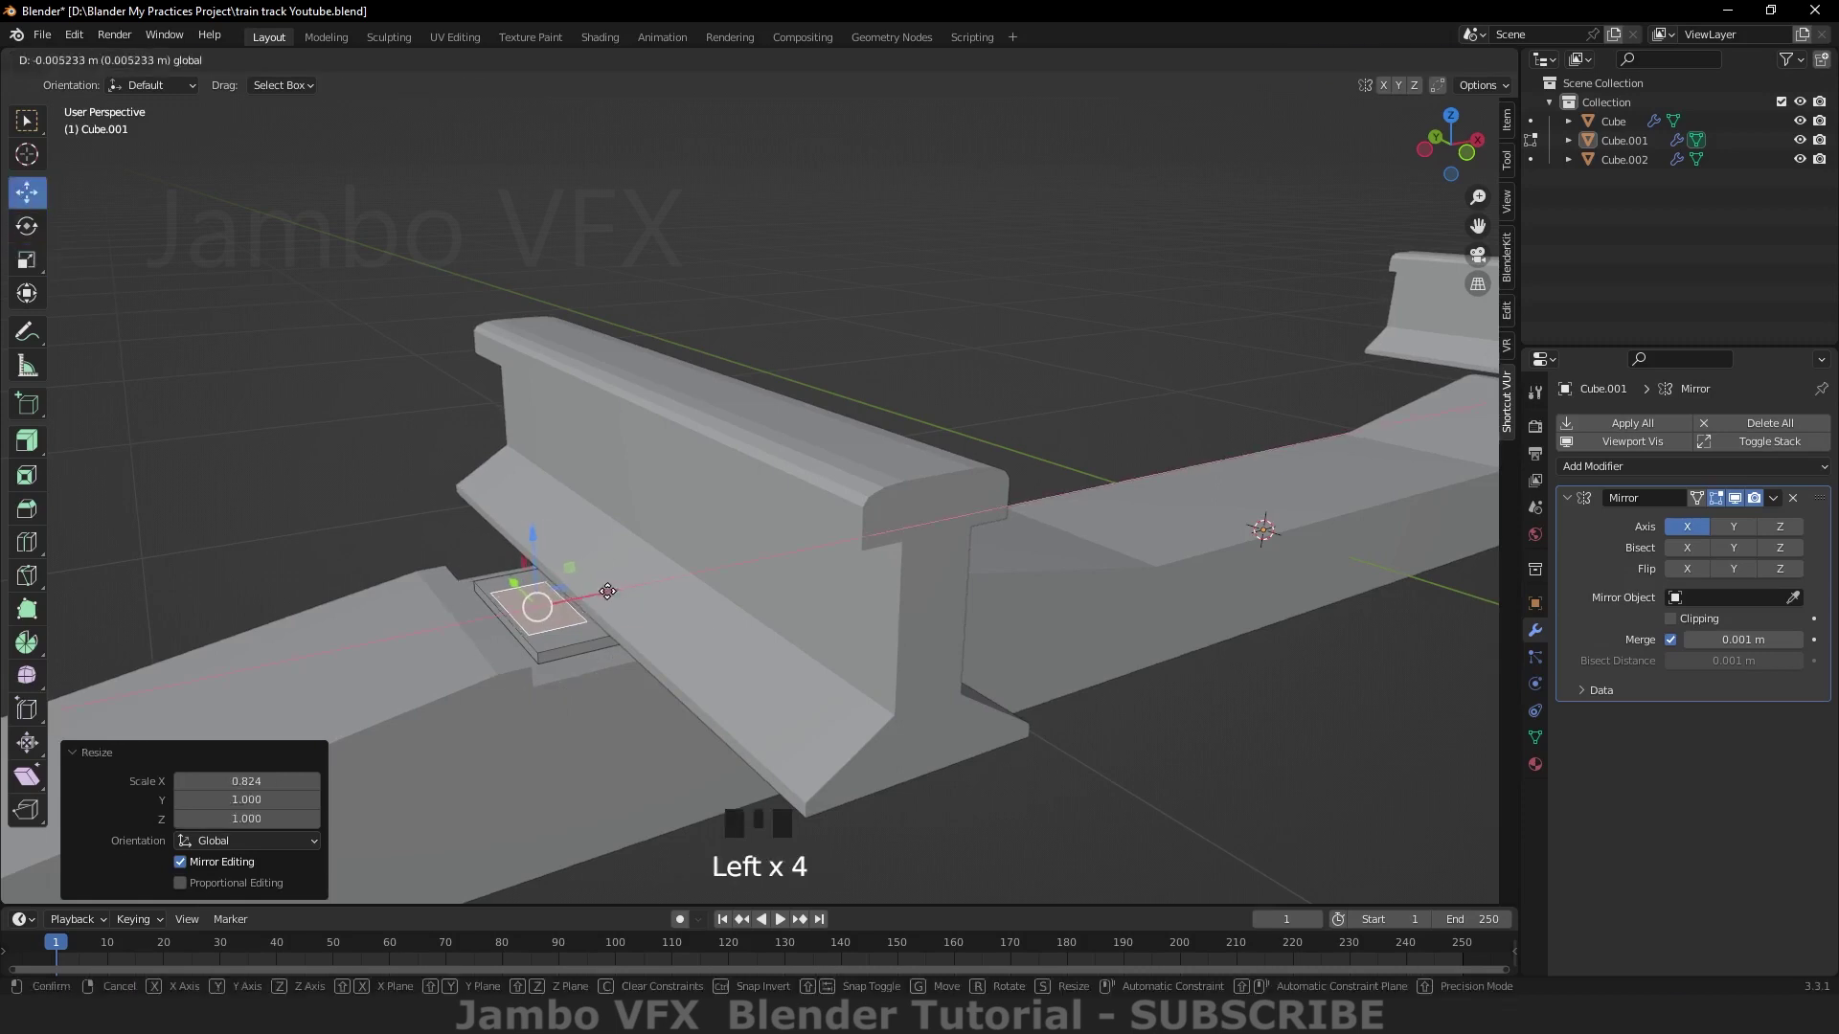
drag(635, 685, 539, 618)
Step: Extrude the pad face upward and raise a narrow face into a small block beside the rail foot
key(e)
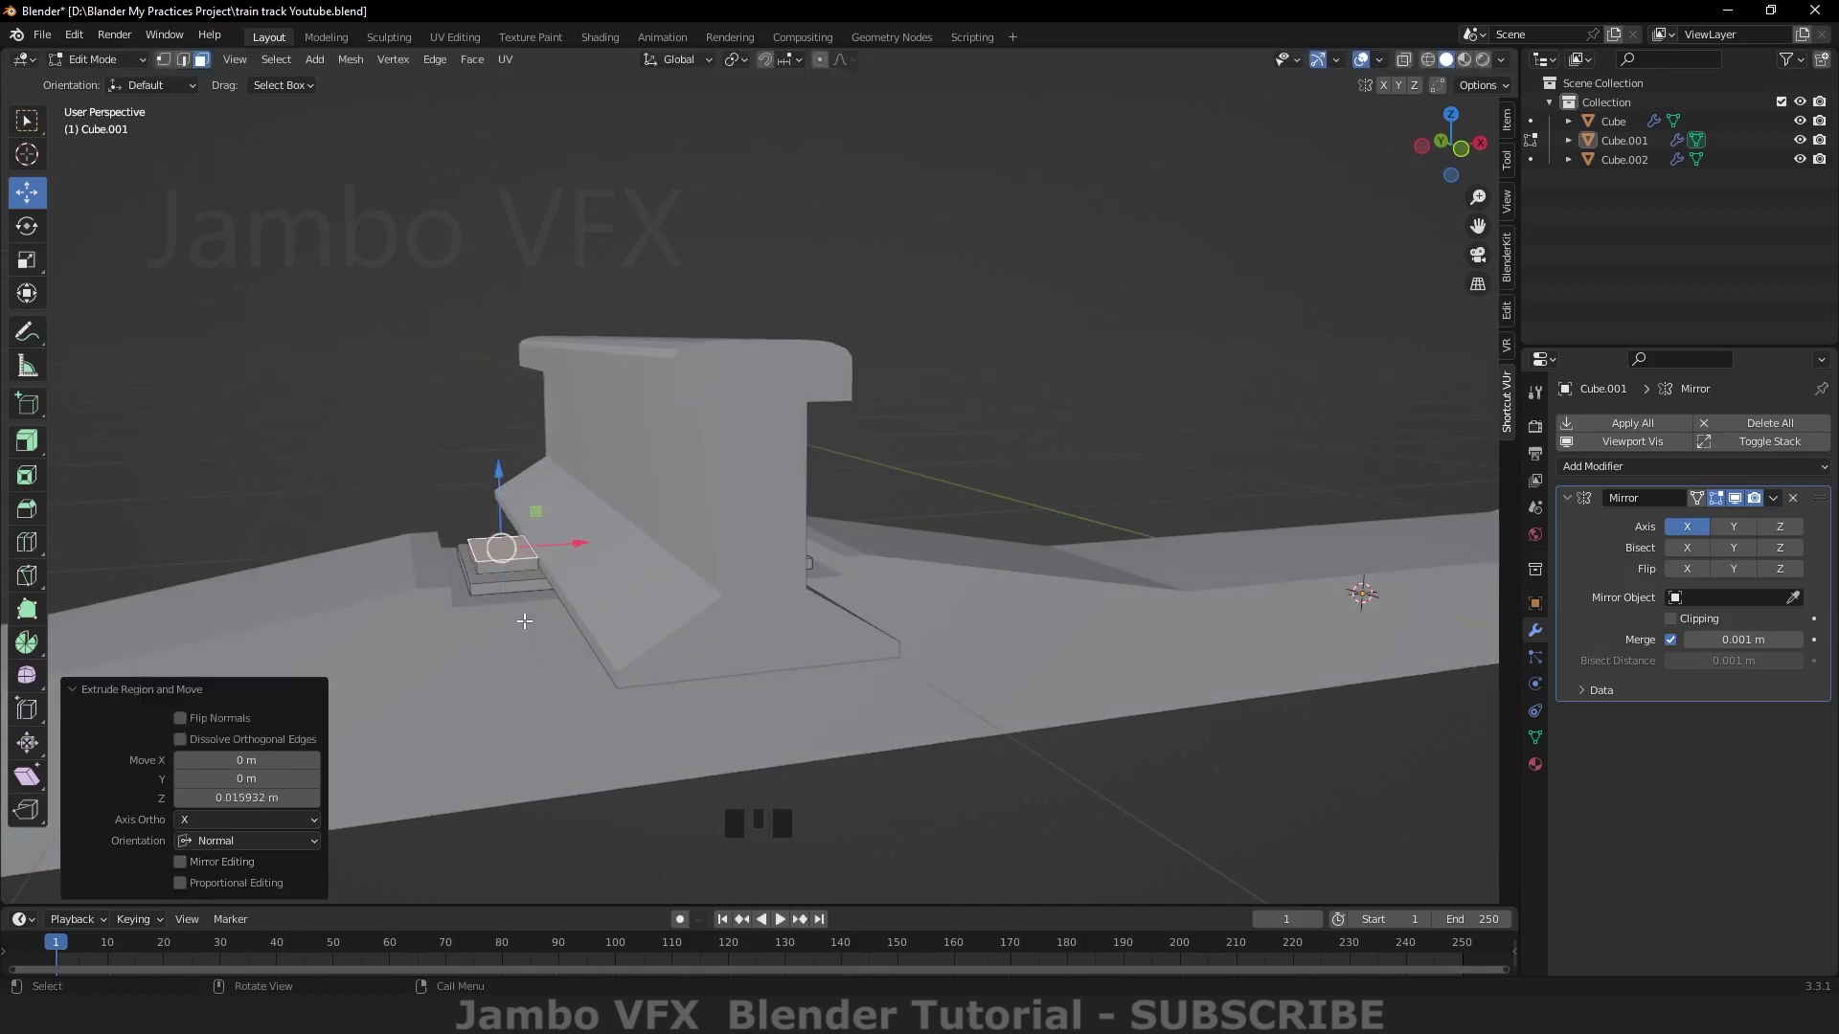
key(ctrl+z)
key(e)
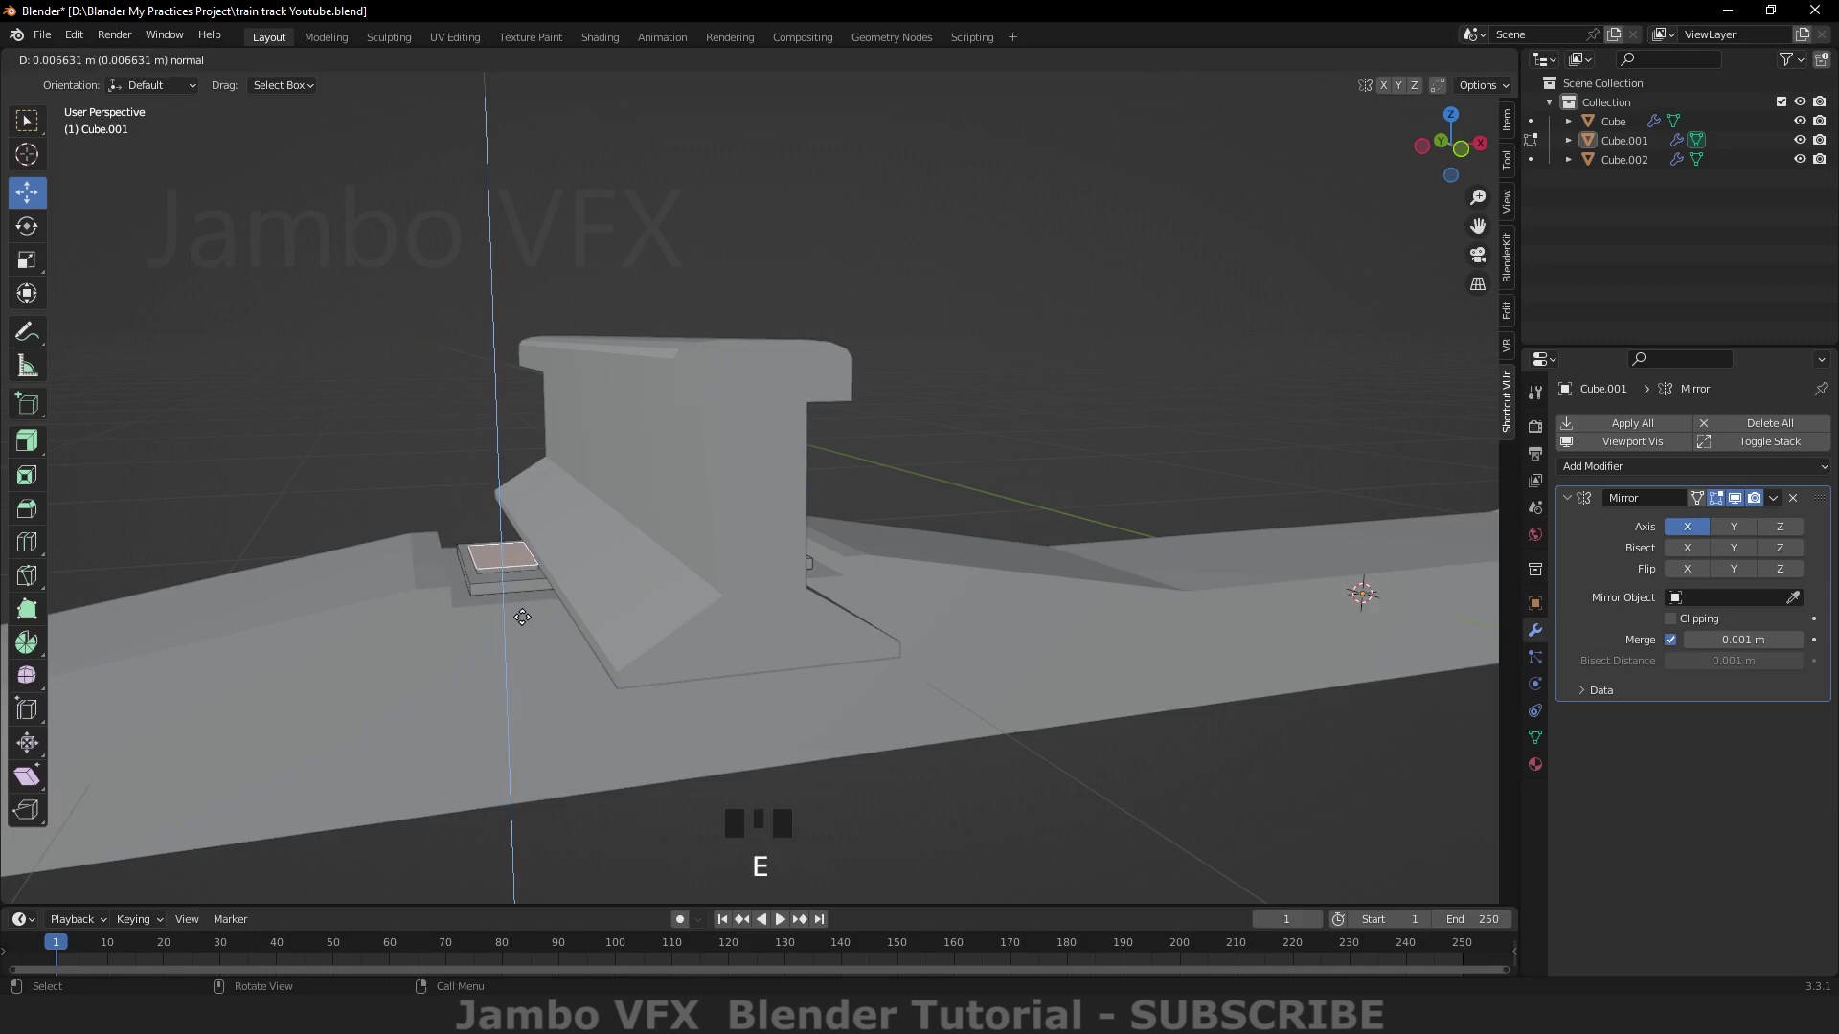
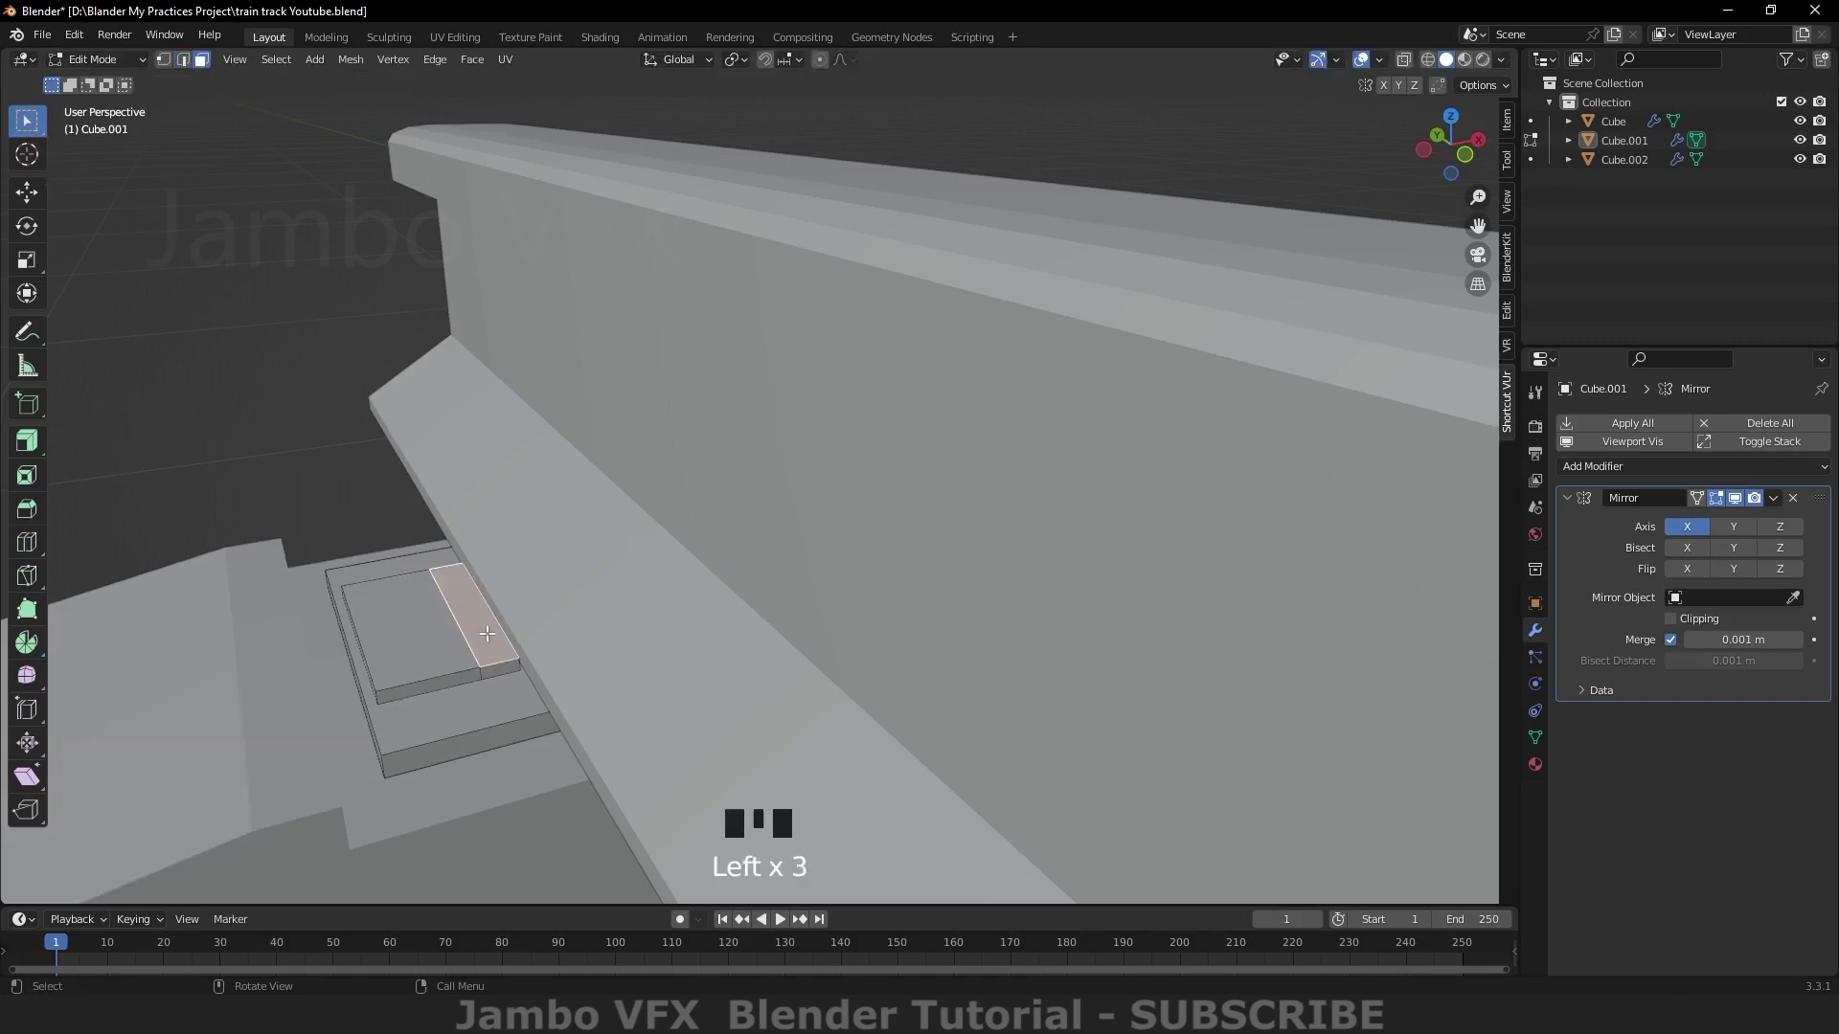
key(`)
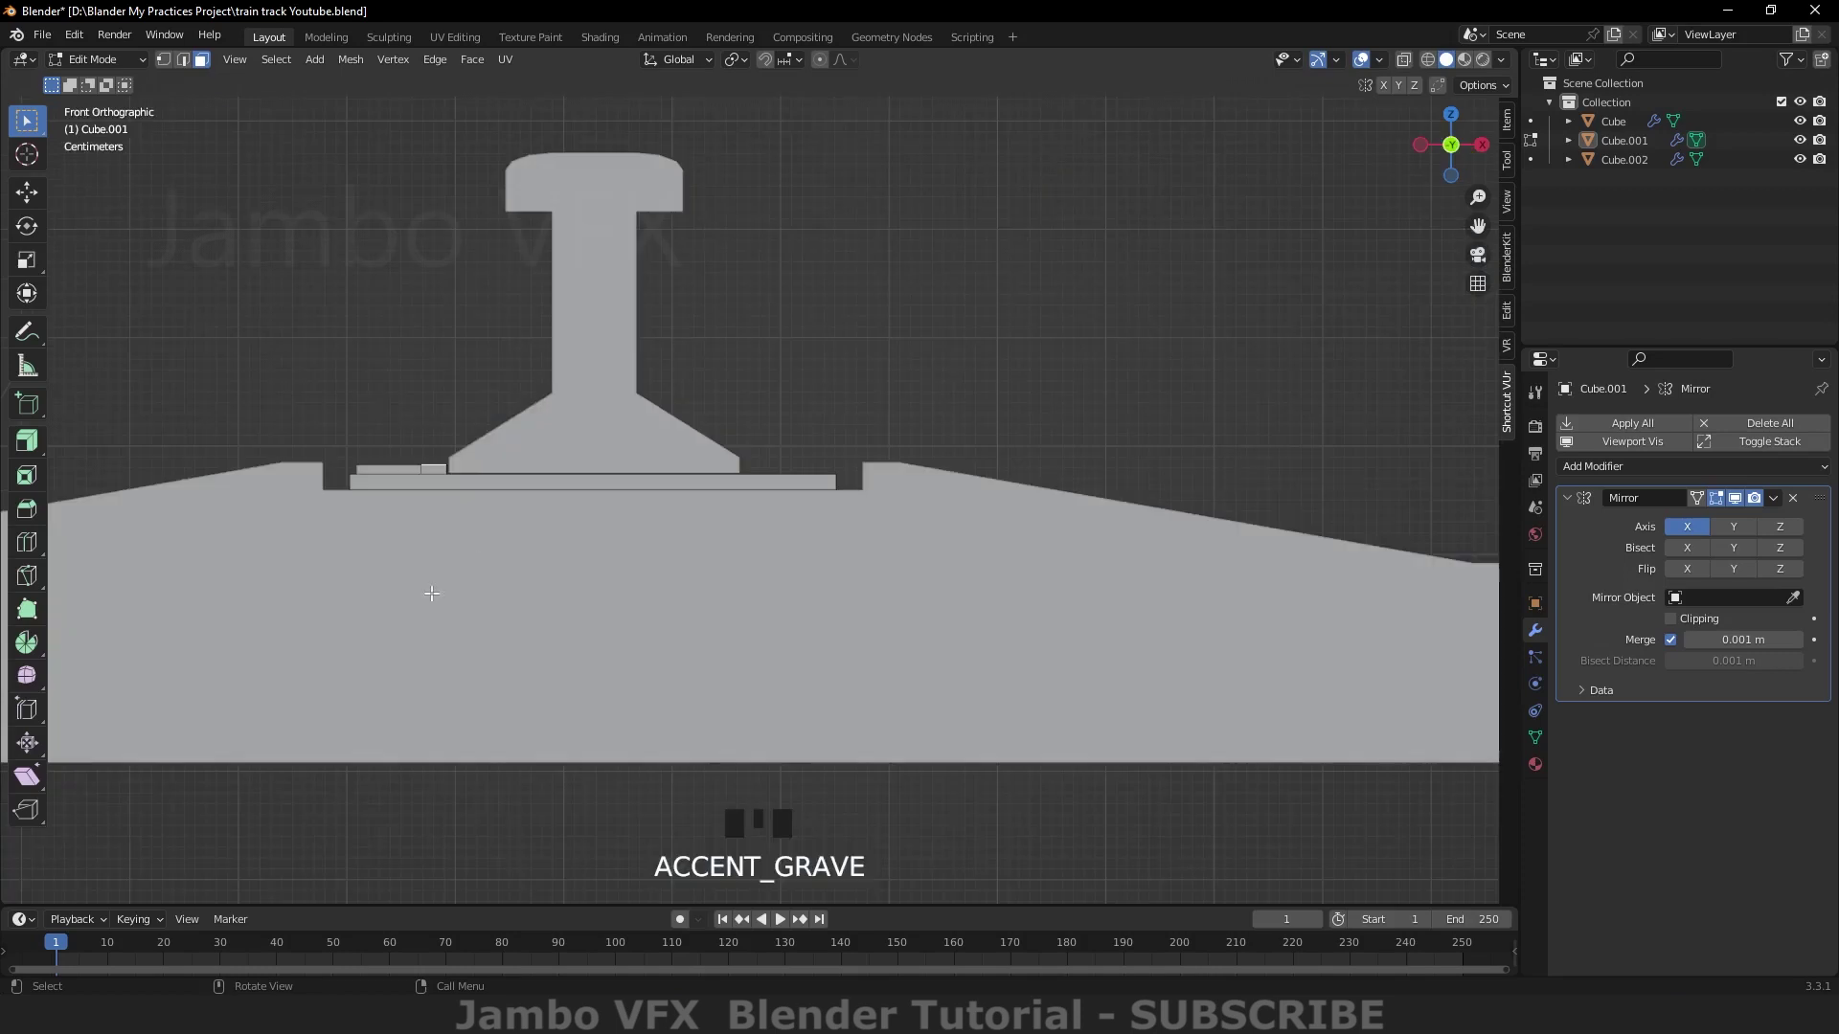
key(e)
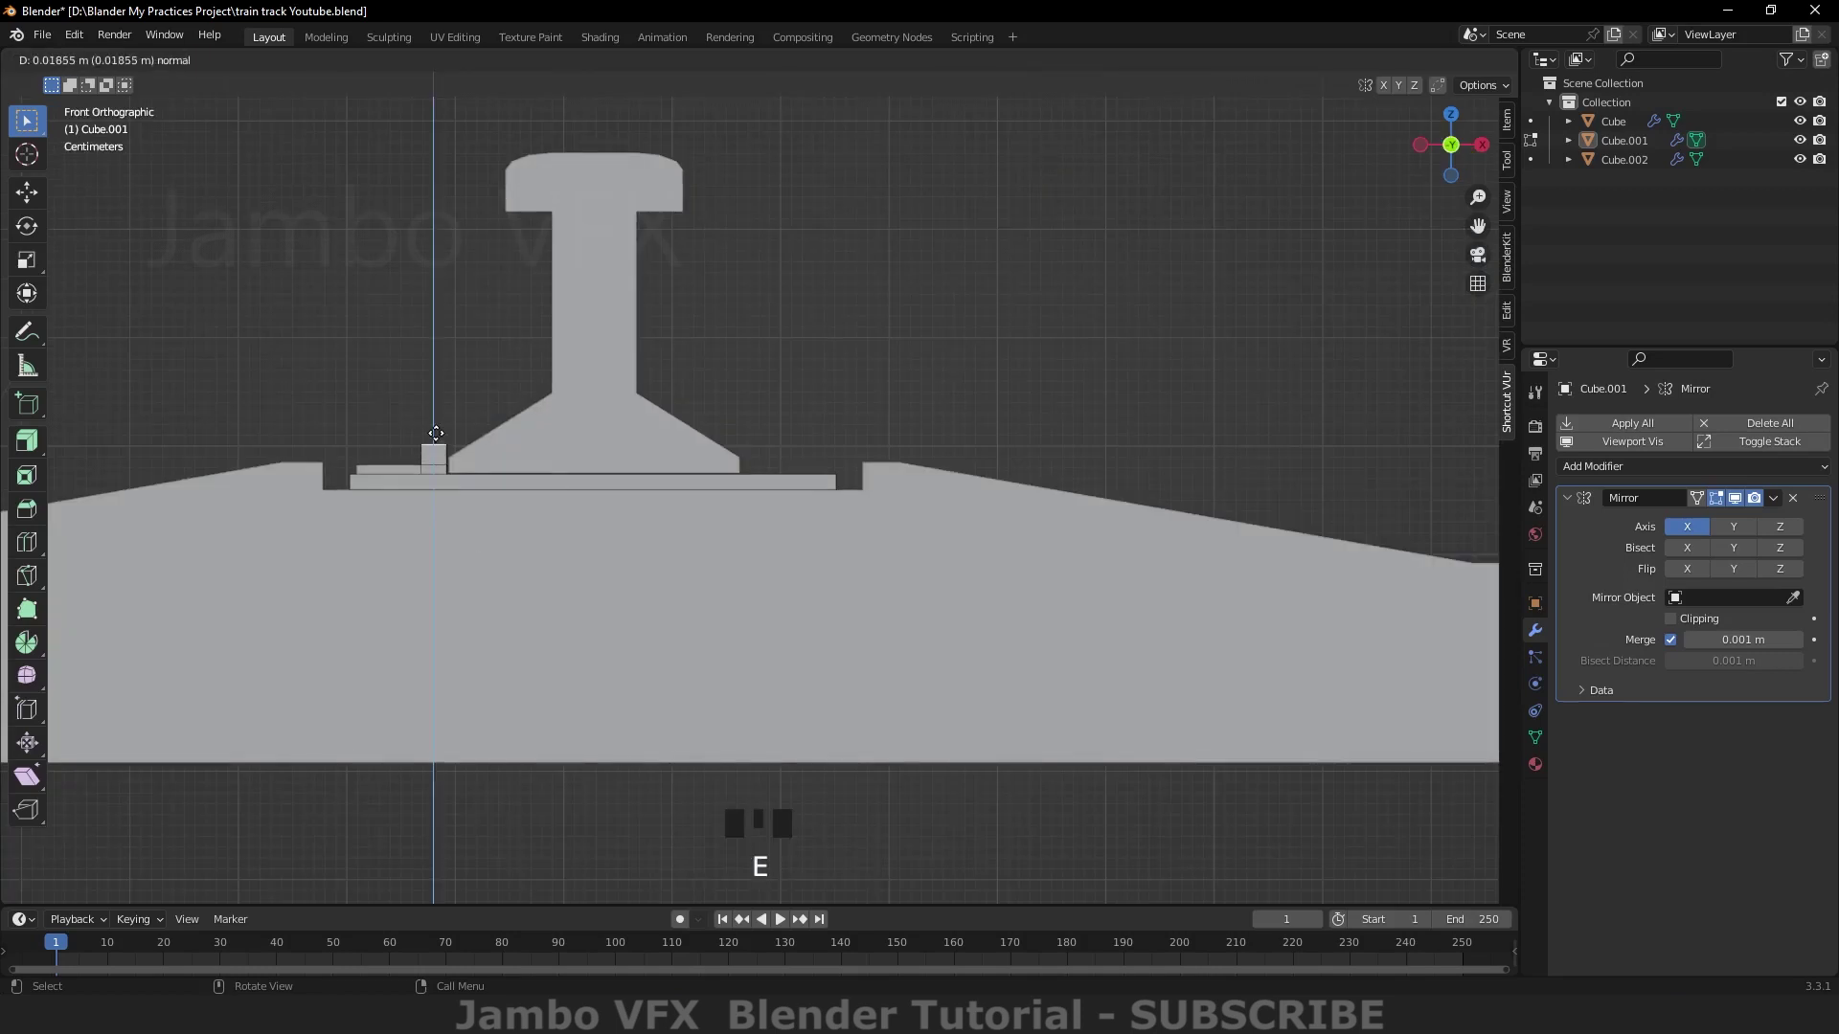
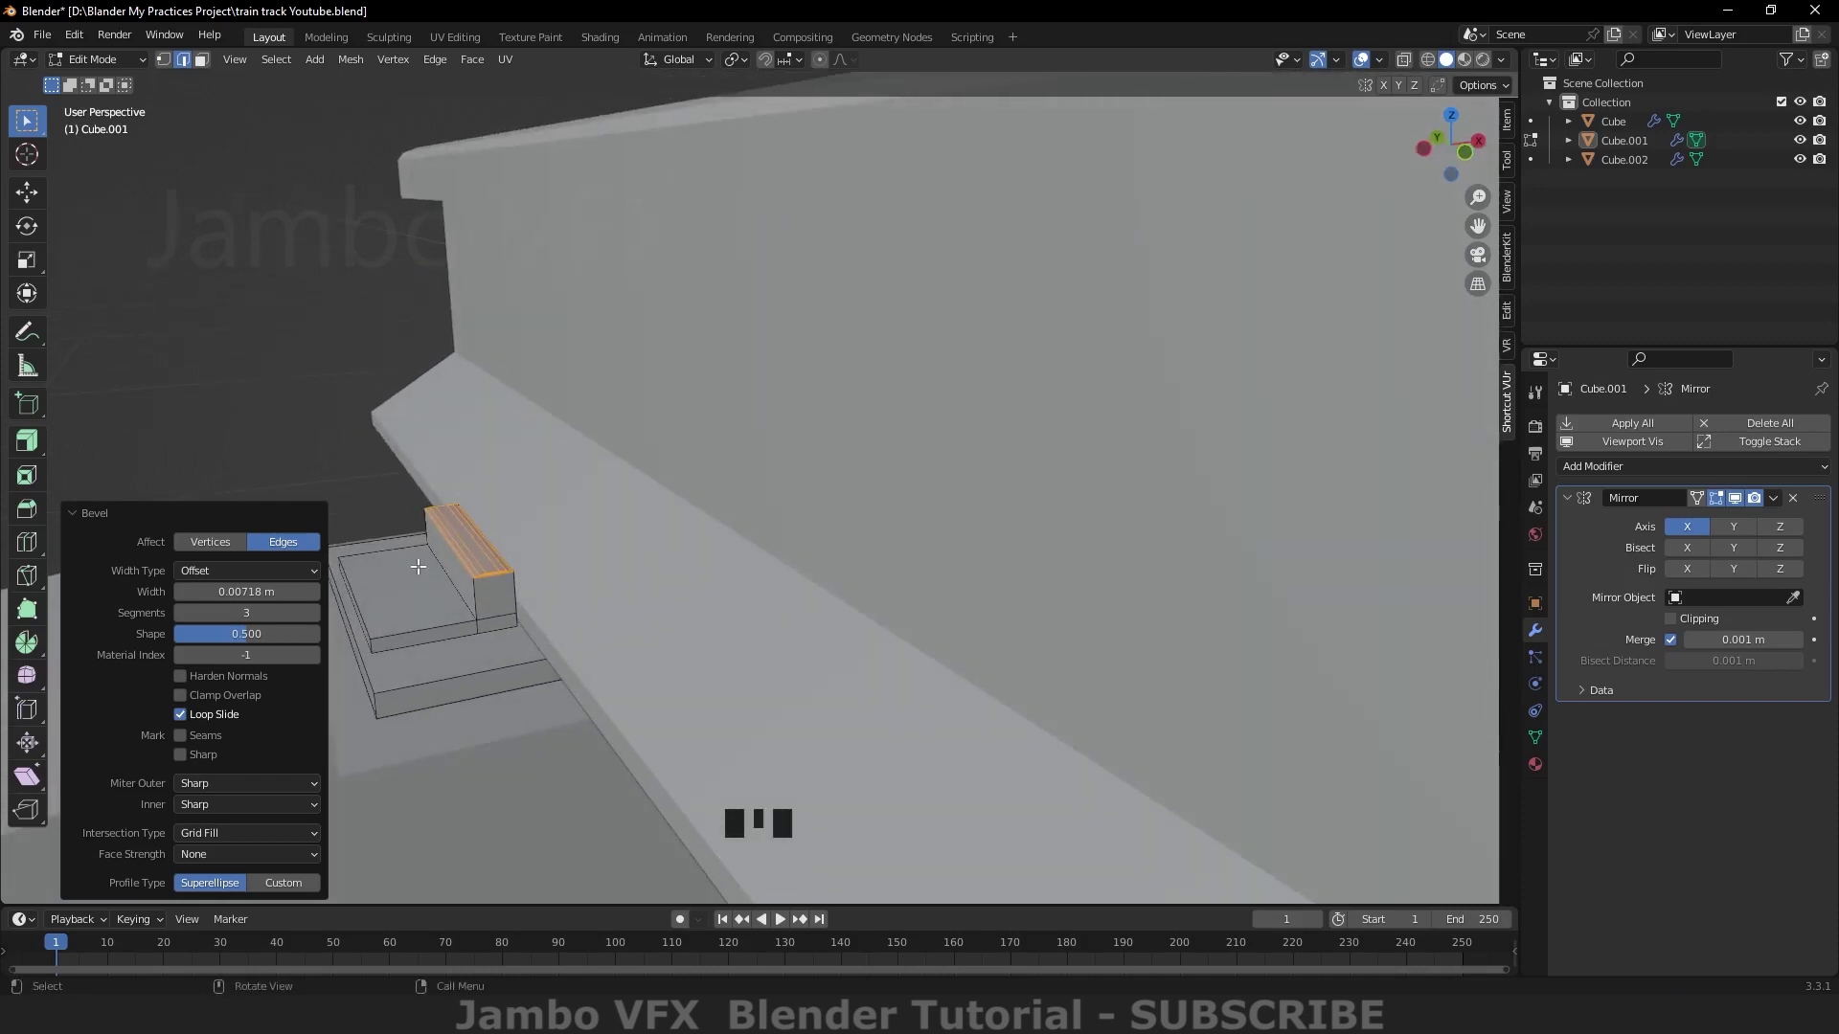
Step: Return to Object Mode, view the whole track and select the concrete sleeper
key(ctrl+z)
drag(104, 54, 410, 488)
scroll(down, 3)
drag(575, 587, 550, 596)
scroll(down, 3)
click(575, 571)
Step: Apply the sleeper's scale with Ctrl+A, then select the rail and bring up its apply options
key(alt+a)
click(566, 581)
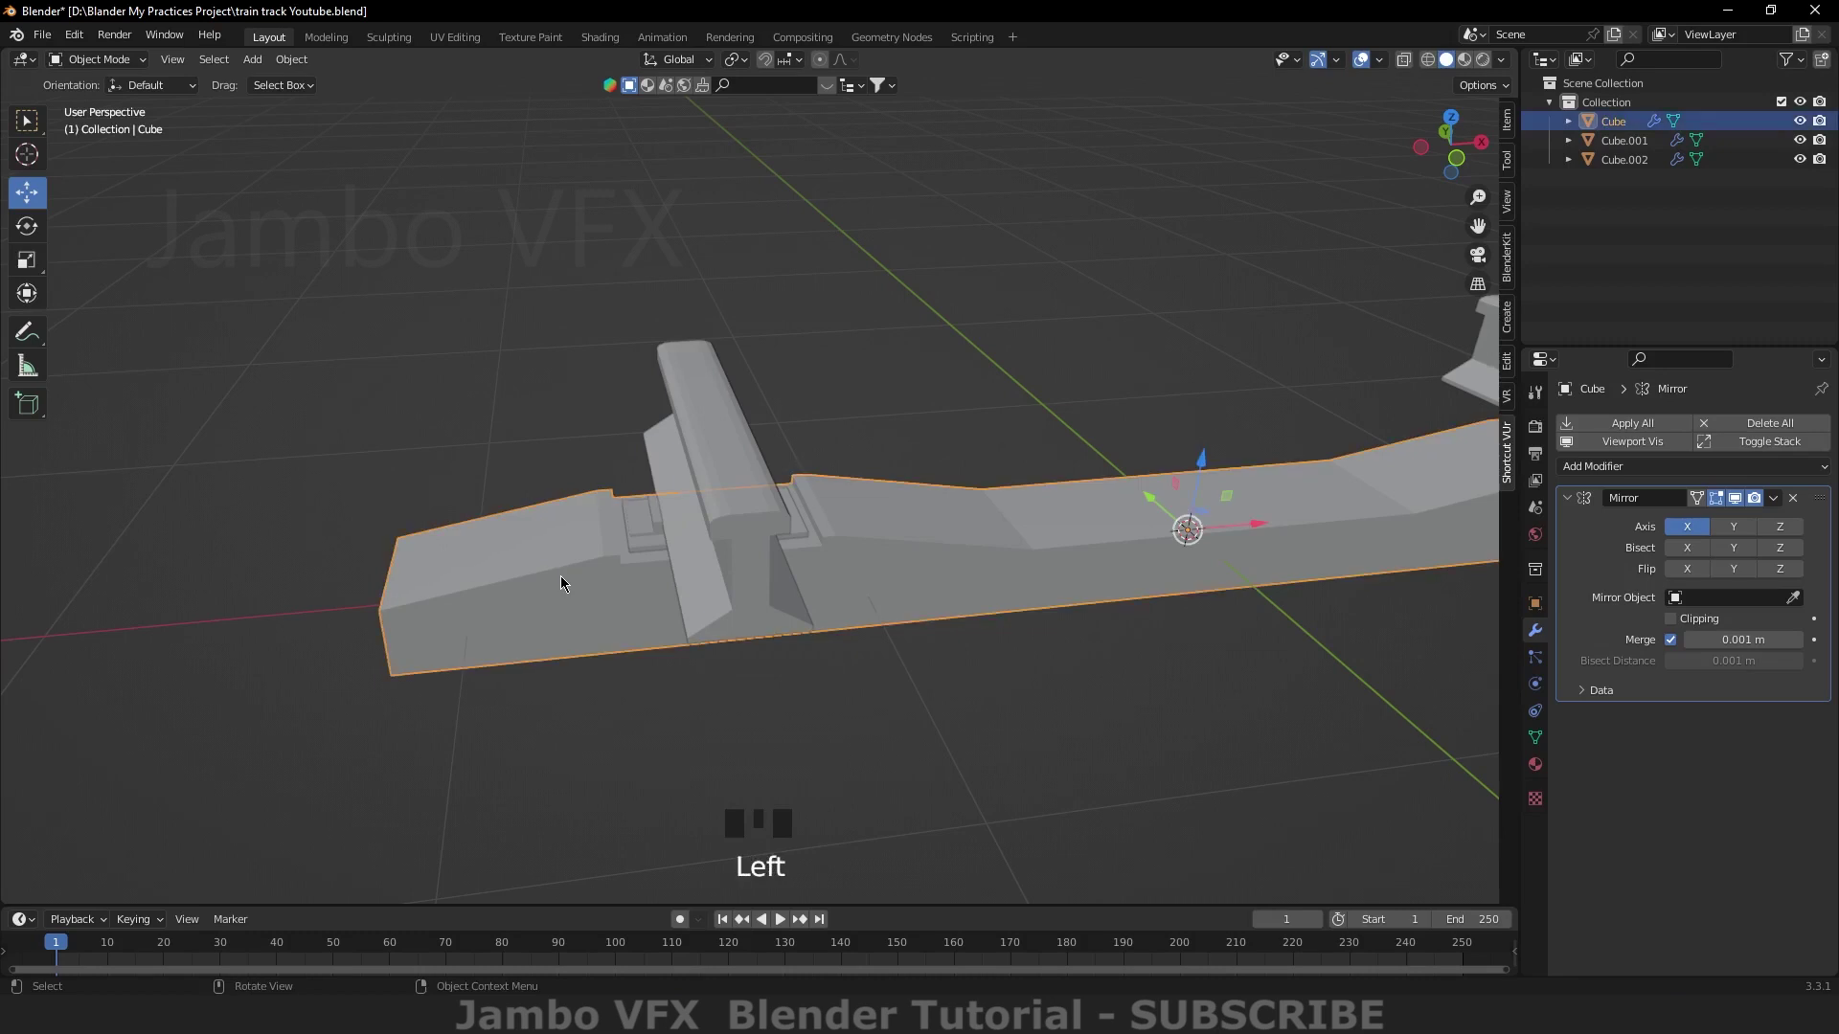
key(ctrl+a)
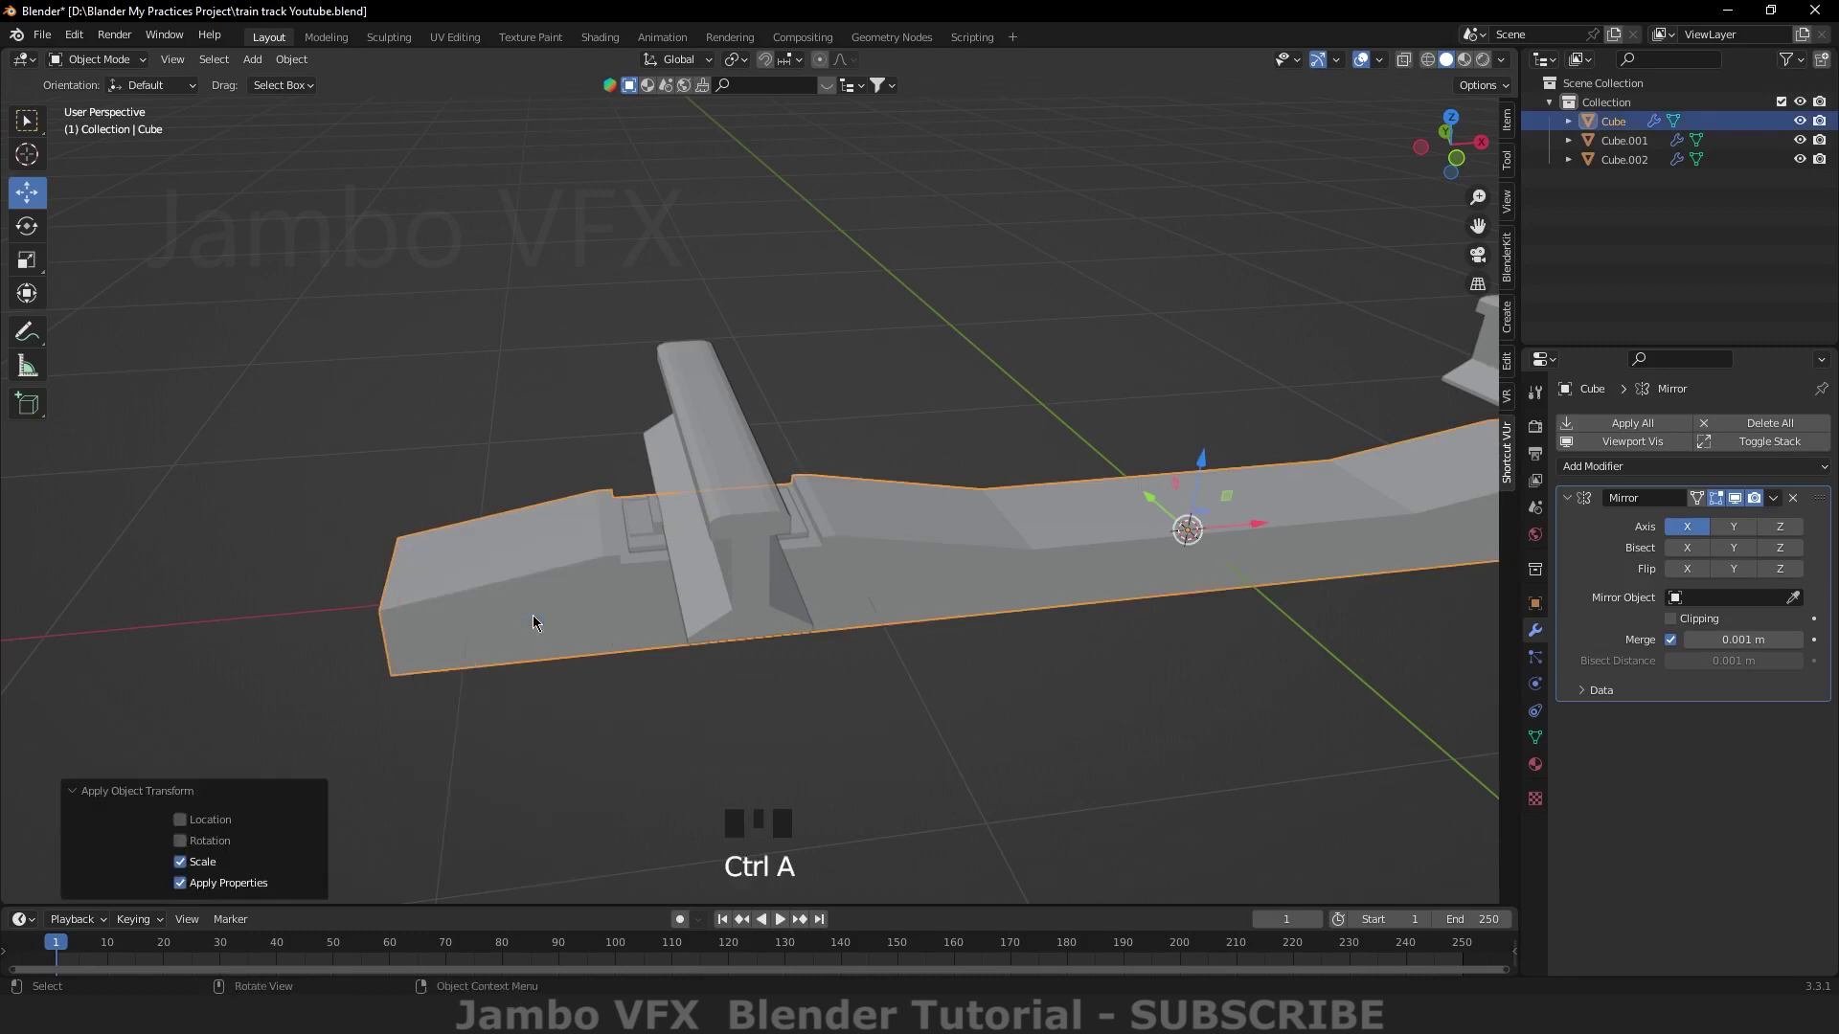
click(728, 516)
key(ctrl+a)
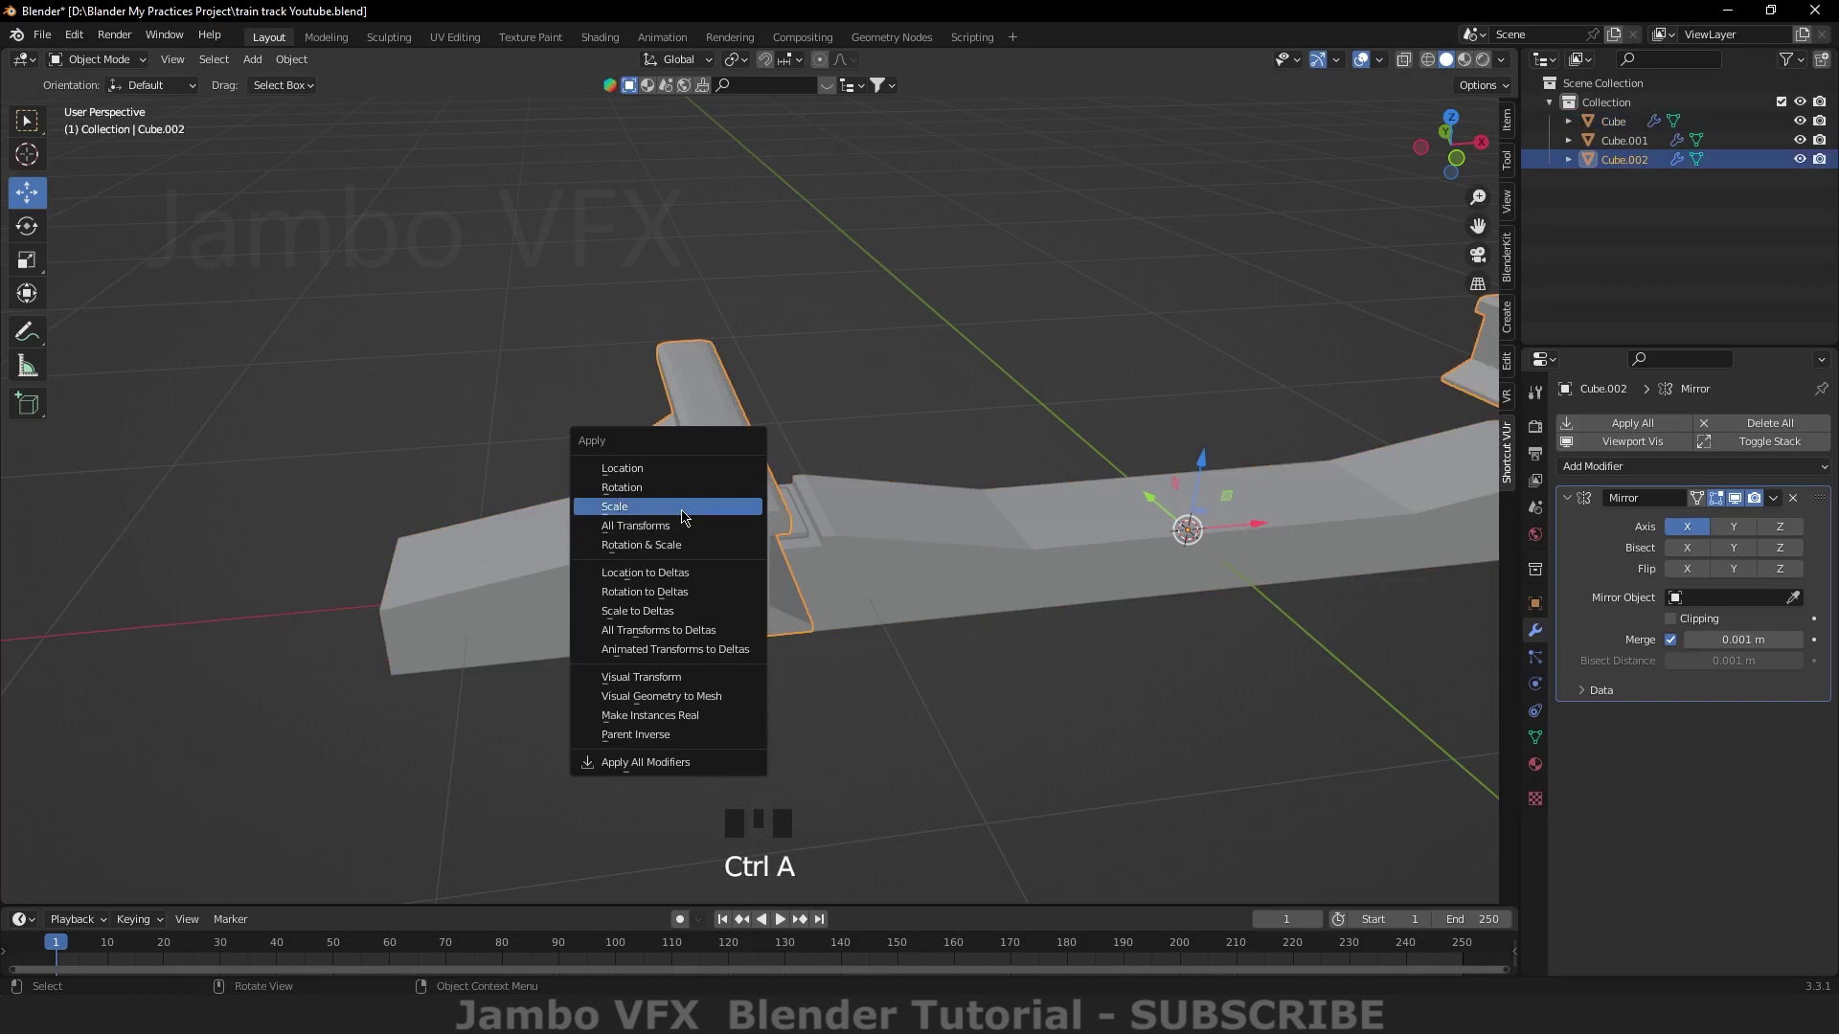
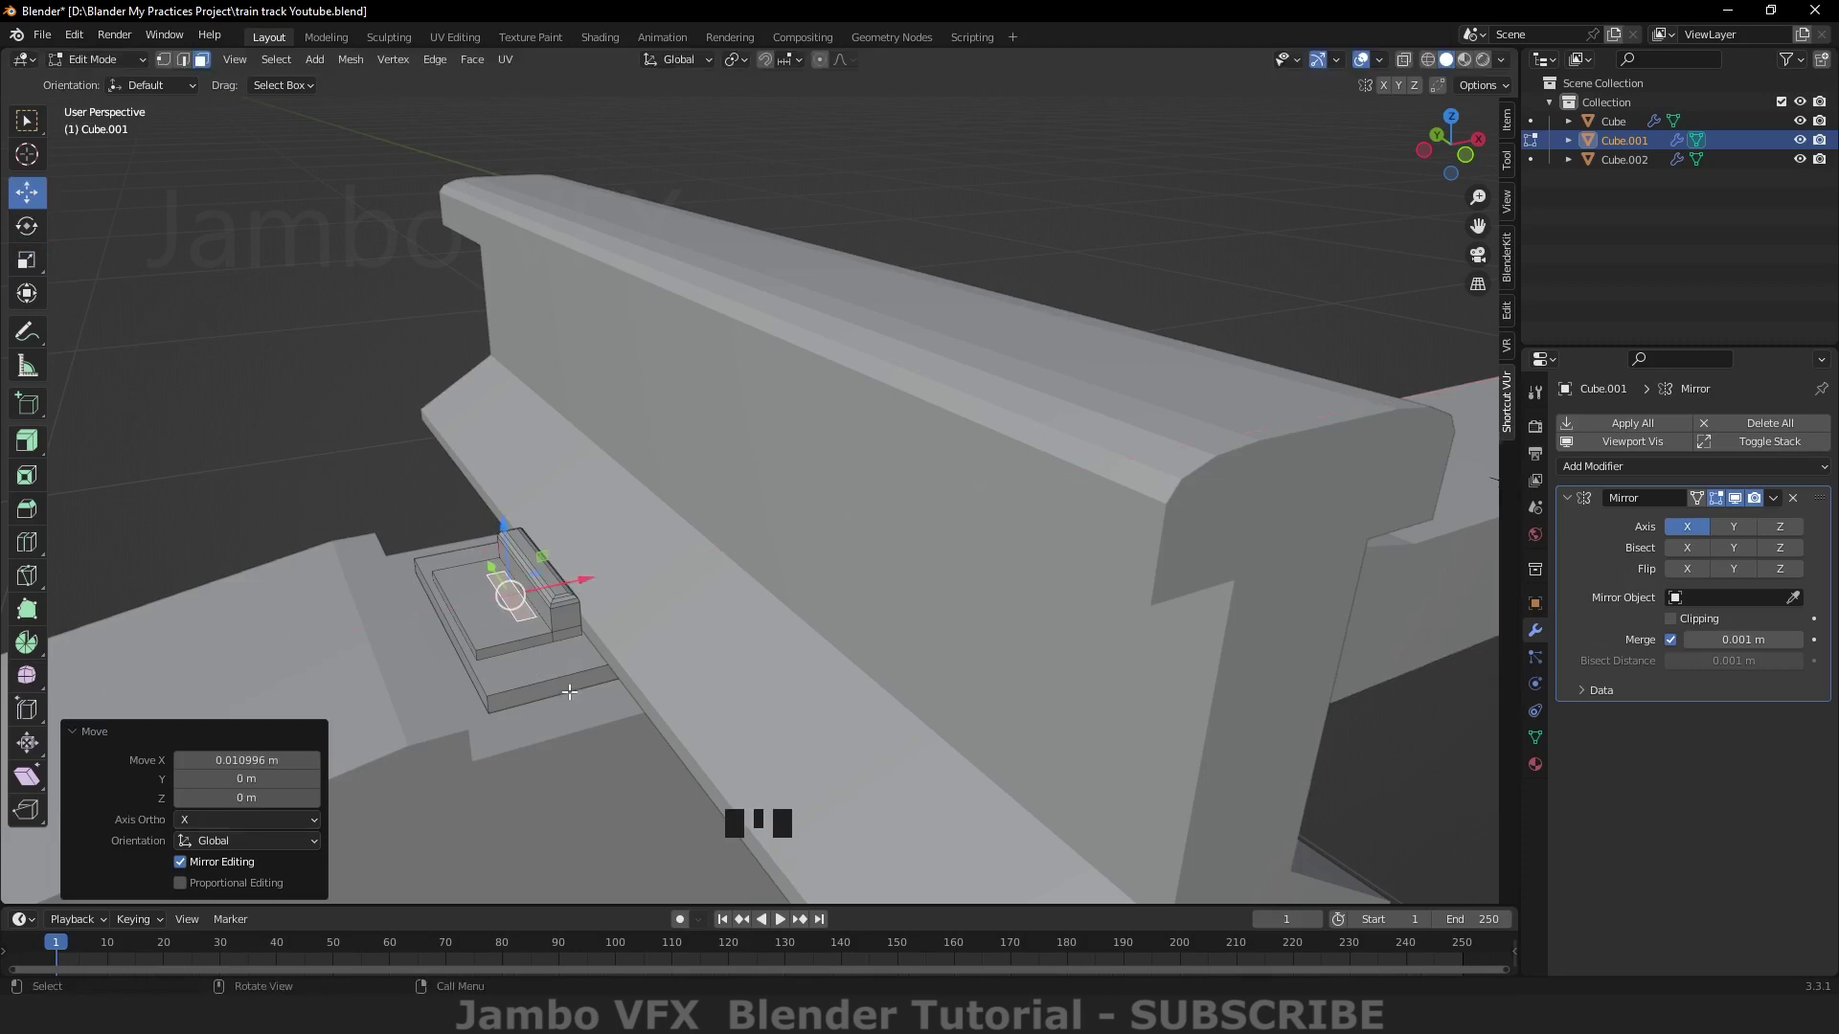
Step: Extrude the clip block up into an upright, then extrude an arm sideways toward the rail
key(`)
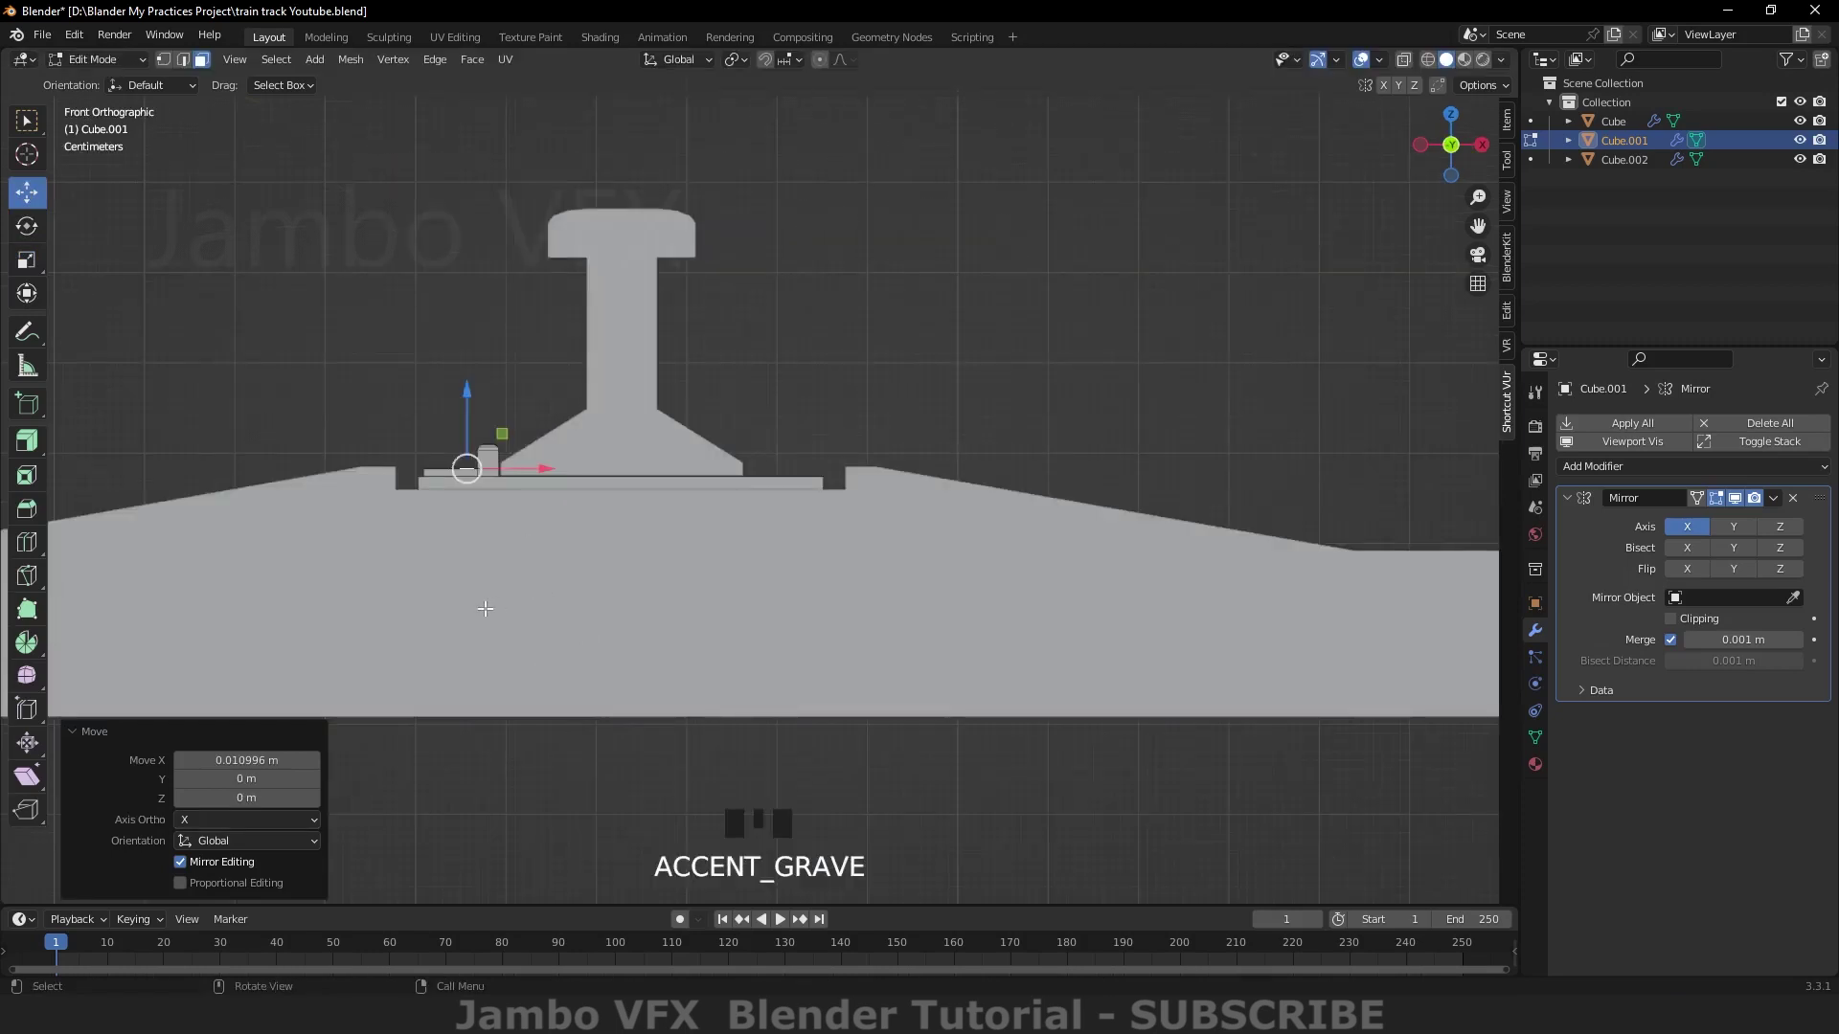
key(e)
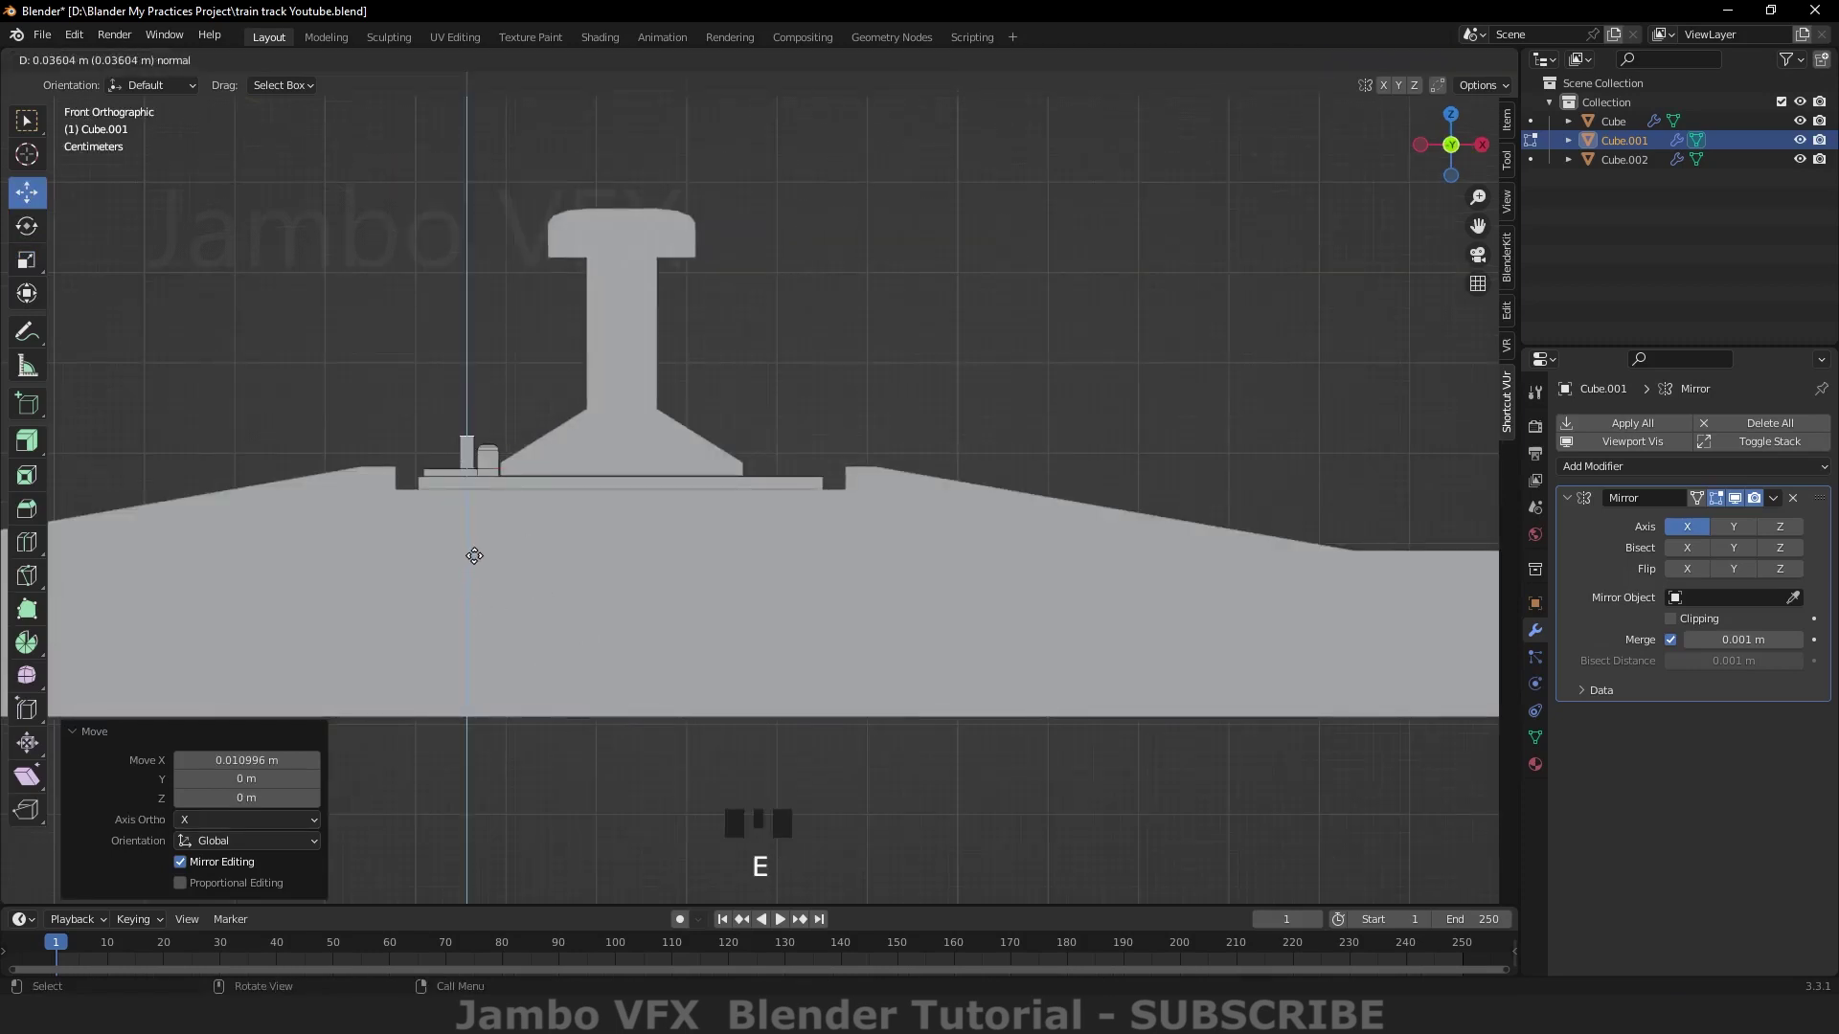
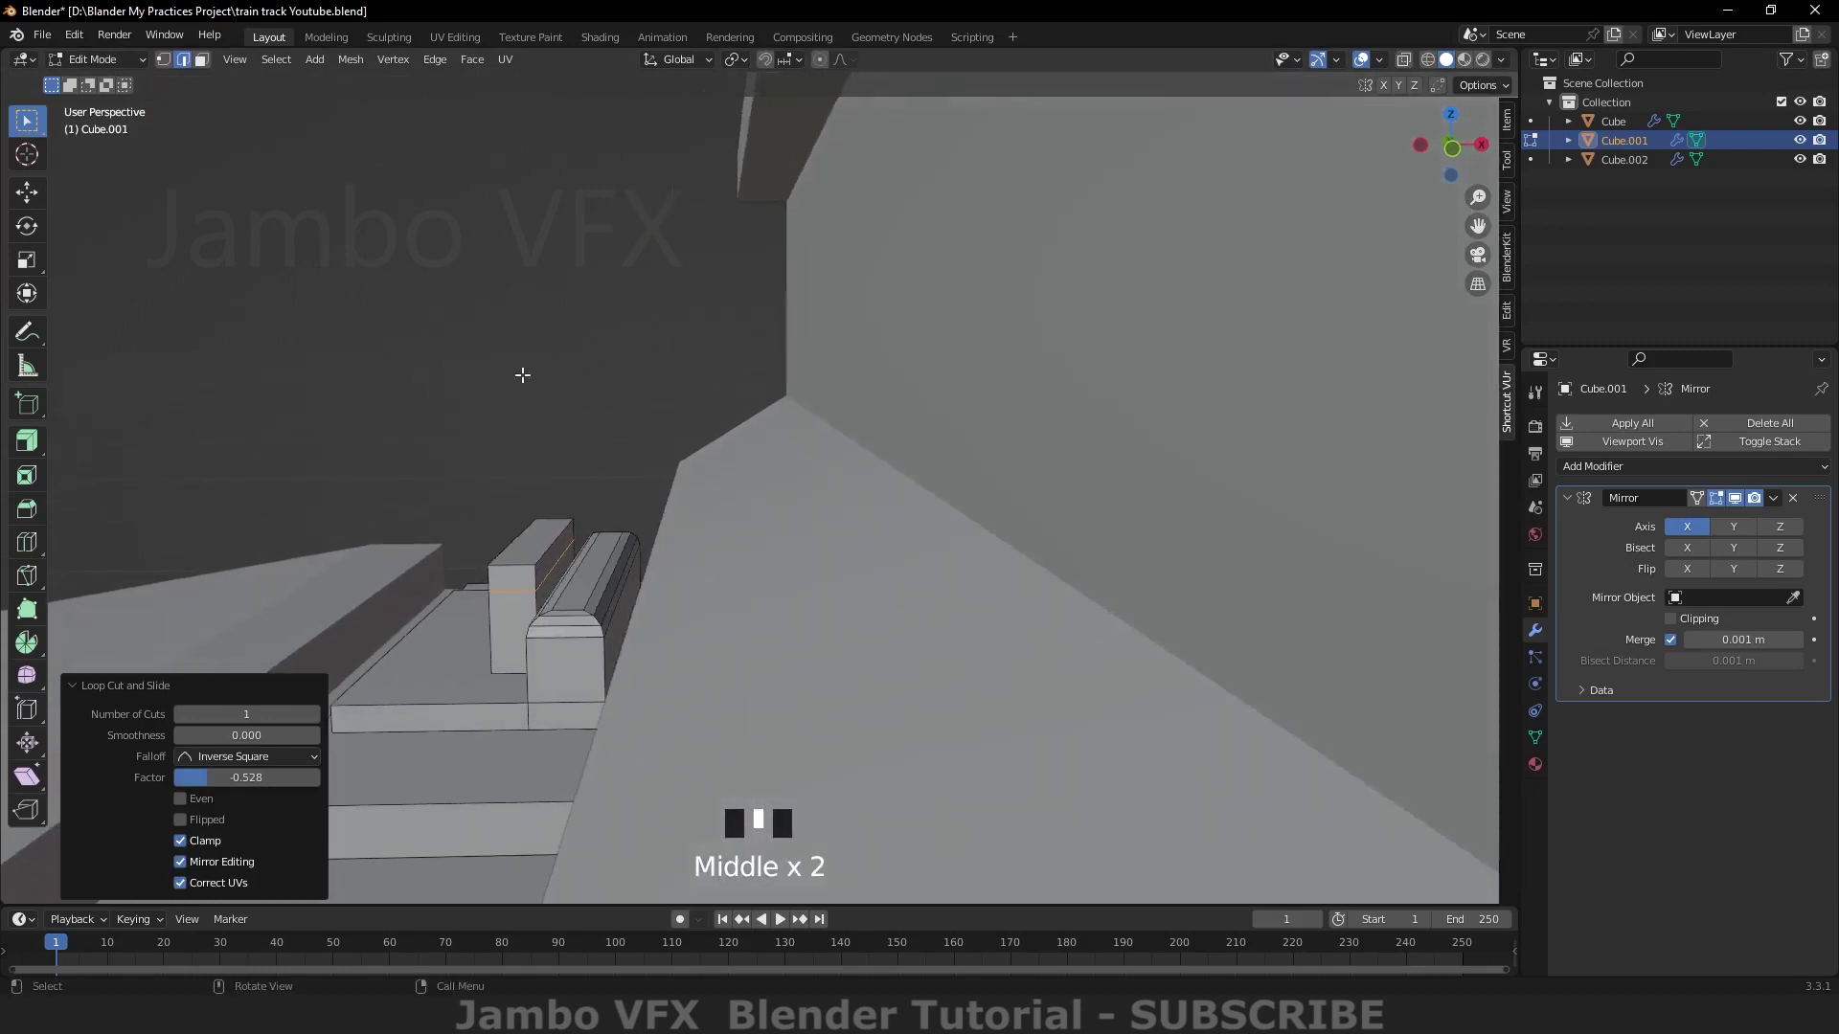
drag(204, 66, 565, 545)
key(`)
key(e)
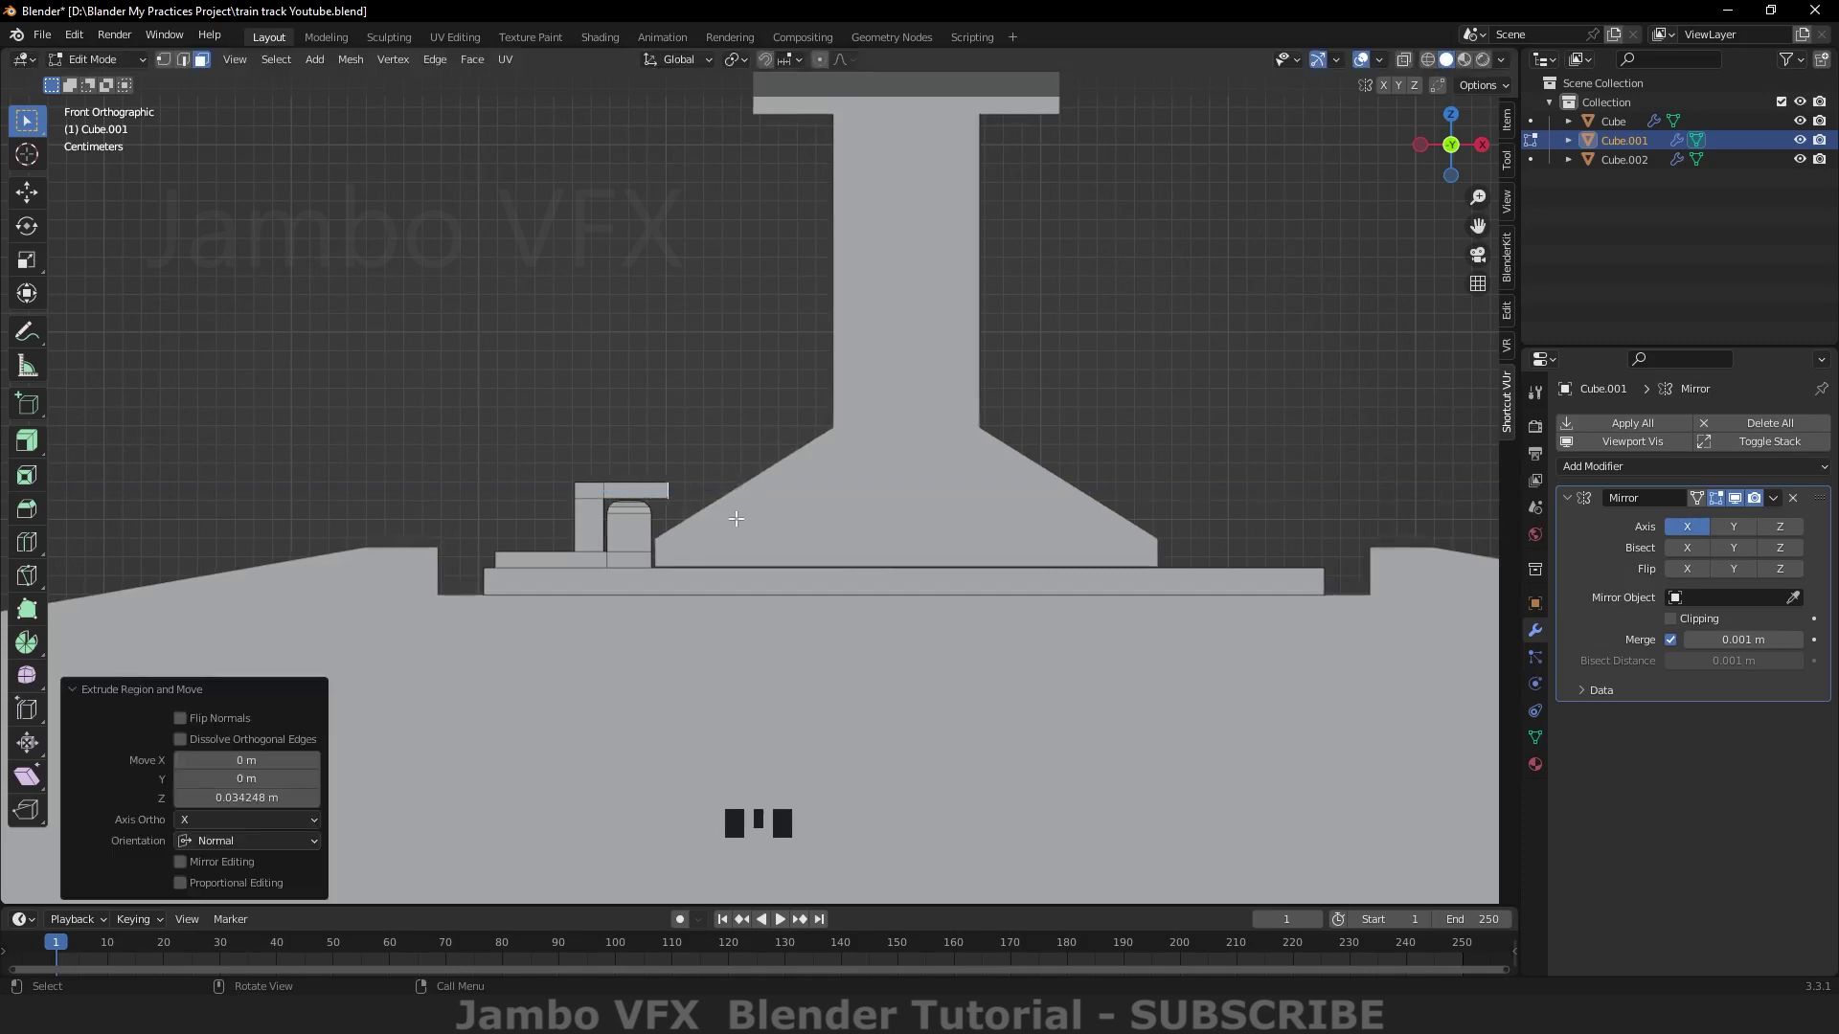
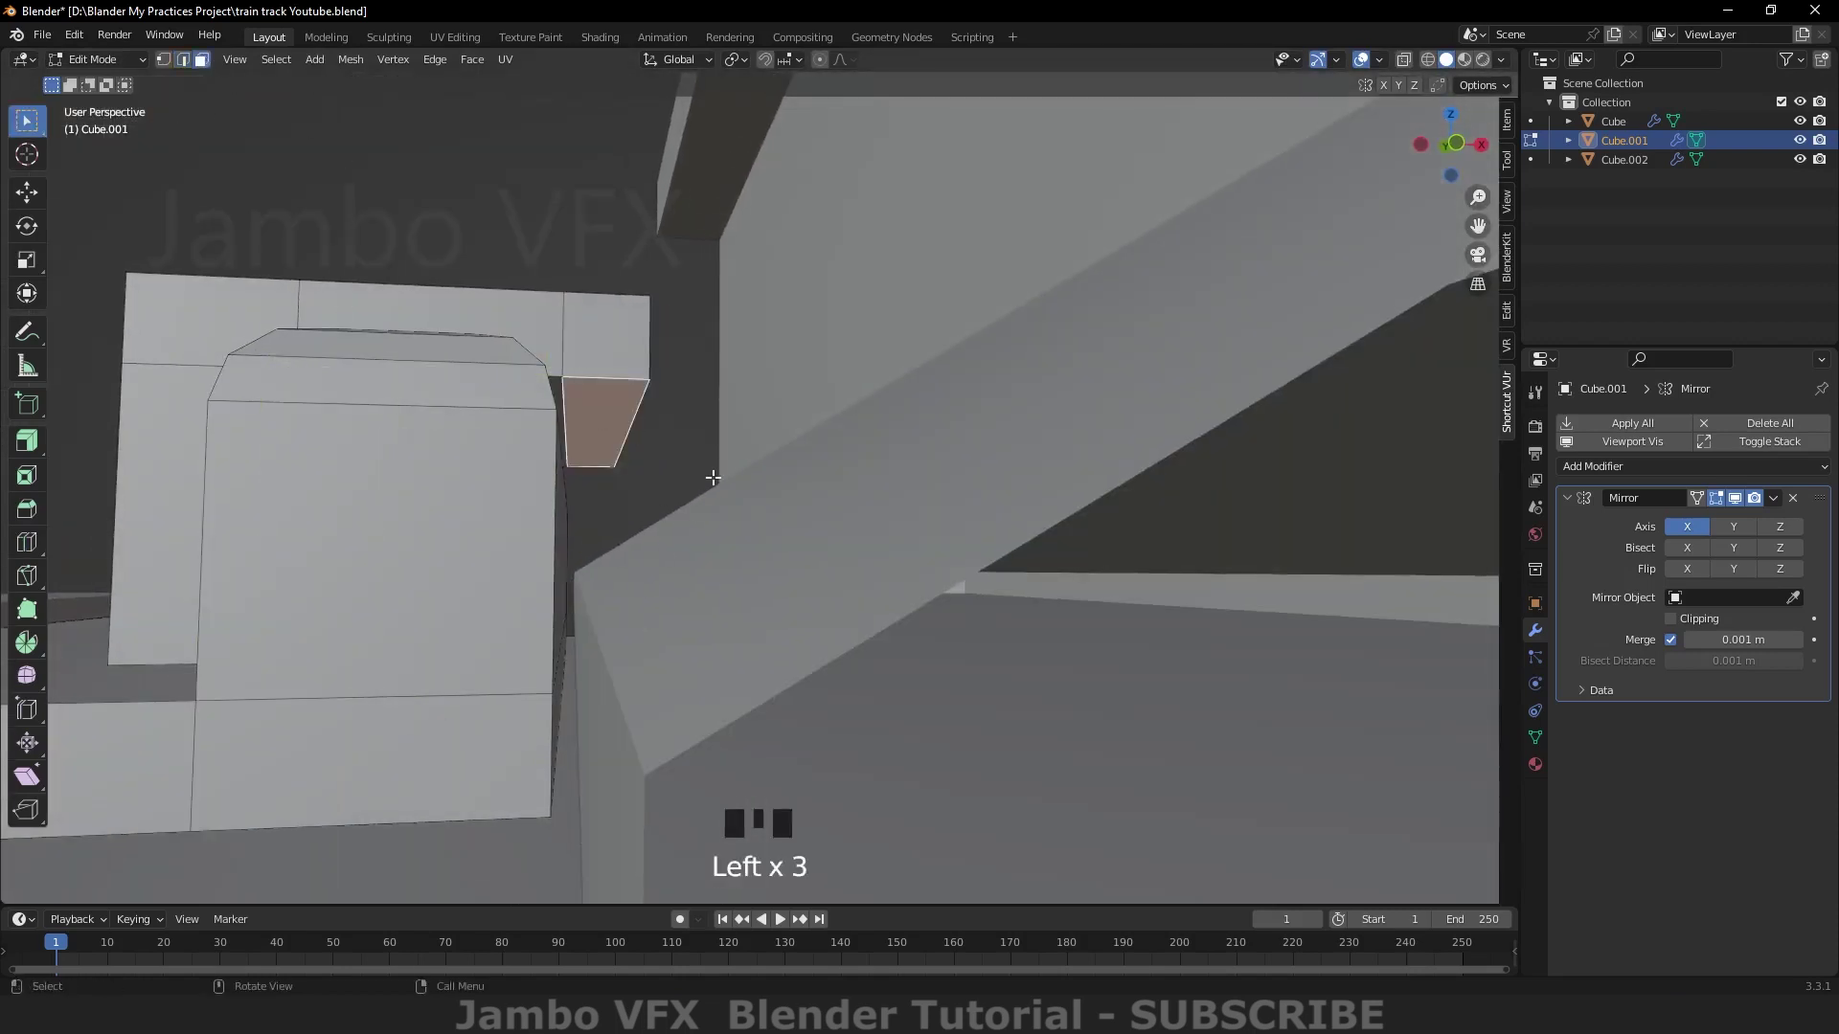
Step: Extrude the arm further over the rail foot and angle its end down toward the rail
key(`)
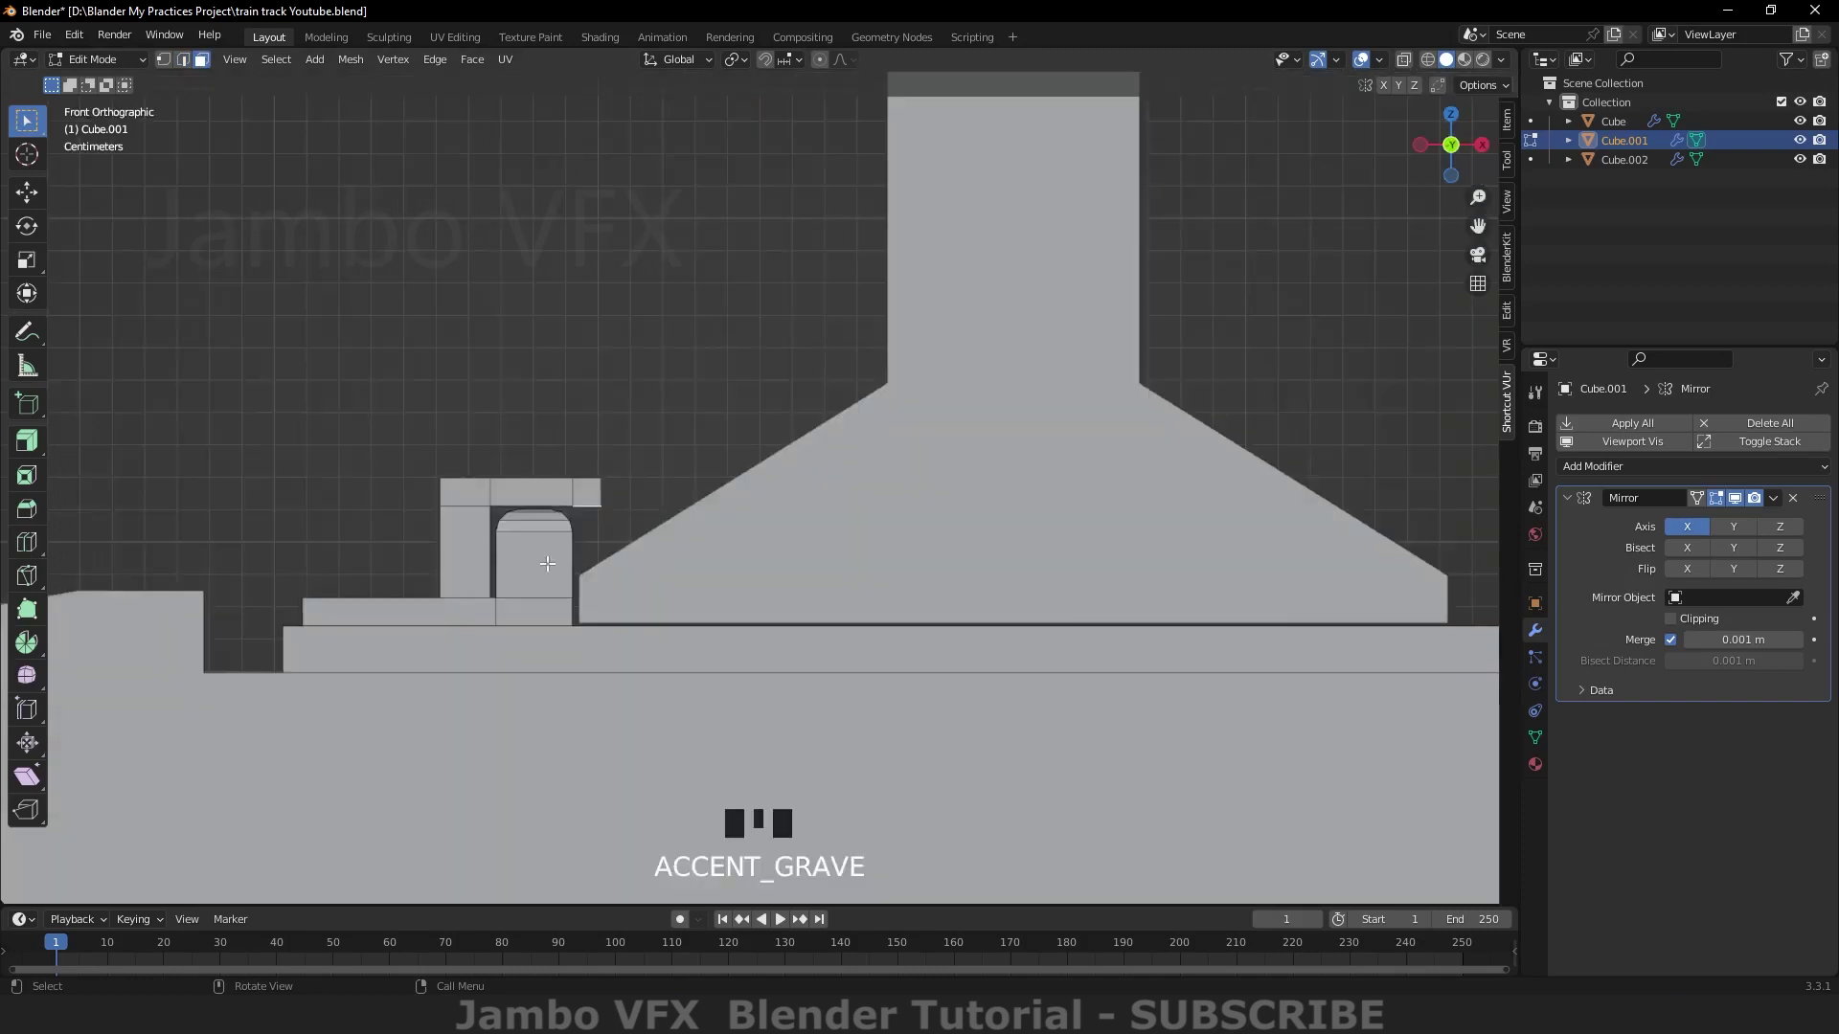
key(e)
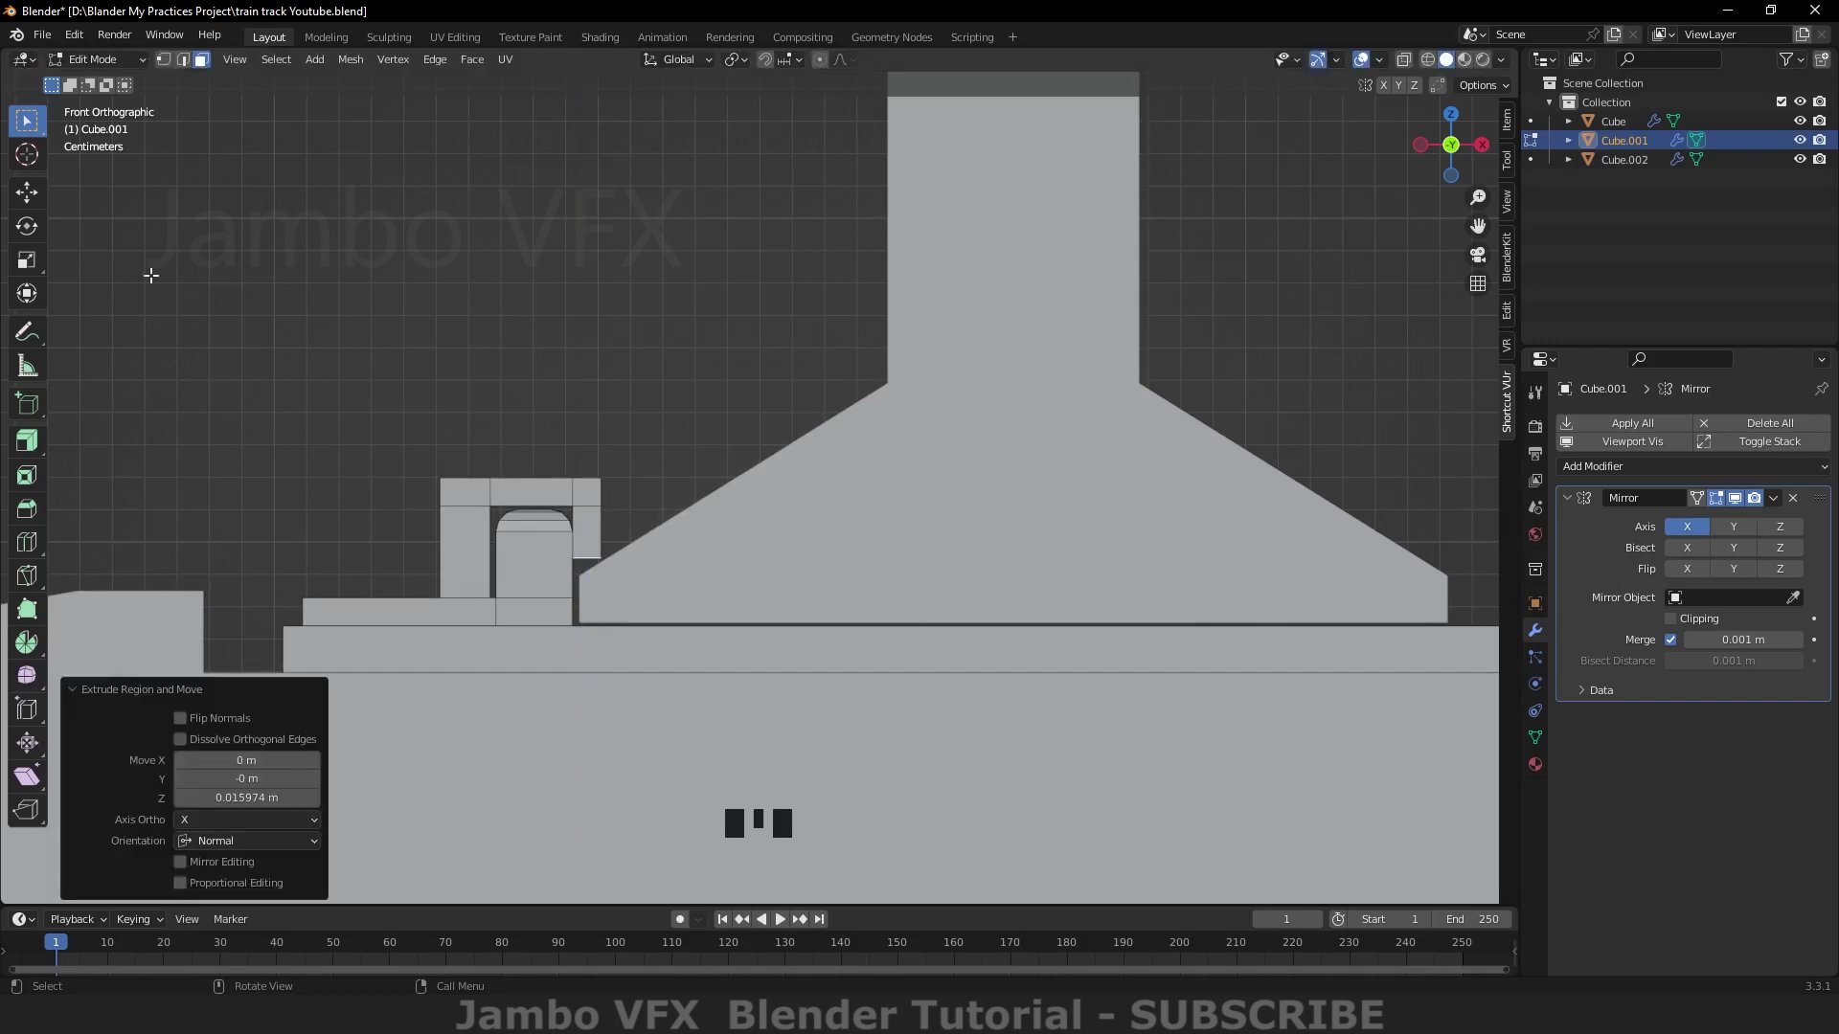
click(29, 228)
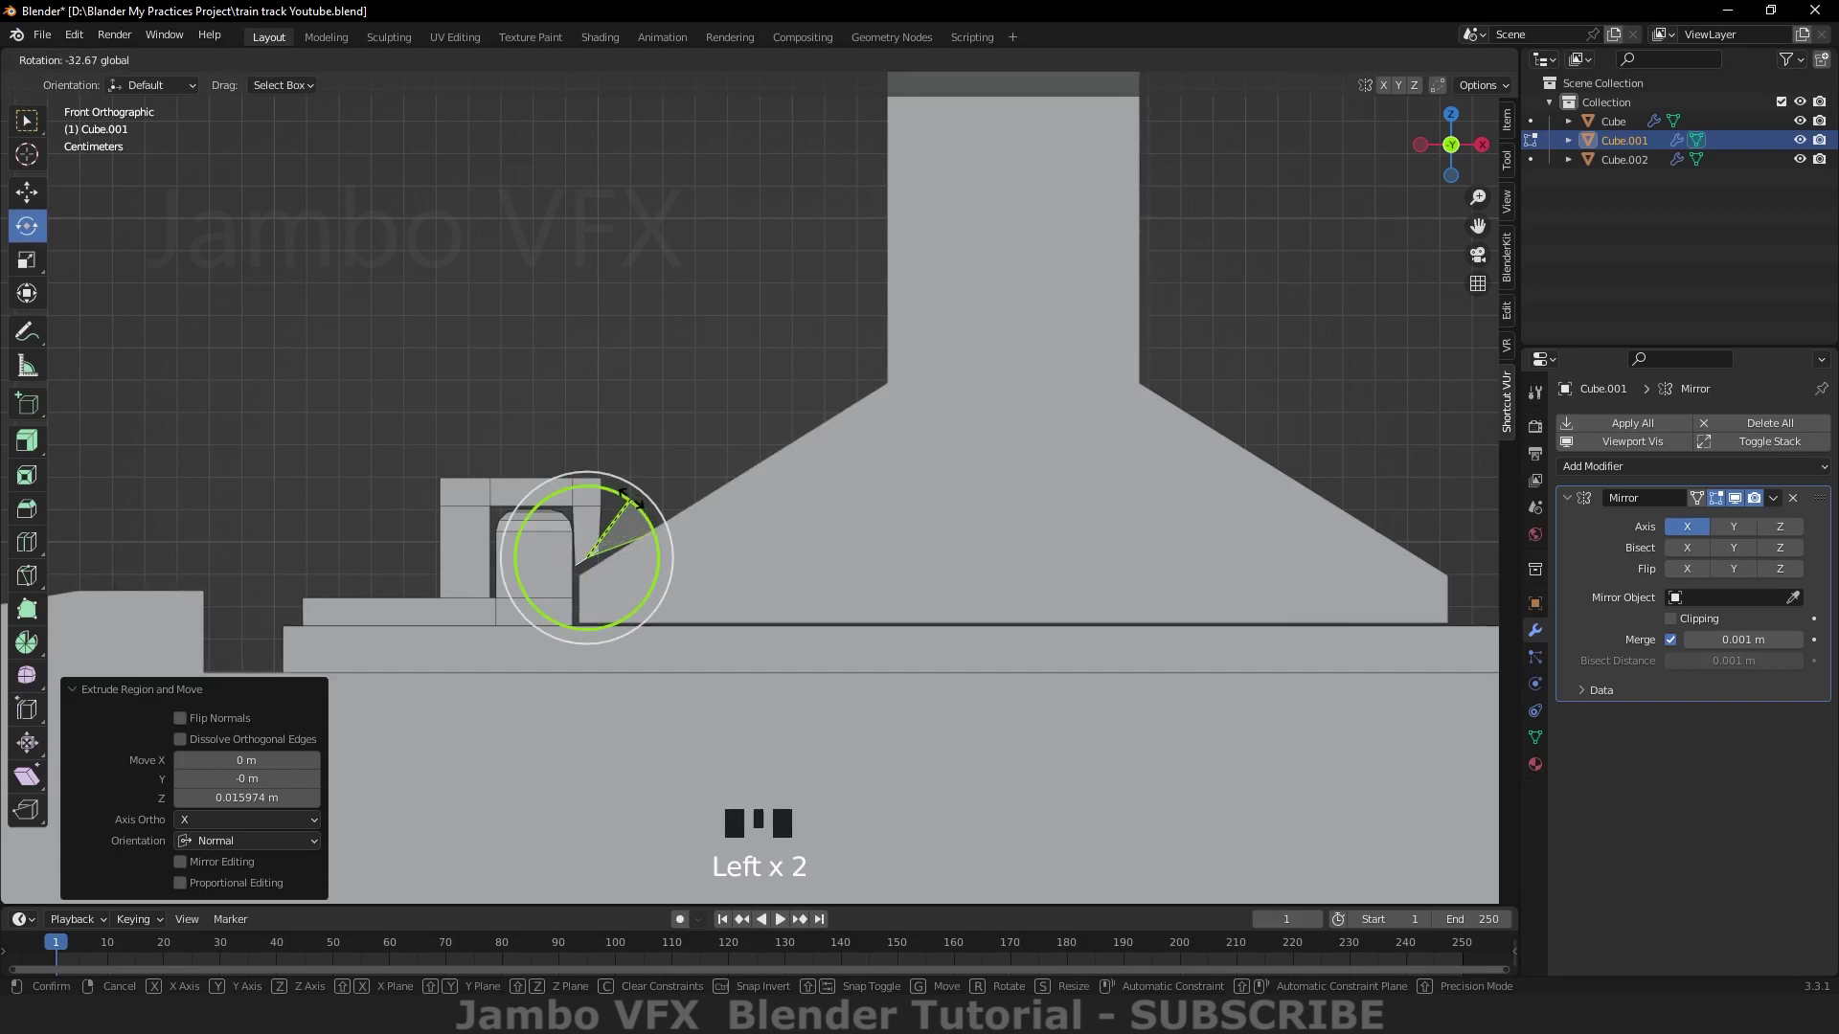
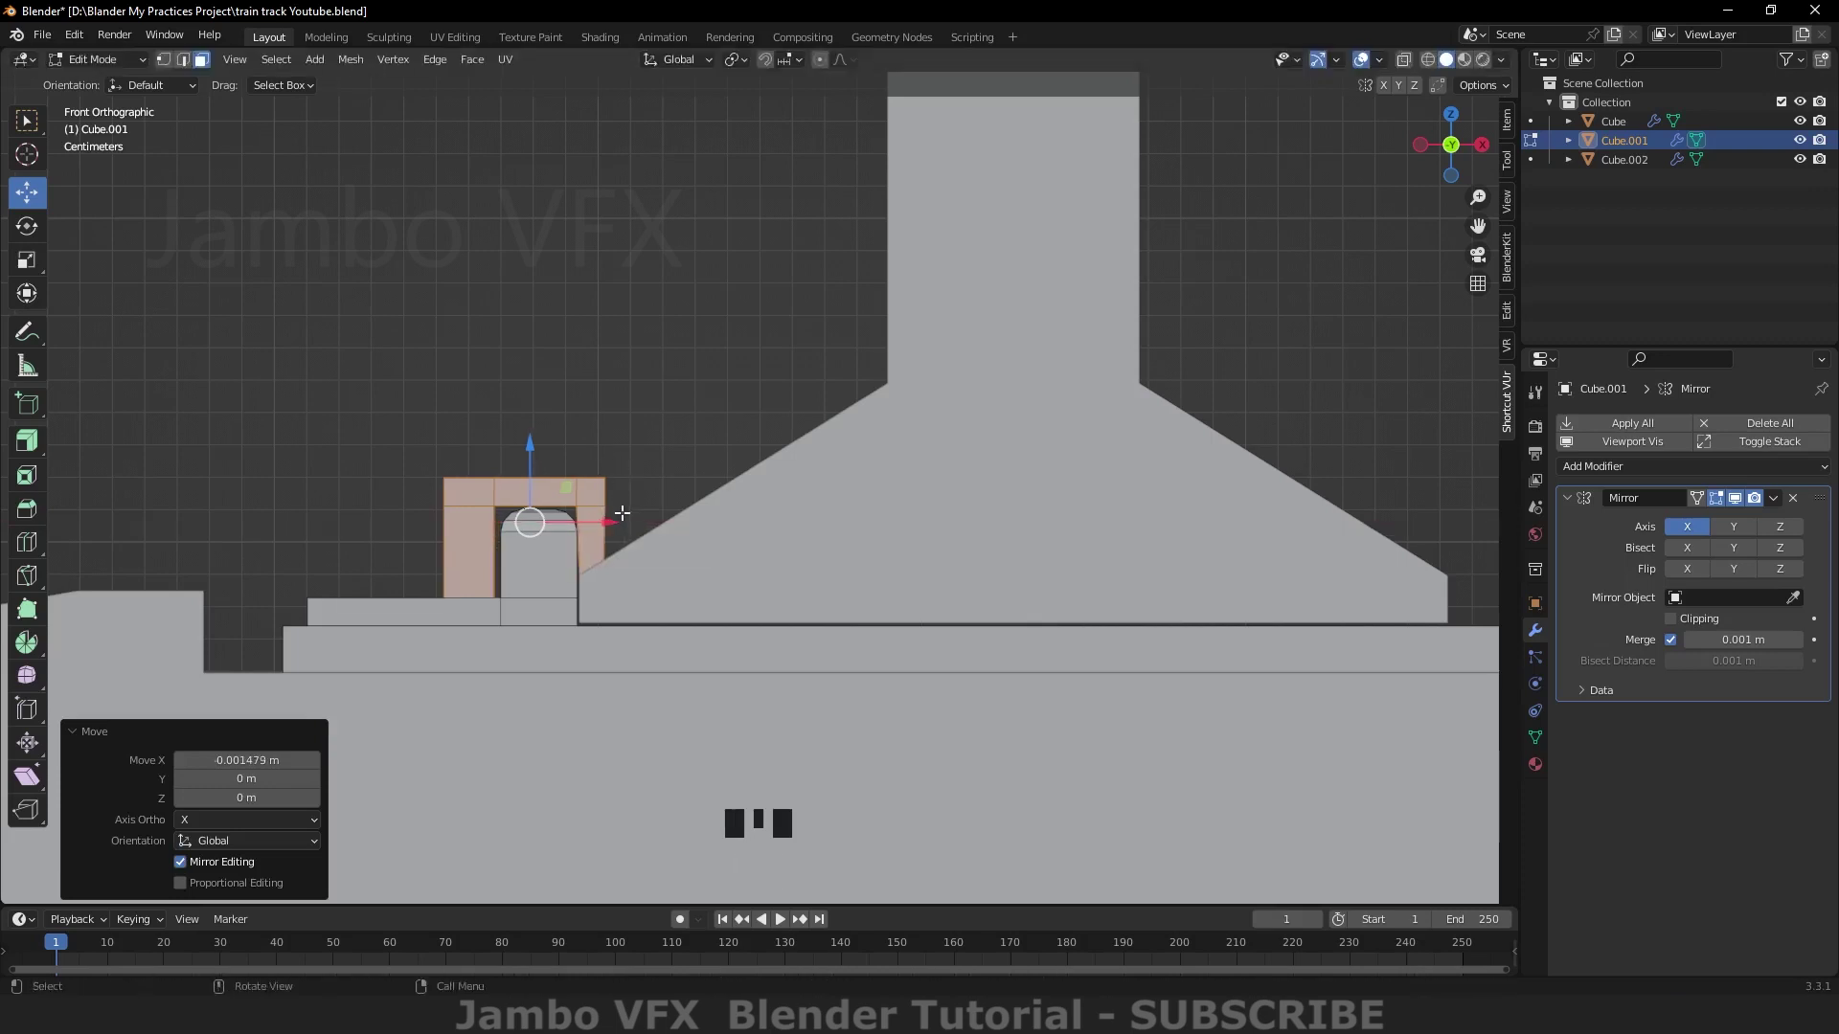
click(605, 517)
drag(589, 392, 656, 471)
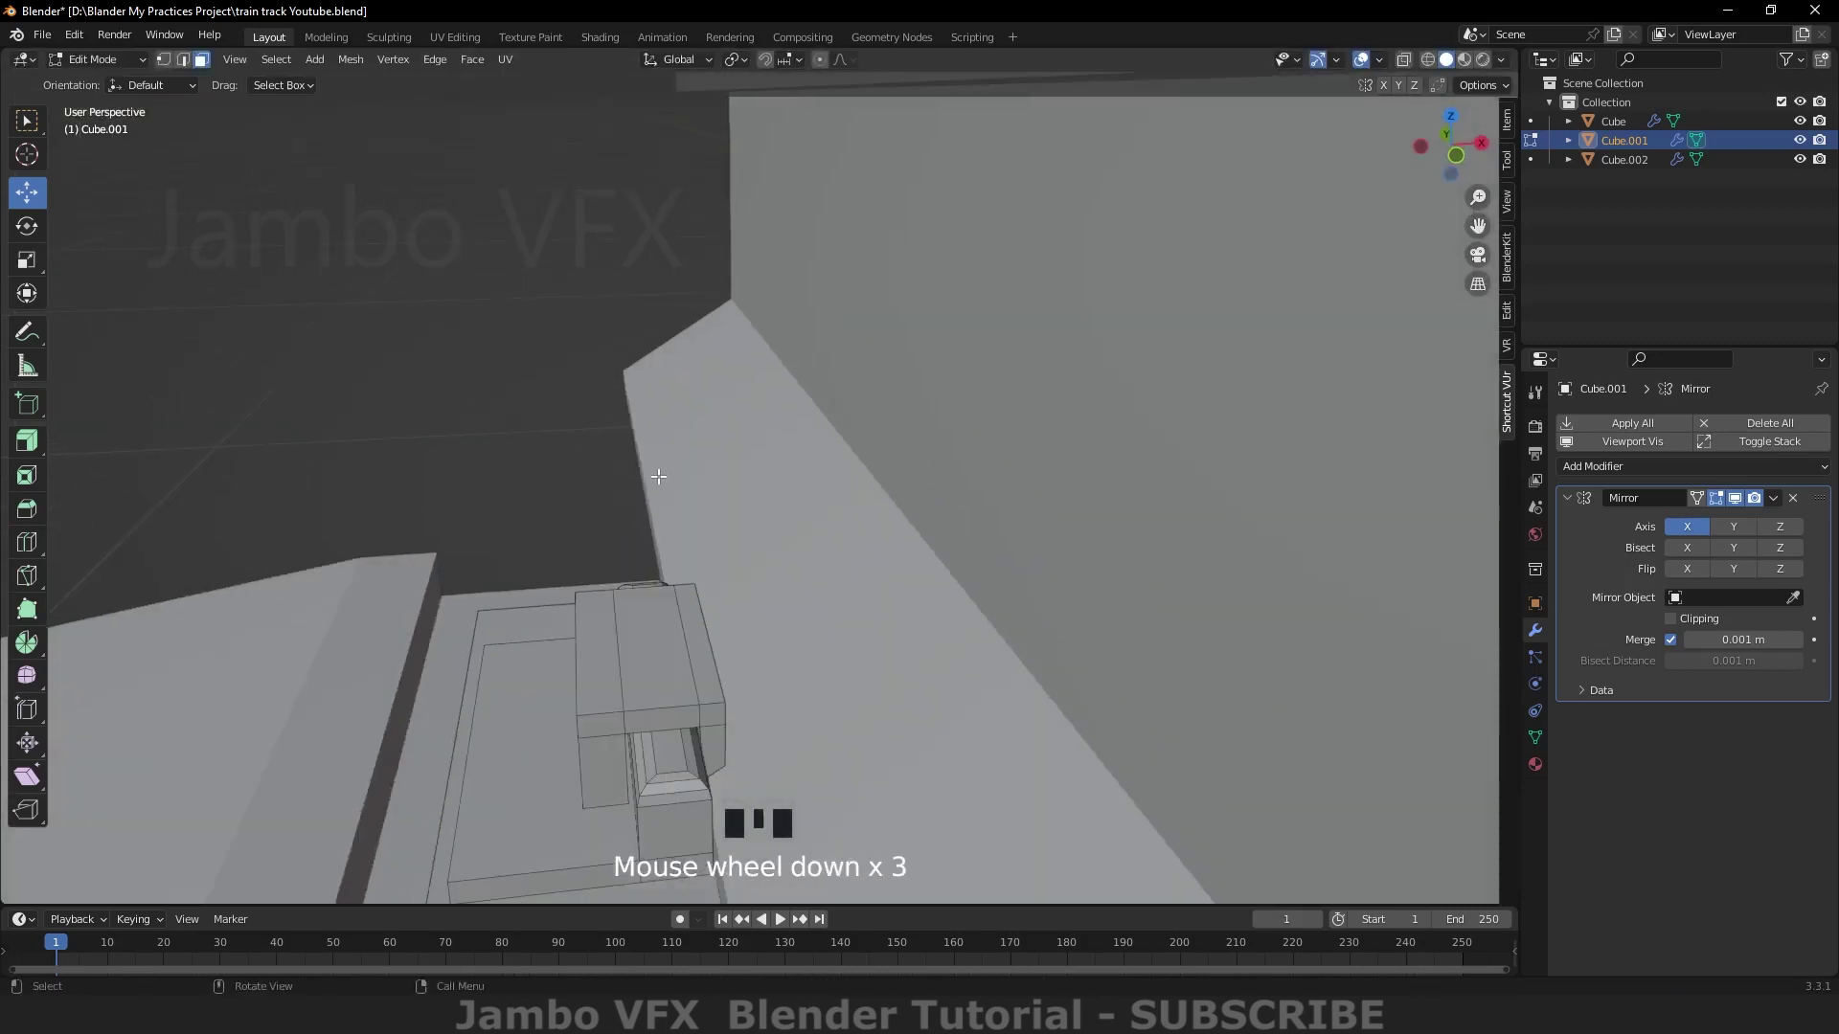
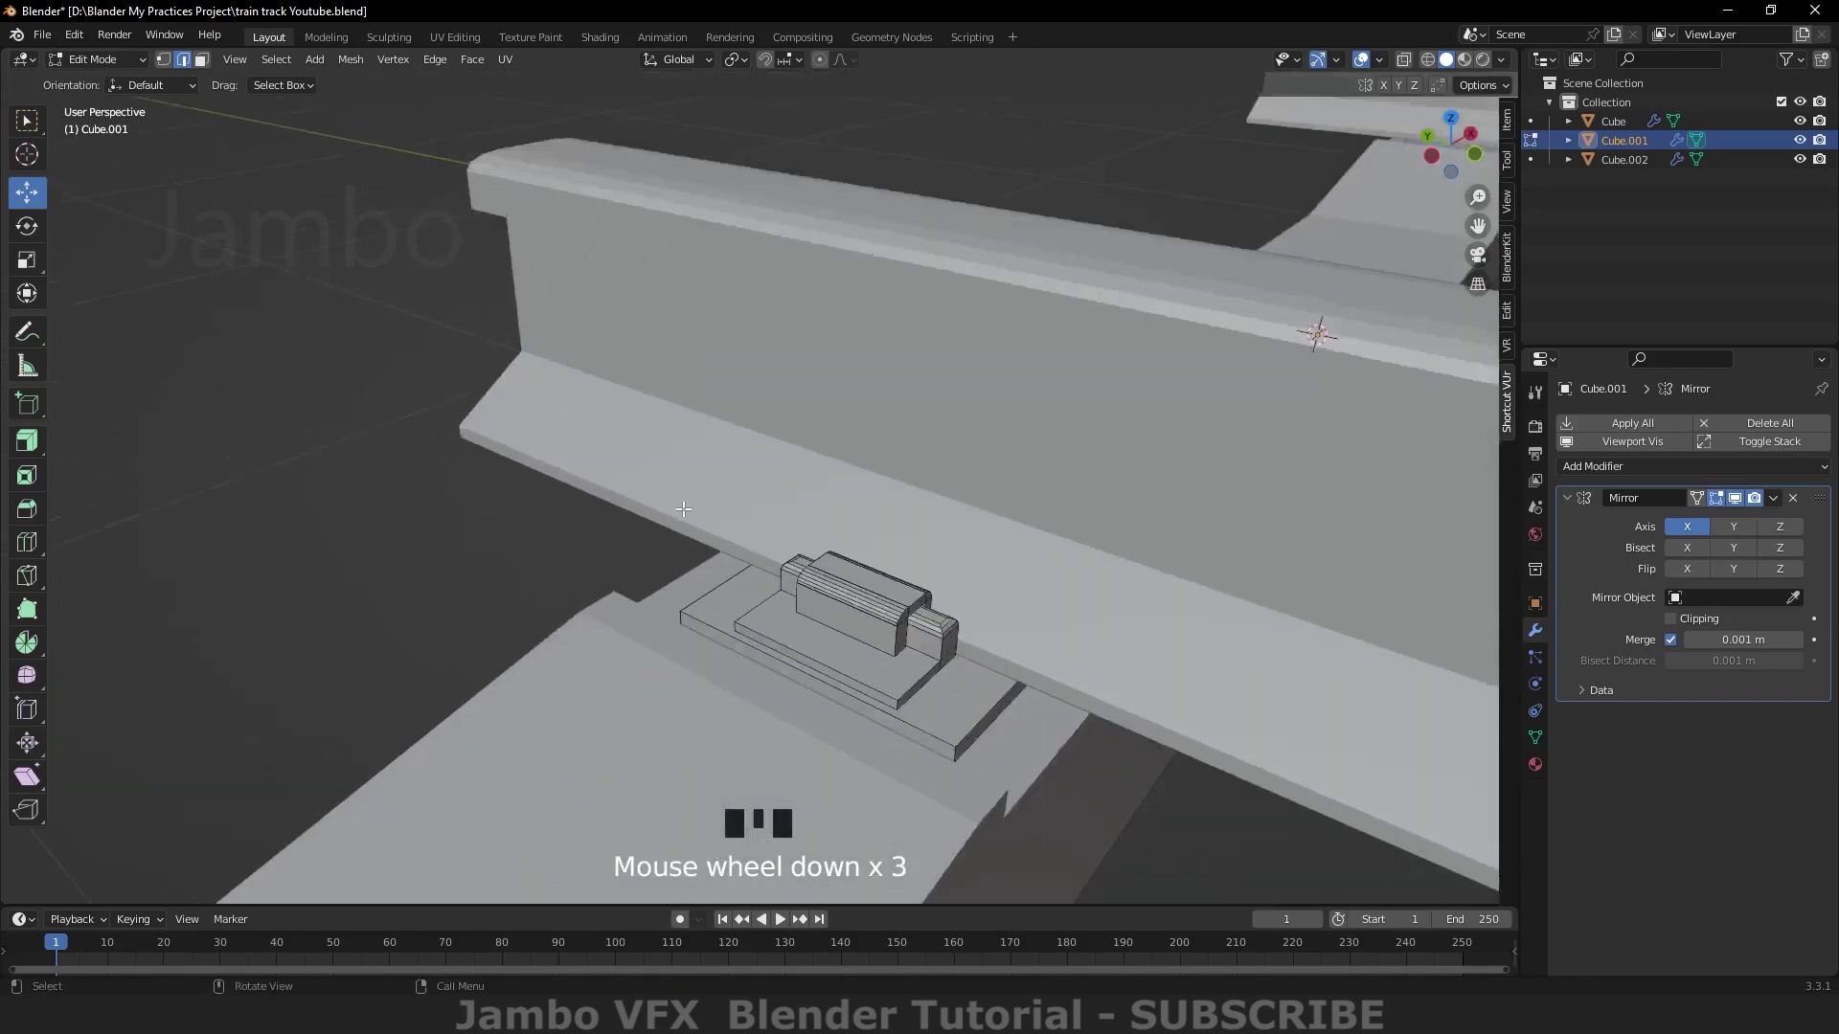
Step: Lower the top of the clip arch slightly, inspecting it from the front and around
drag(1000, 645, 817, 646)
scroll(up, 3)
key(`)
scroll(up, 3)
drag(562, 432, 672, 455)
scroll(down, 3)
key(`)
key(`)
scroll(up, 3)
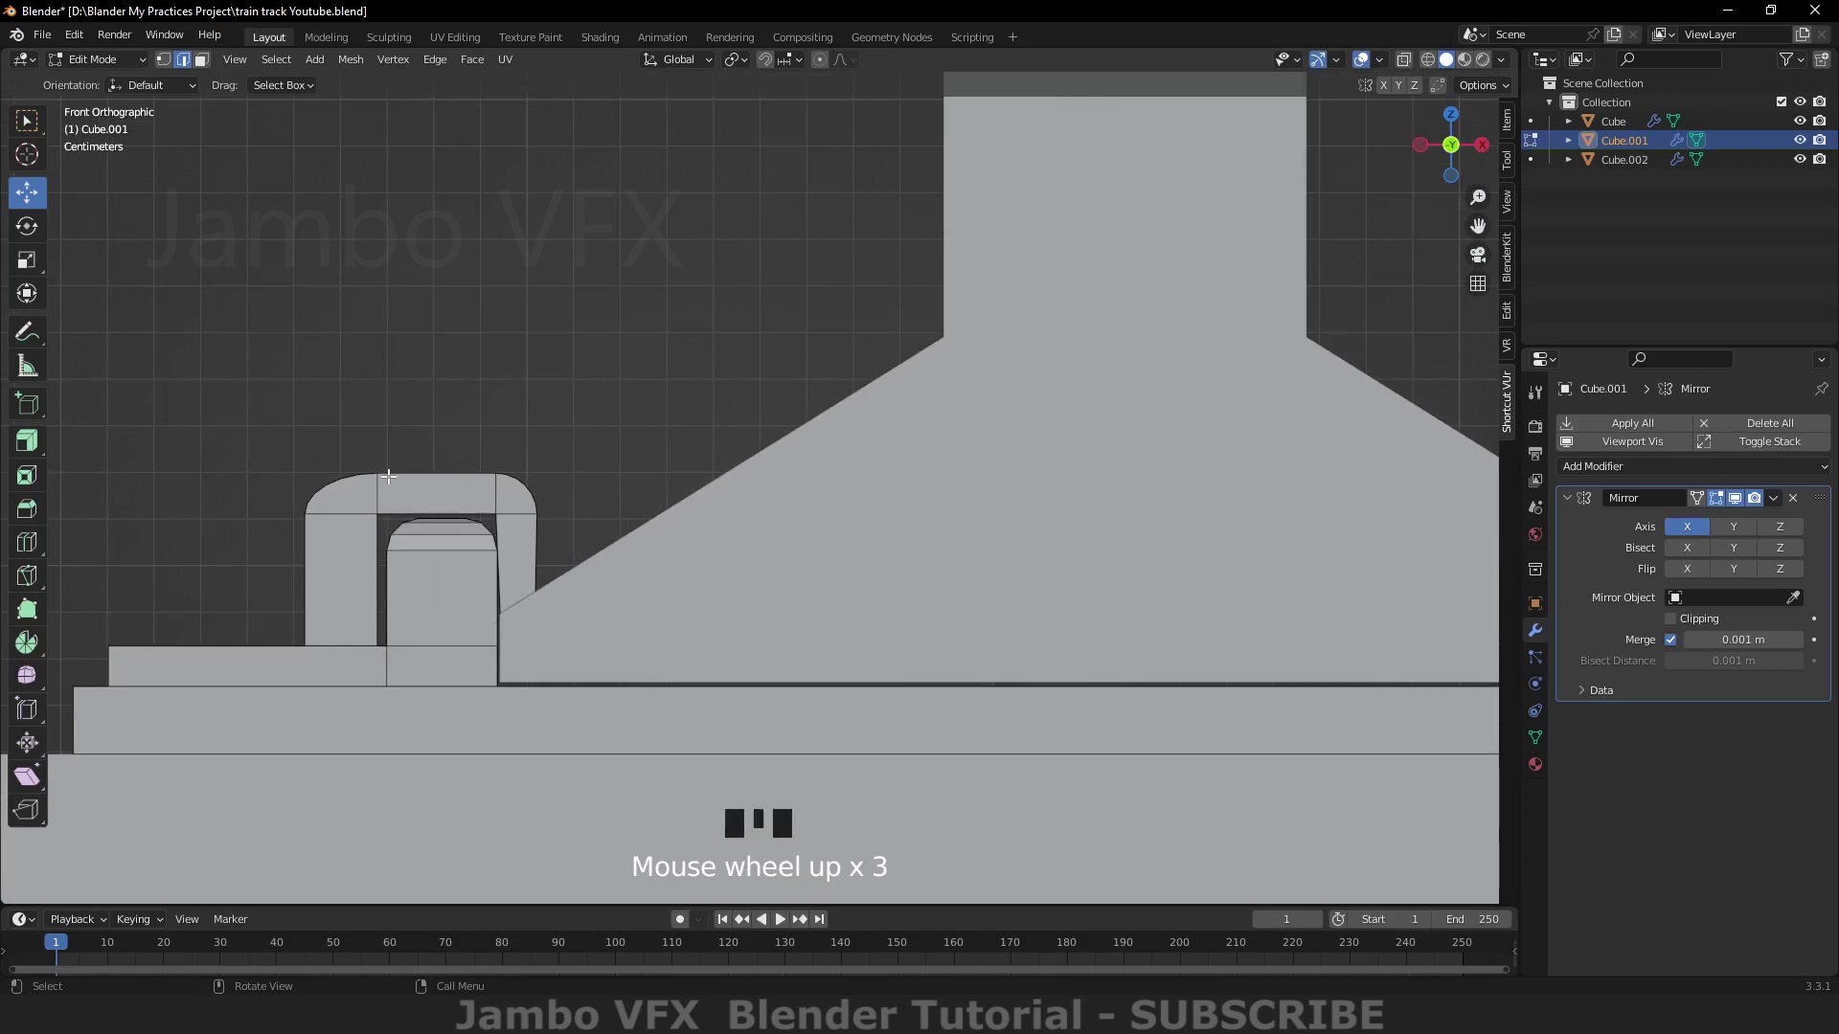
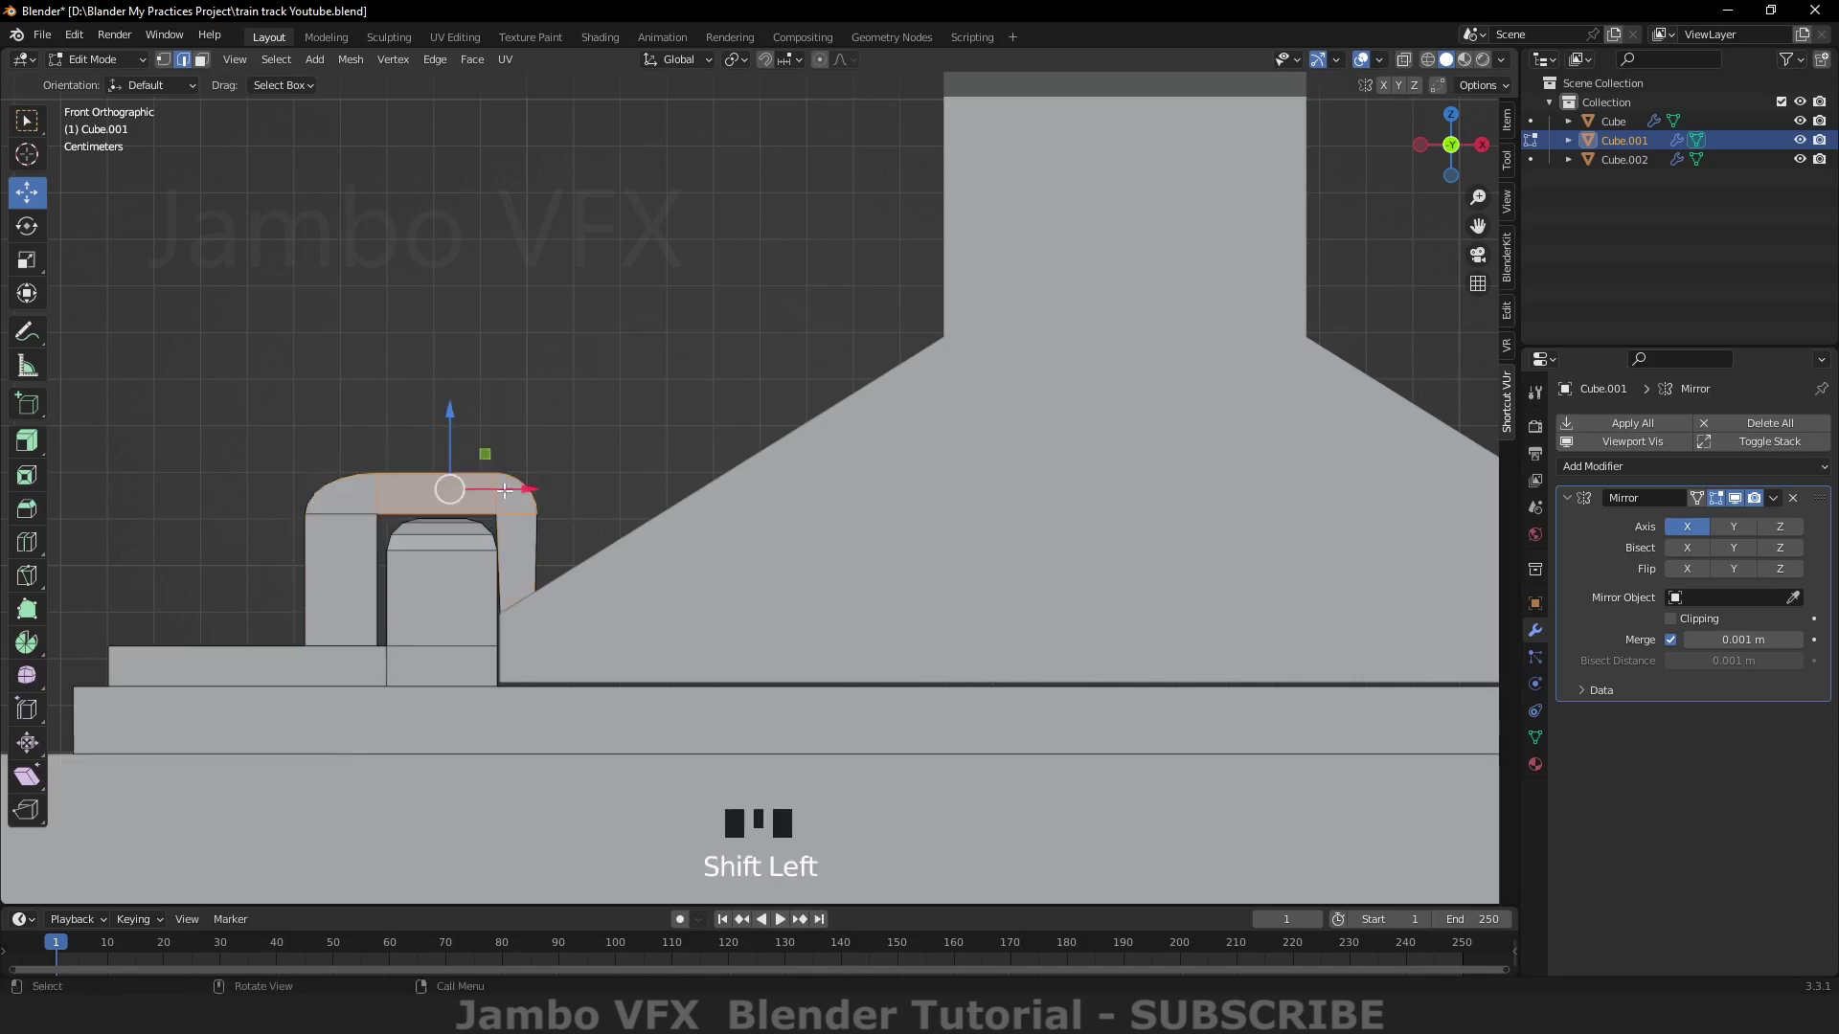
click(448, 414)
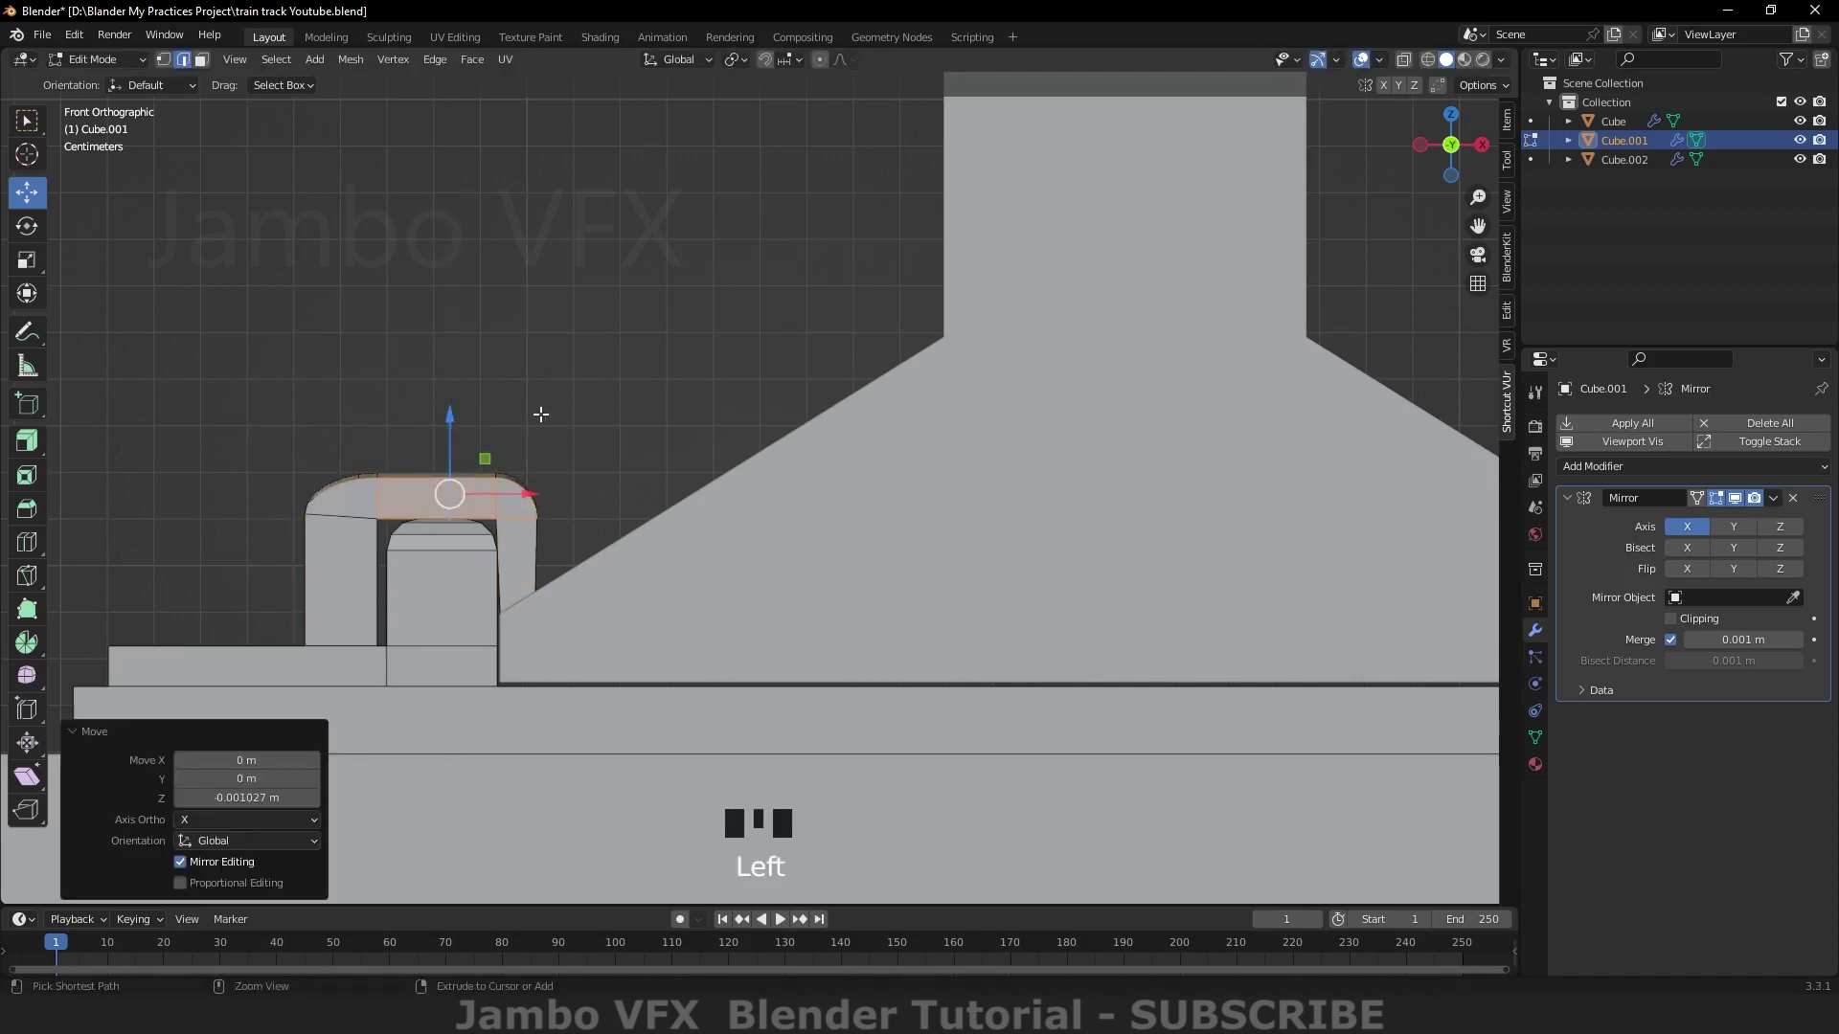
key(ctrl+z)
drag(555, 417, 735, 471)
scroll(down, 3)
drag(807, 451, 851, 456)
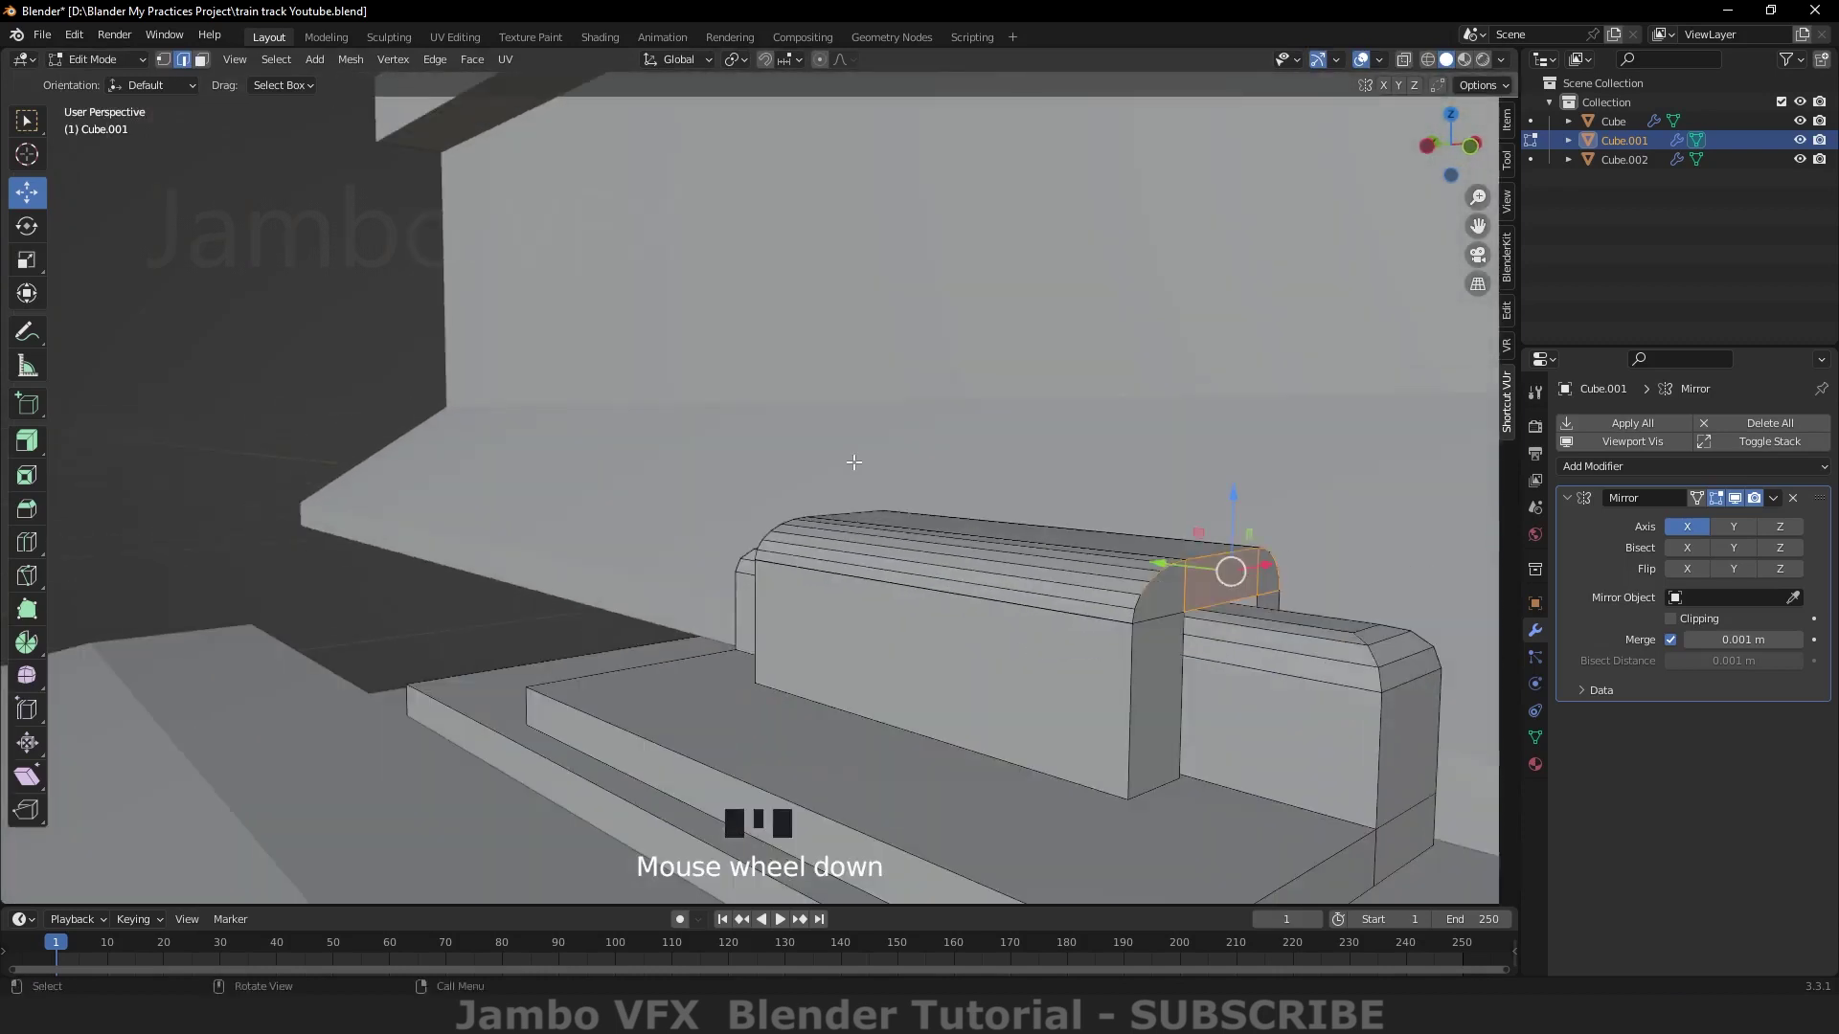
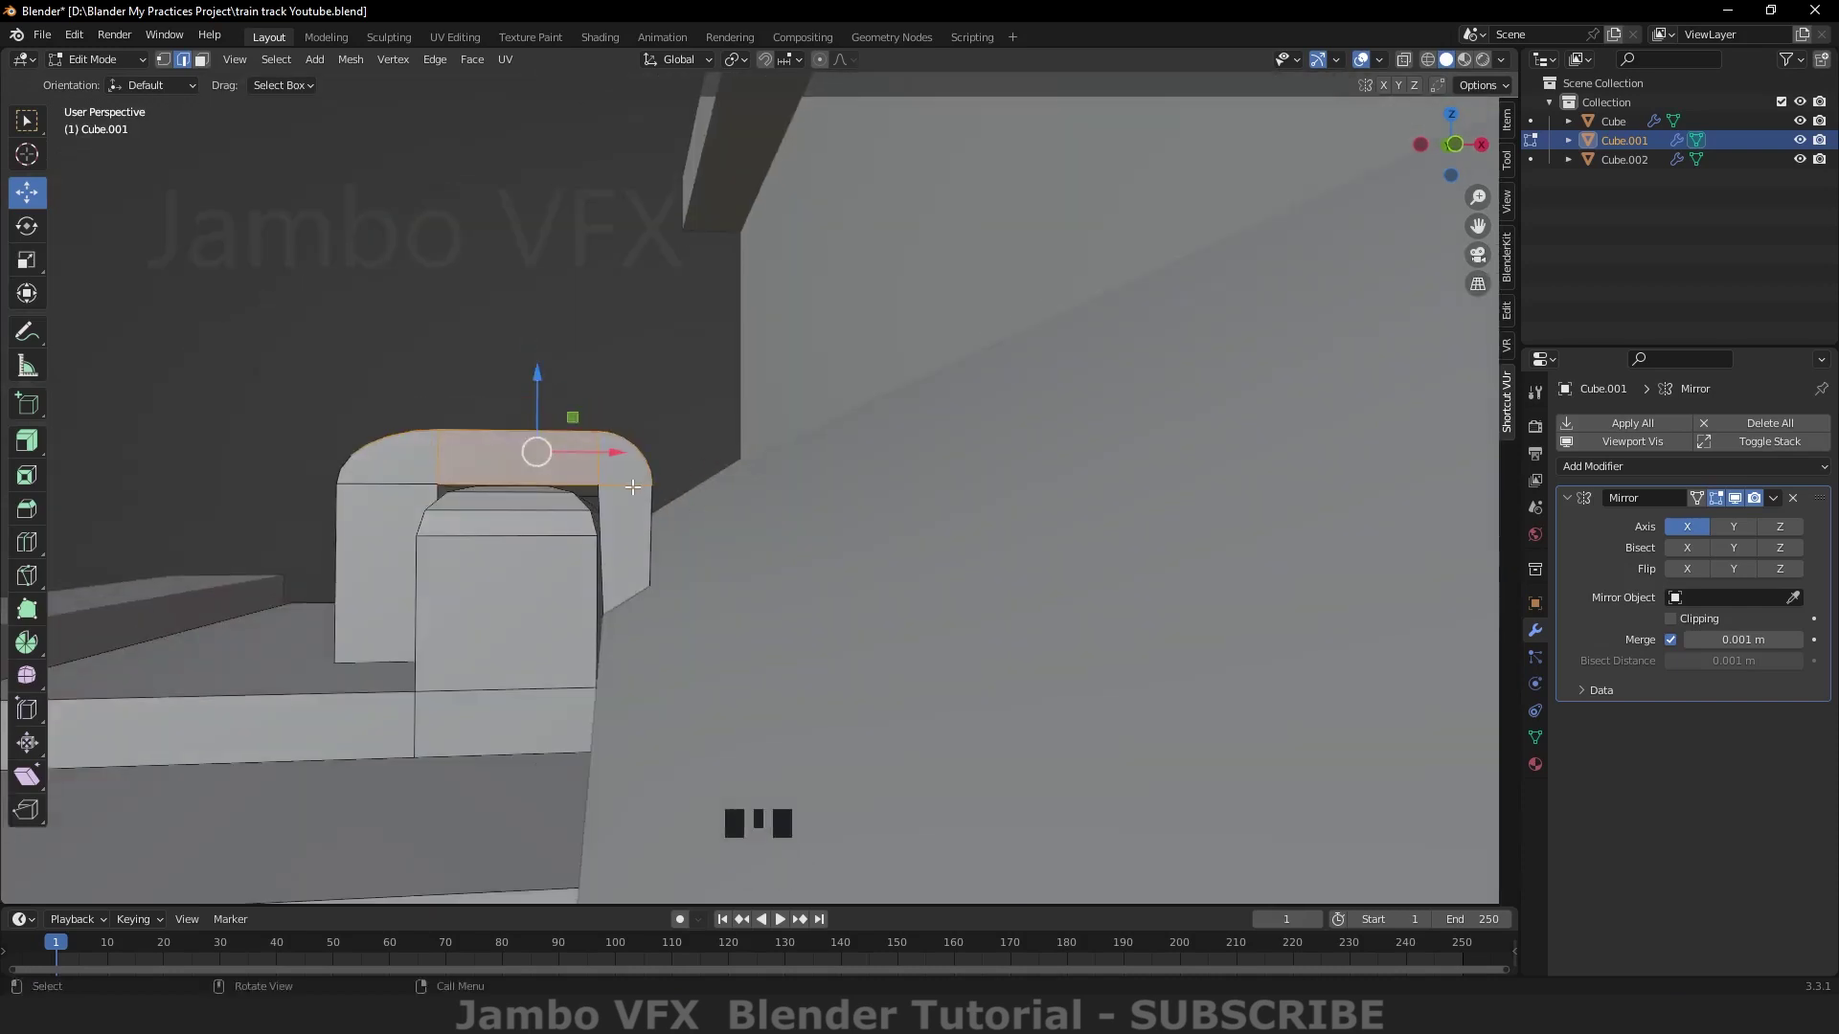
Step: Select the whole connected clip and resize it narrower sideways
key(`)
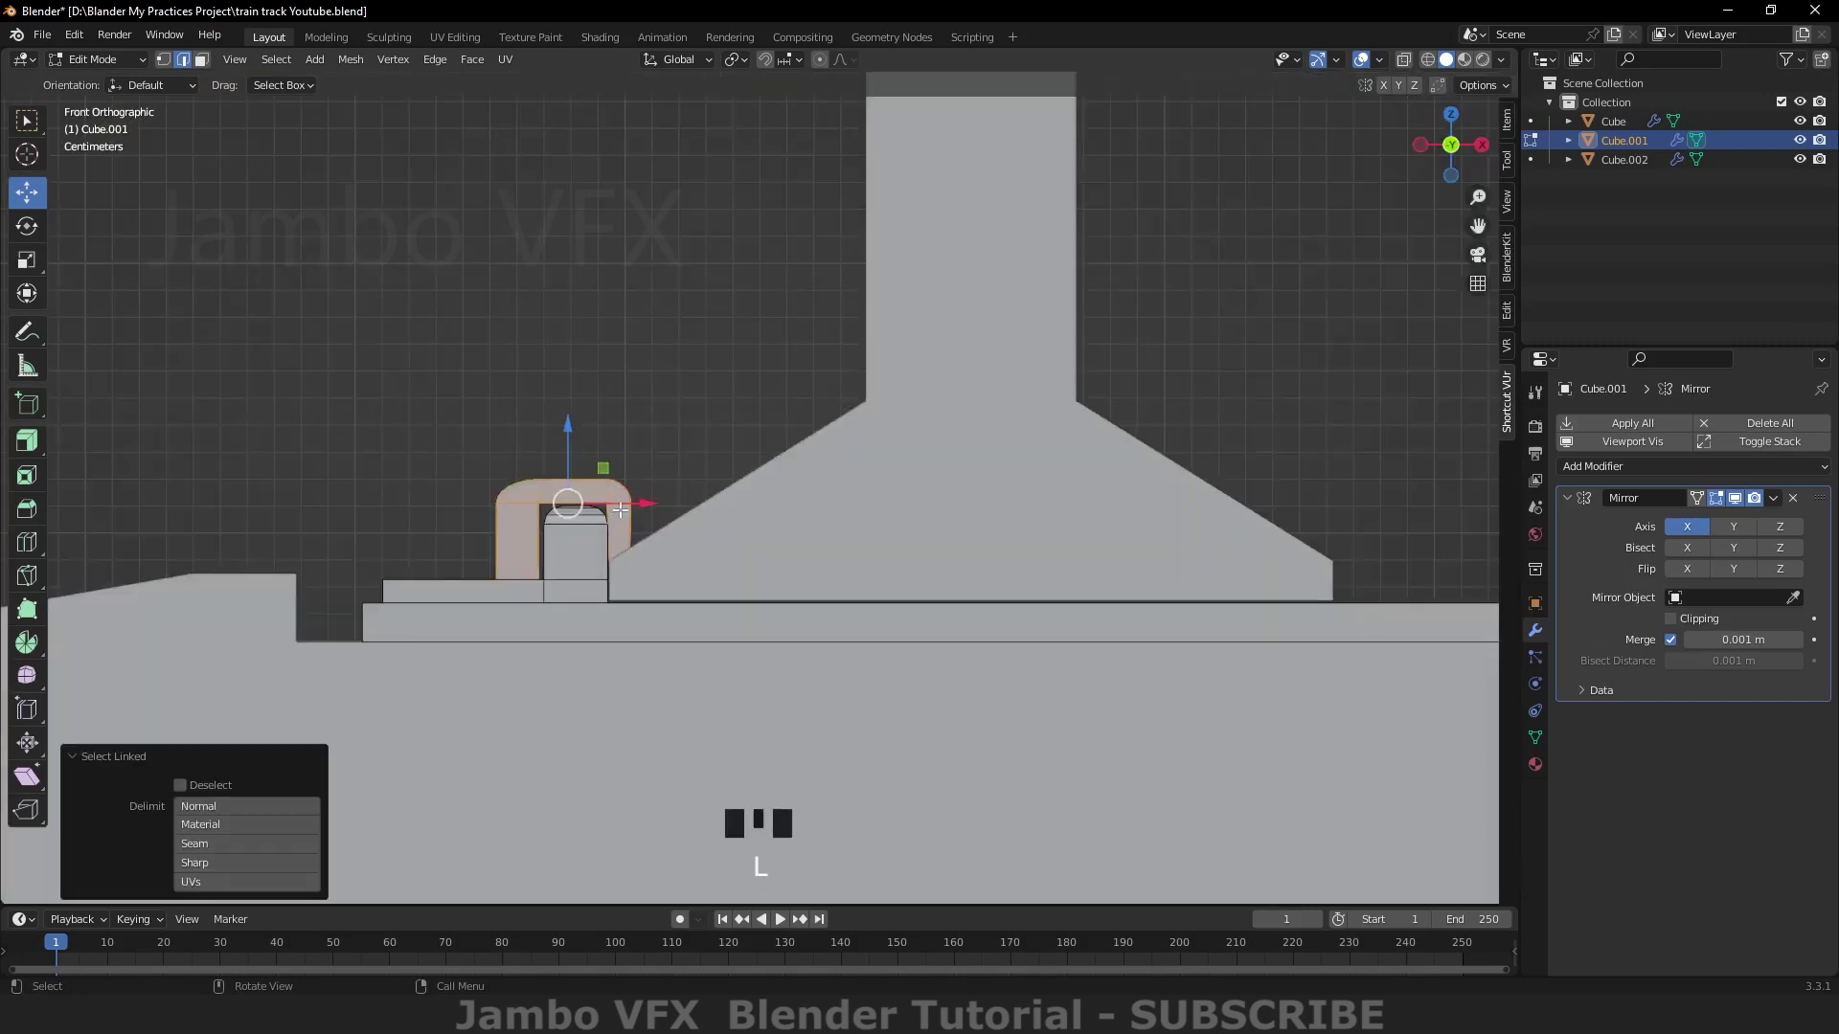
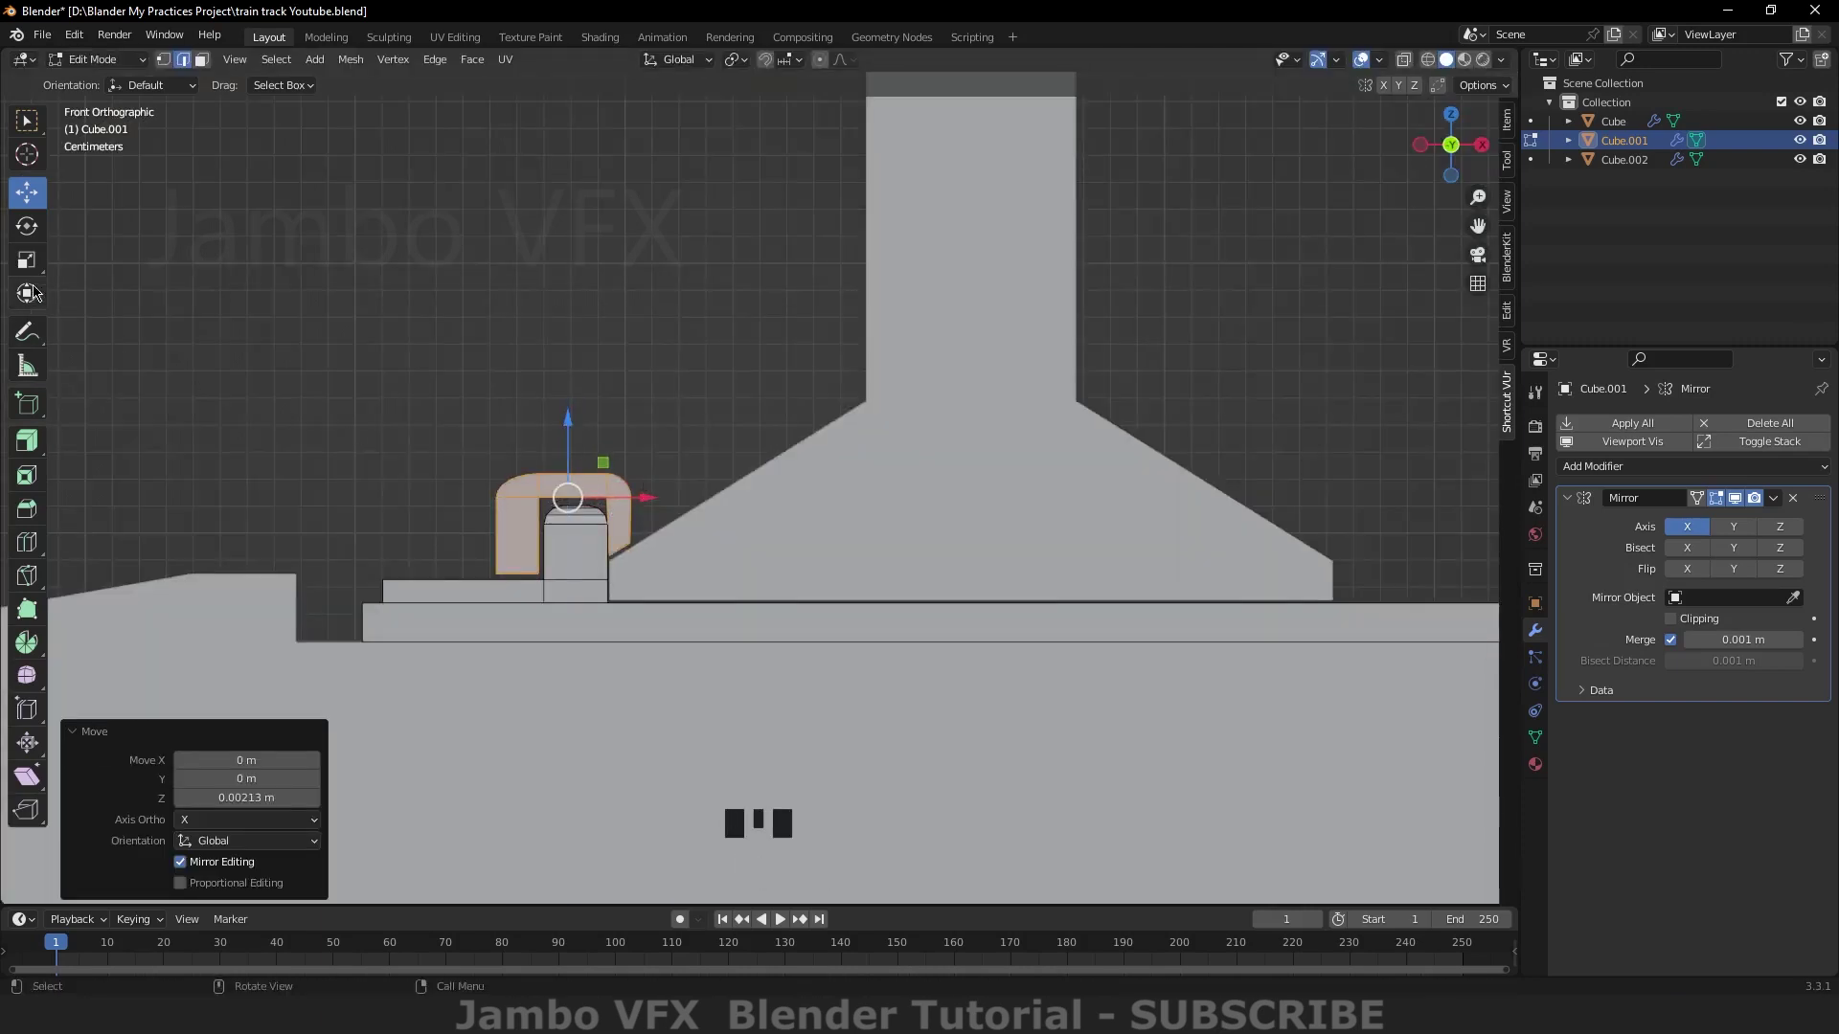
click(33, 262)
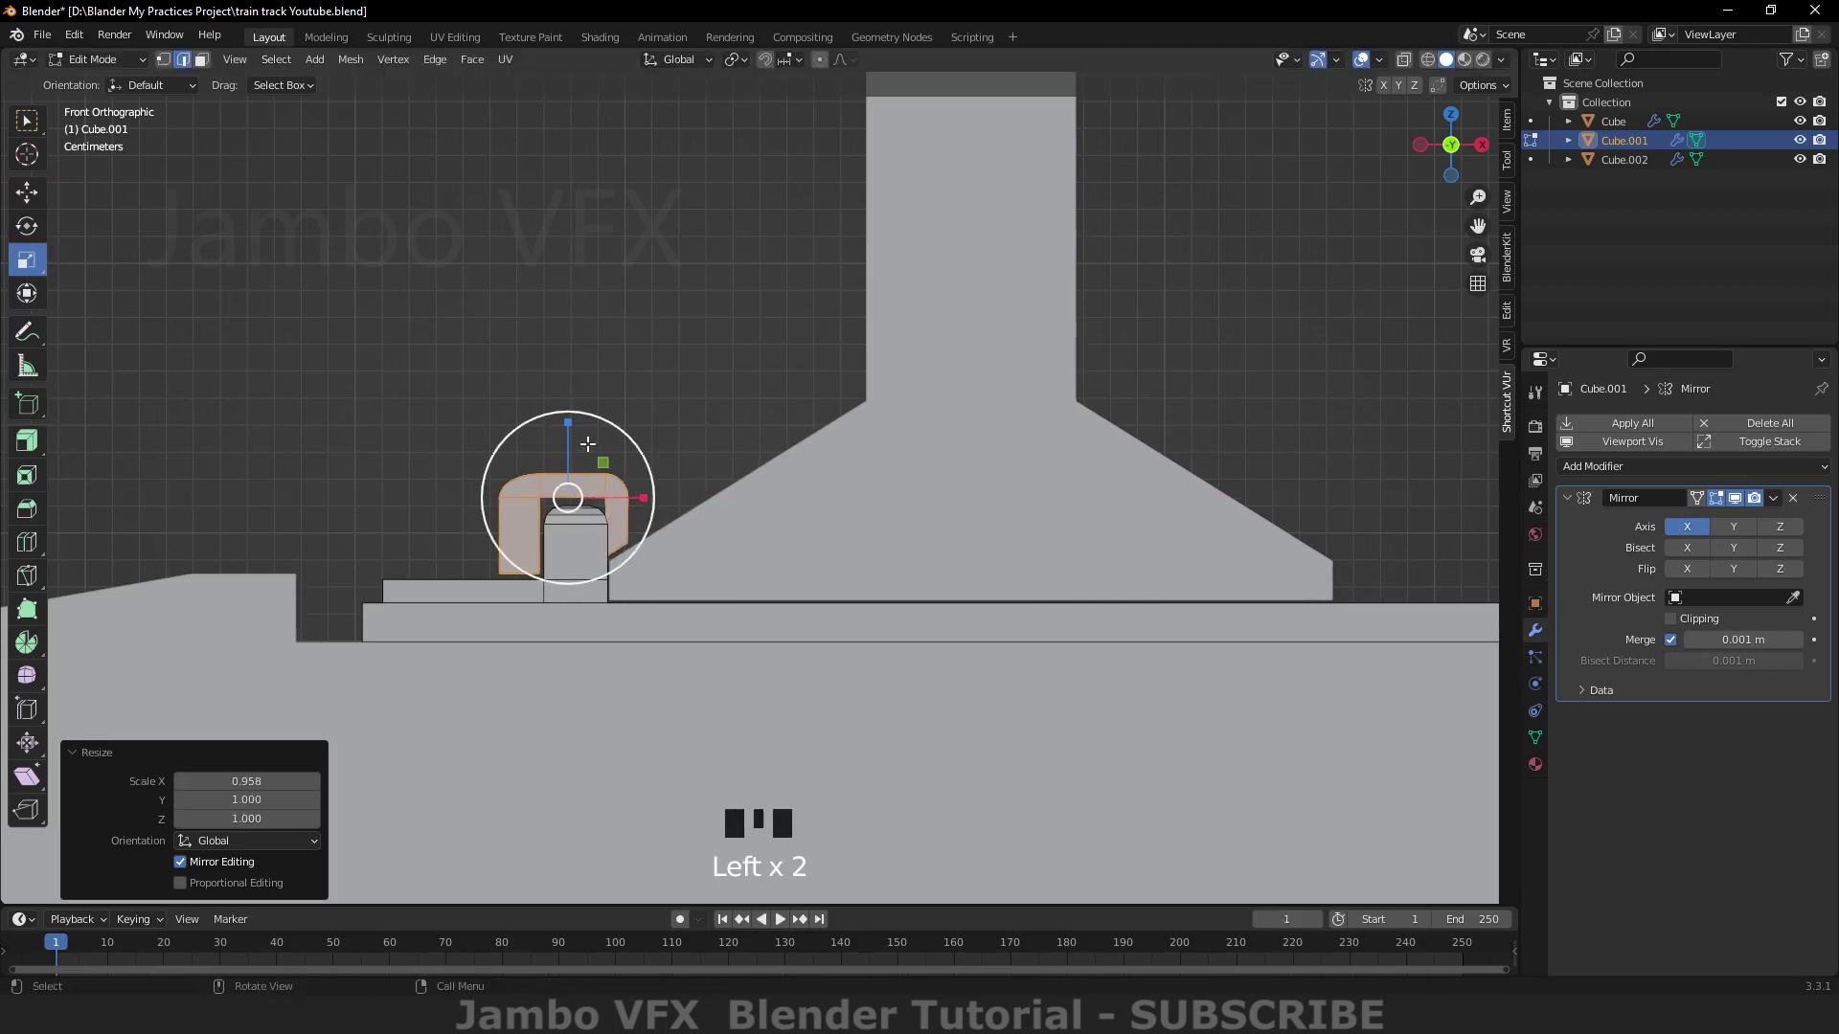
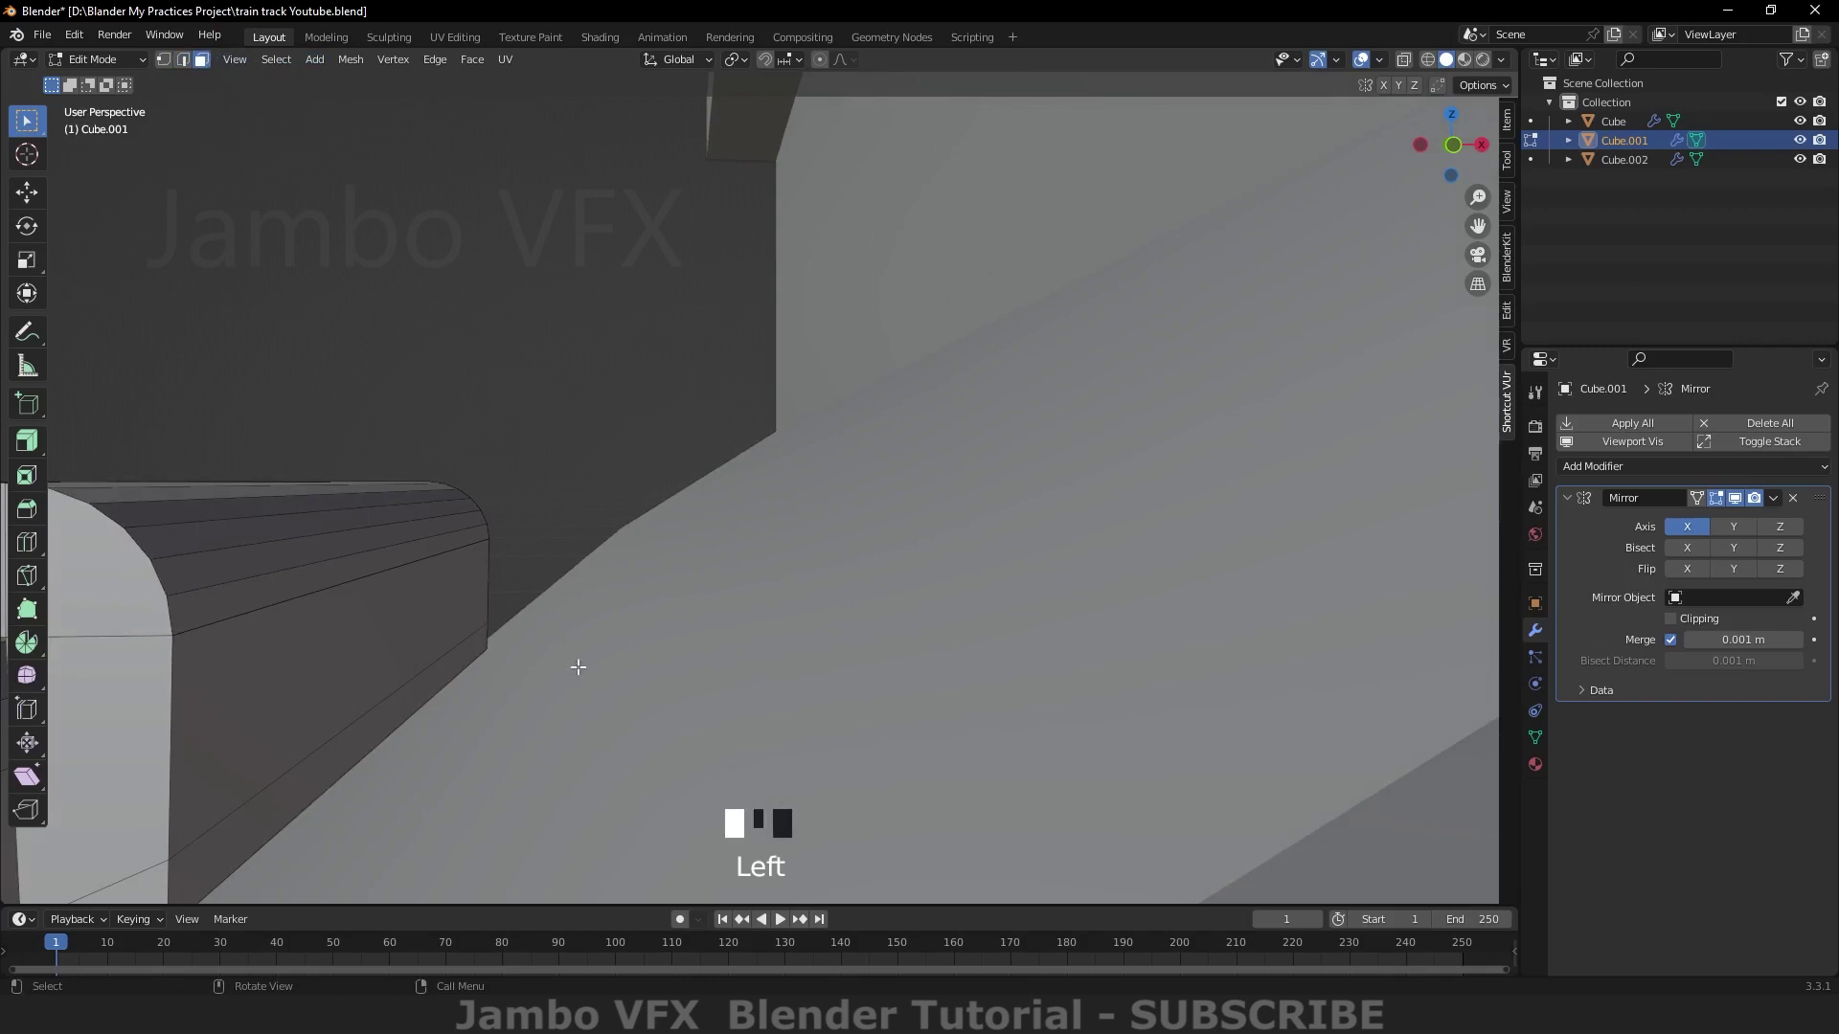
Step: Nudge the bottom edge of the clip leg up so it sits on the base plate
click(31, 197)
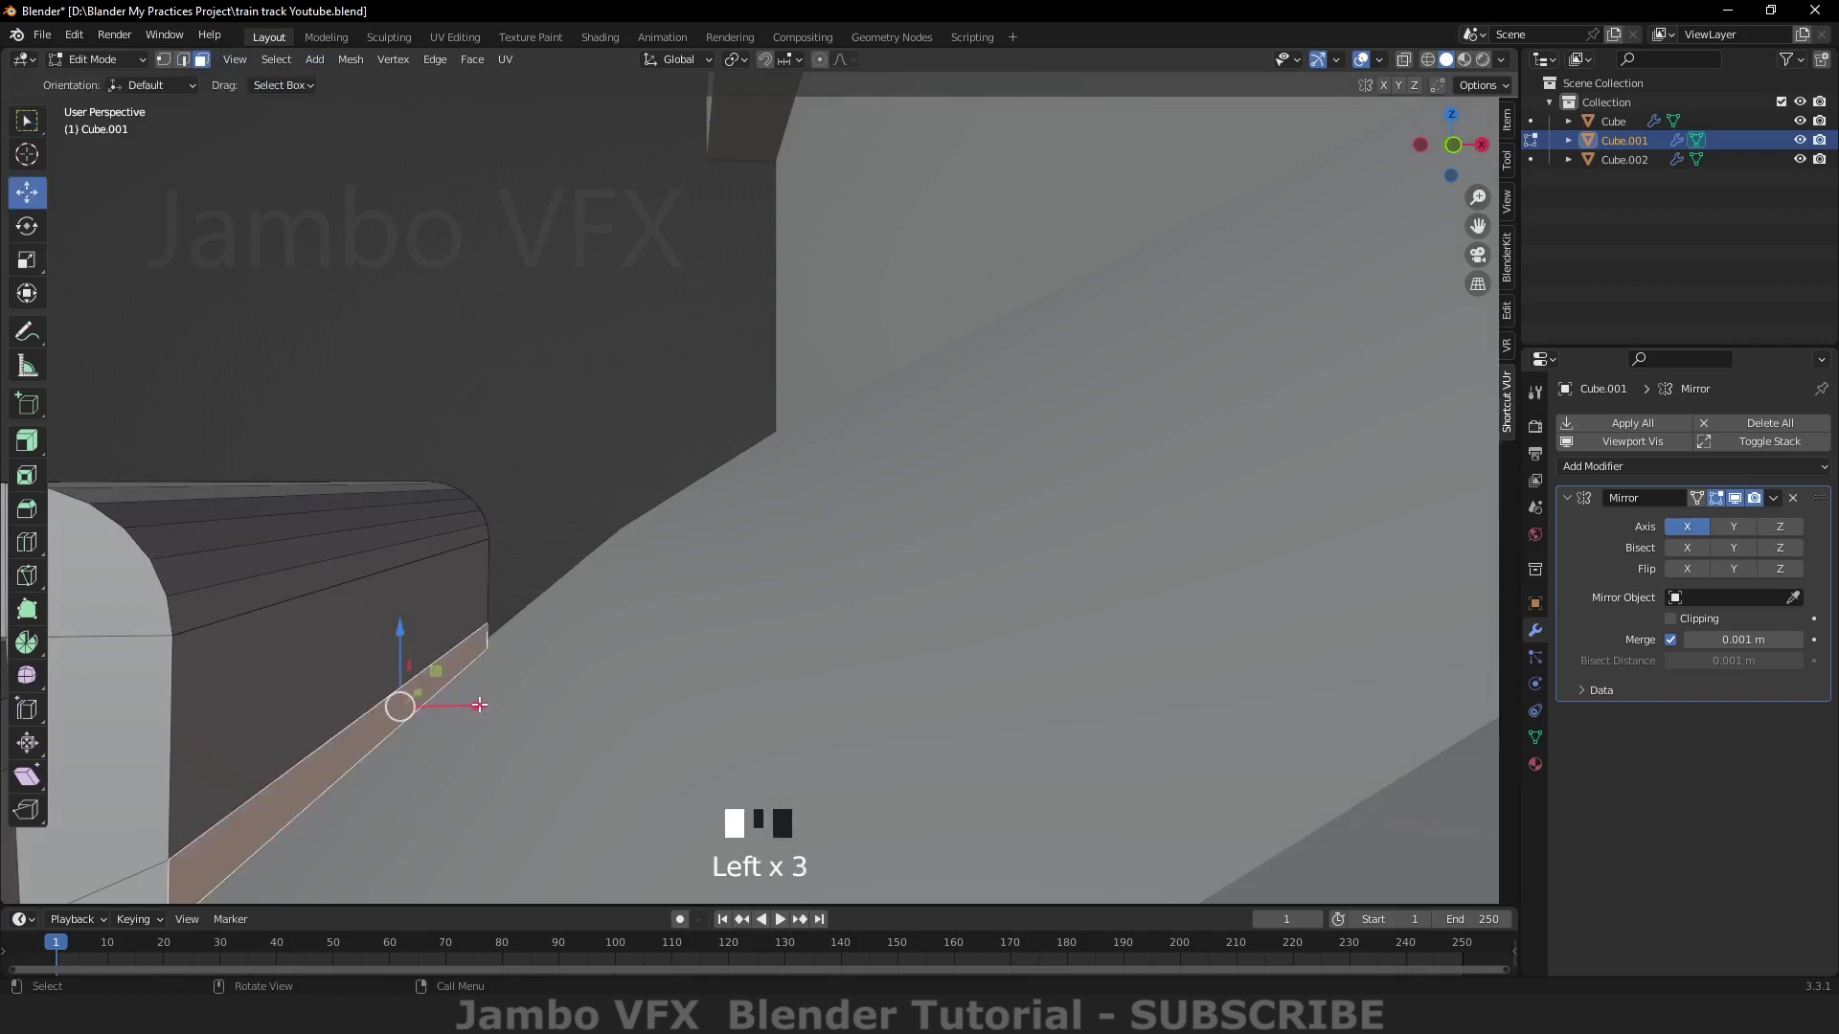
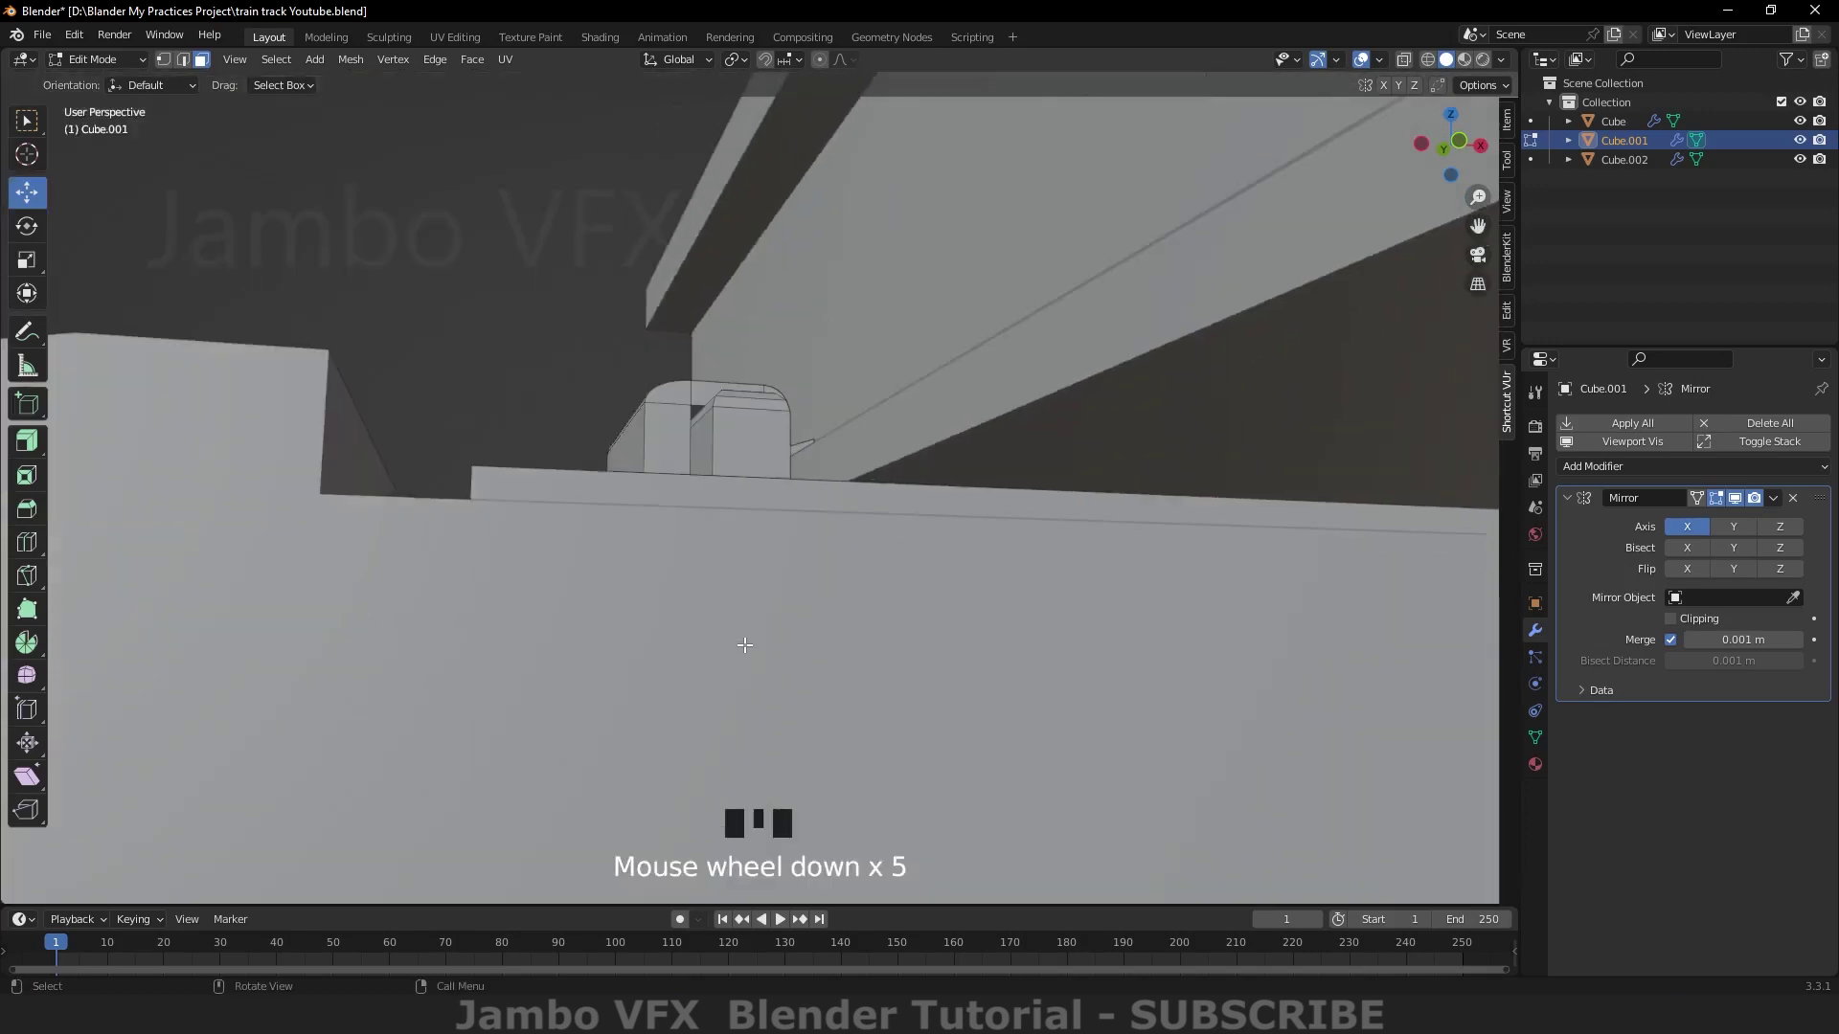
drag(748, 586, 662, 641)
scroll(up, 3)
drag(504, 741, 437, 583)
click(437, 583)
click(439, 505)
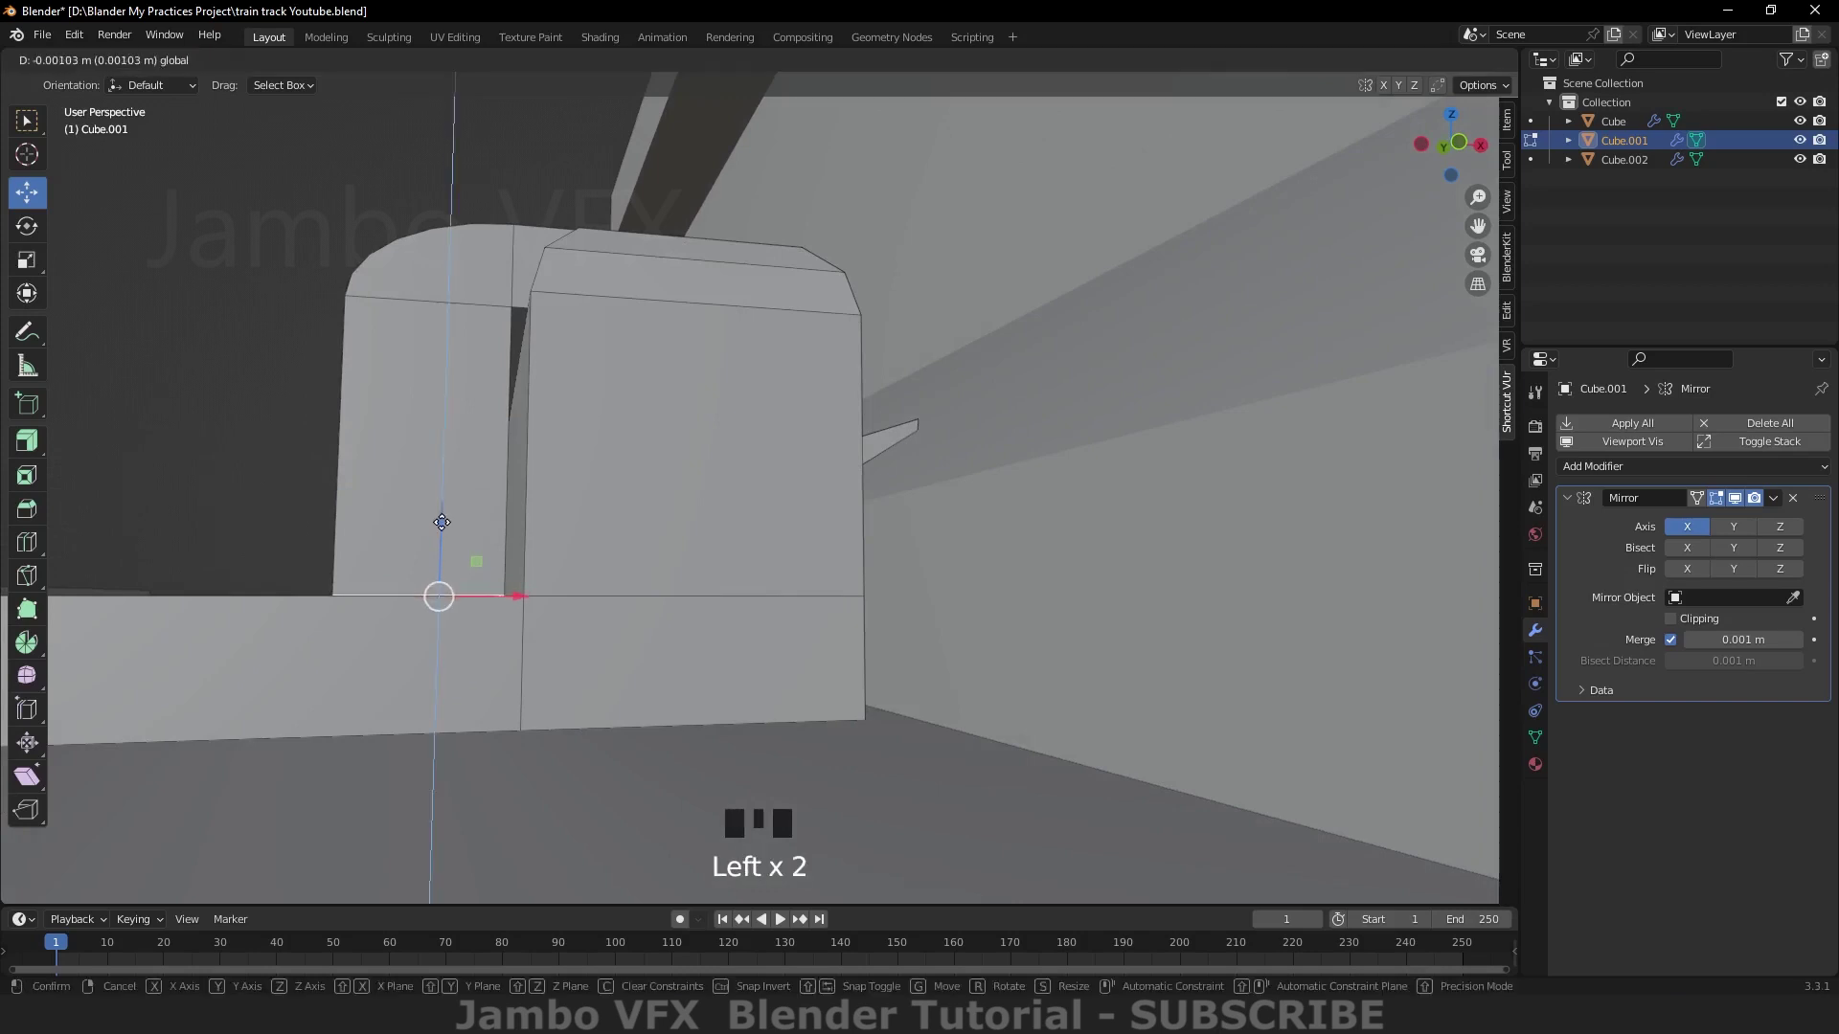
key(`)
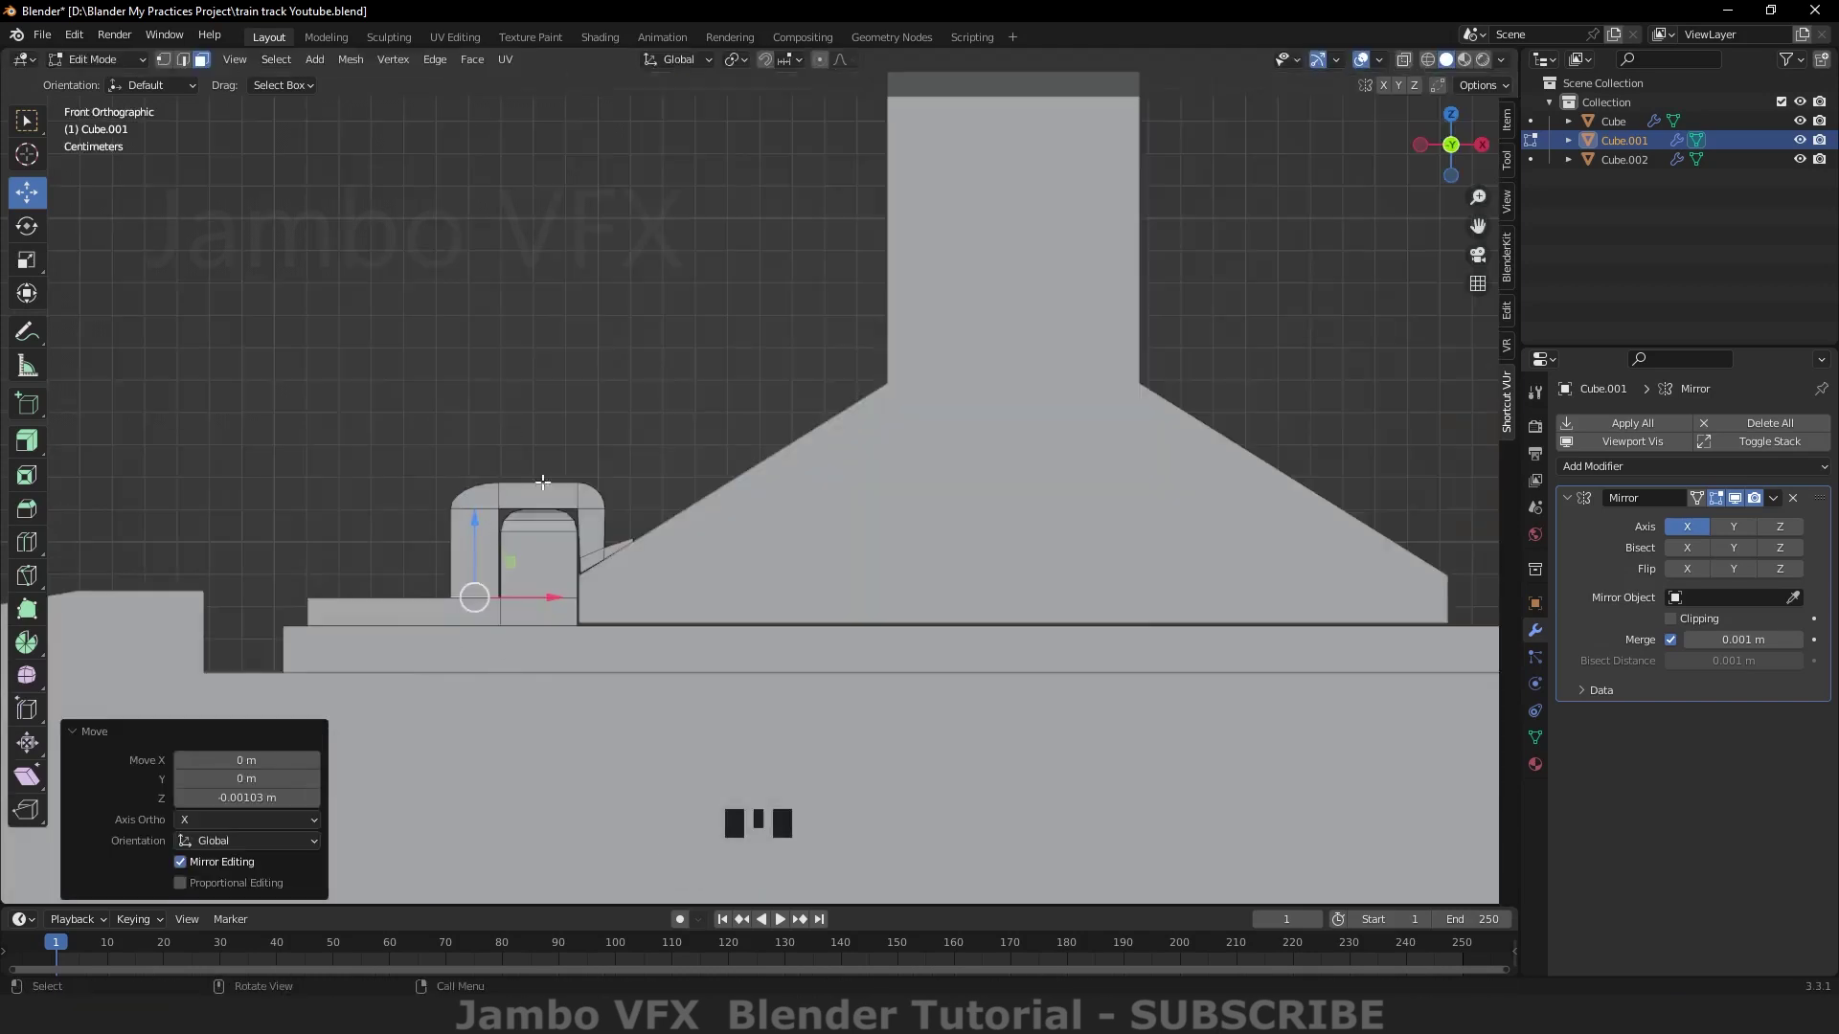
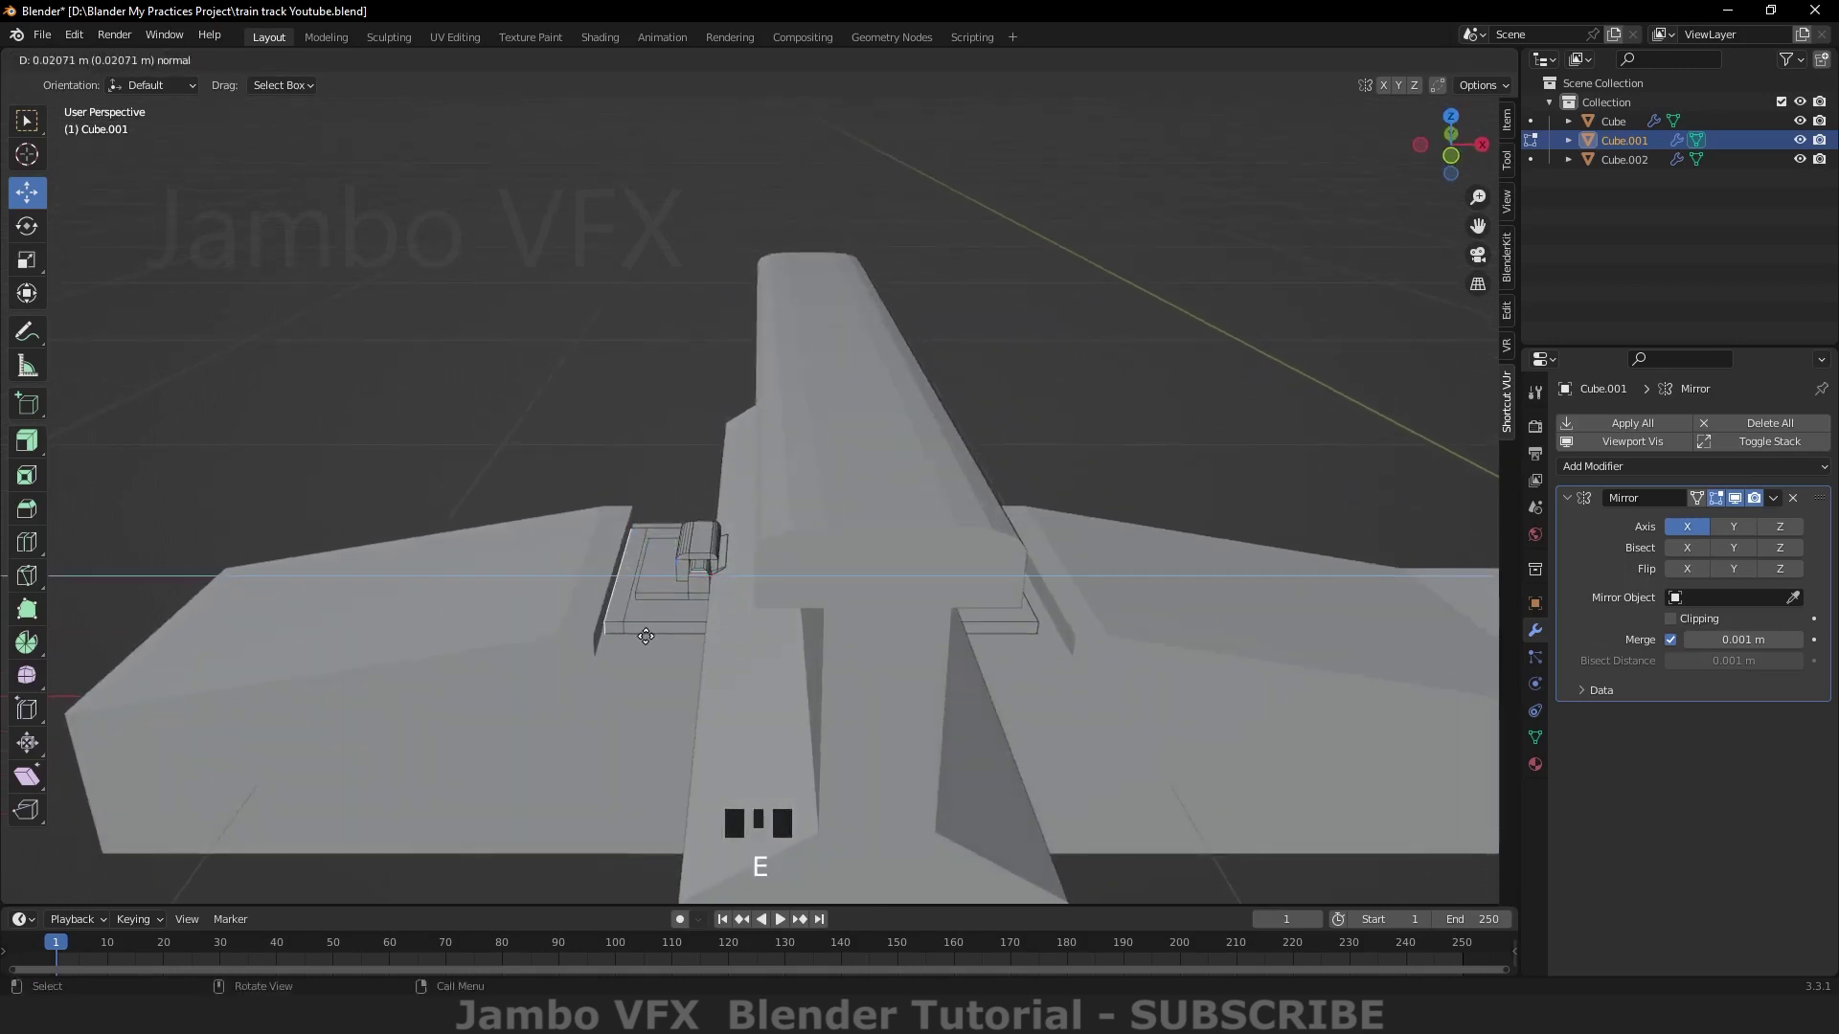
Step: Extrude the base plate edge outward into a thin sloped shoulder and bevel its outer edge
click(612, 499)
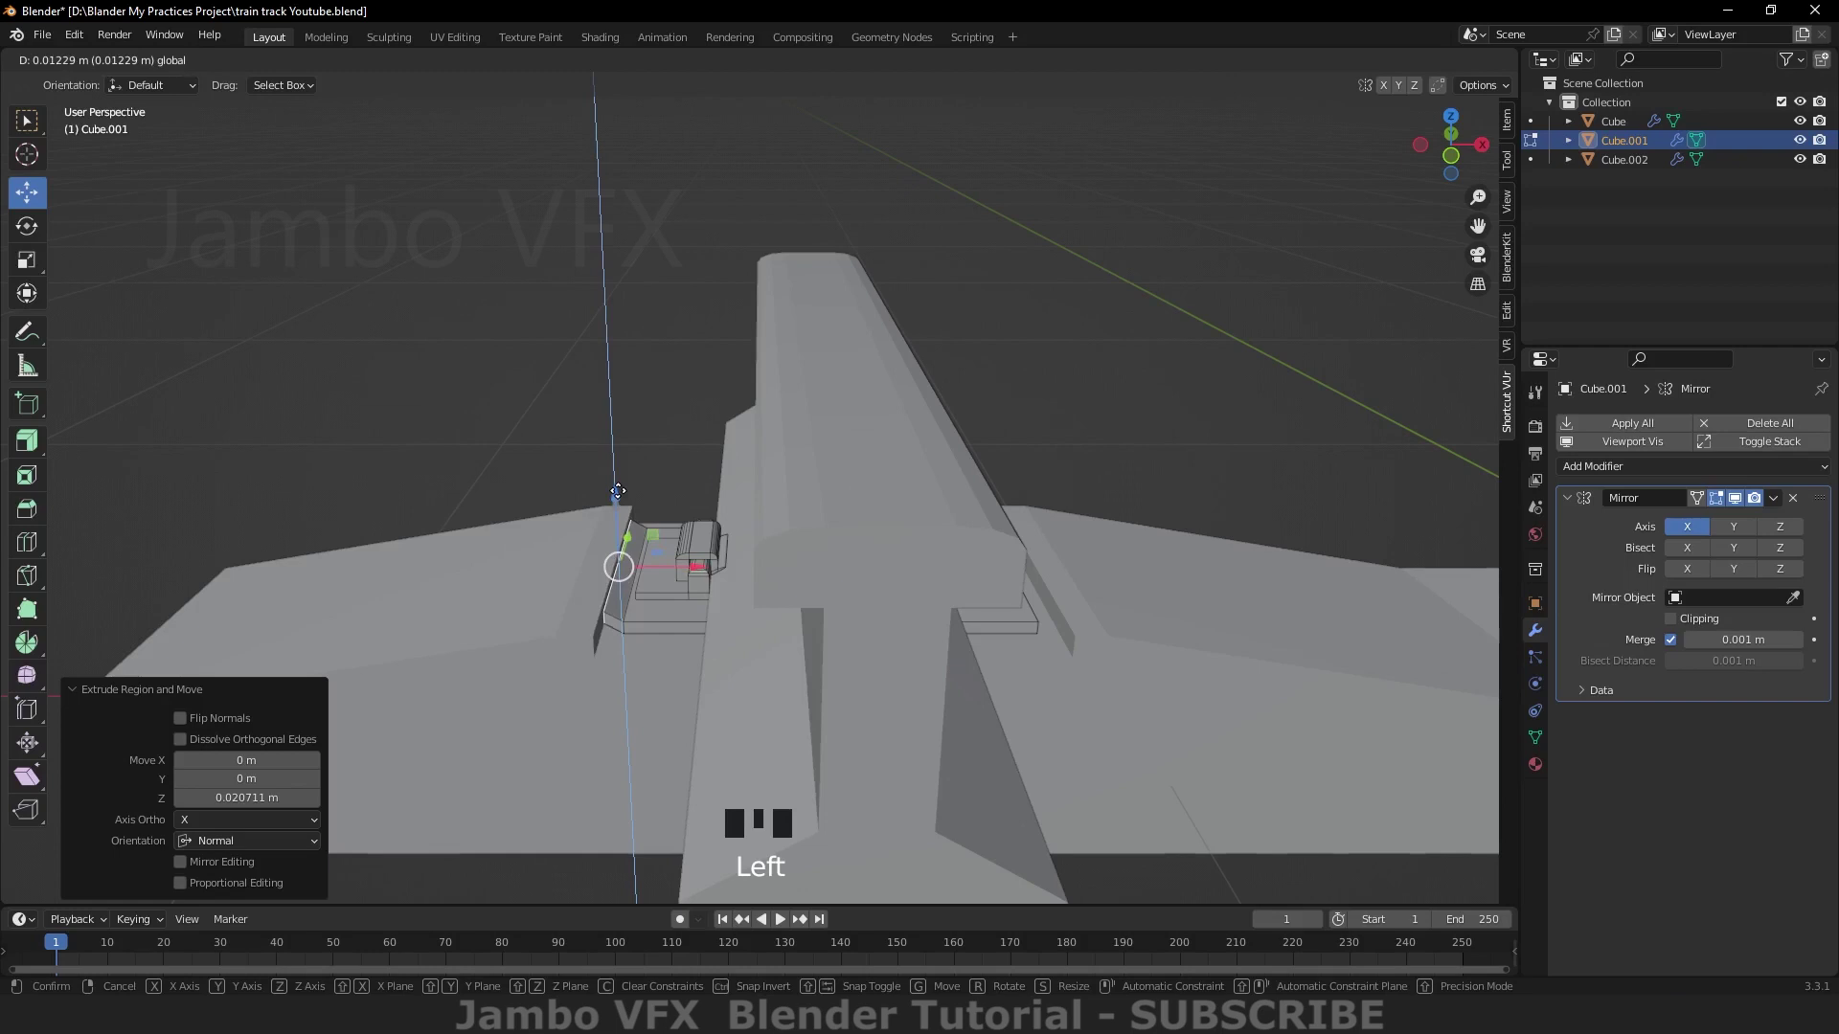
click(38, 265)
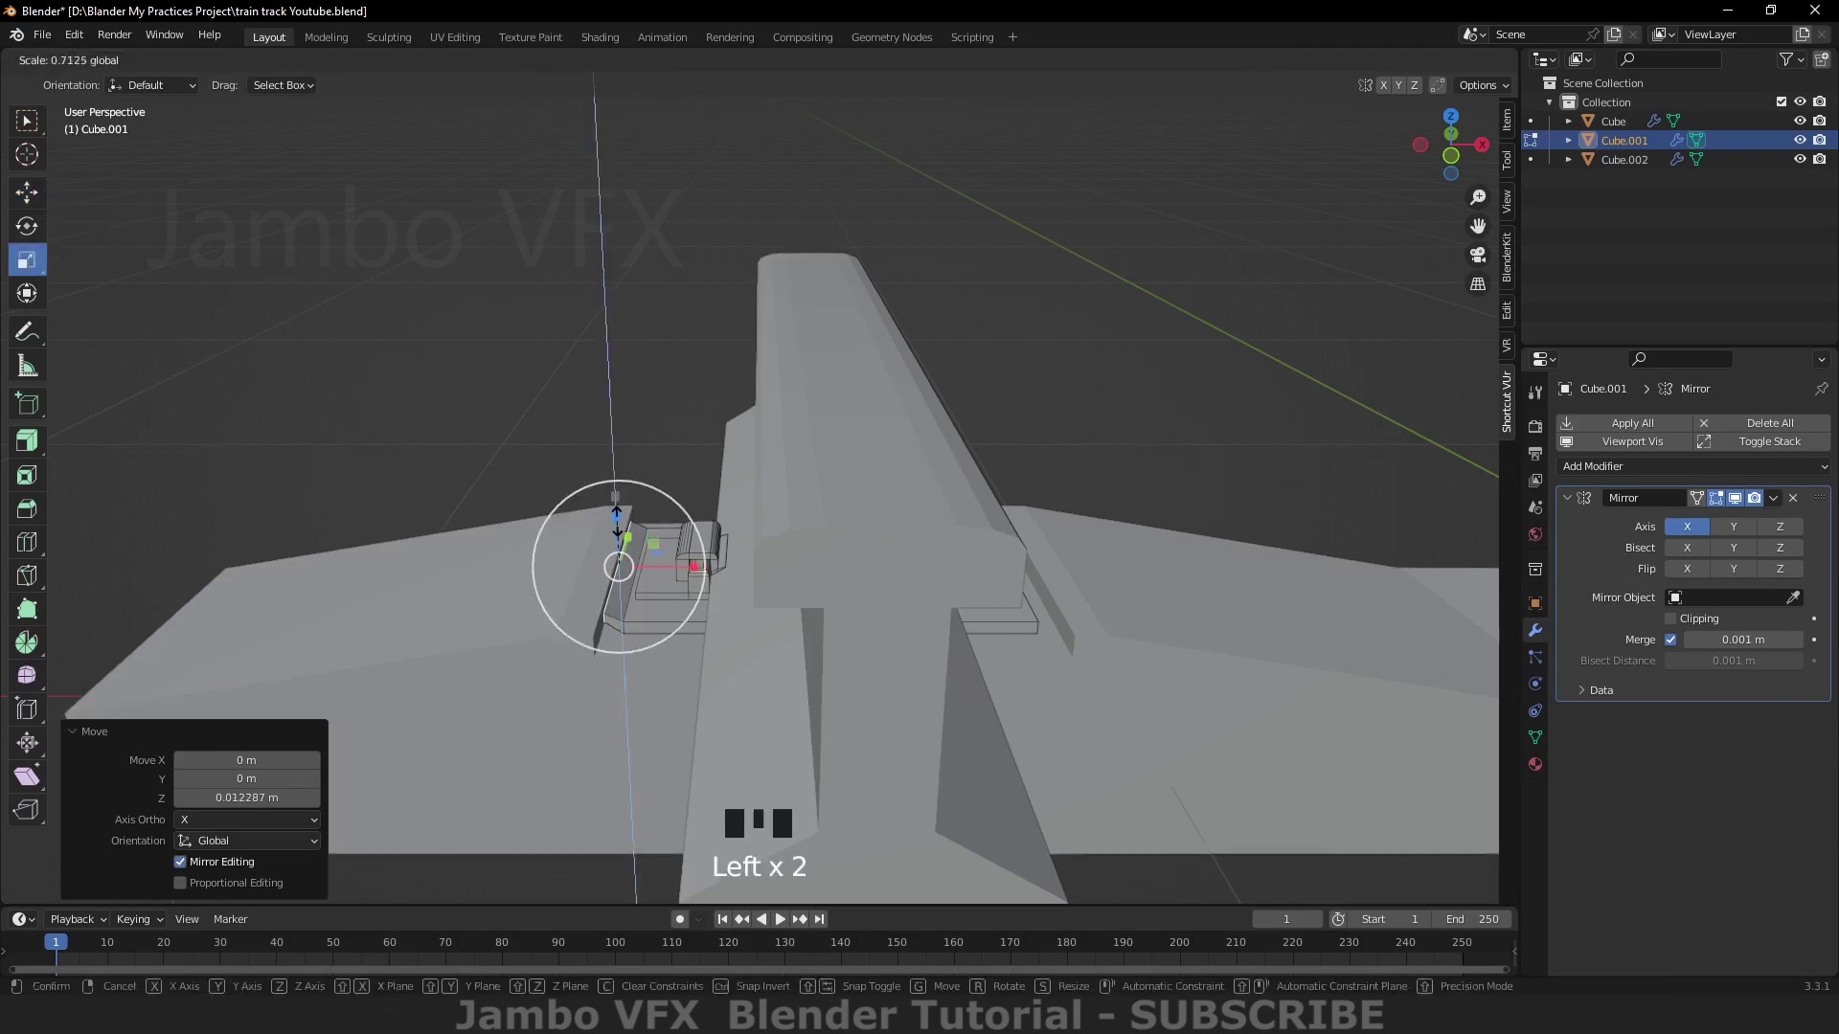
key(`)
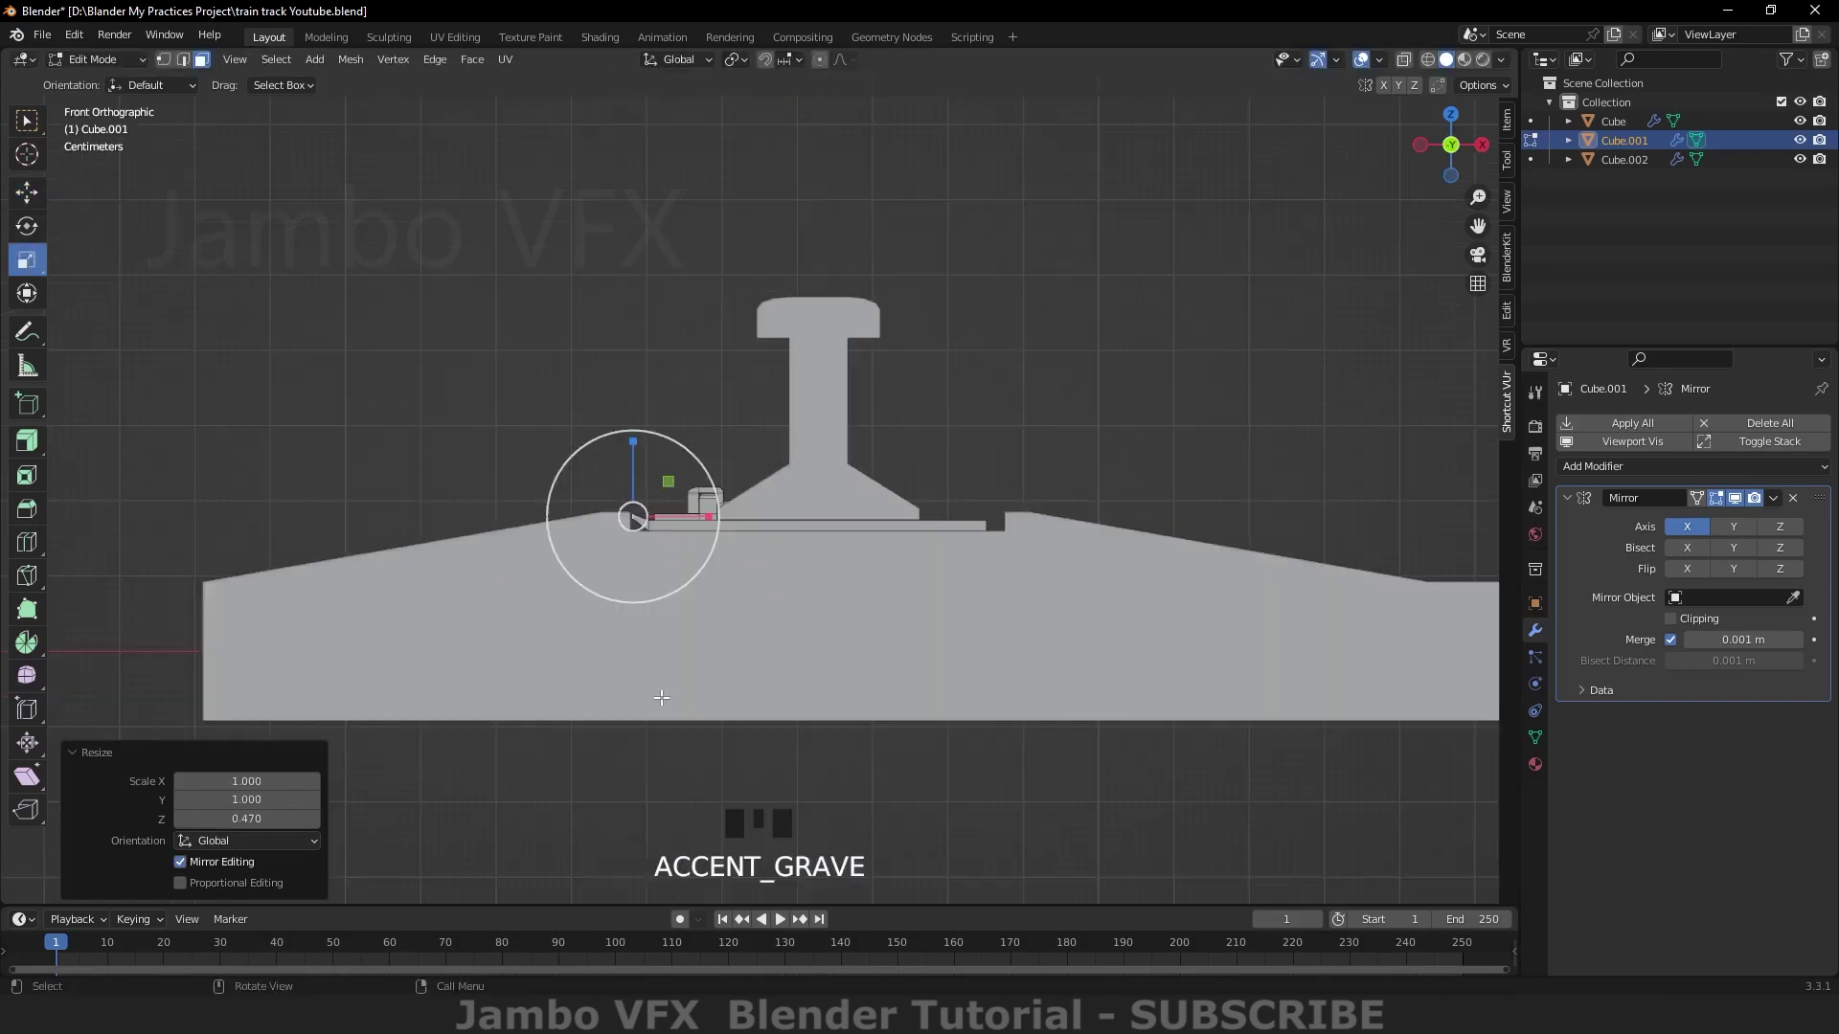
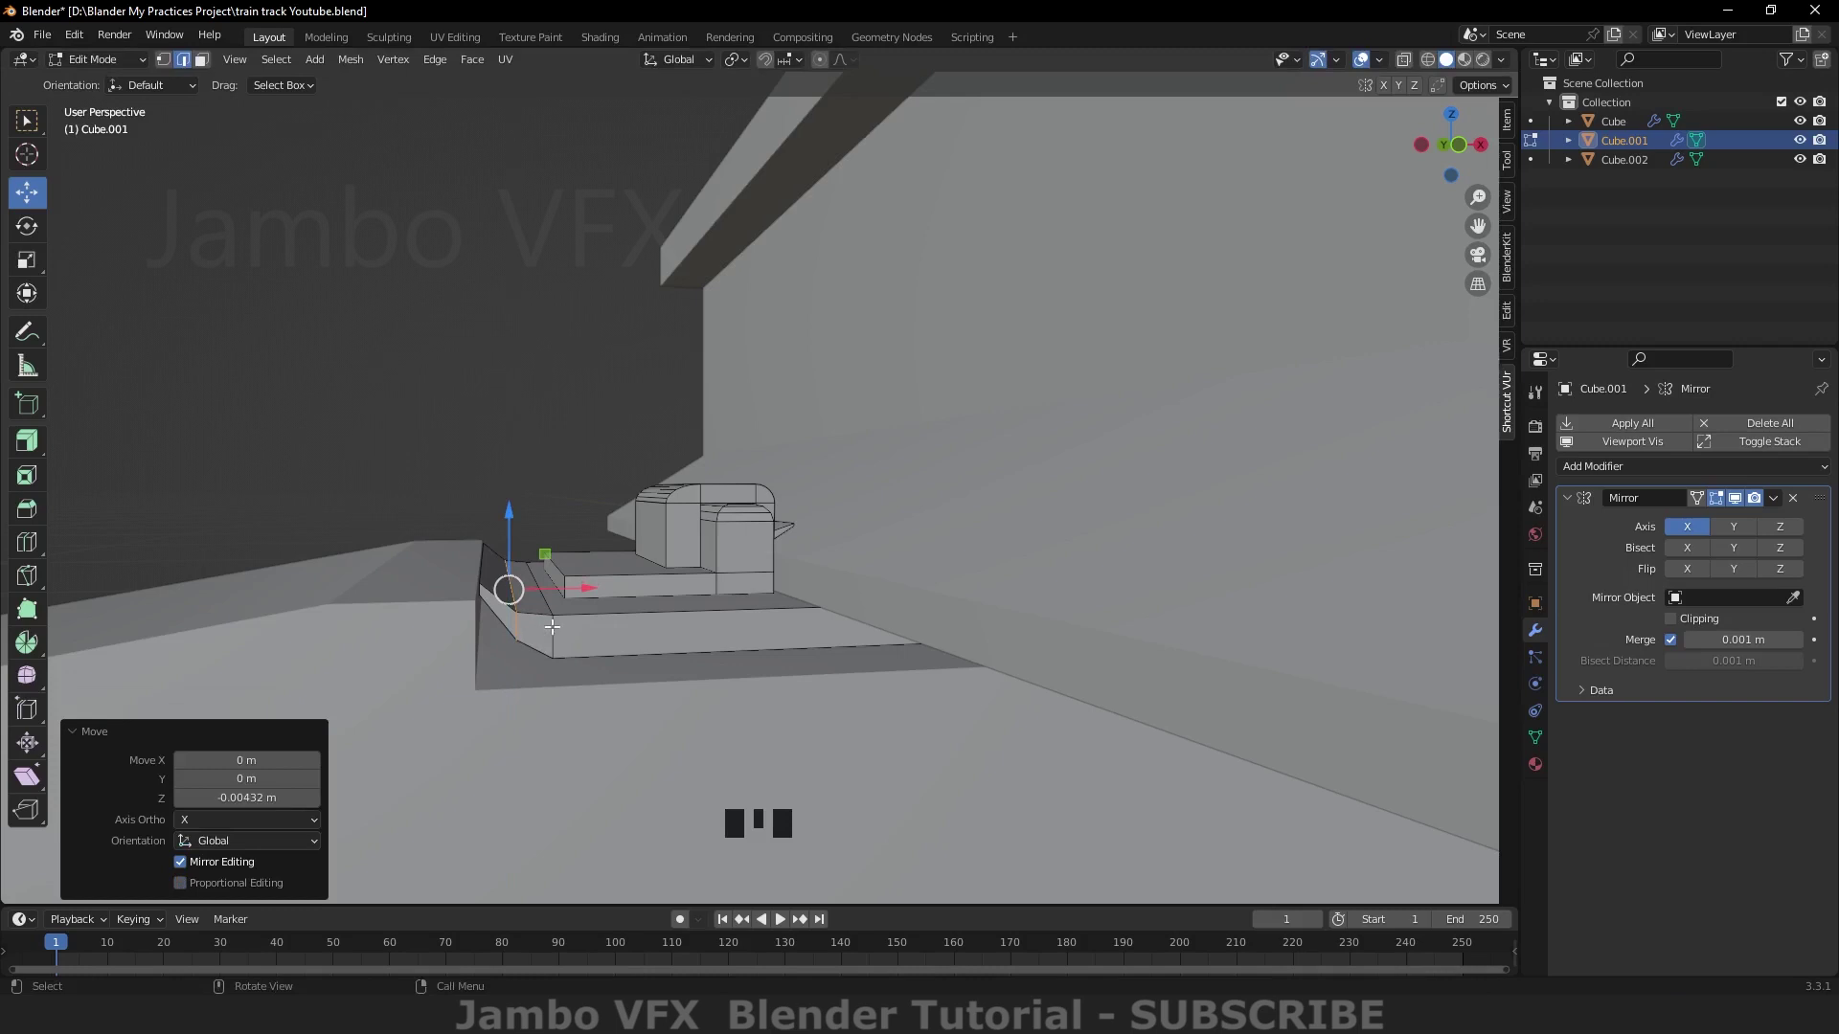
key(ctrl+b)
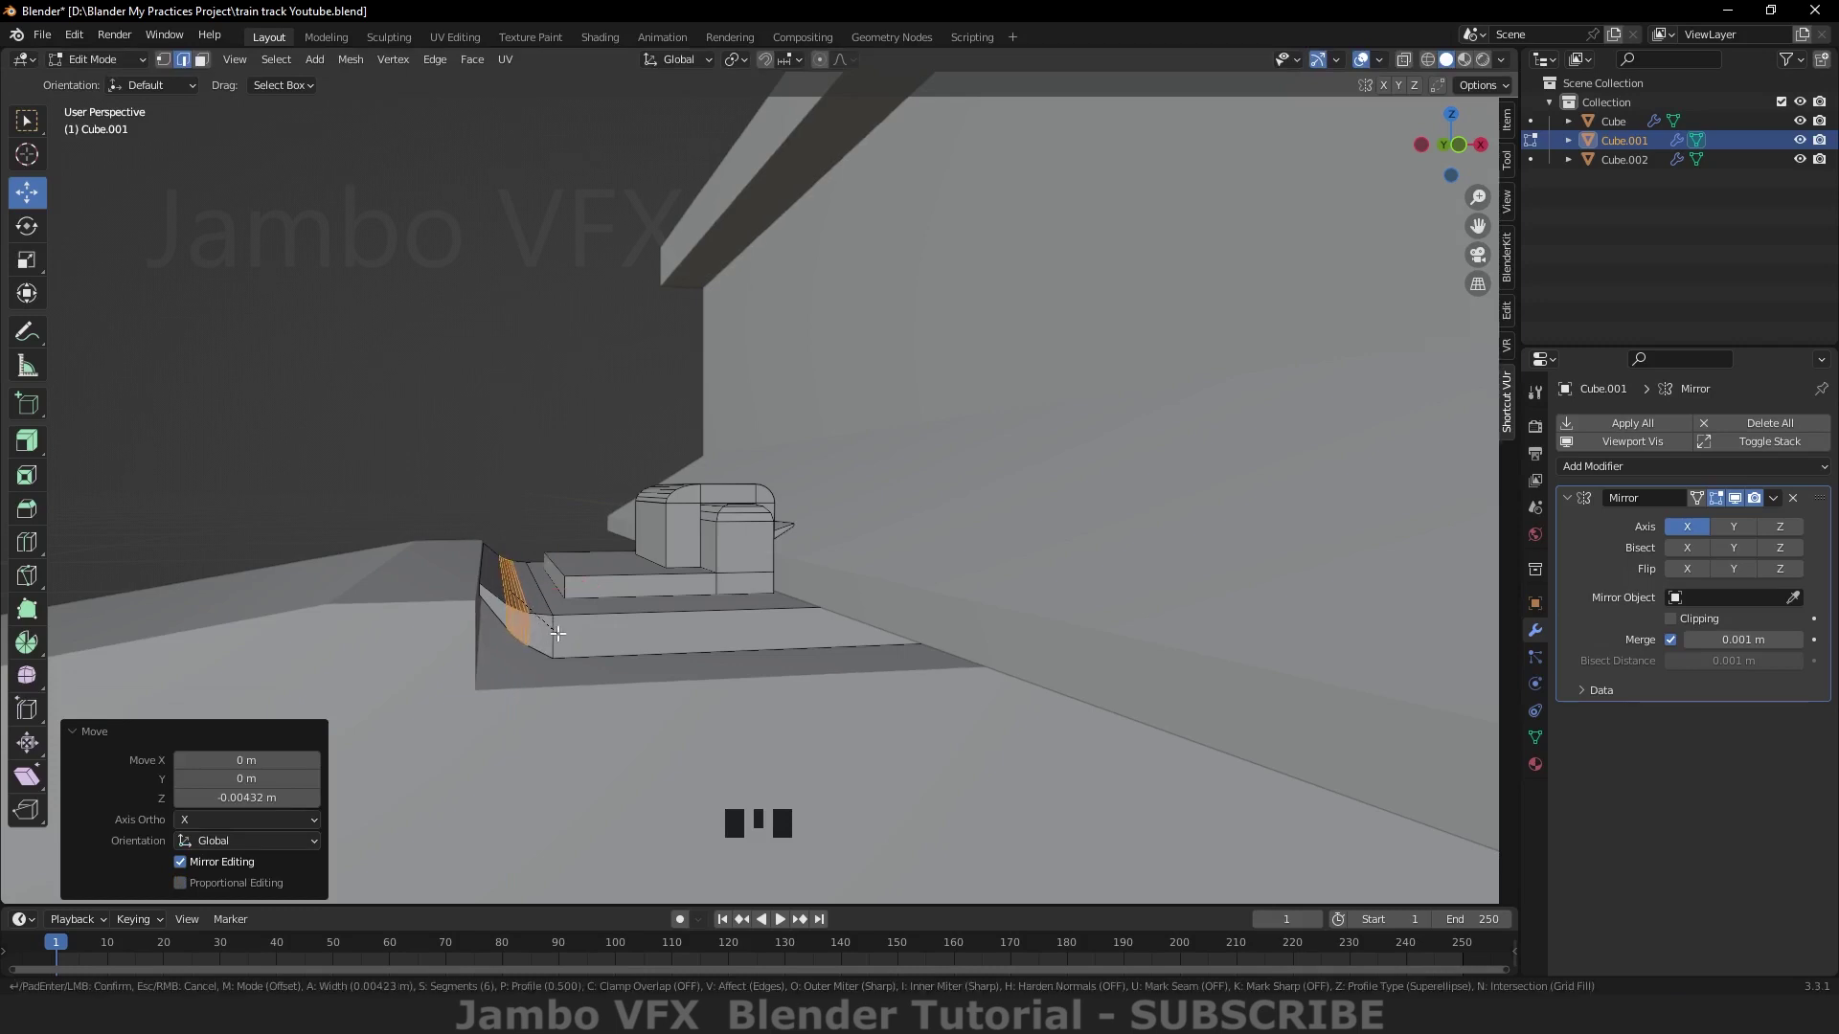
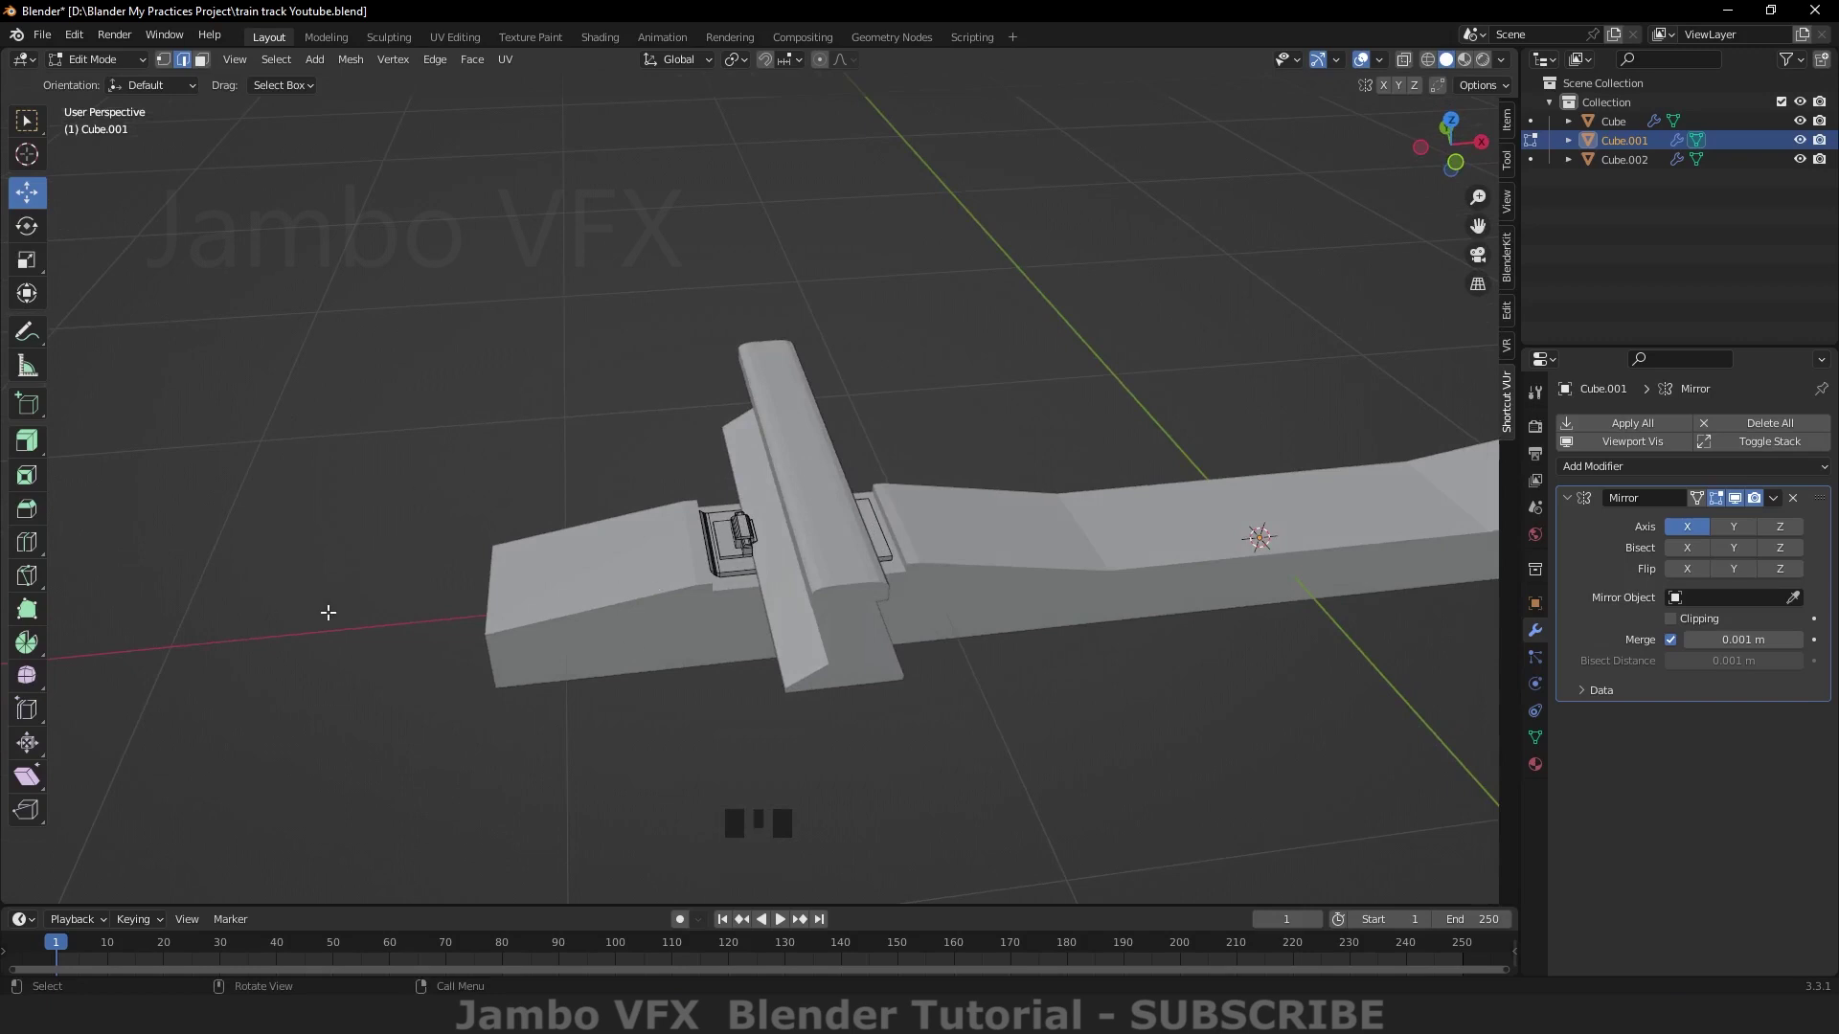
Step: Move the hexagon onto the clip and shape it into a nut with an inset, rounded bolt tip
key(`)
key(`)
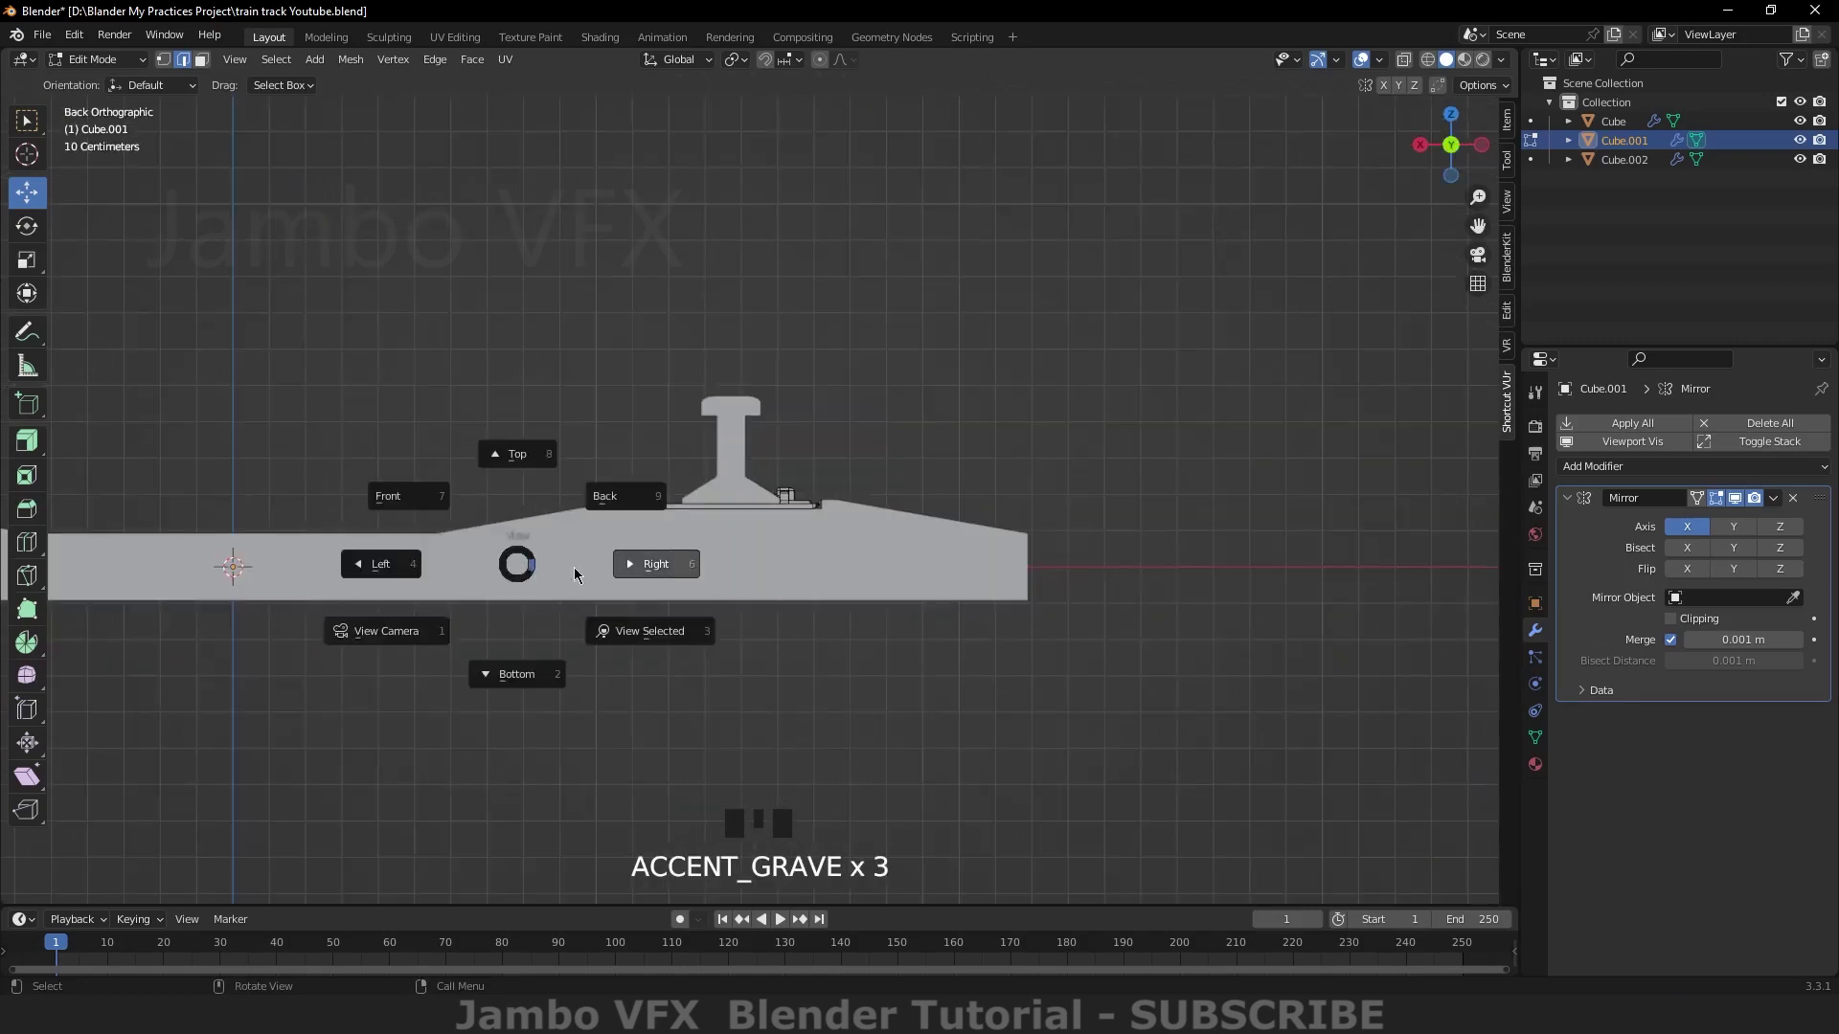
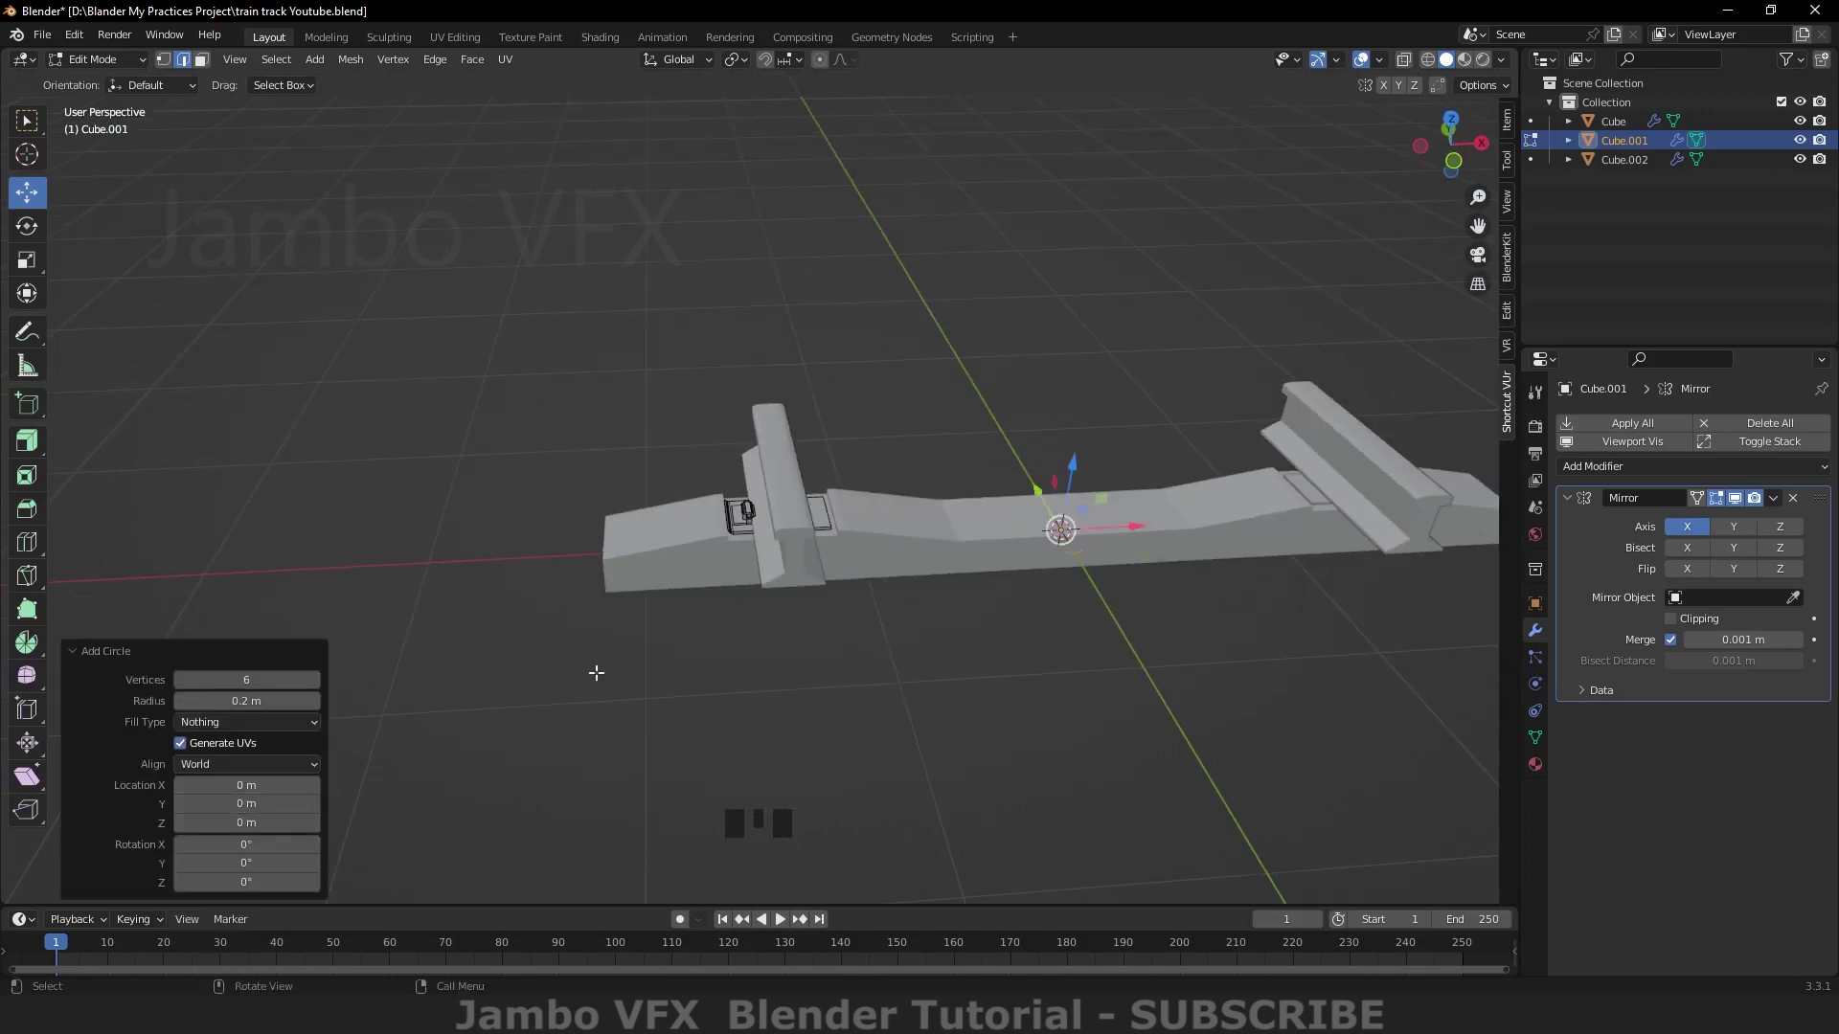
drag(263, 731, 1109, 528)
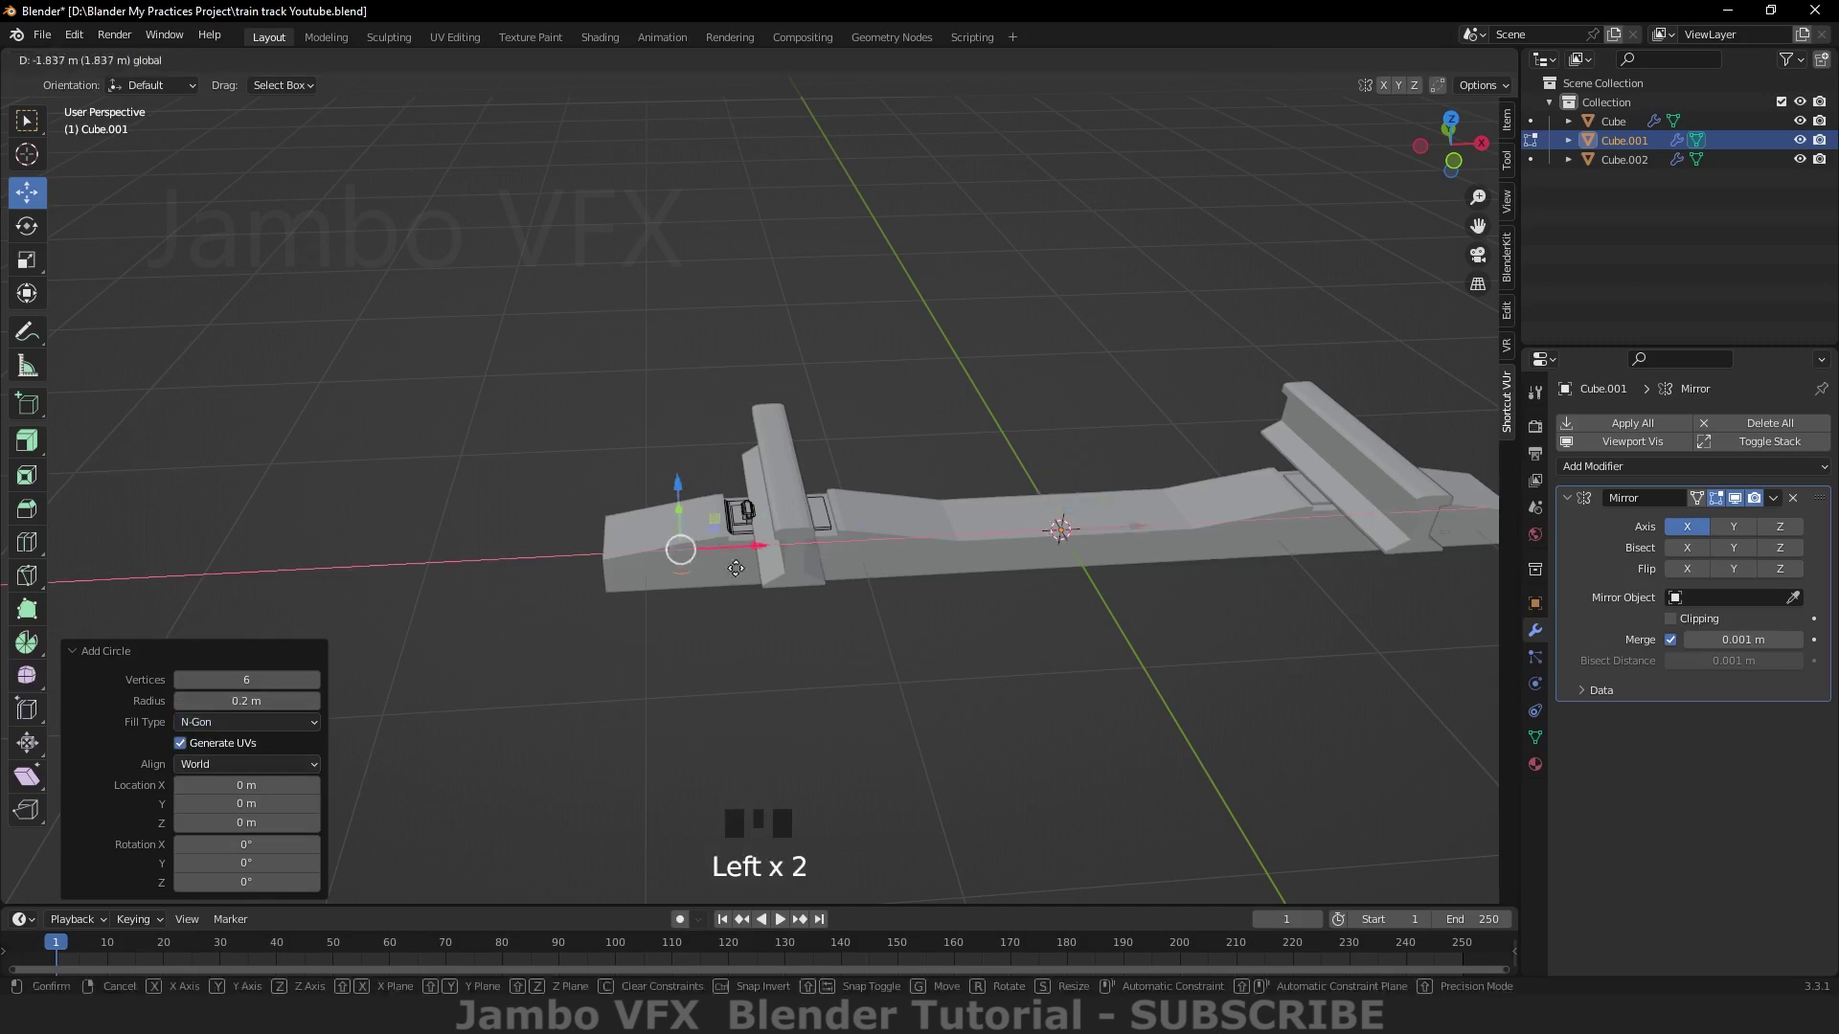
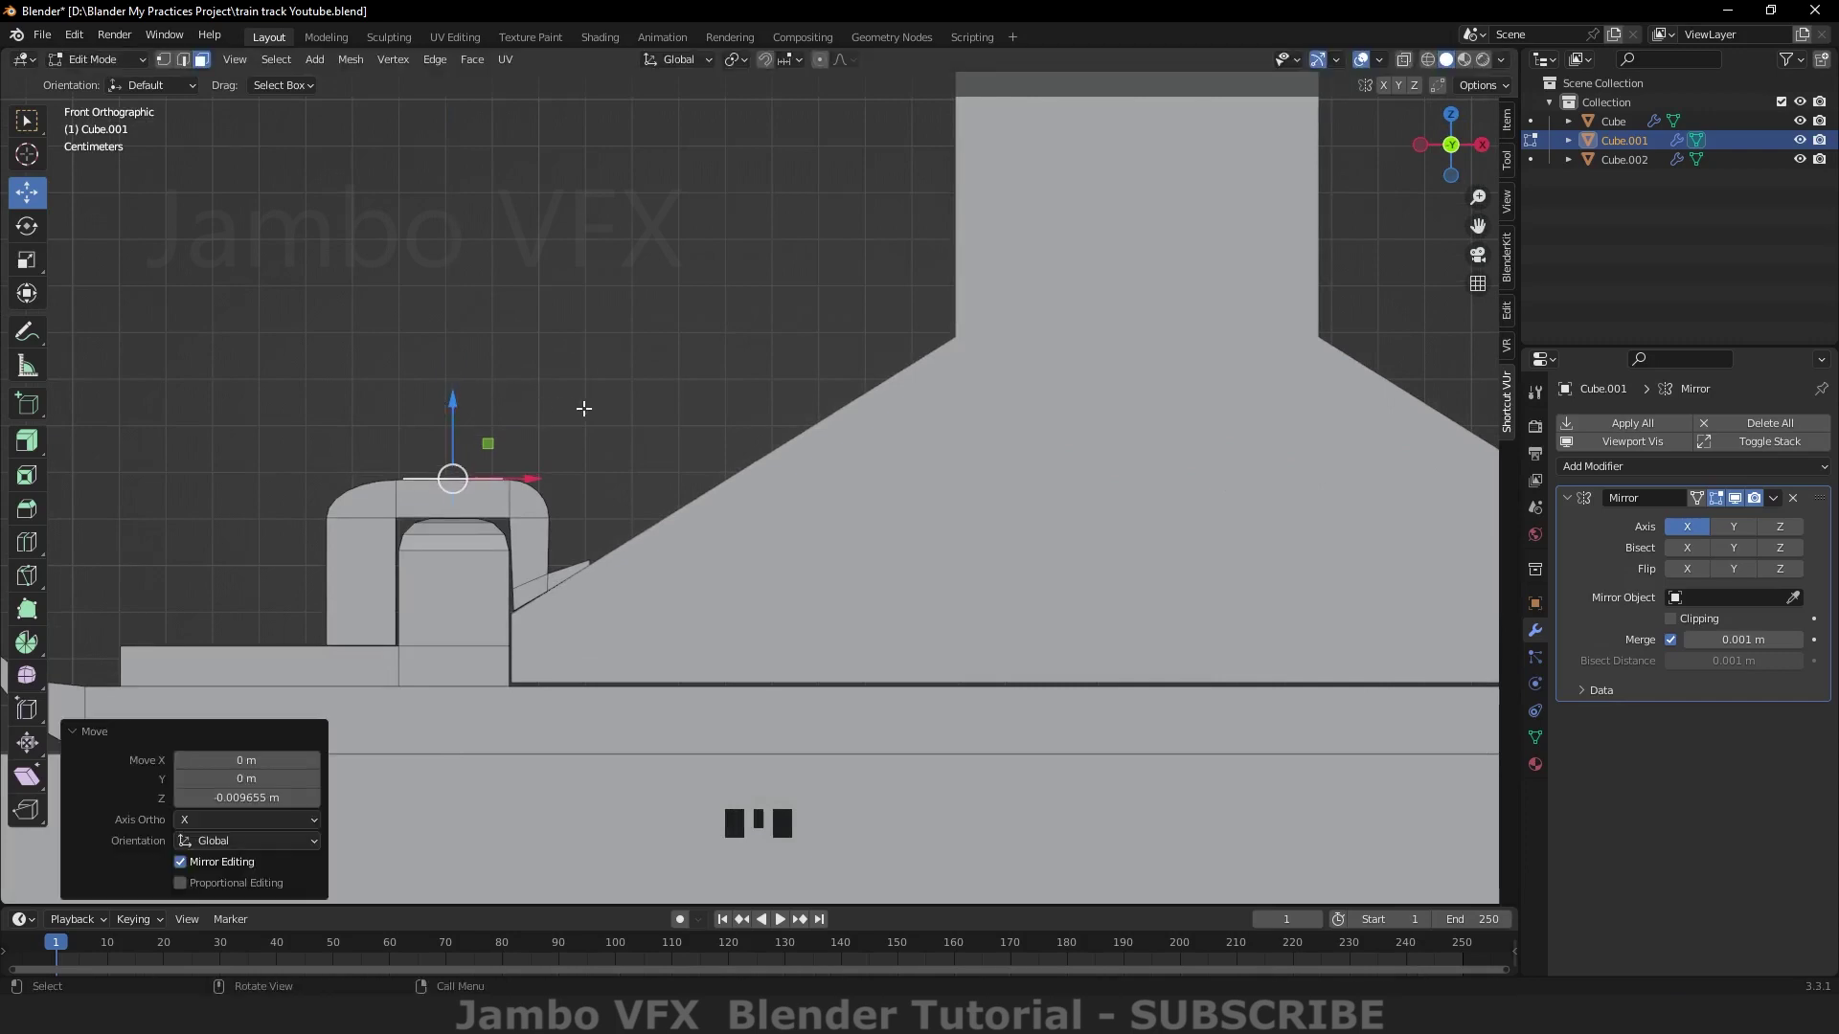
key(e)
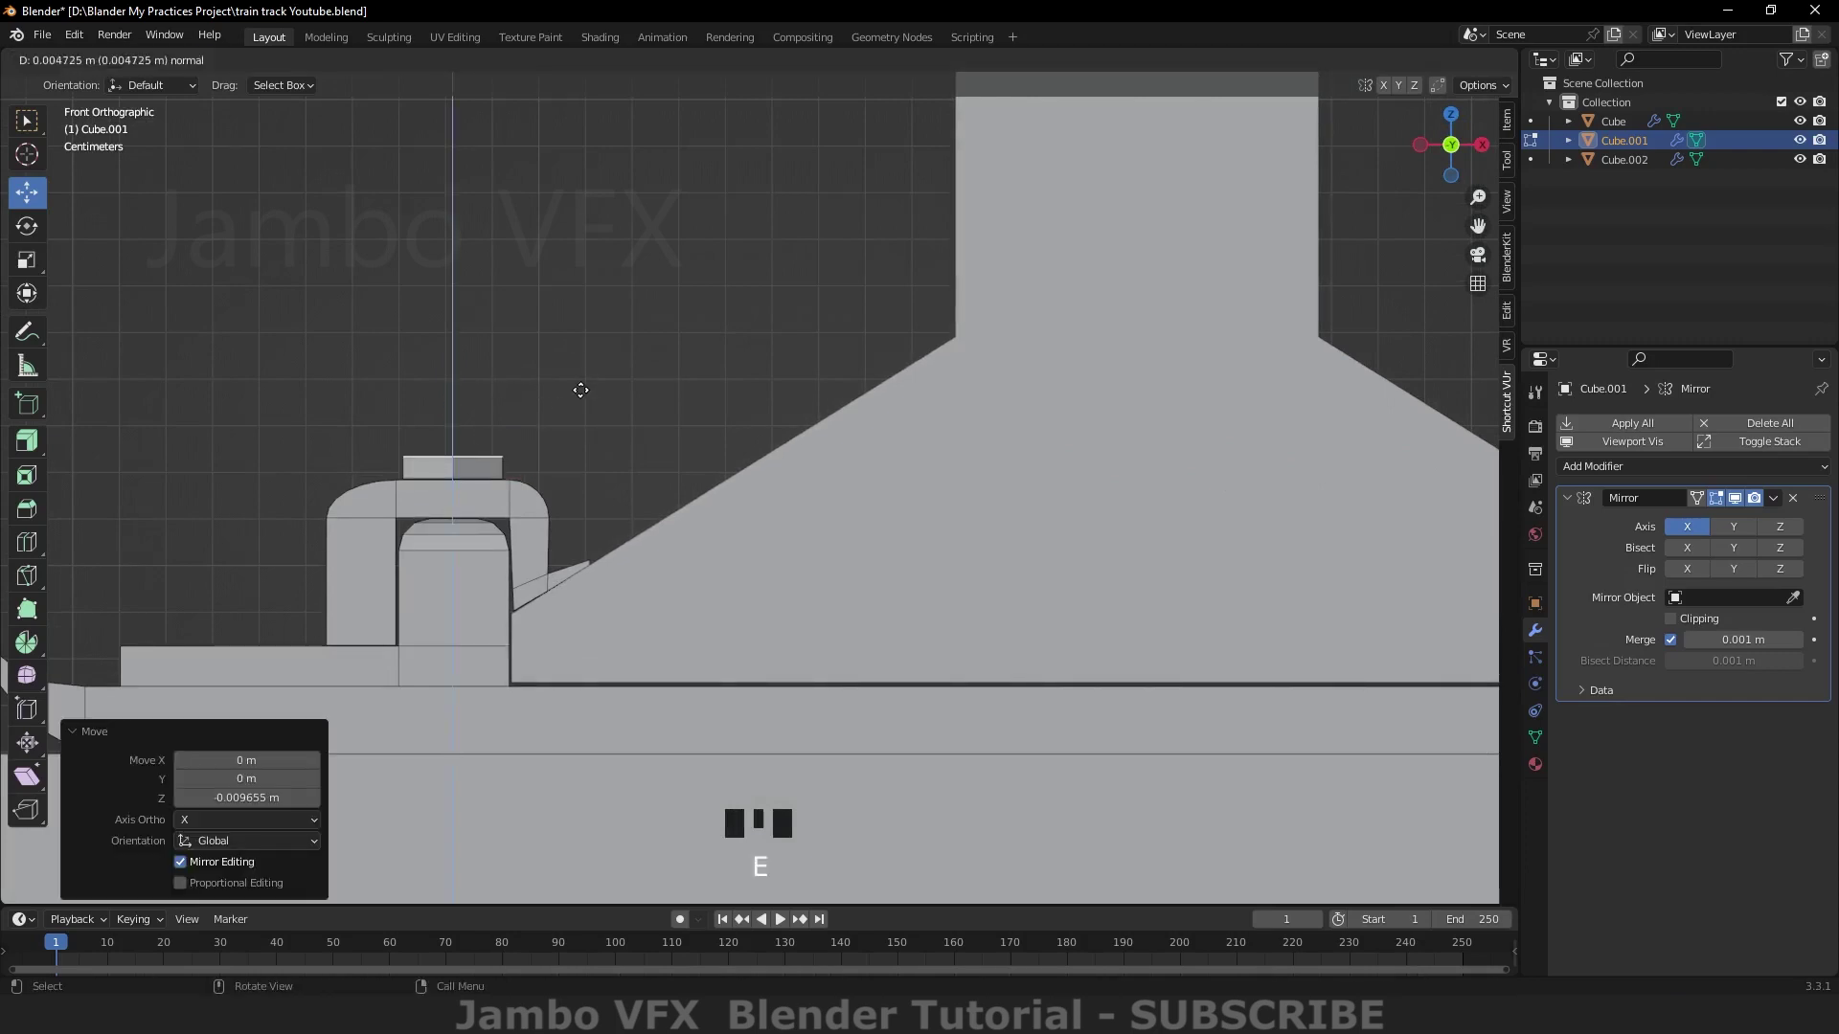
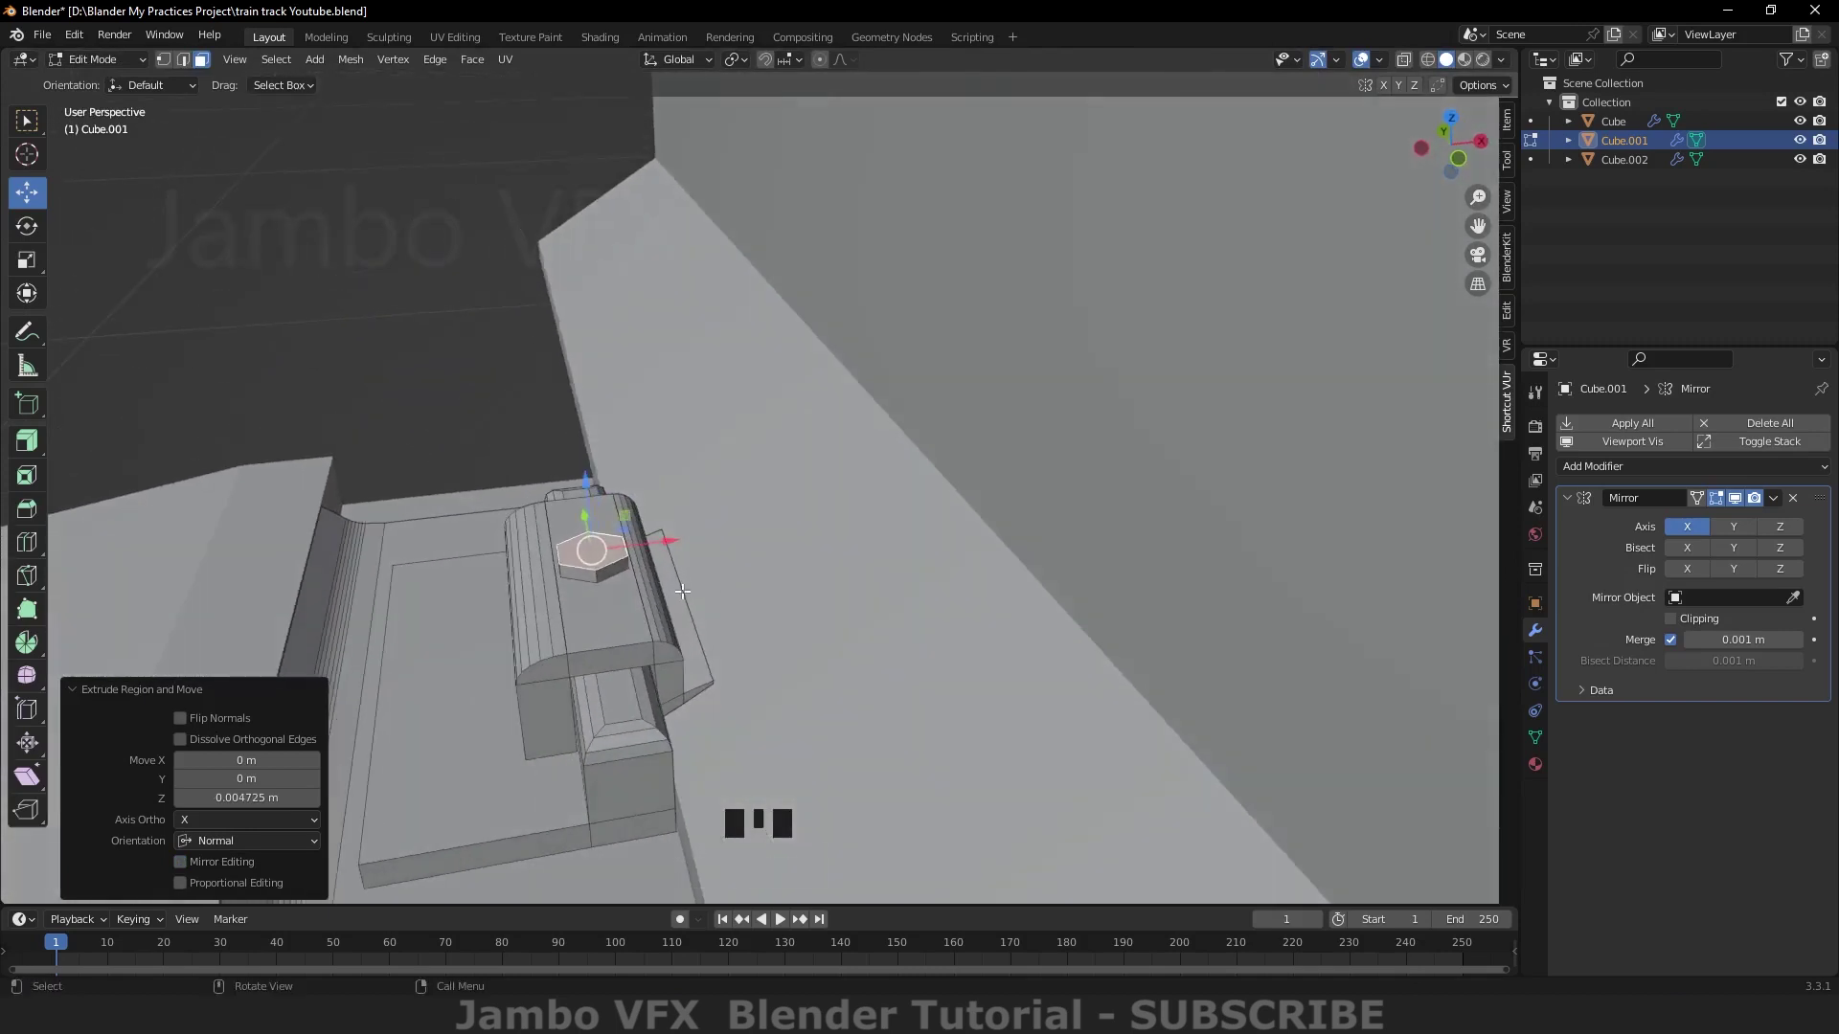
key(i)
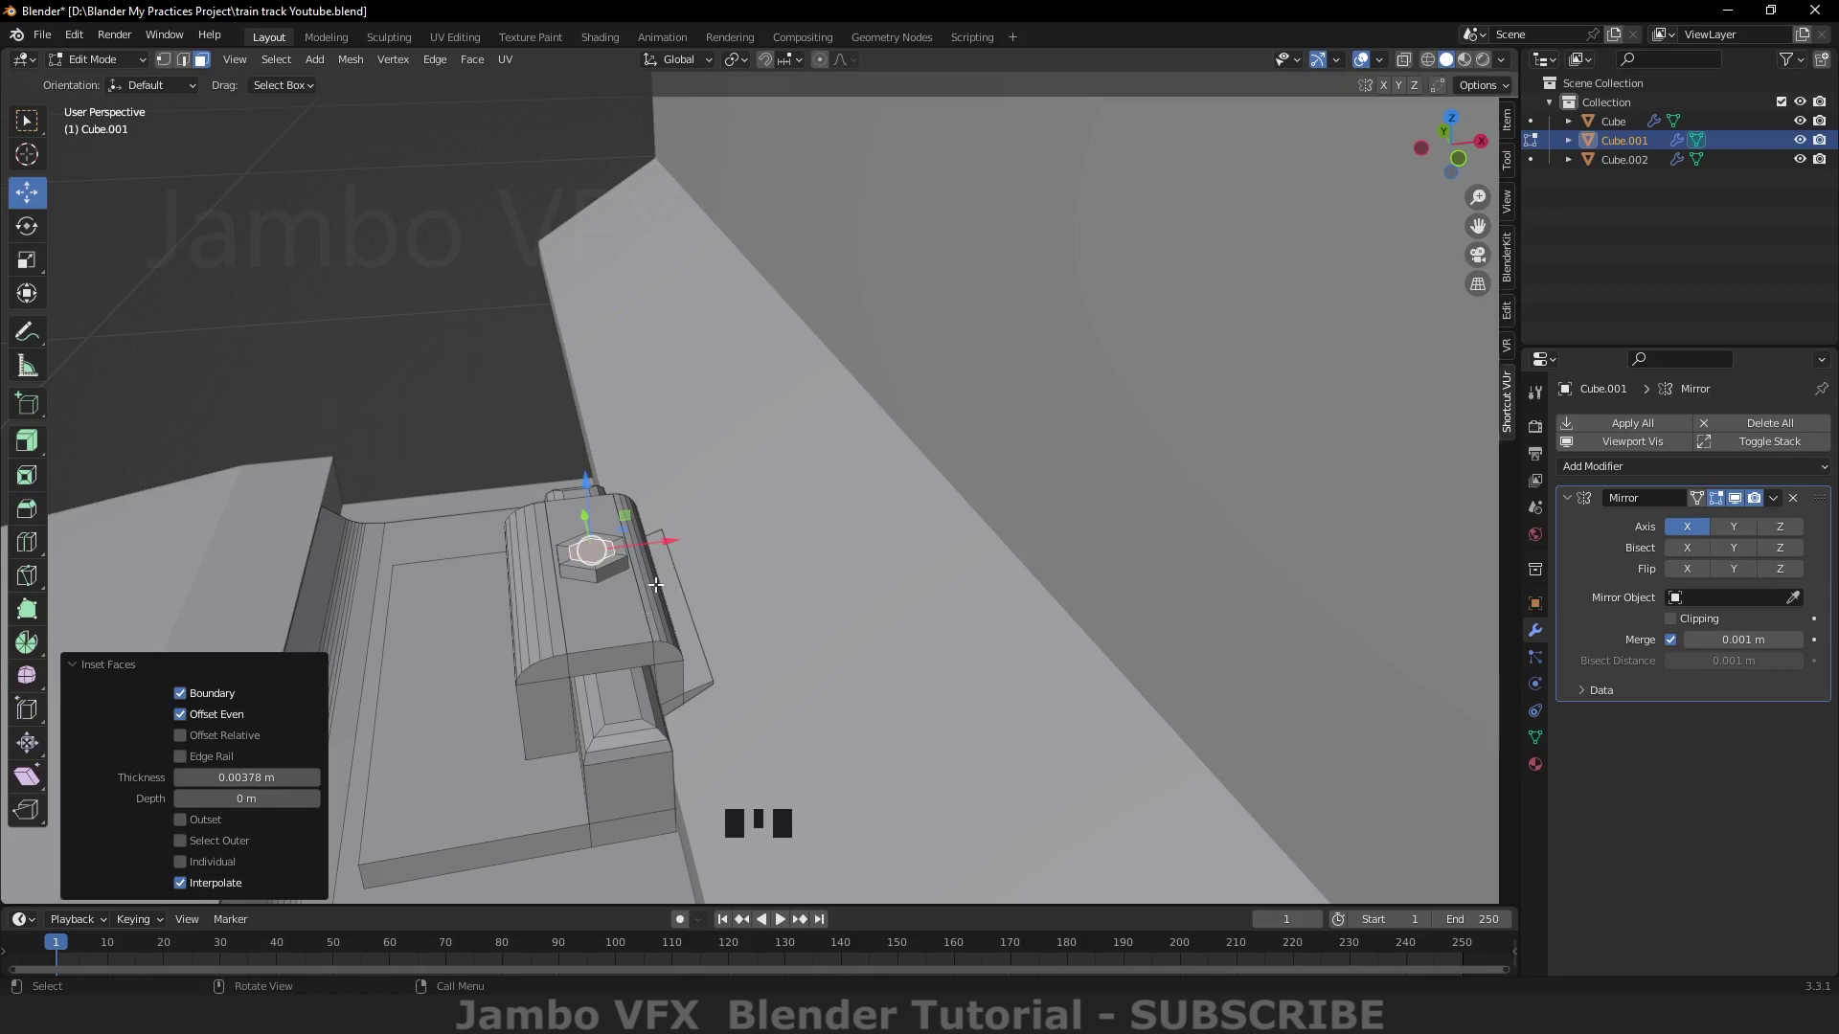
key(e)
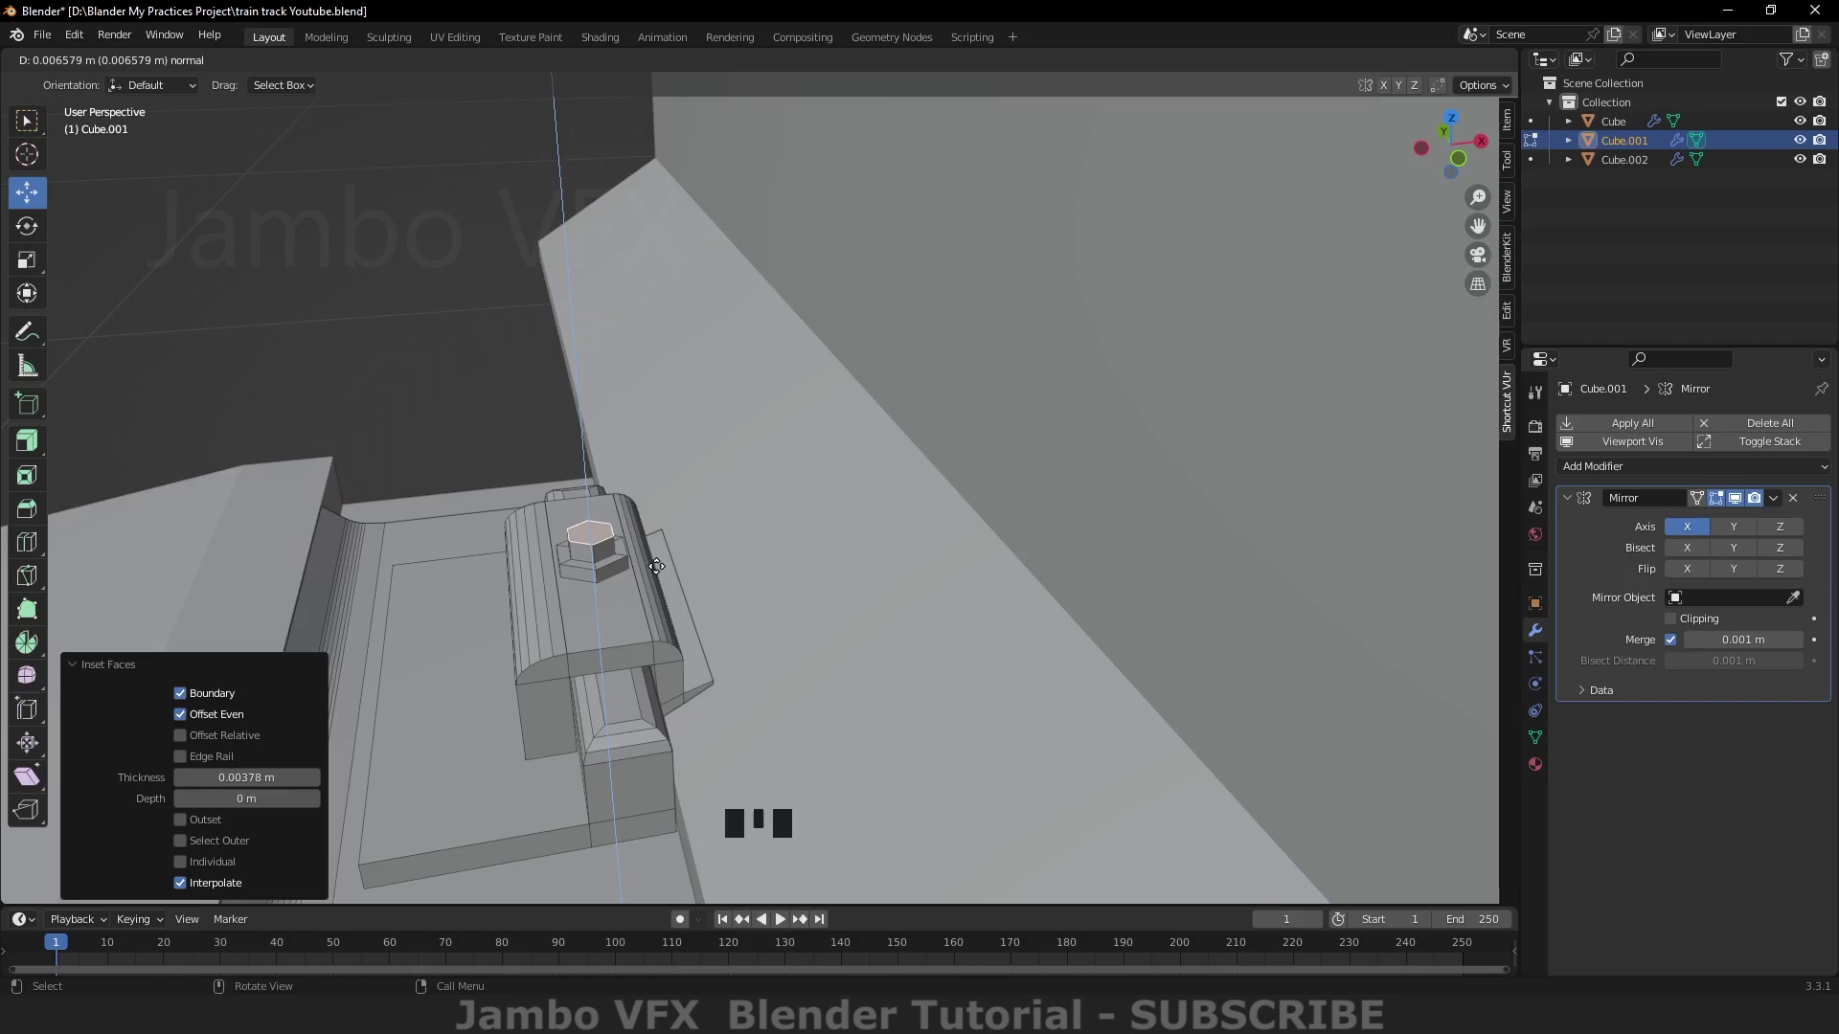
key(ctrl+b)
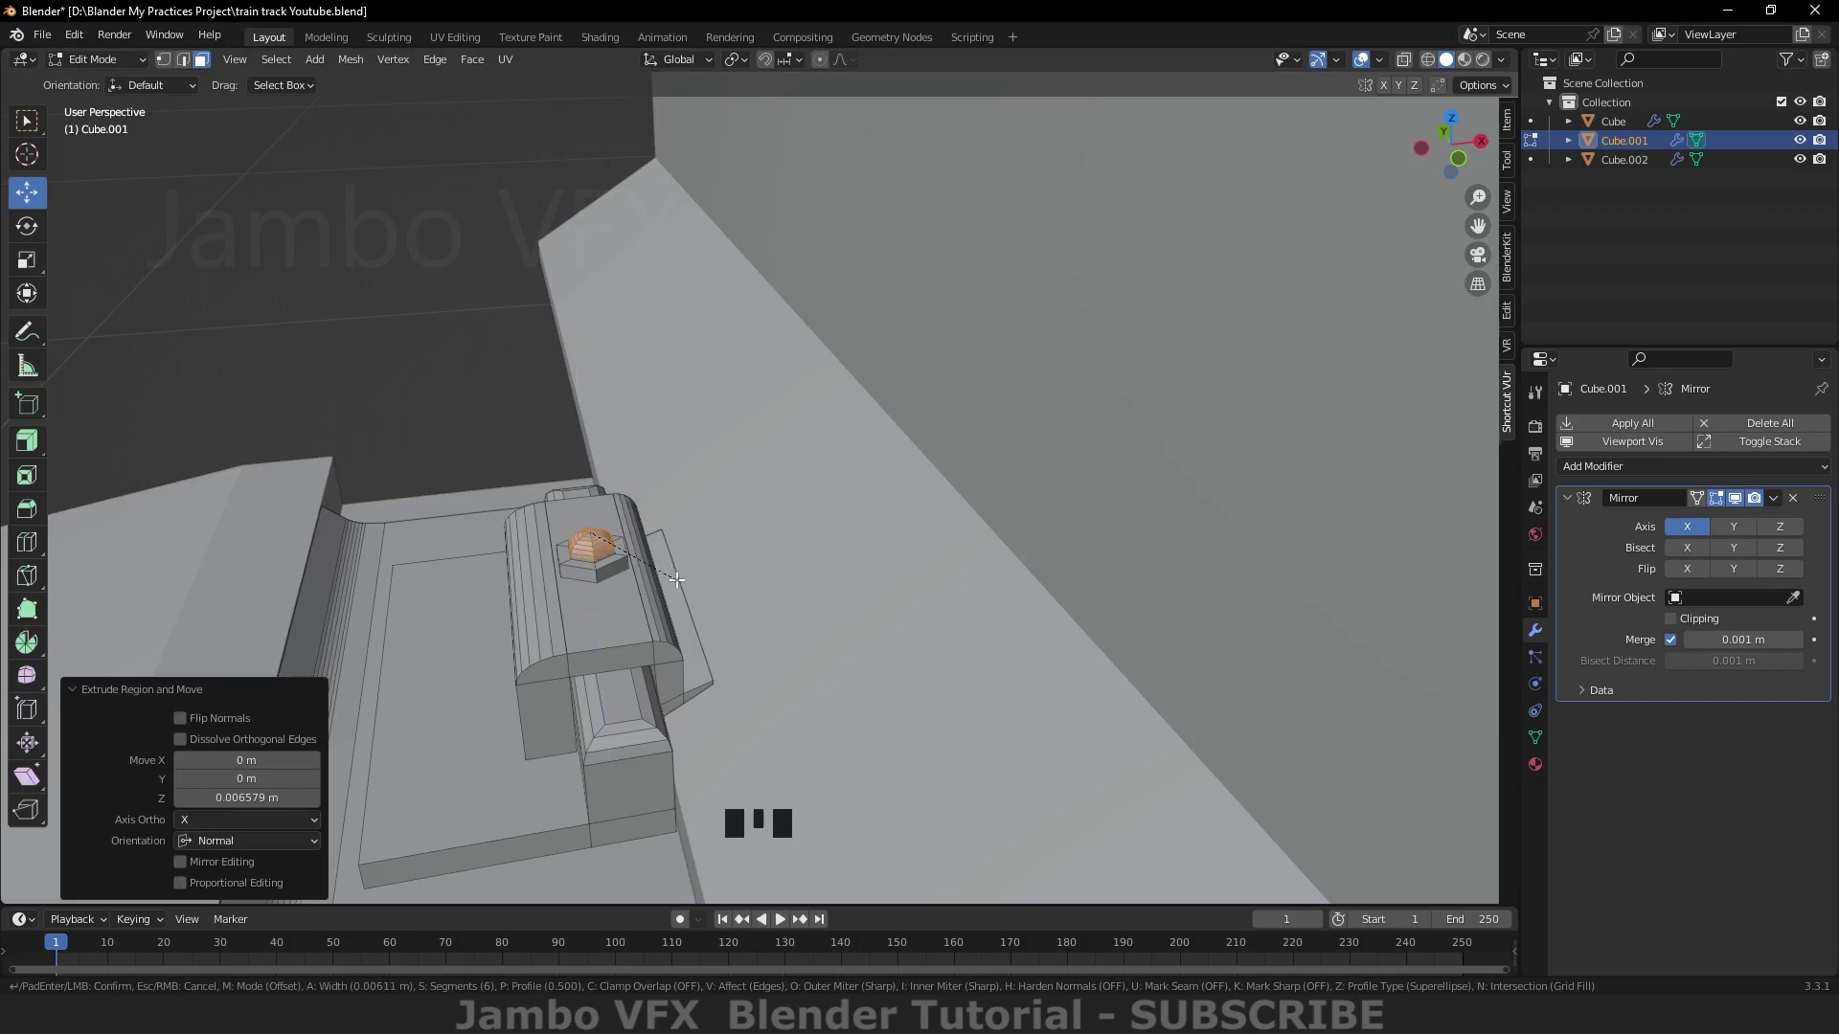
drag(315, 659, 319, 684)
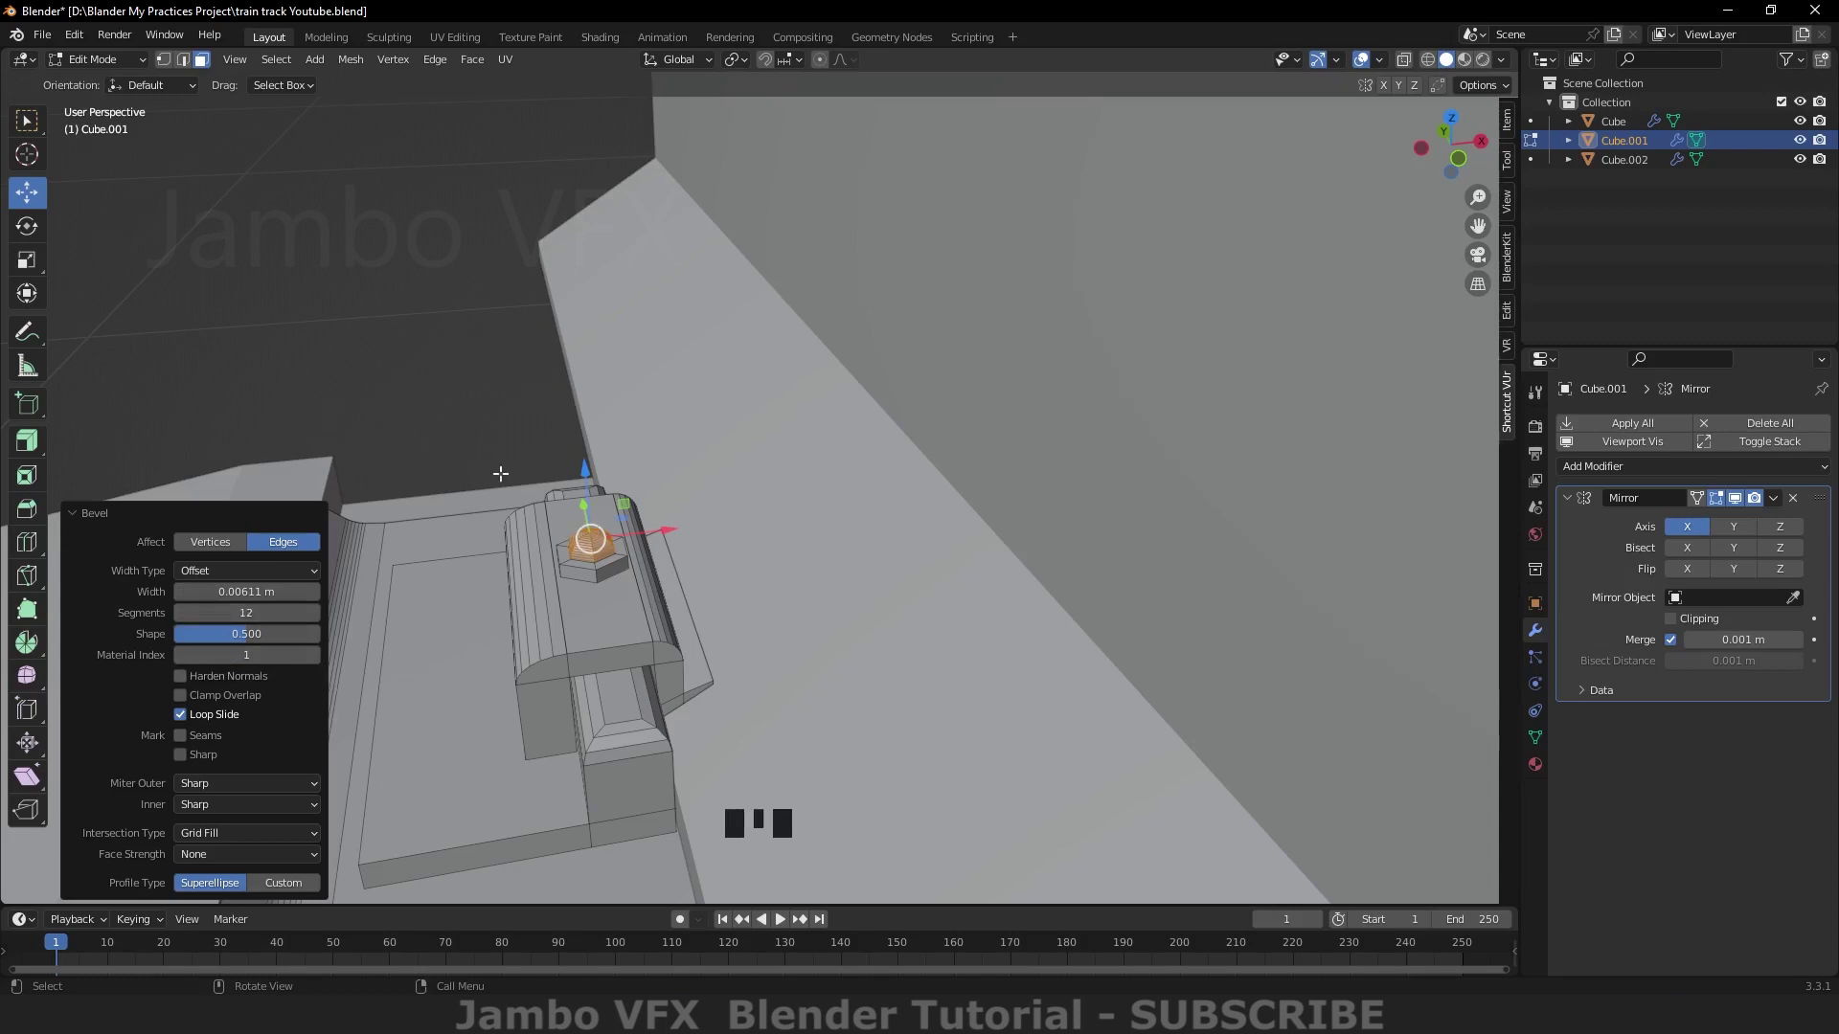
click(502, 403)
drag(495, 708, 525, 689)
Step: Undo back to the flat hexagon and re-extrude it upward into a taller nut
key(ctrl+z)
key(ctrl+z)
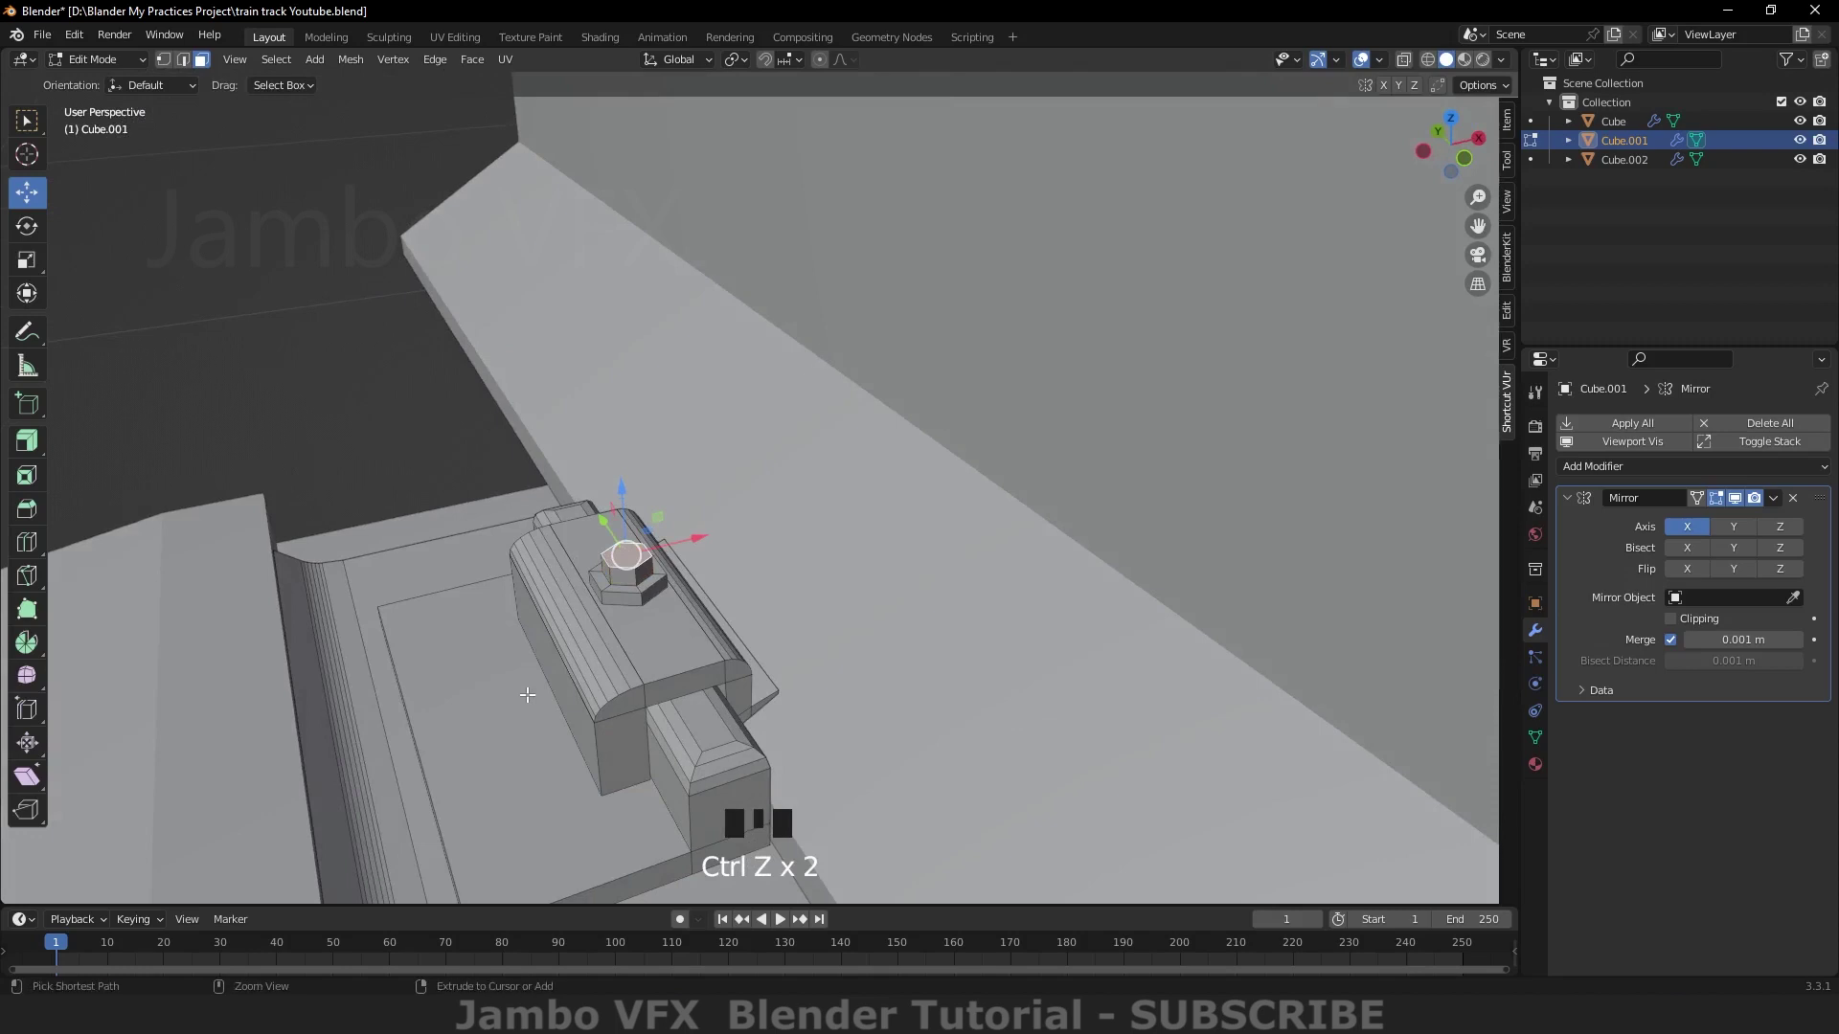
key(ctrl+z)
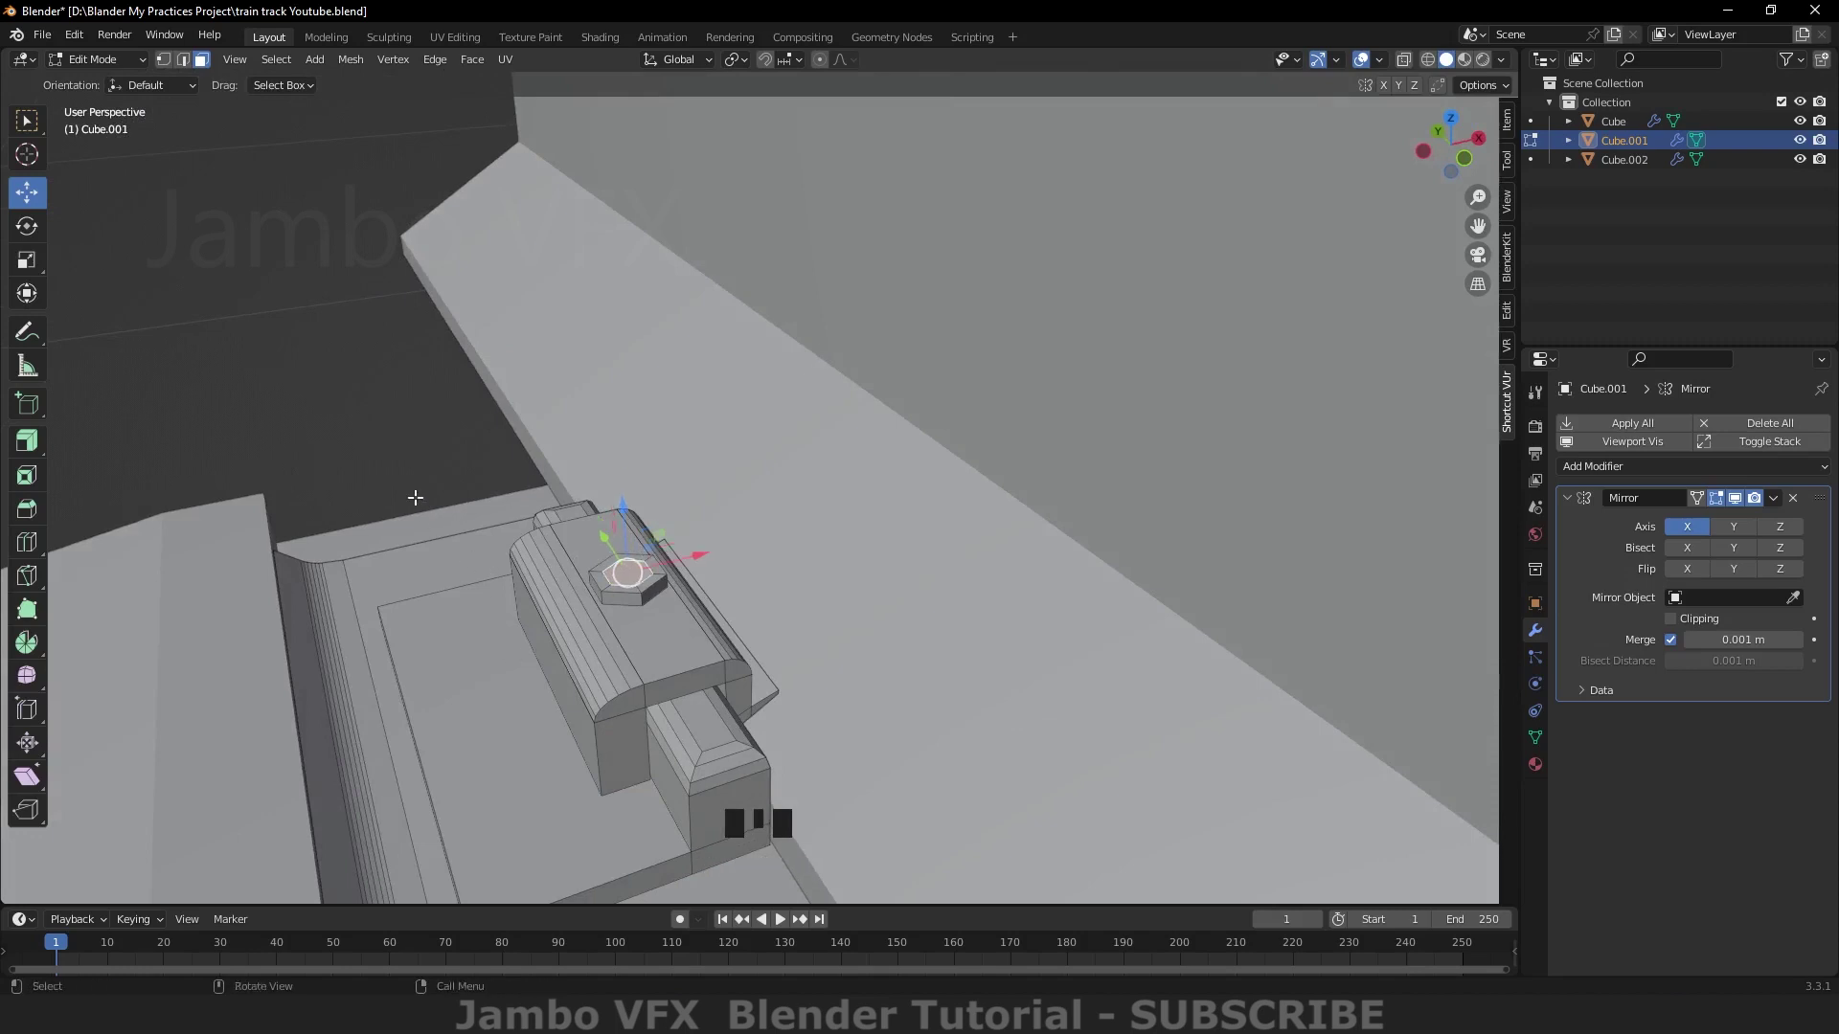
key(ctrl+z)
key(ctrl+z)
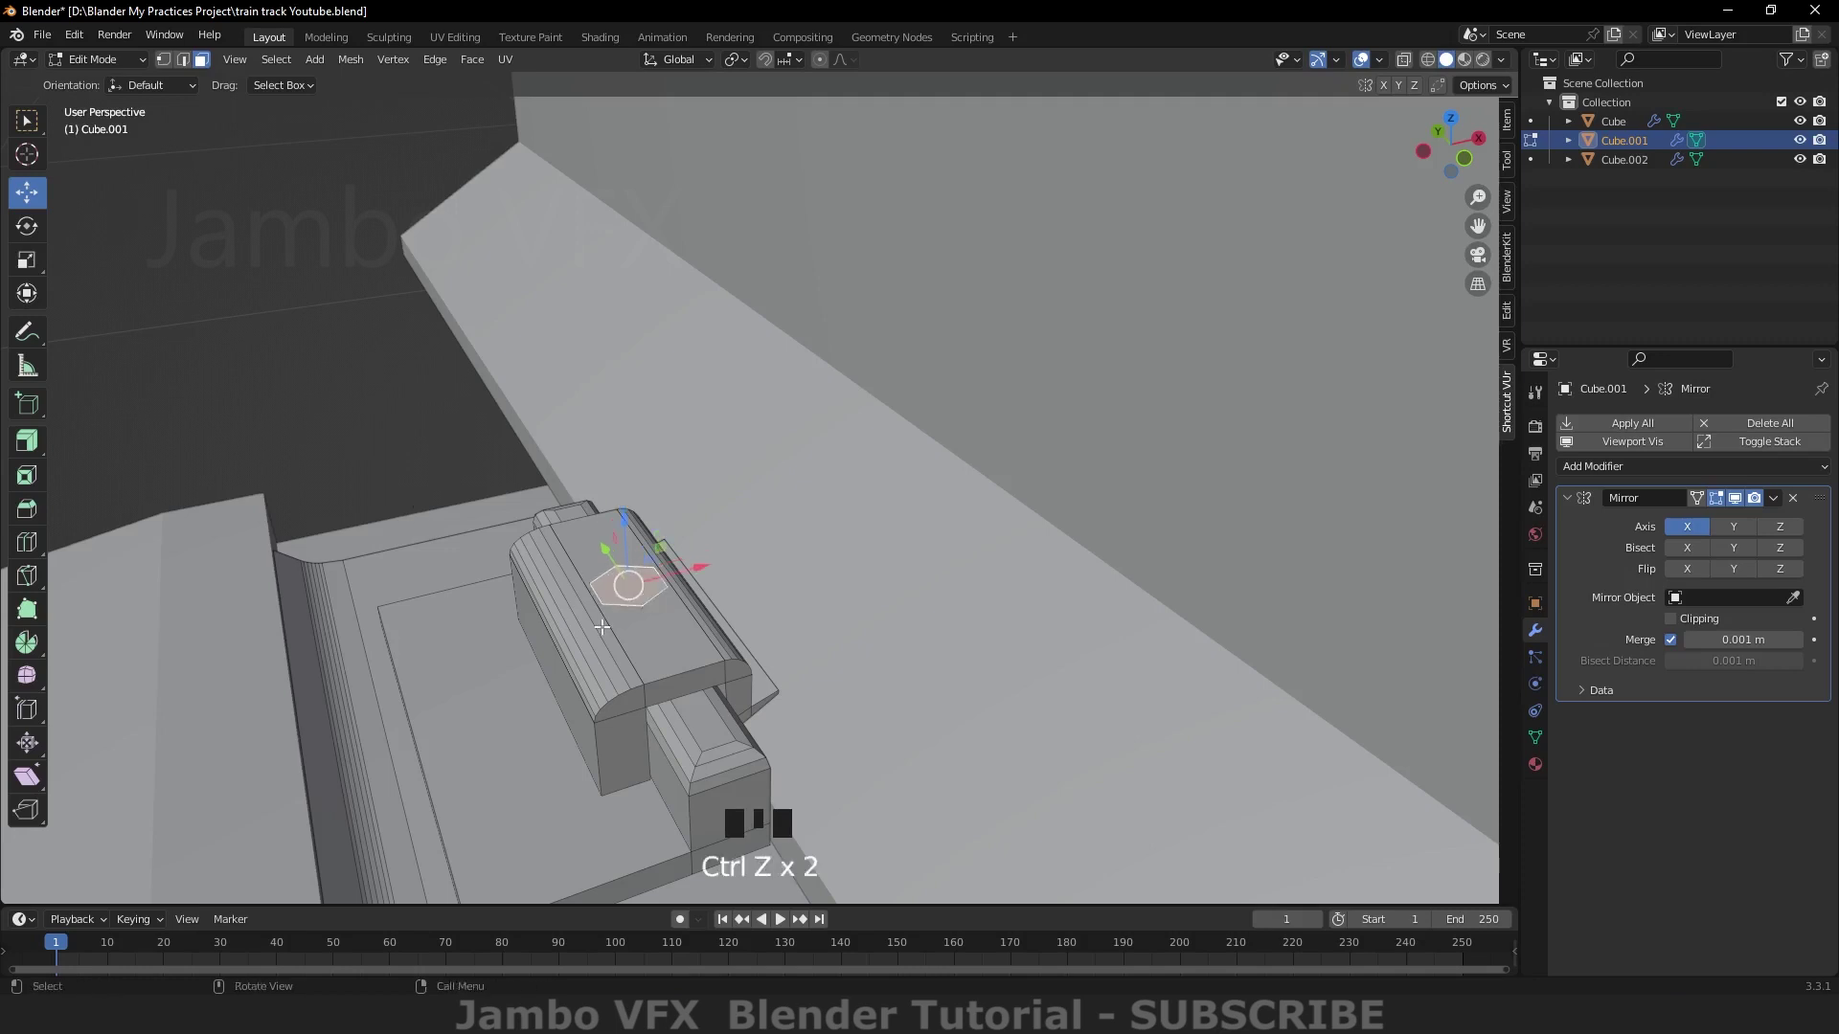
drag(672, 657, 641, 610)
key(`)
scroll(up, 3)
key(e)
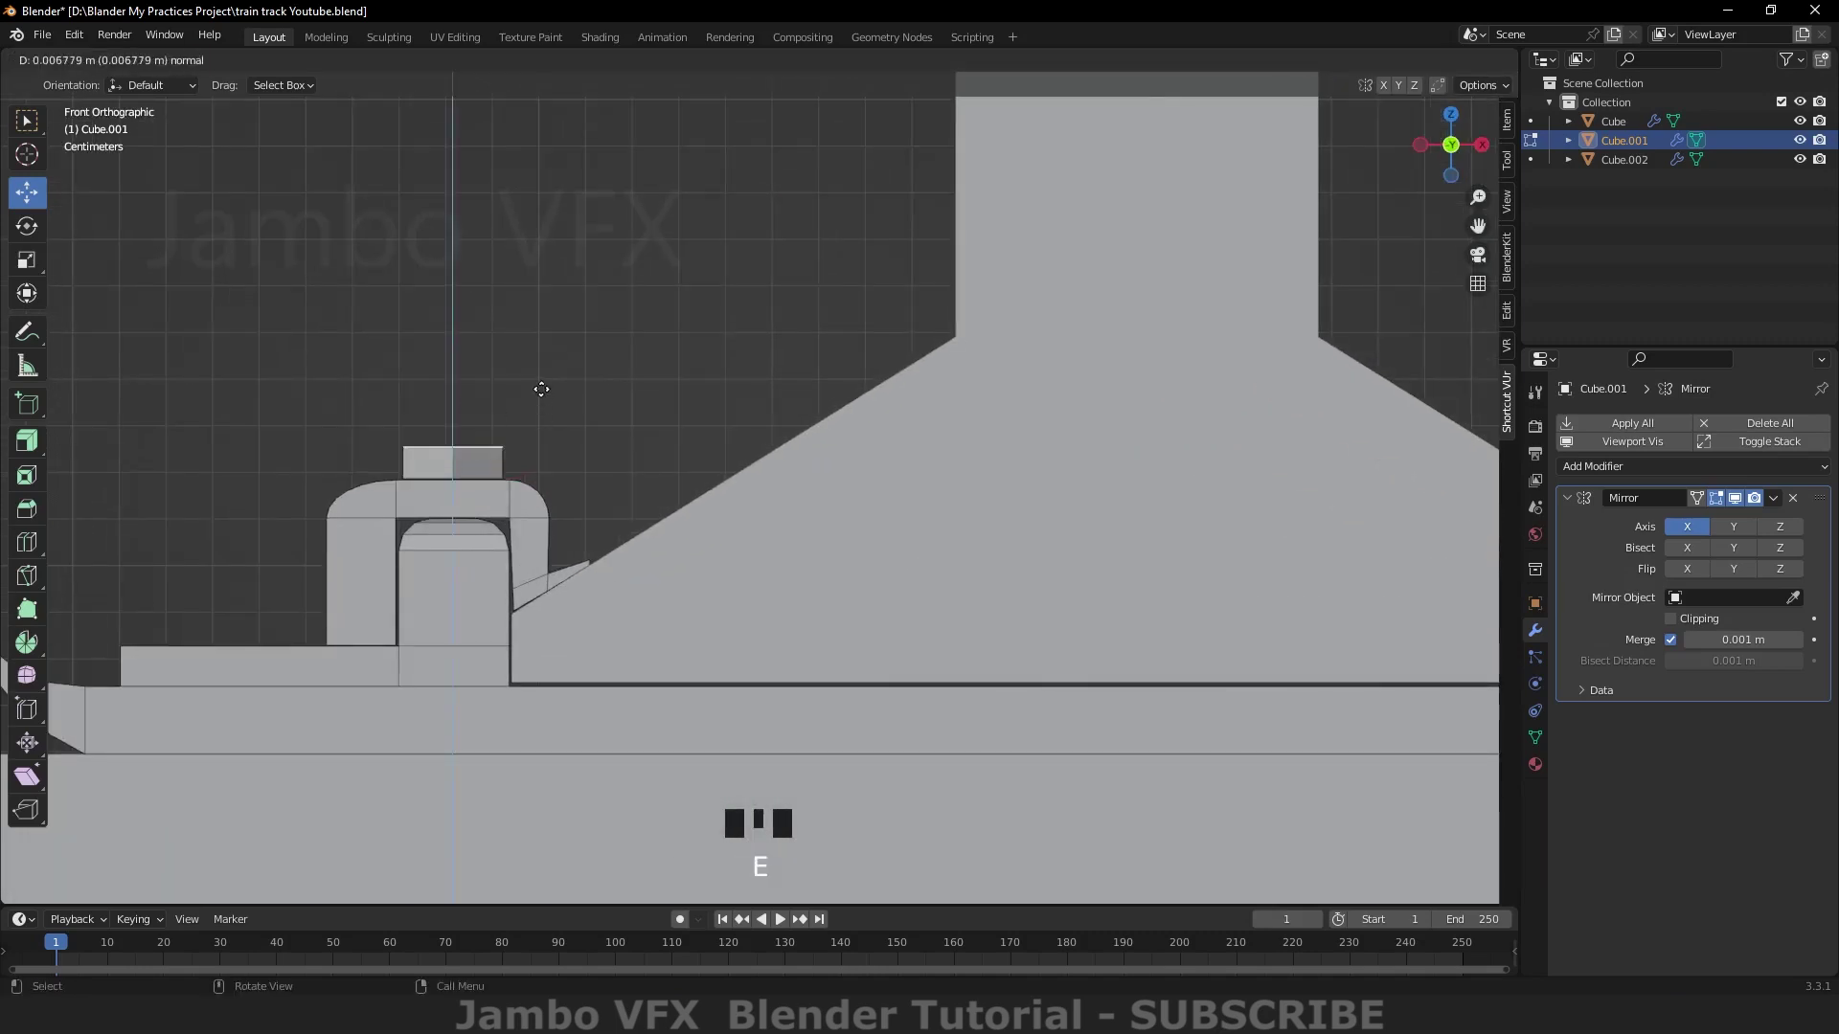
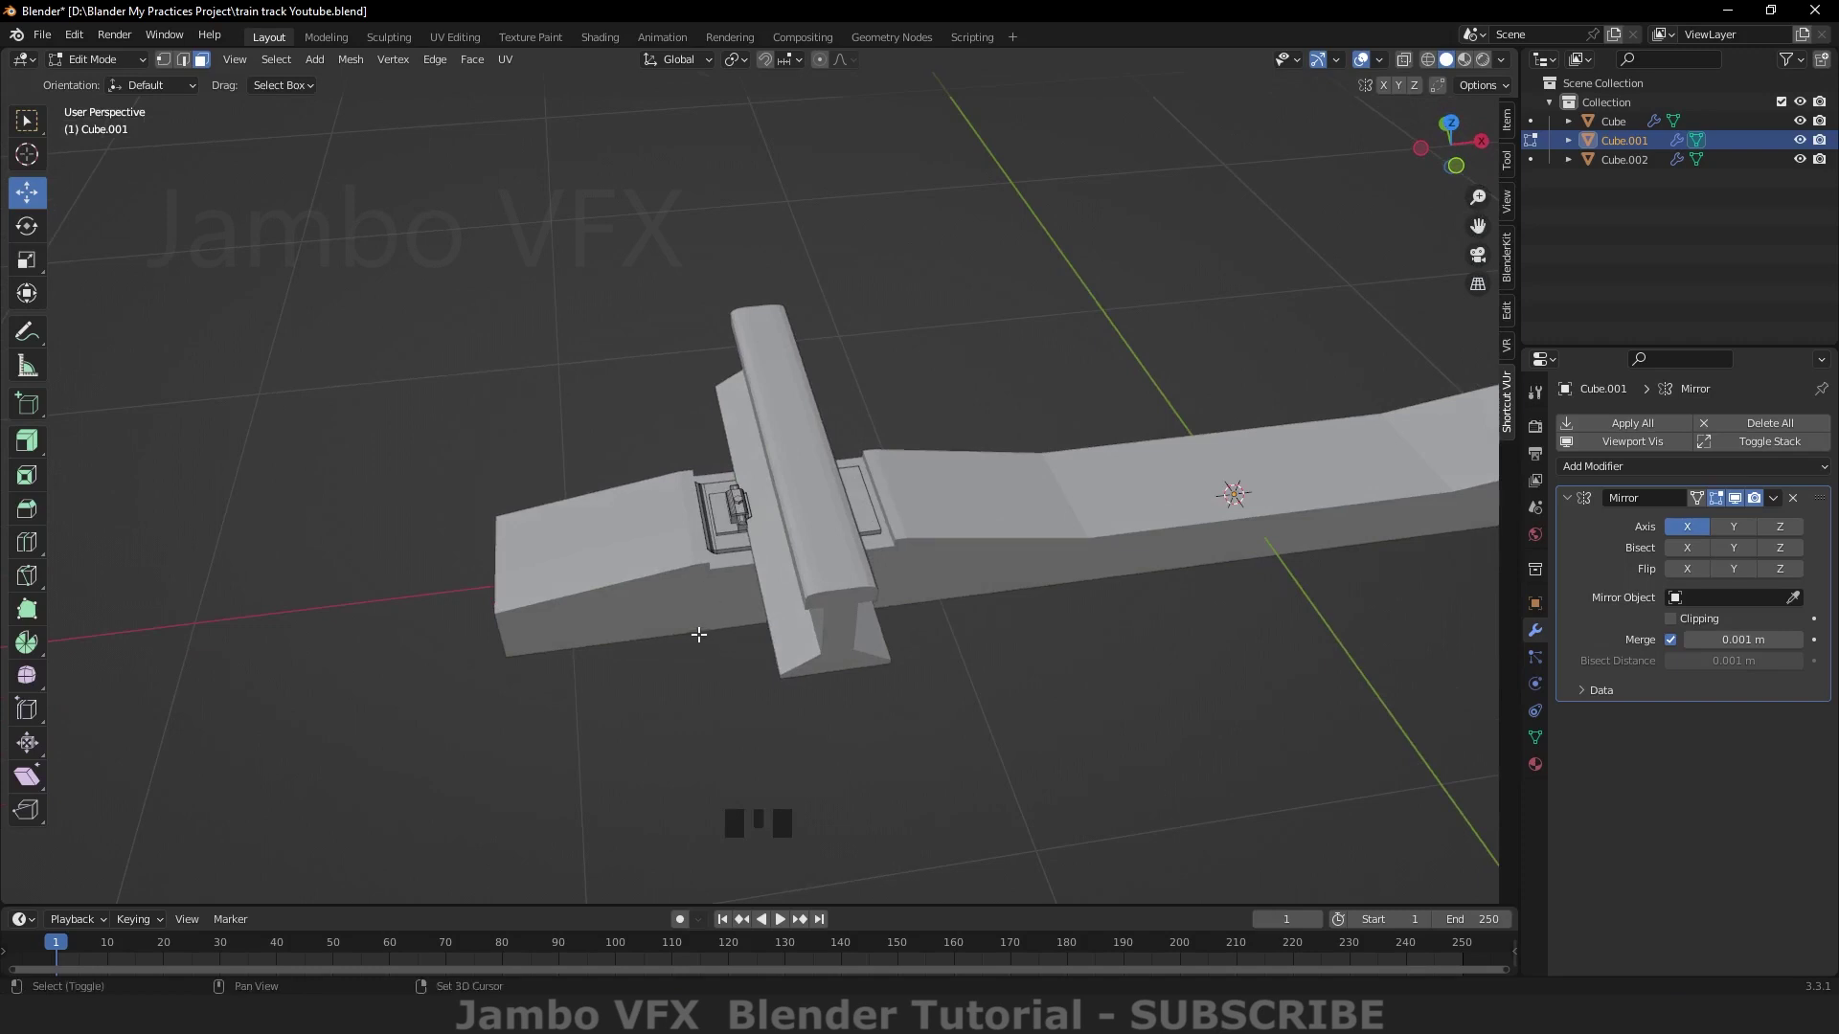
Step: Add a six-vertex mesh circle as the start of a second nut
key(shift+a)
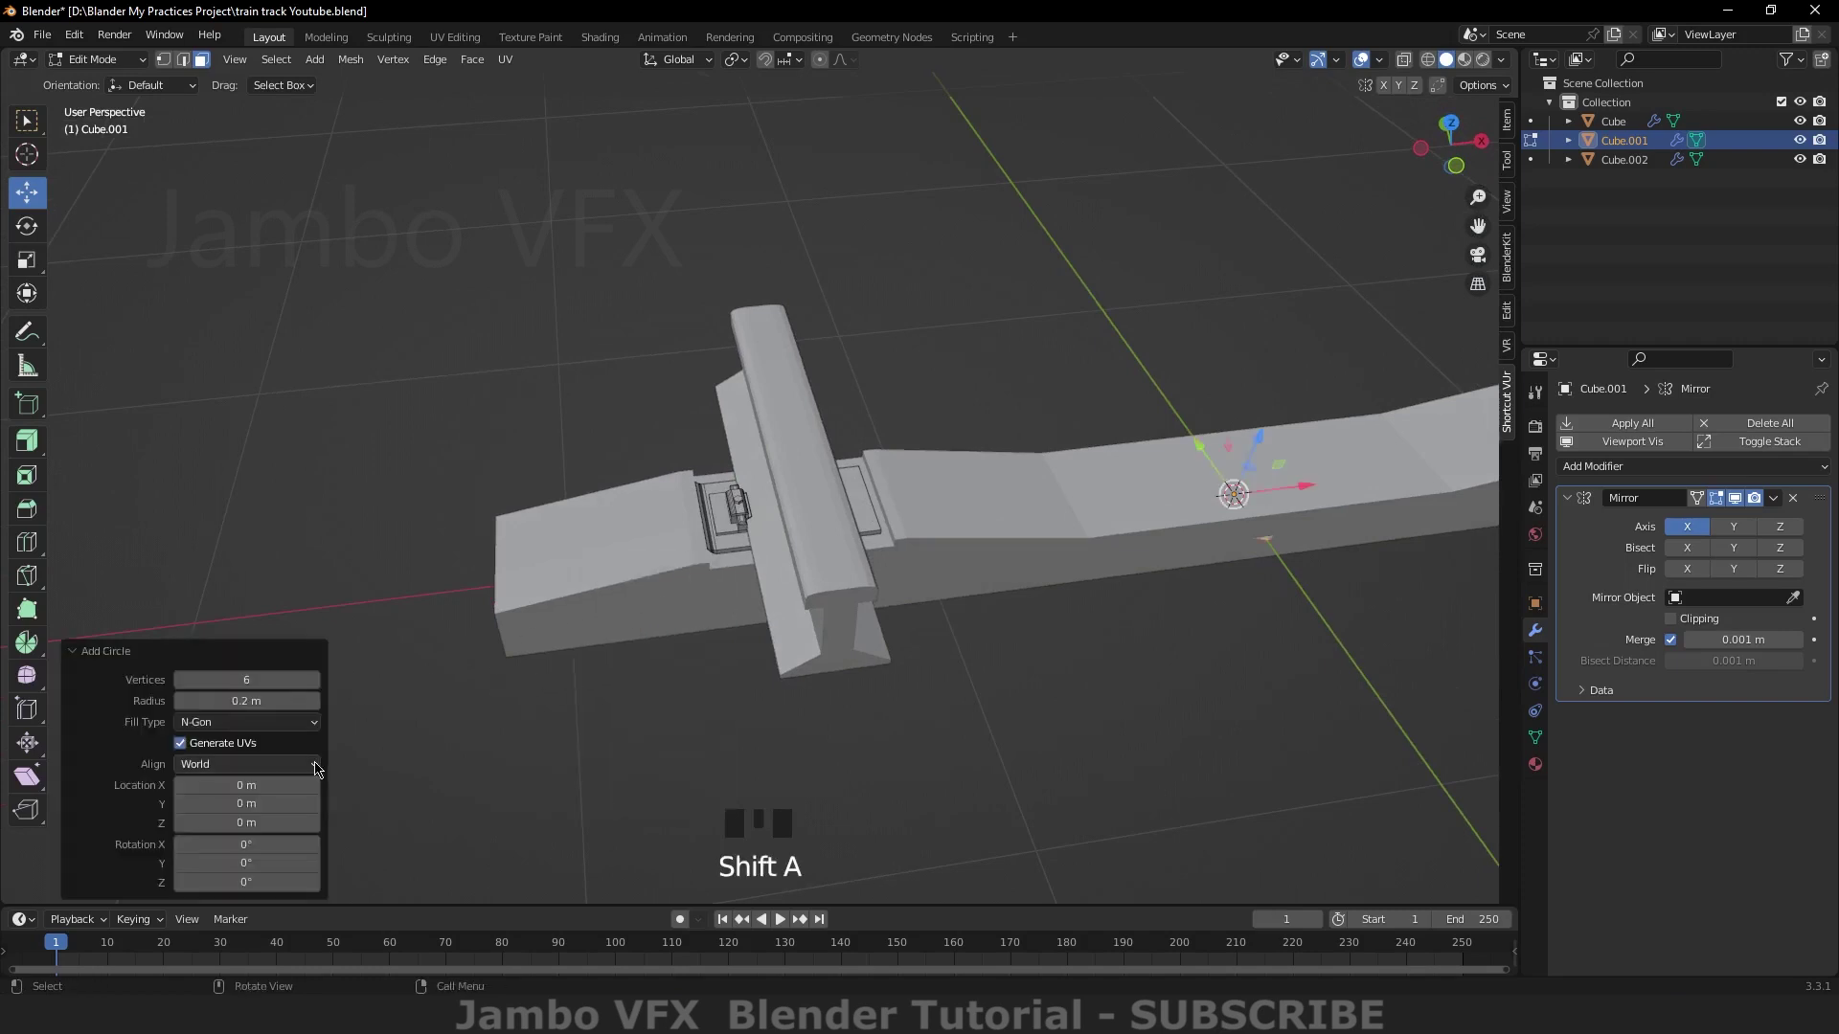
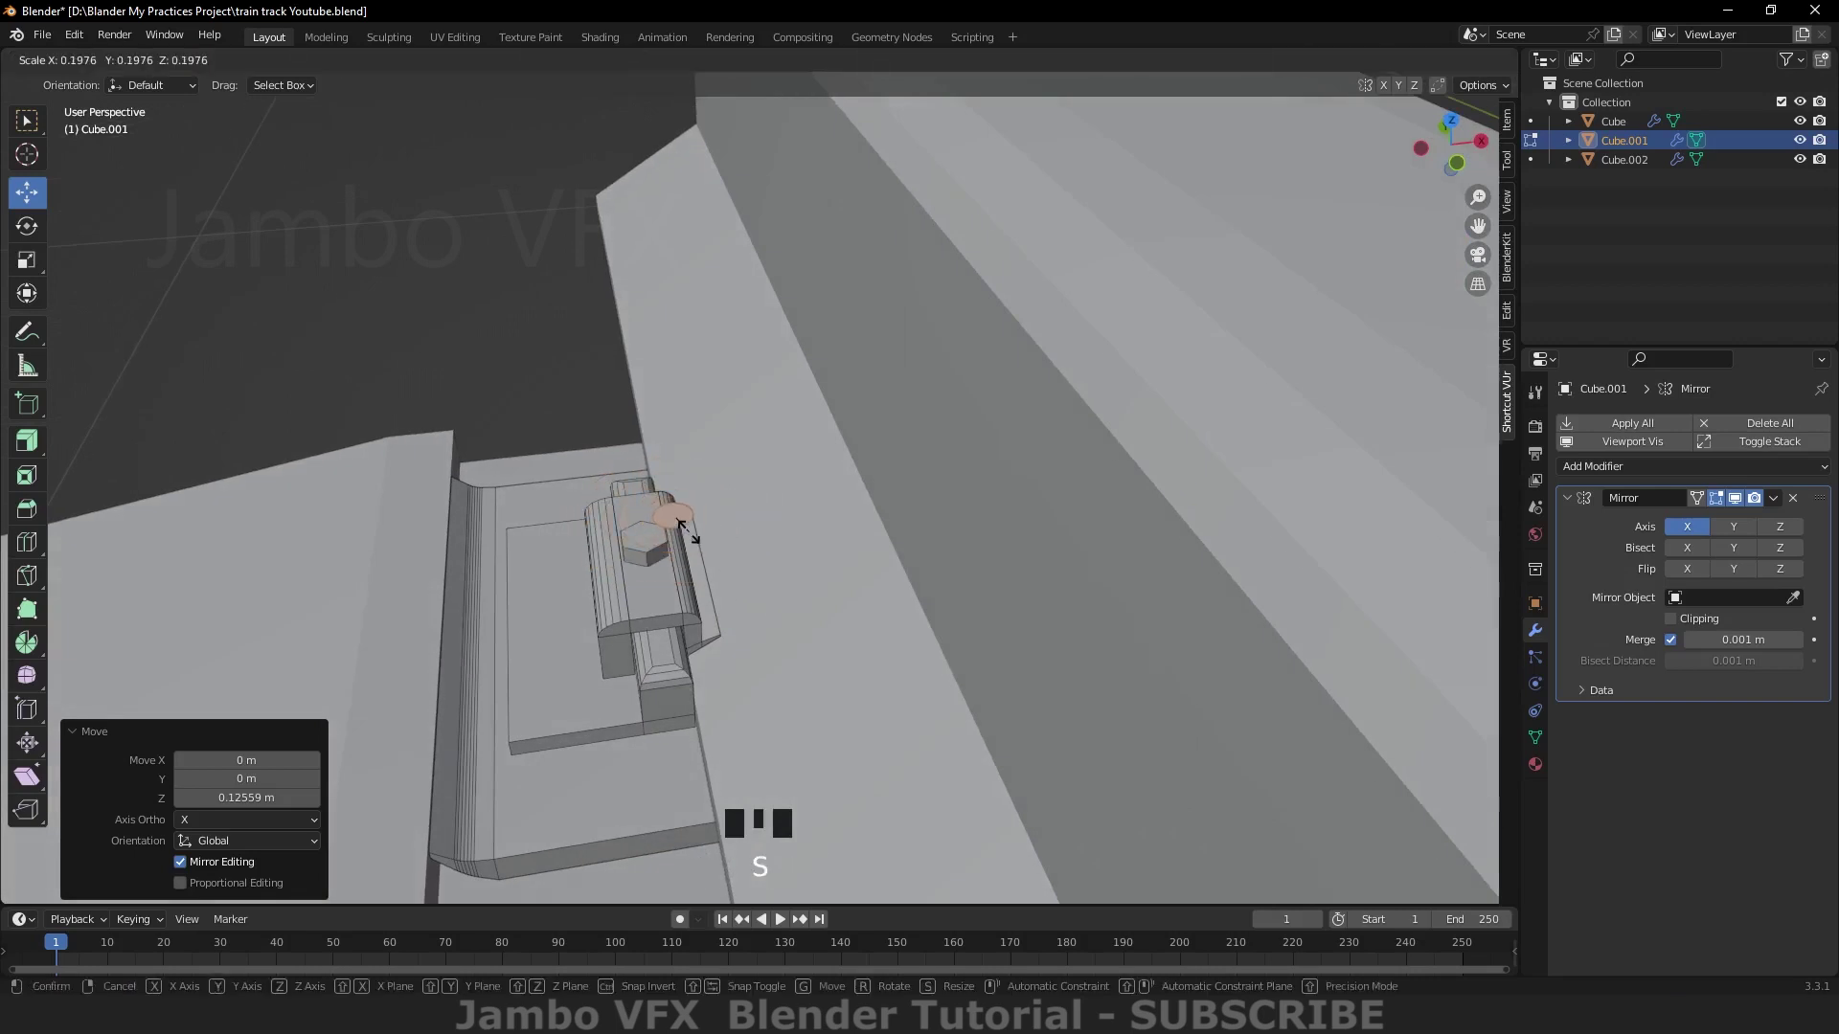
Step: Center the hexagon over the clip, extrude it up into a nut and inset its top face
click(742, 499)
key(`)
click(706, 560)
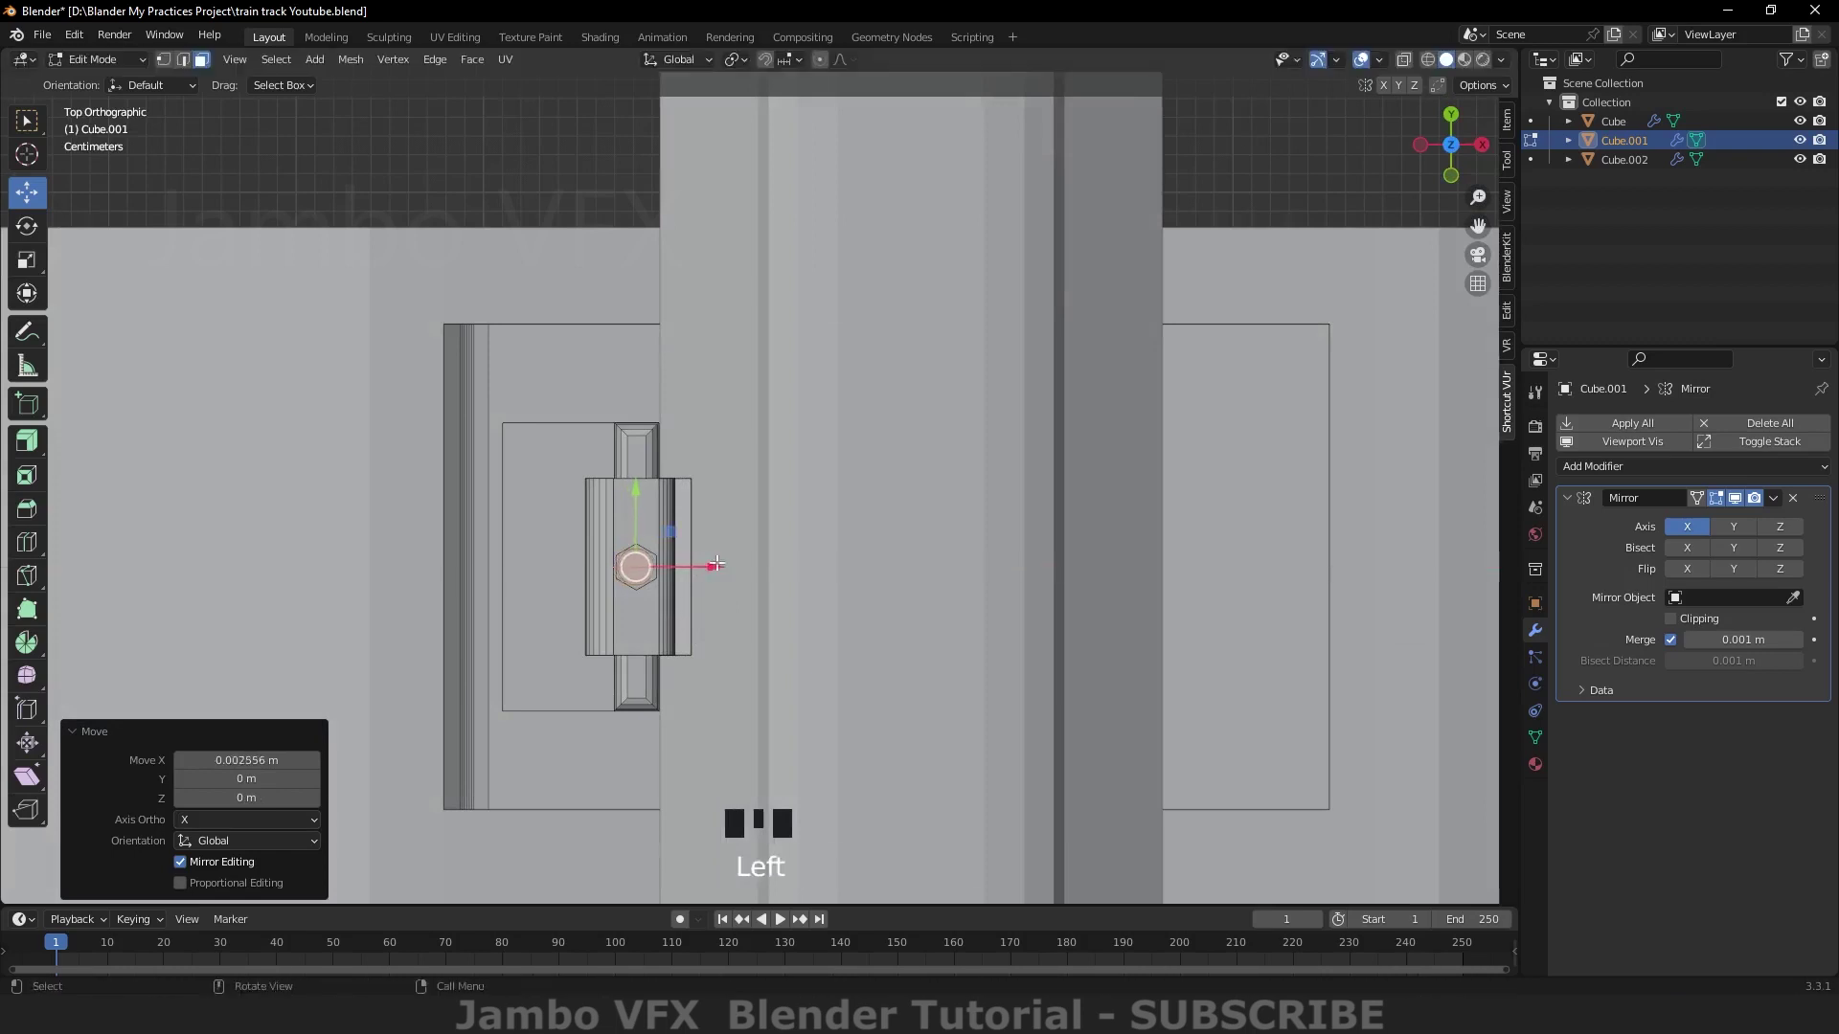
scroll(up, 3)
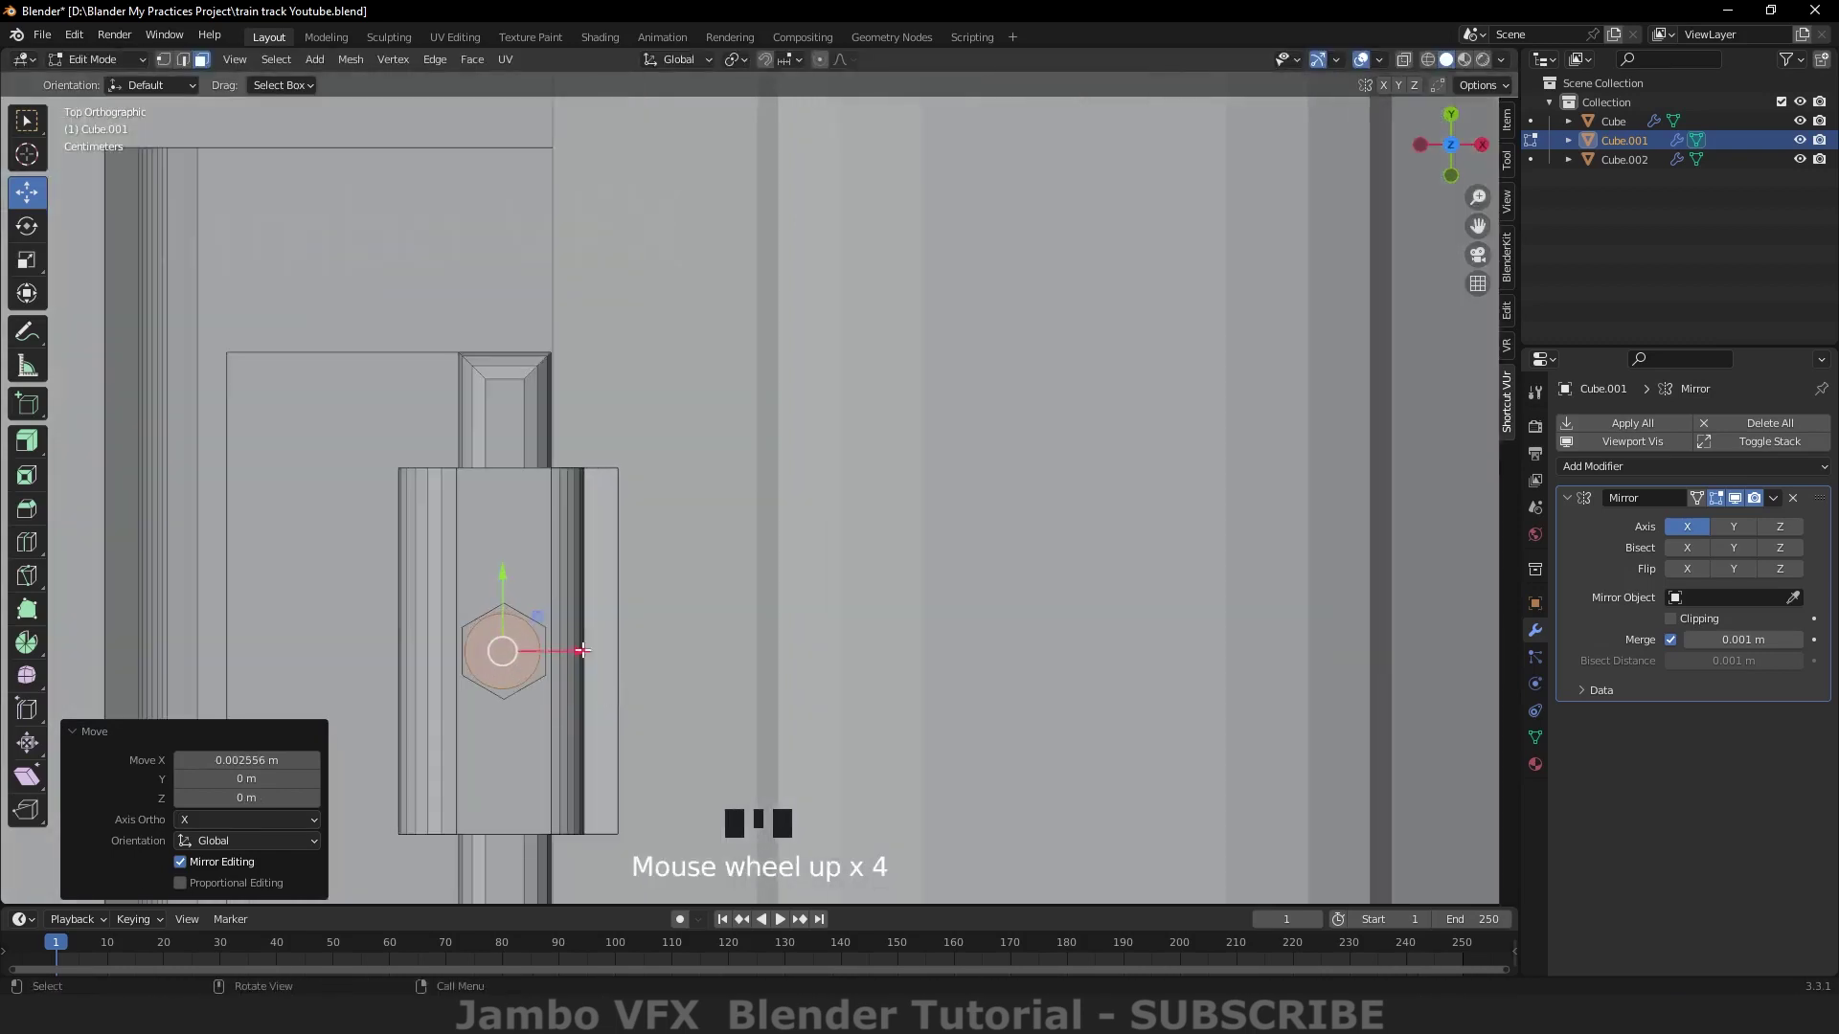
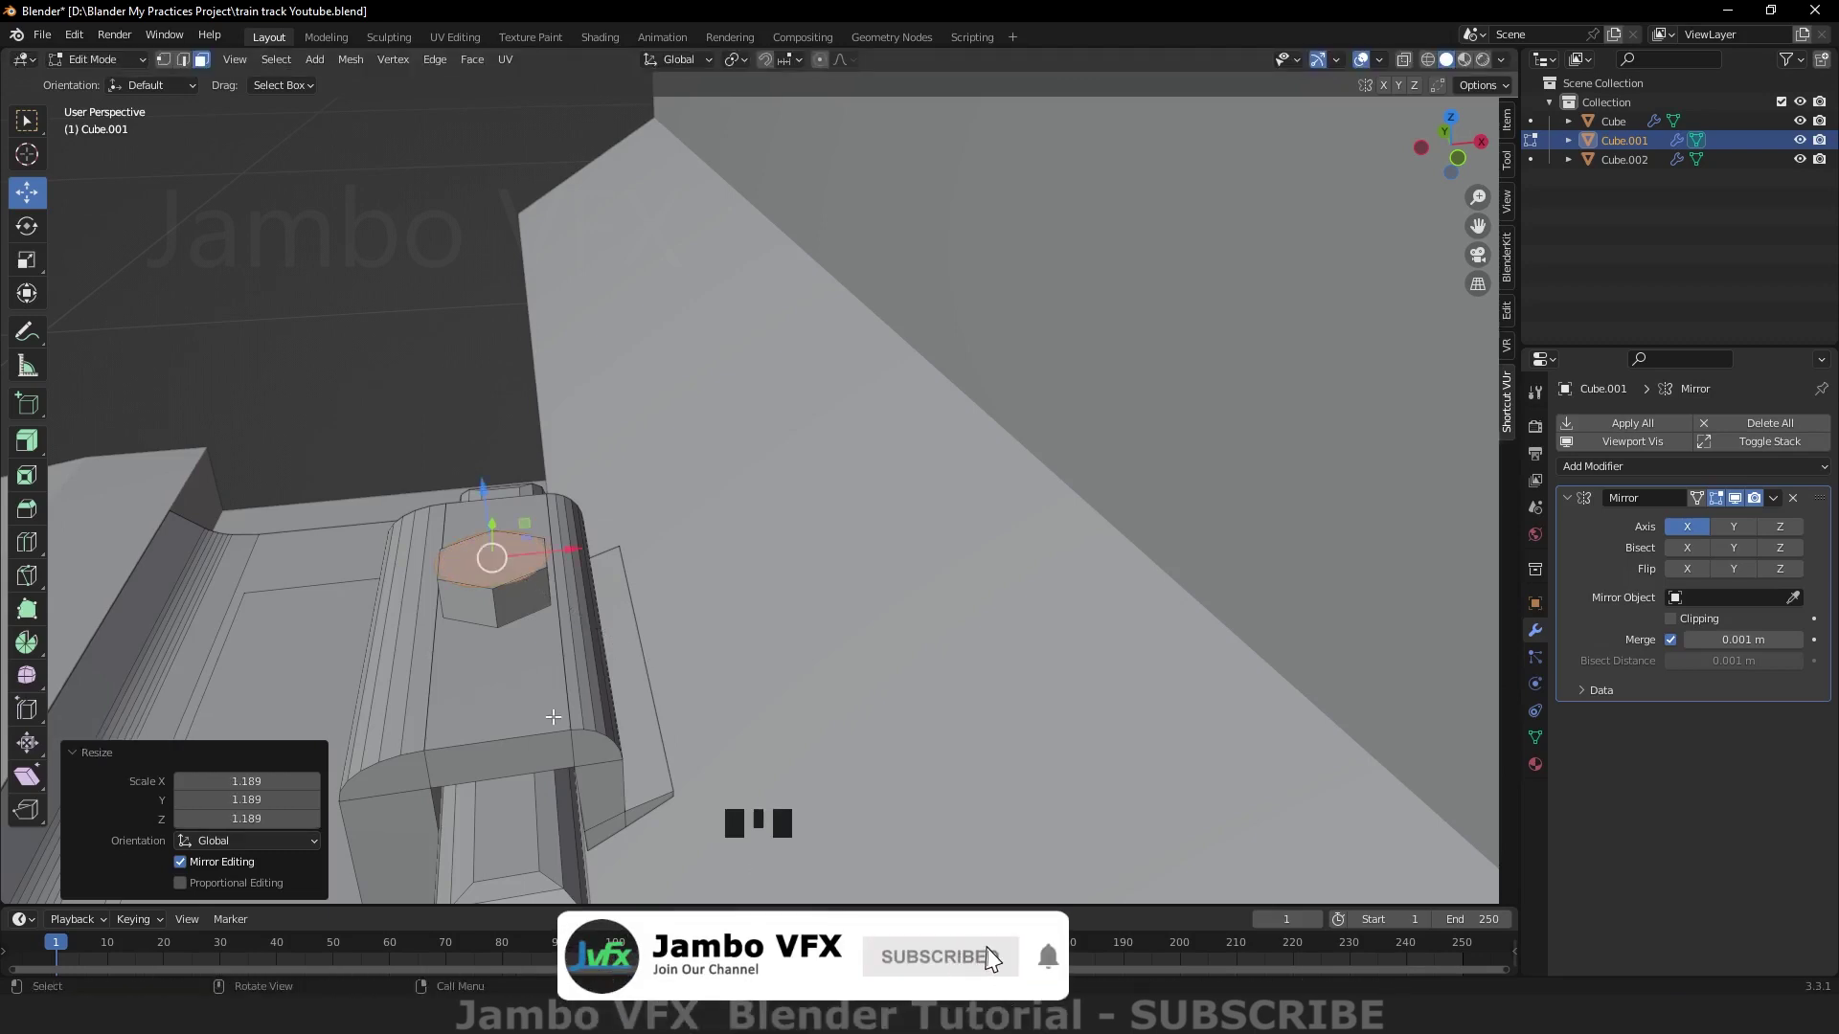
key(e)
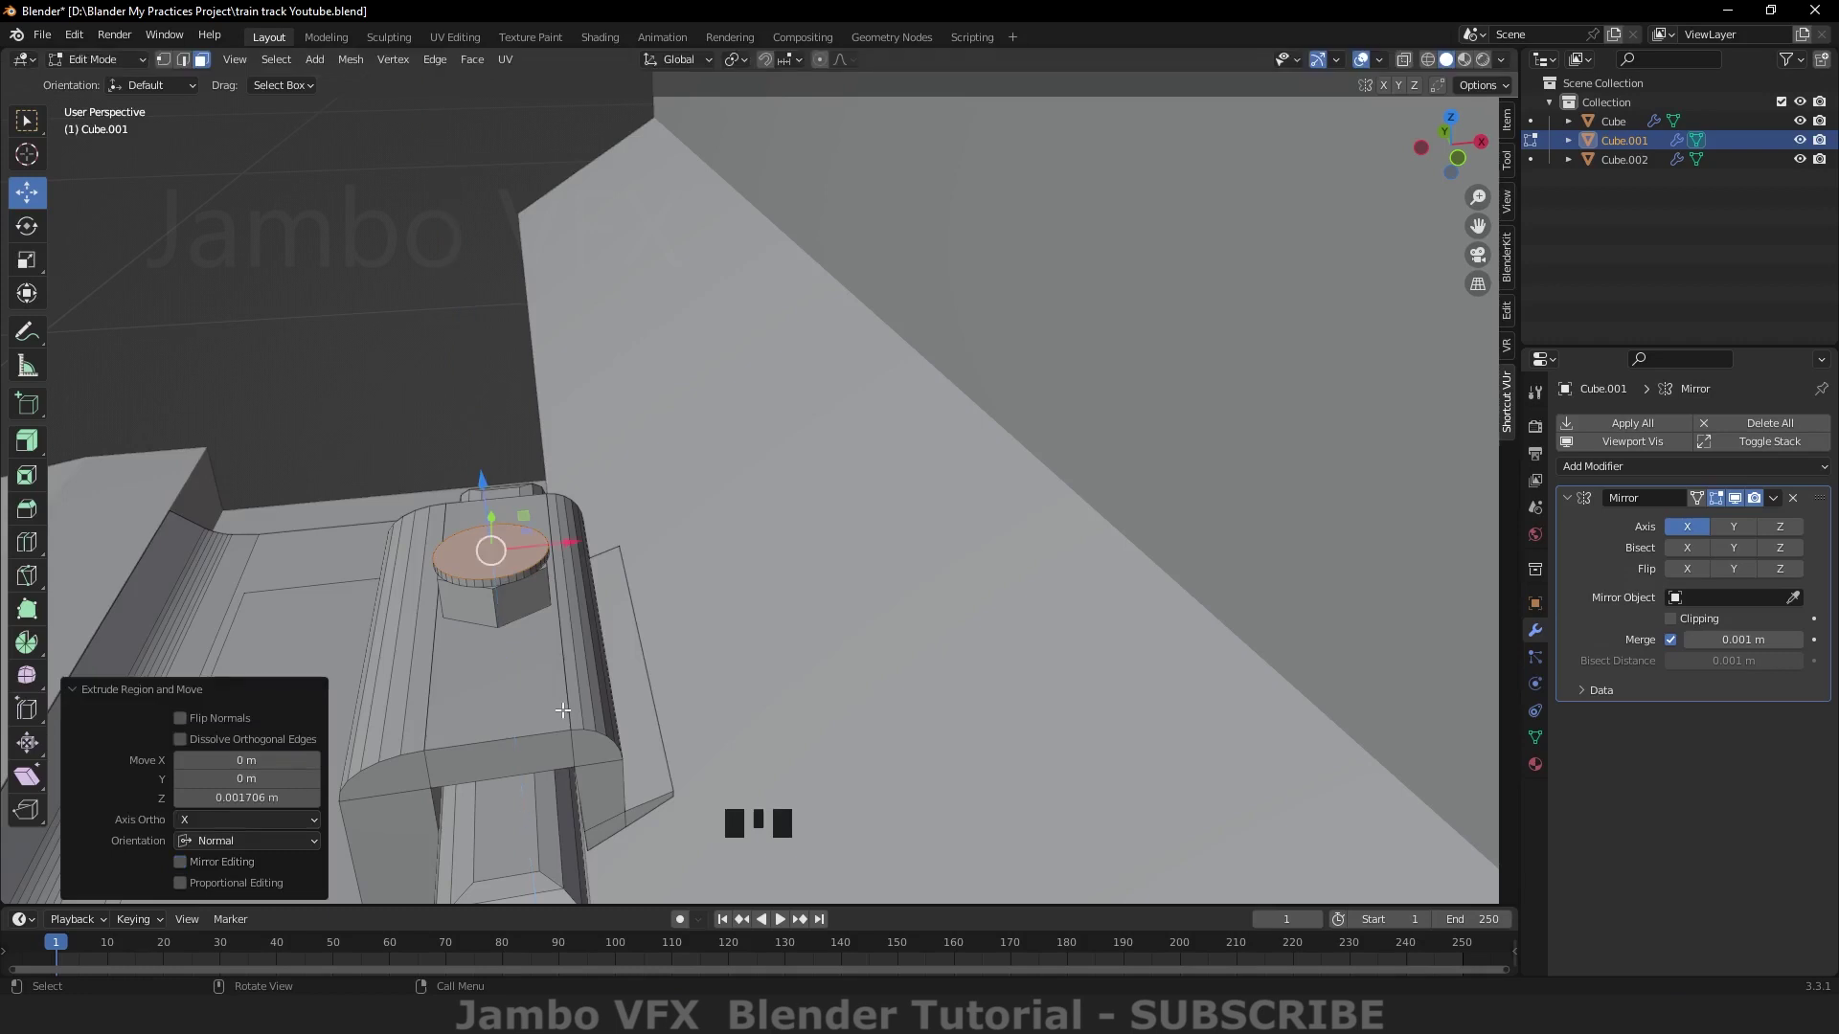
key(i)
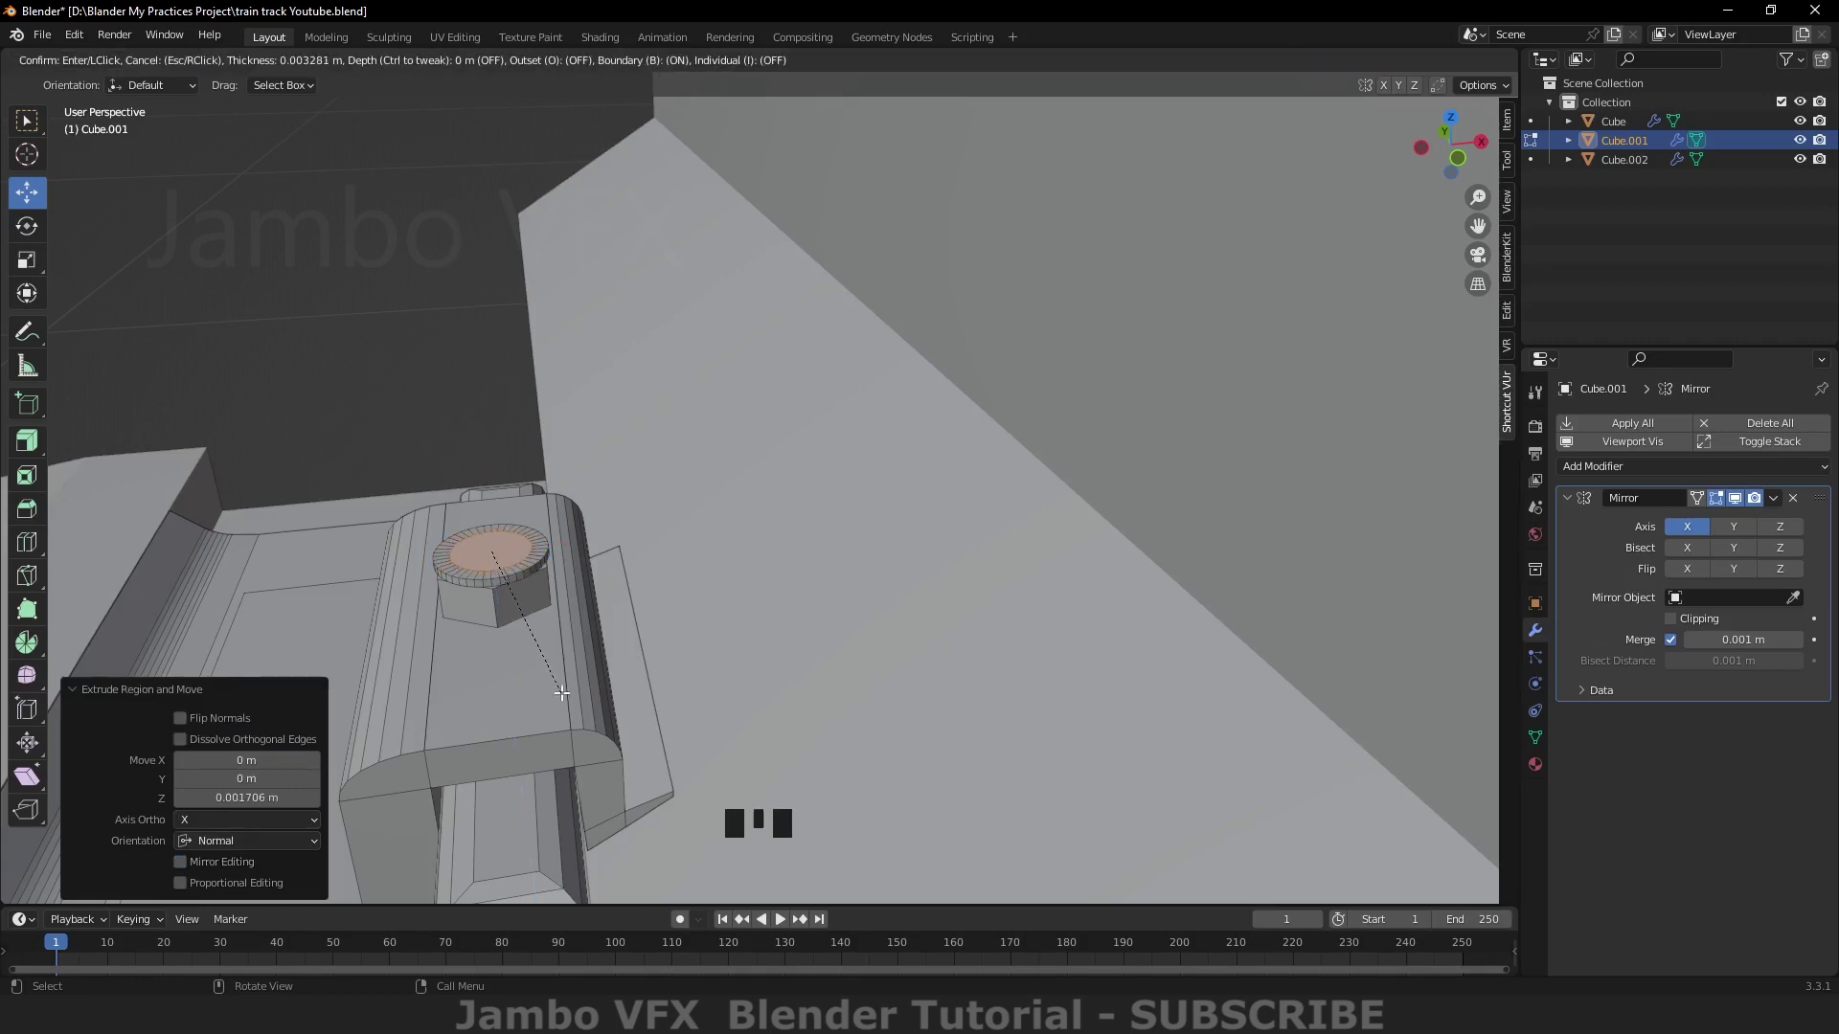
click(484, 480)
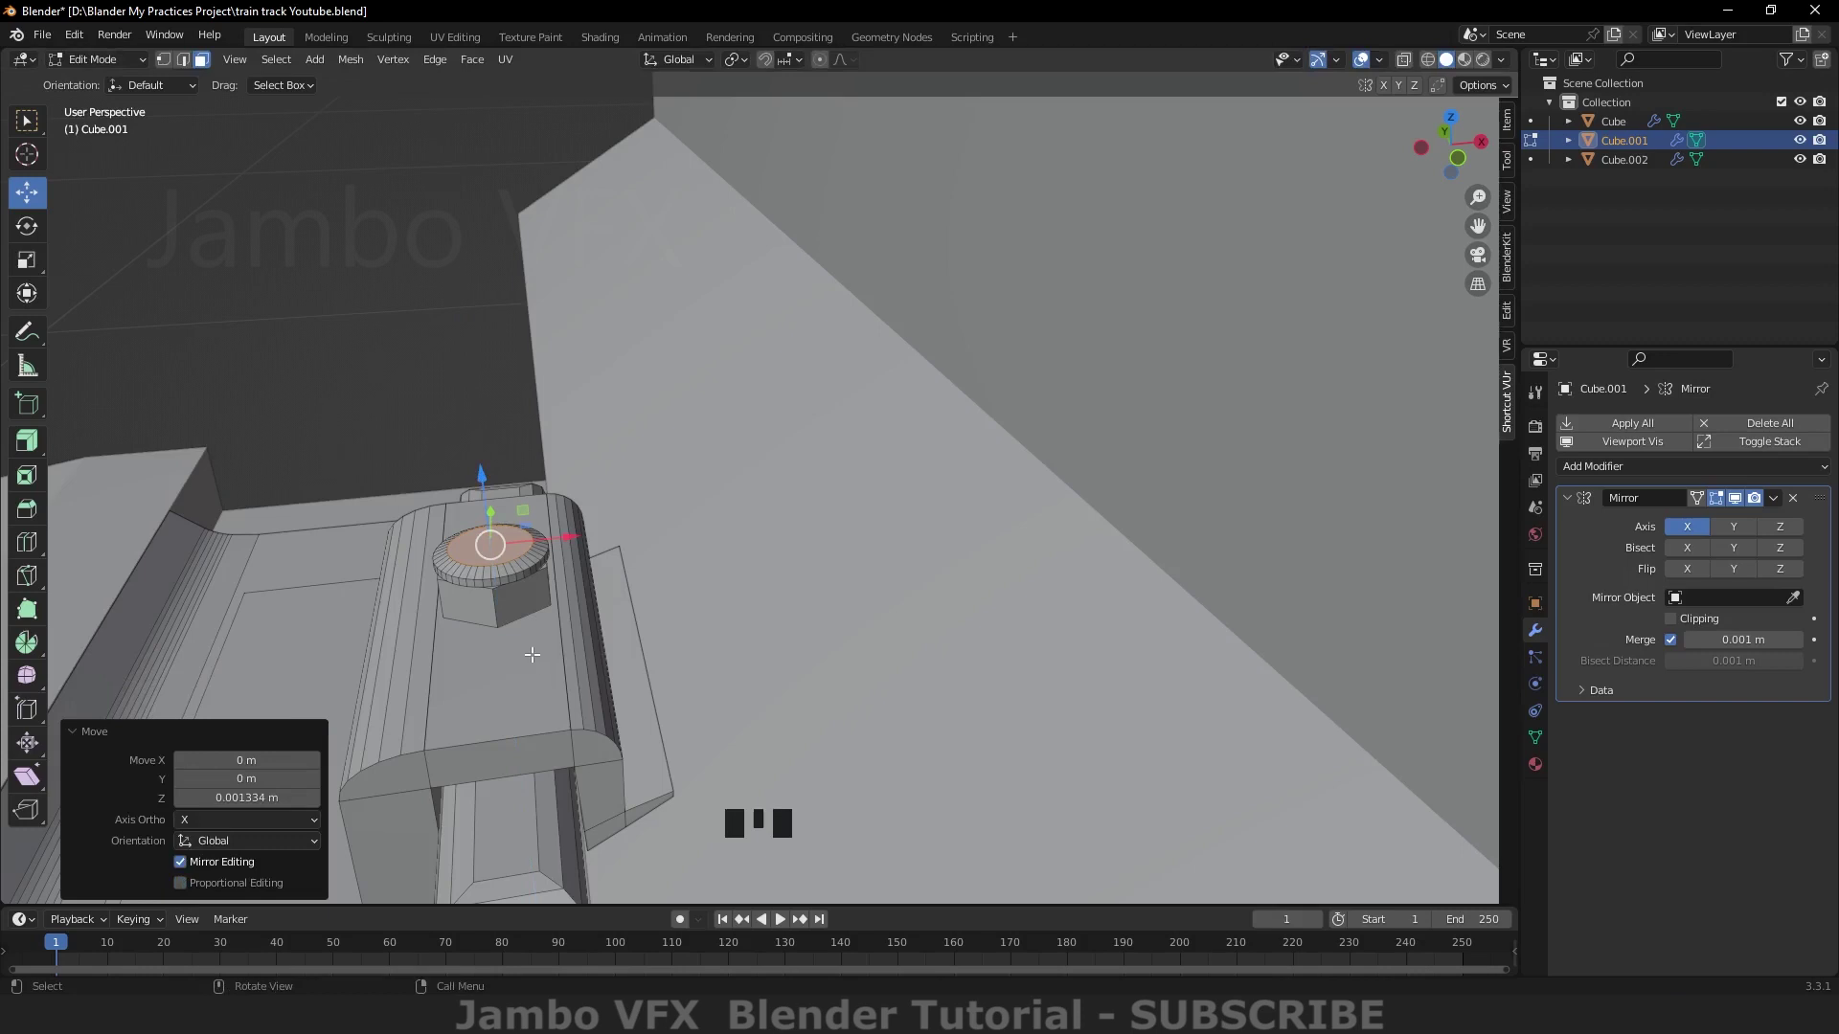
Step: Extrude the inset circle up as a round bolt end and bevel its top into a dome
key(e)
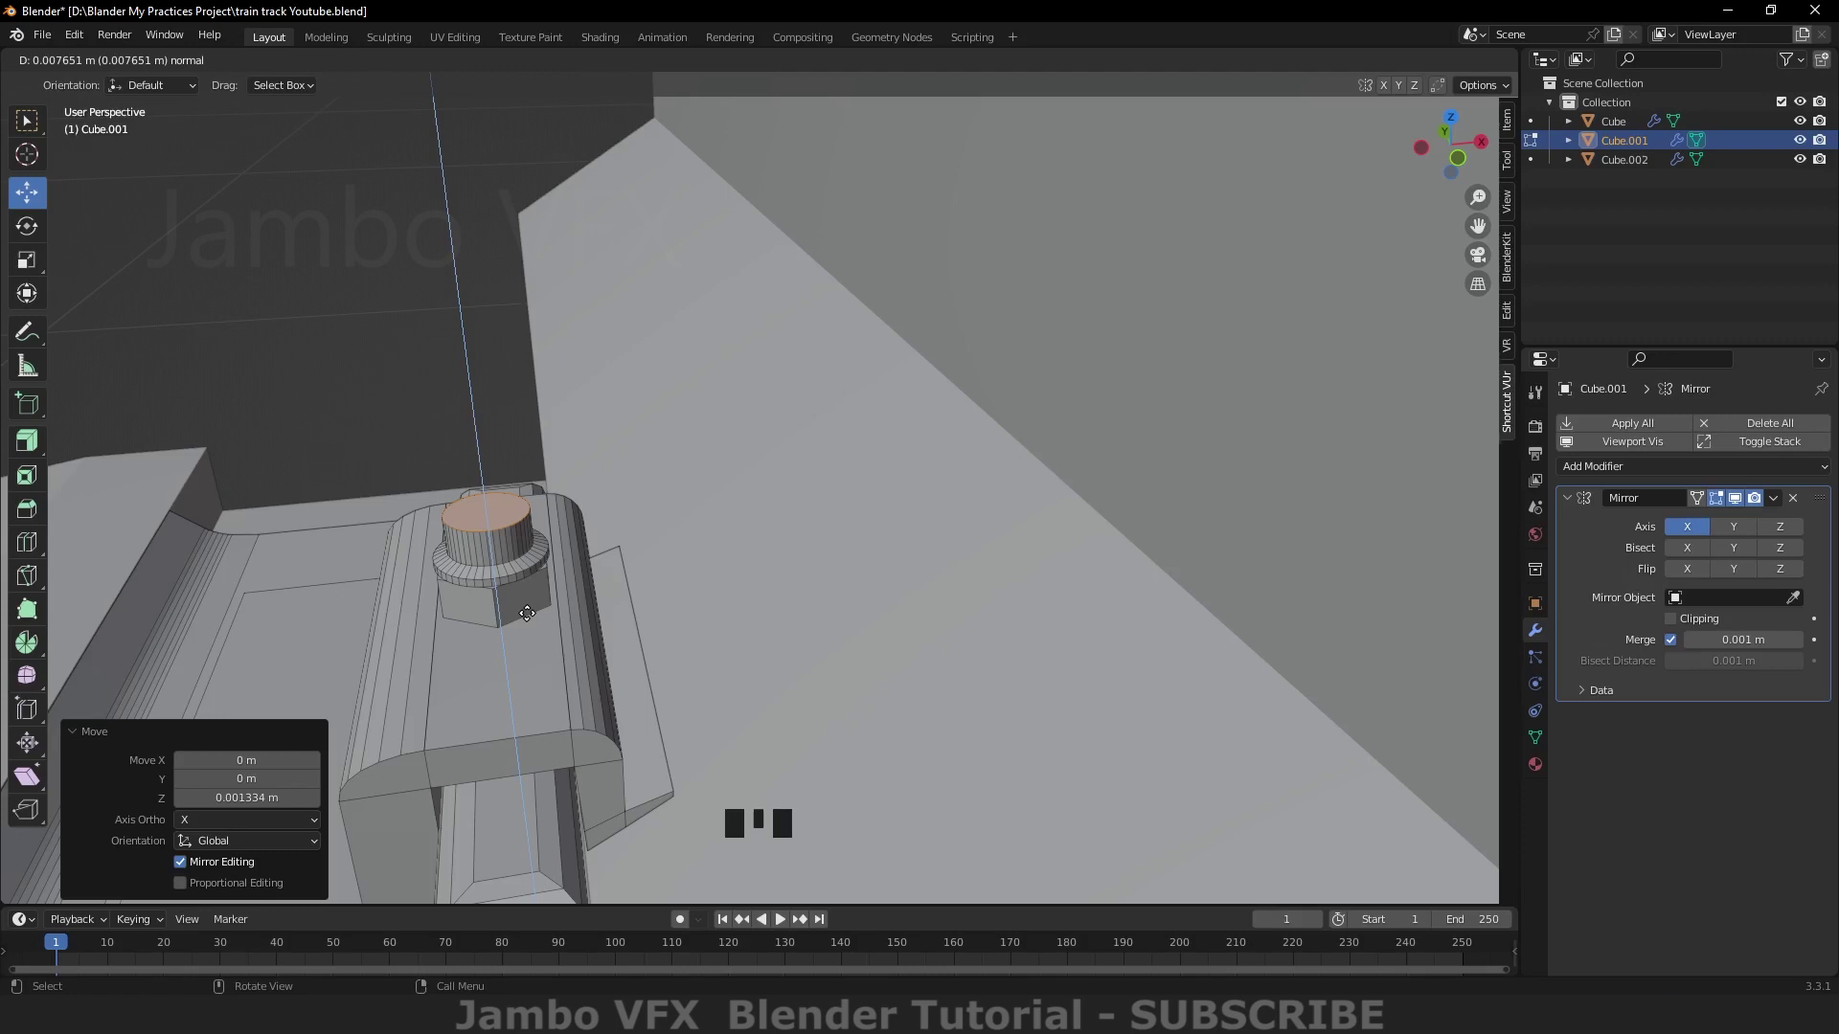
key(ctrl+z)
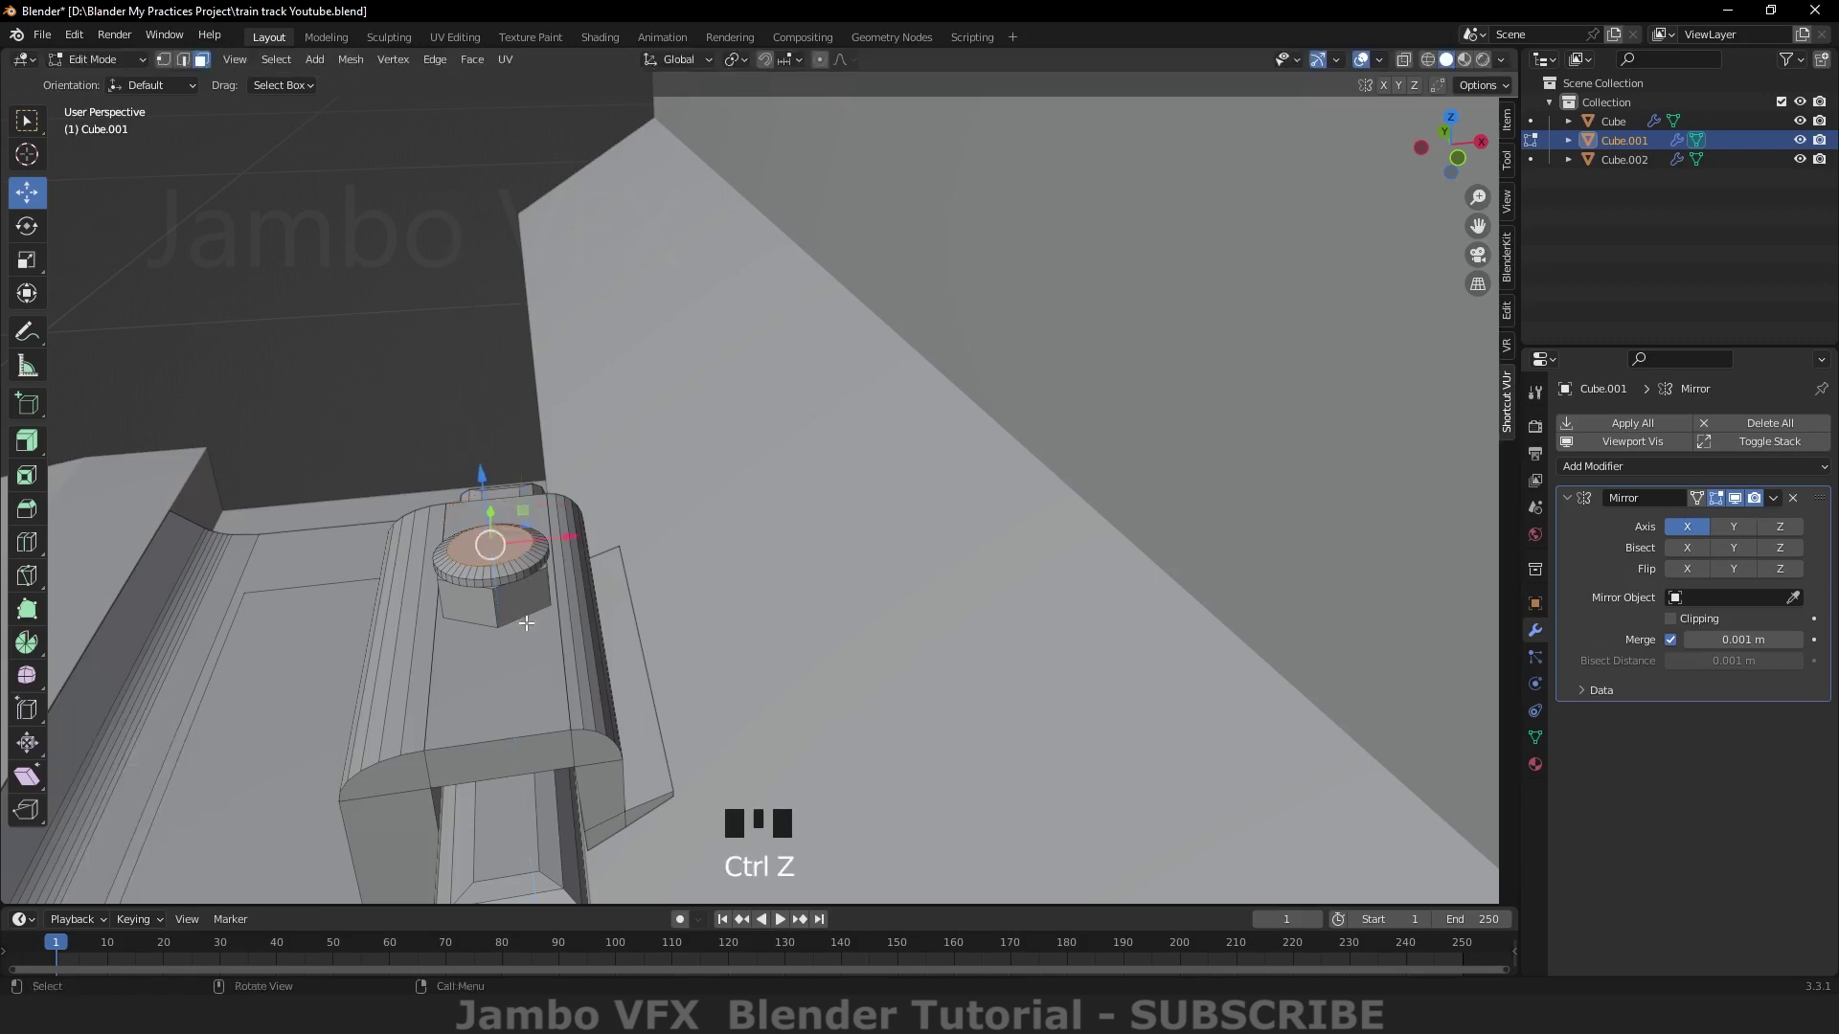
key(i)
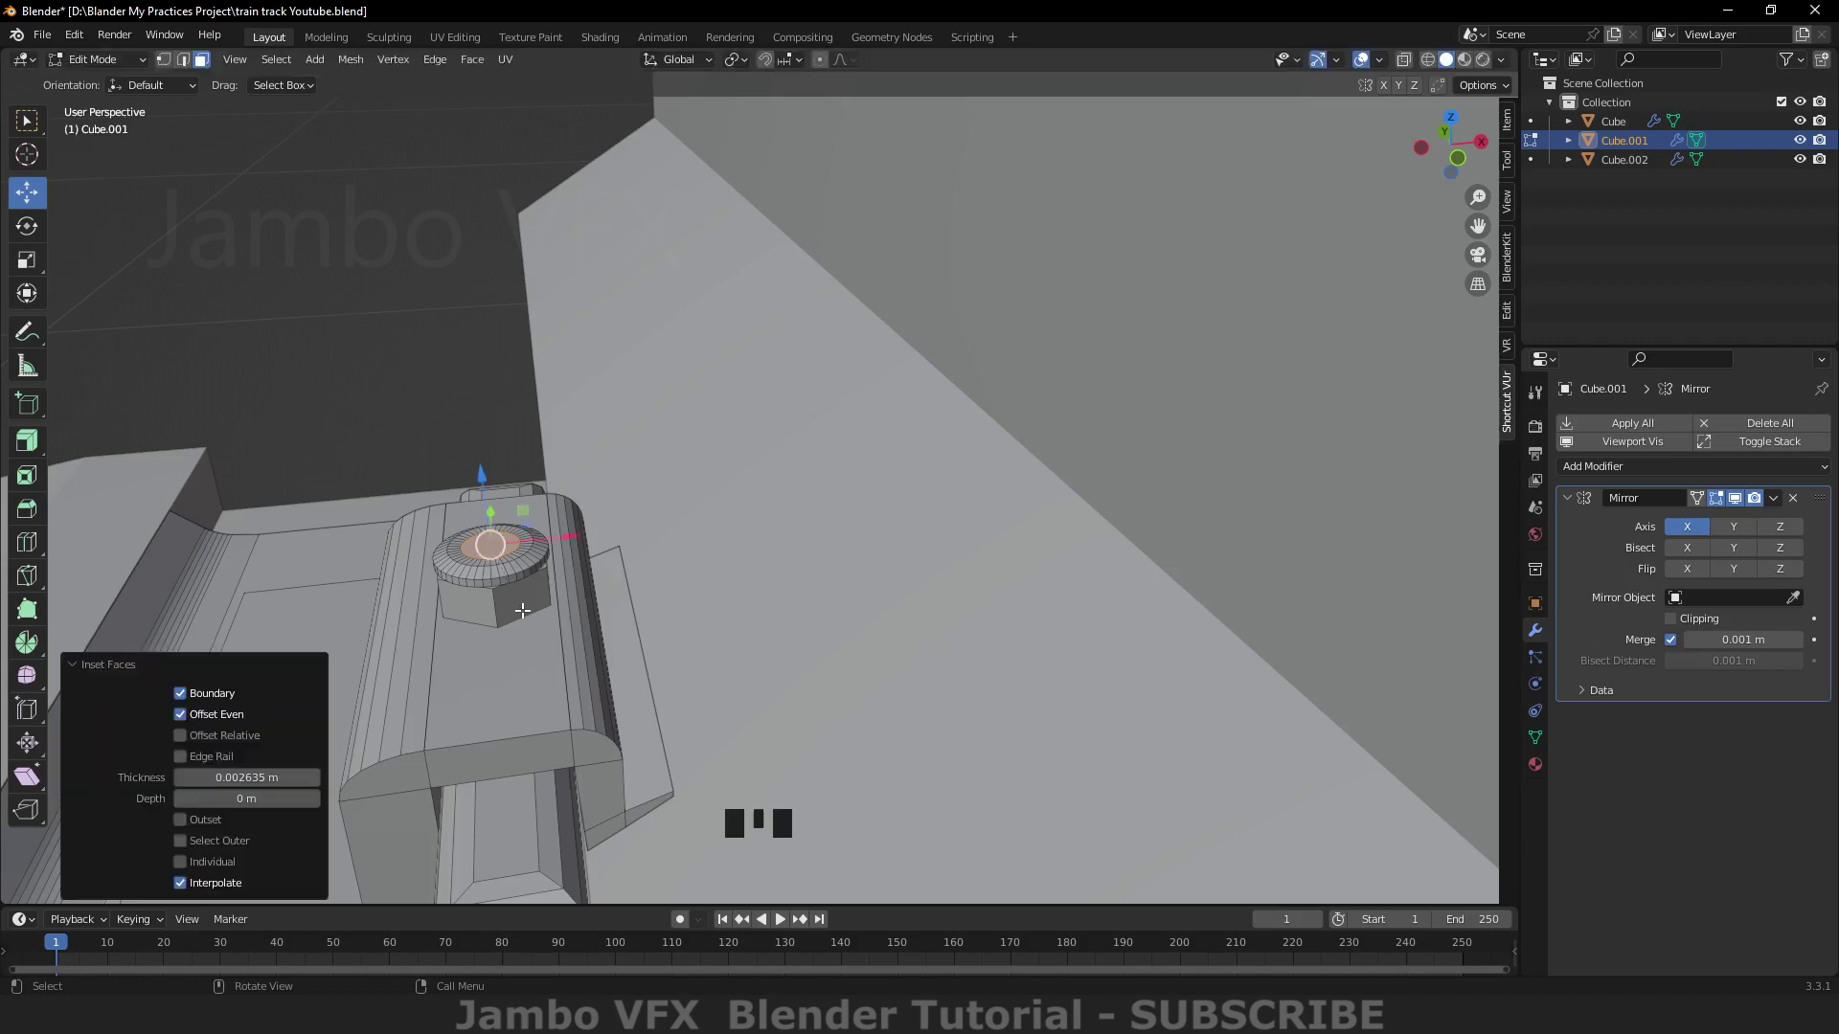
key(e)
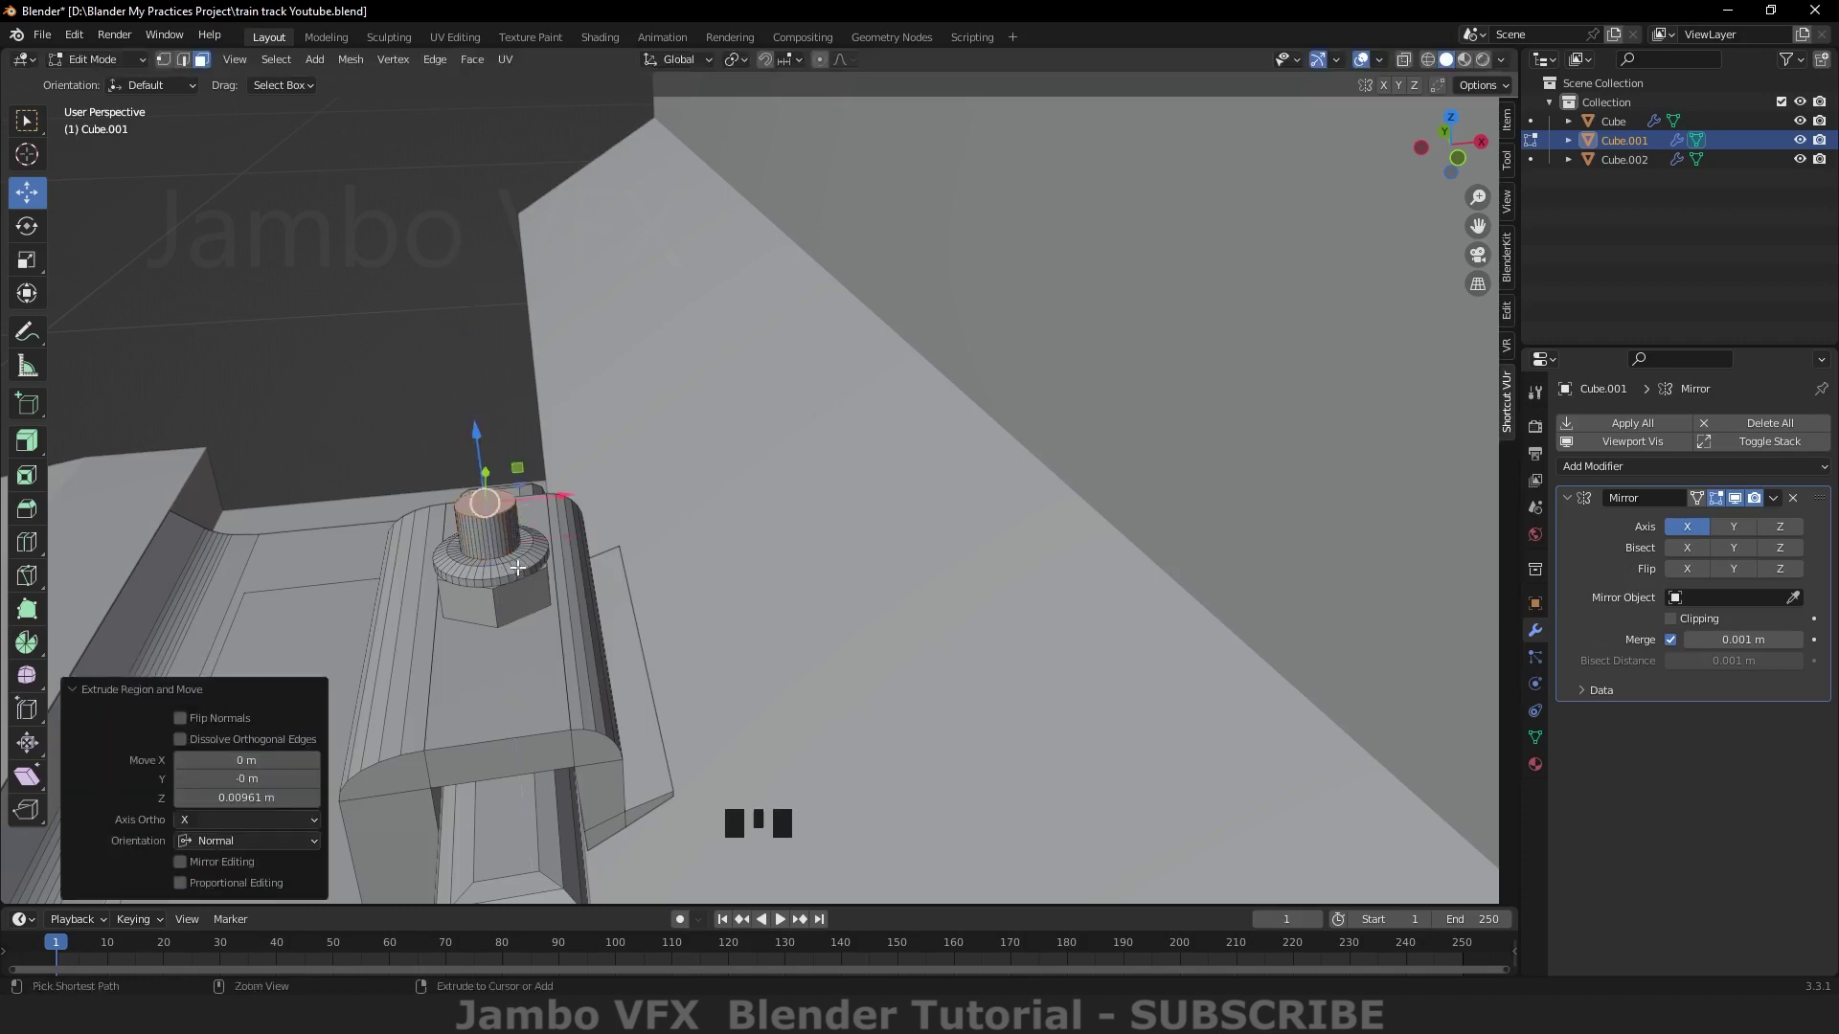
key(ctrl+b)
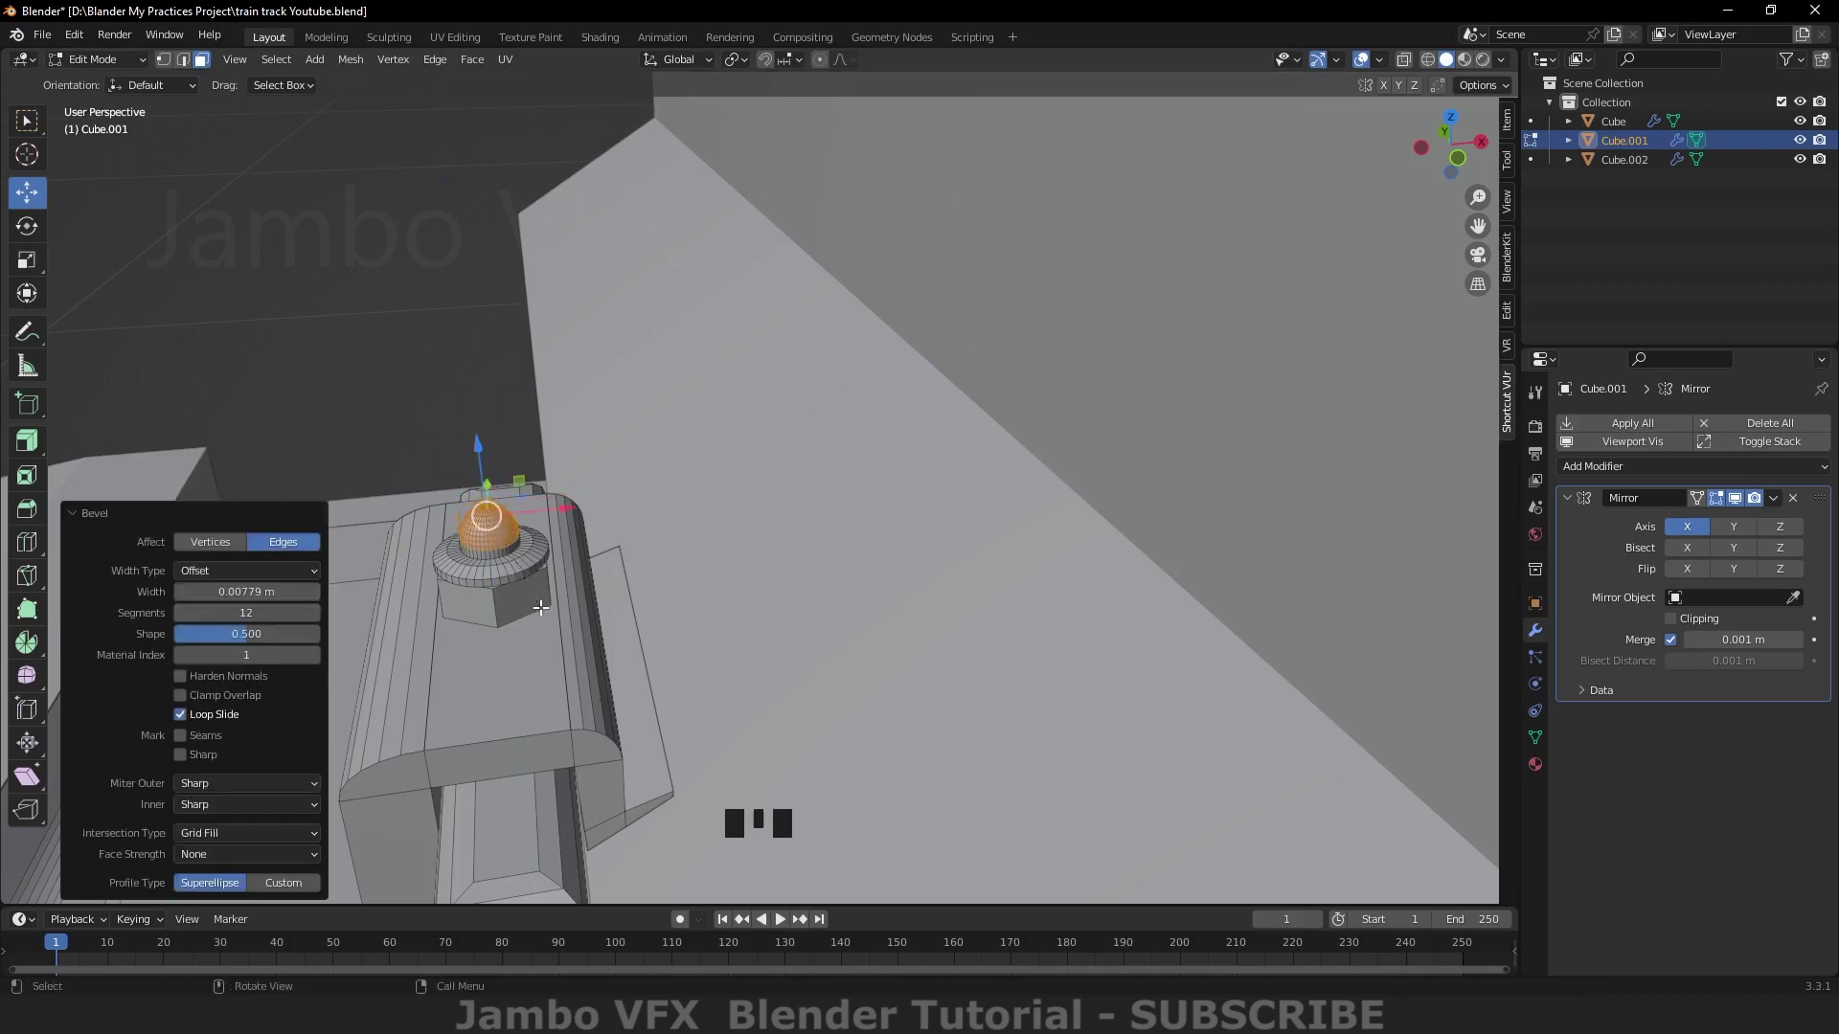
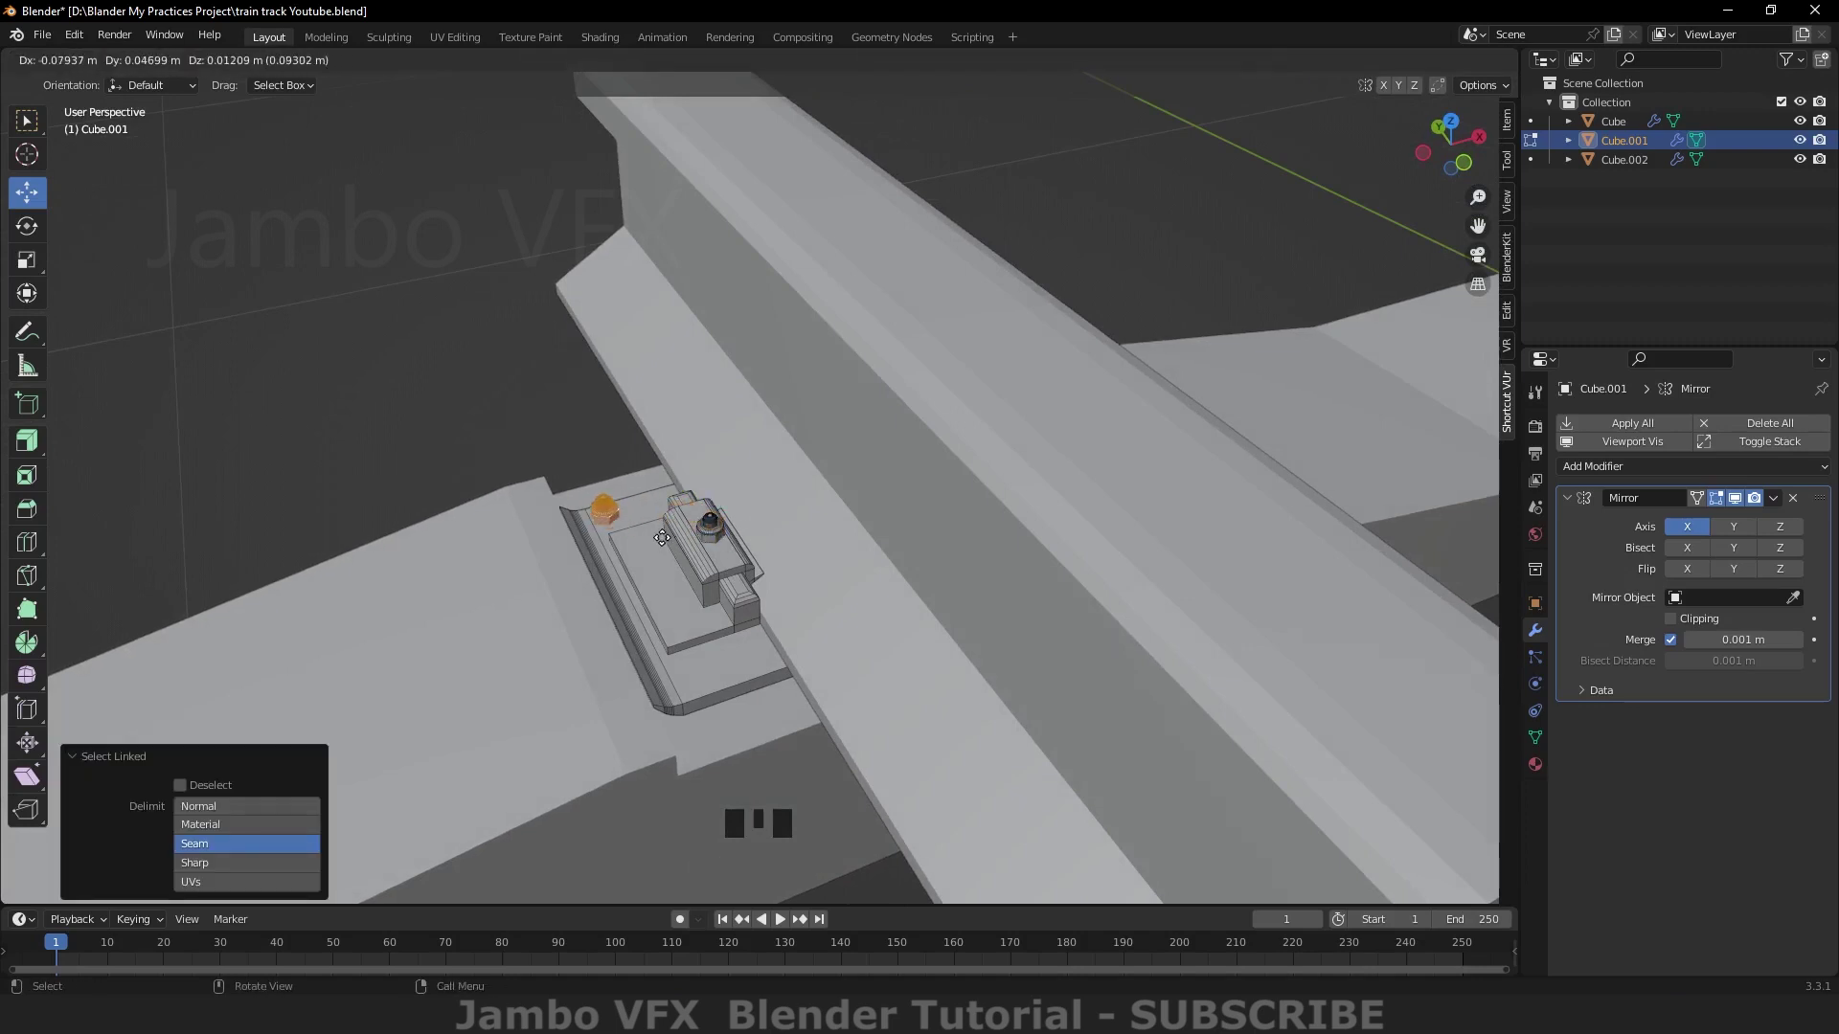
Step: Position the duplicated nut and bolt on the base plate shoulder and set it down onto its surface
key(`)
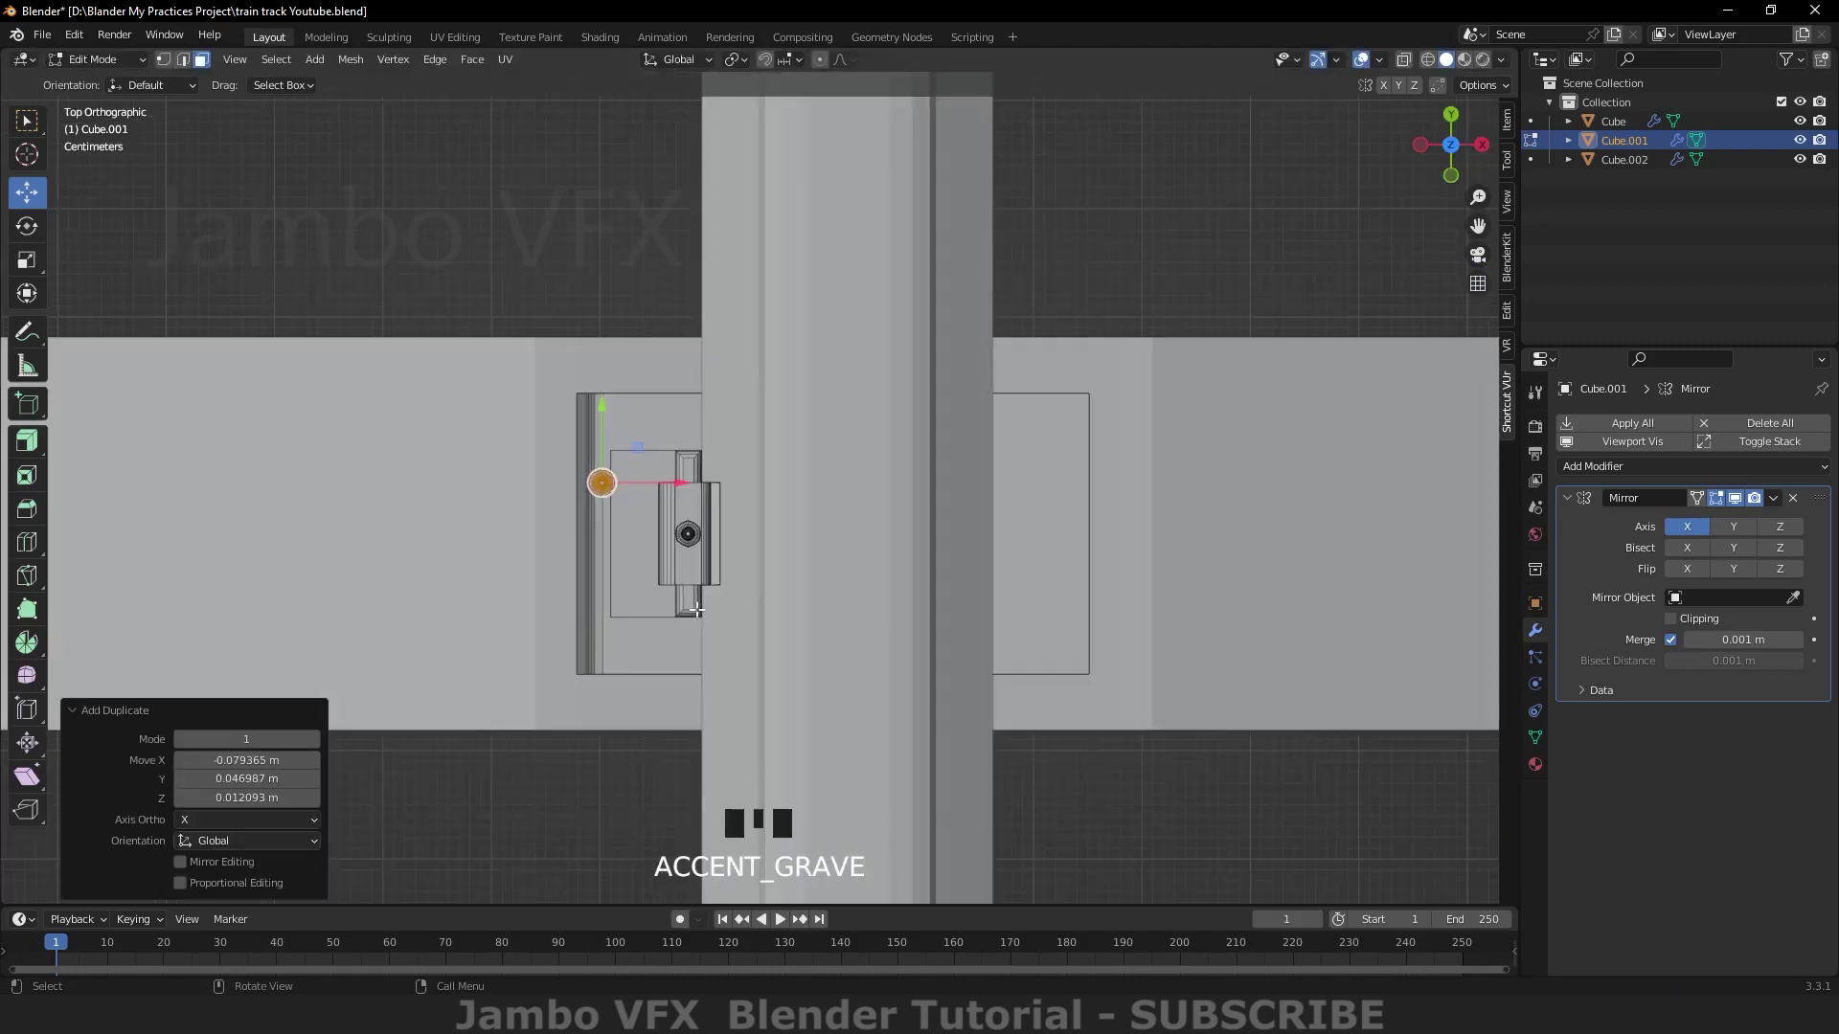
click(678, 477)
click(644, 404)
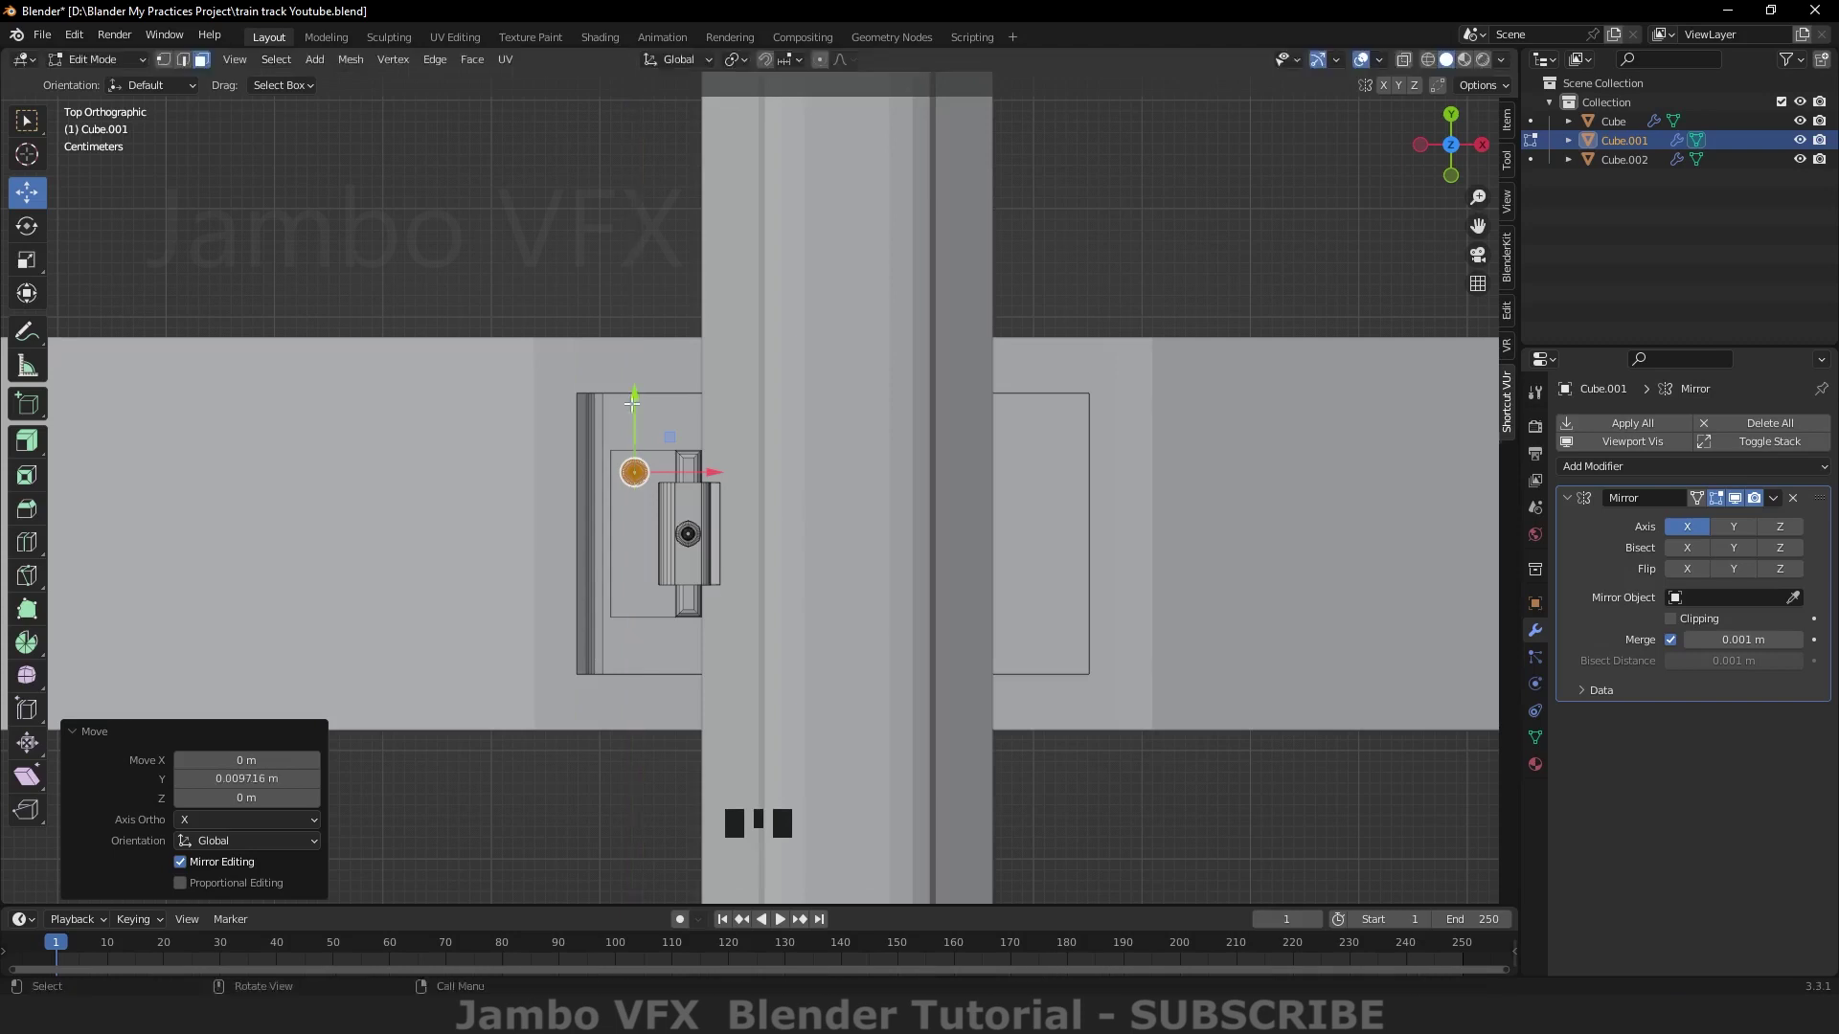
key(`)
click(635, 368)
scroll(up, 3)
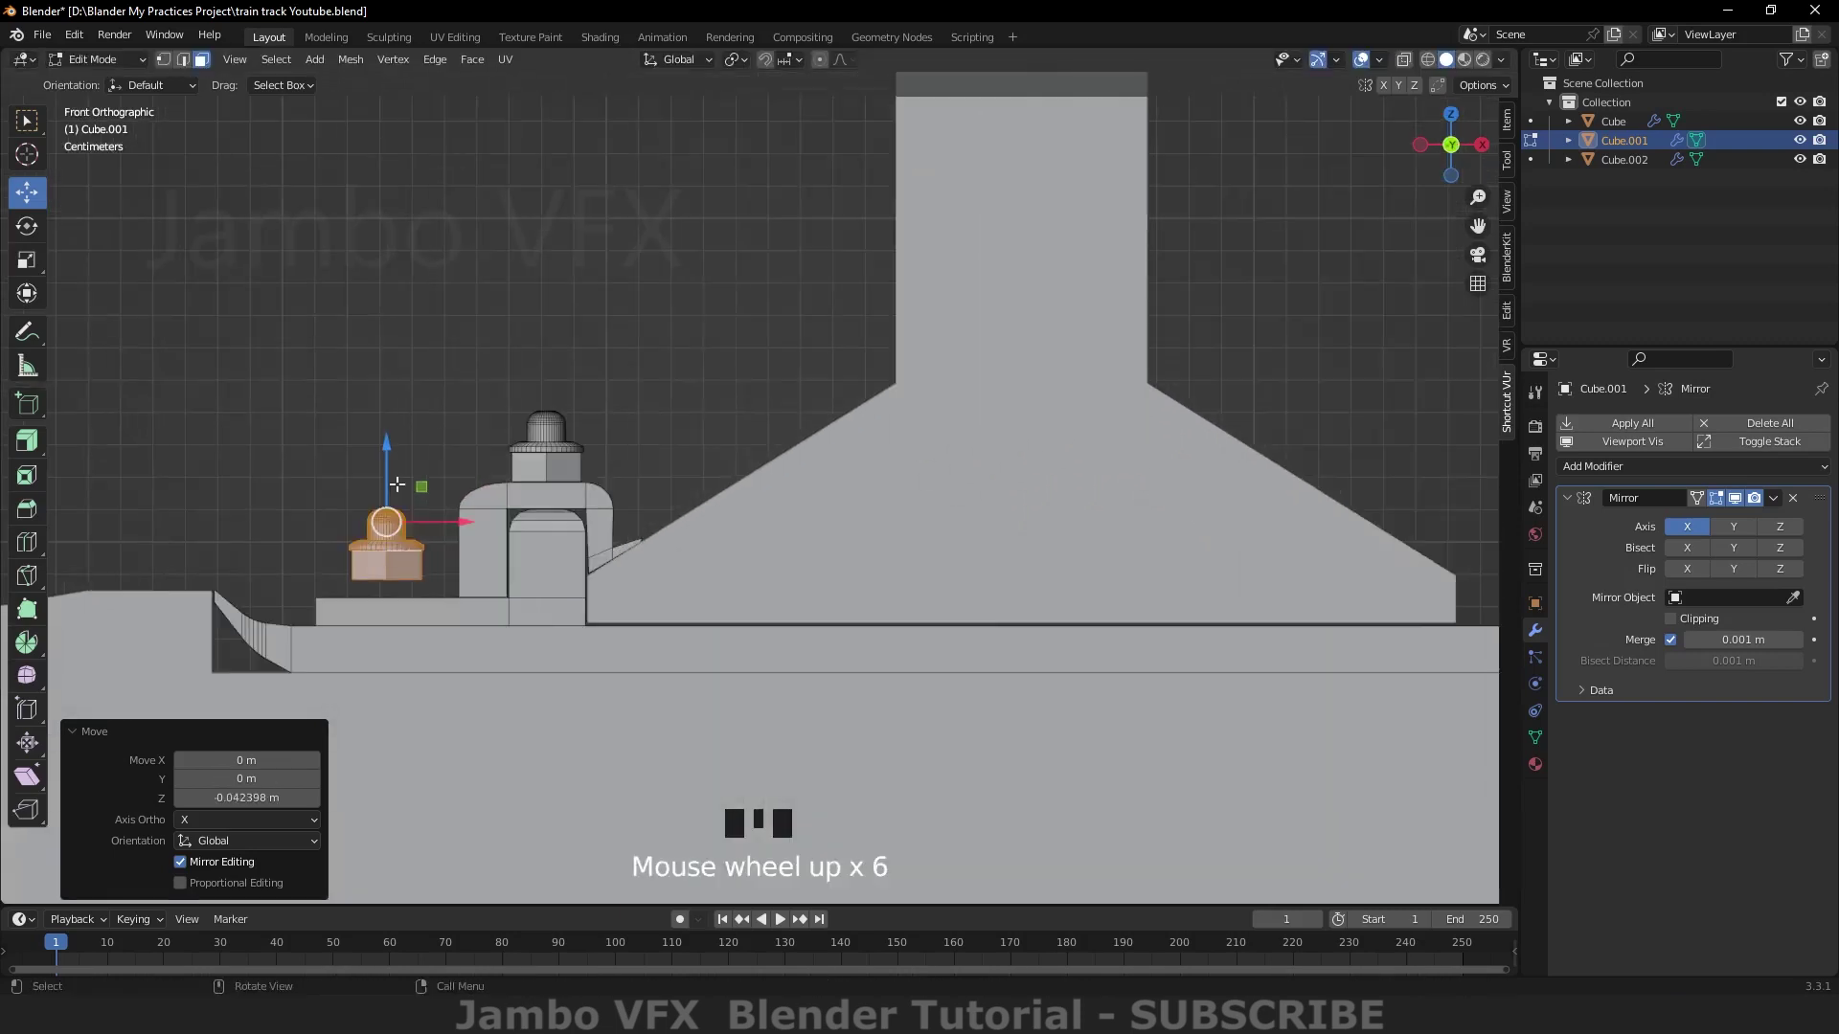
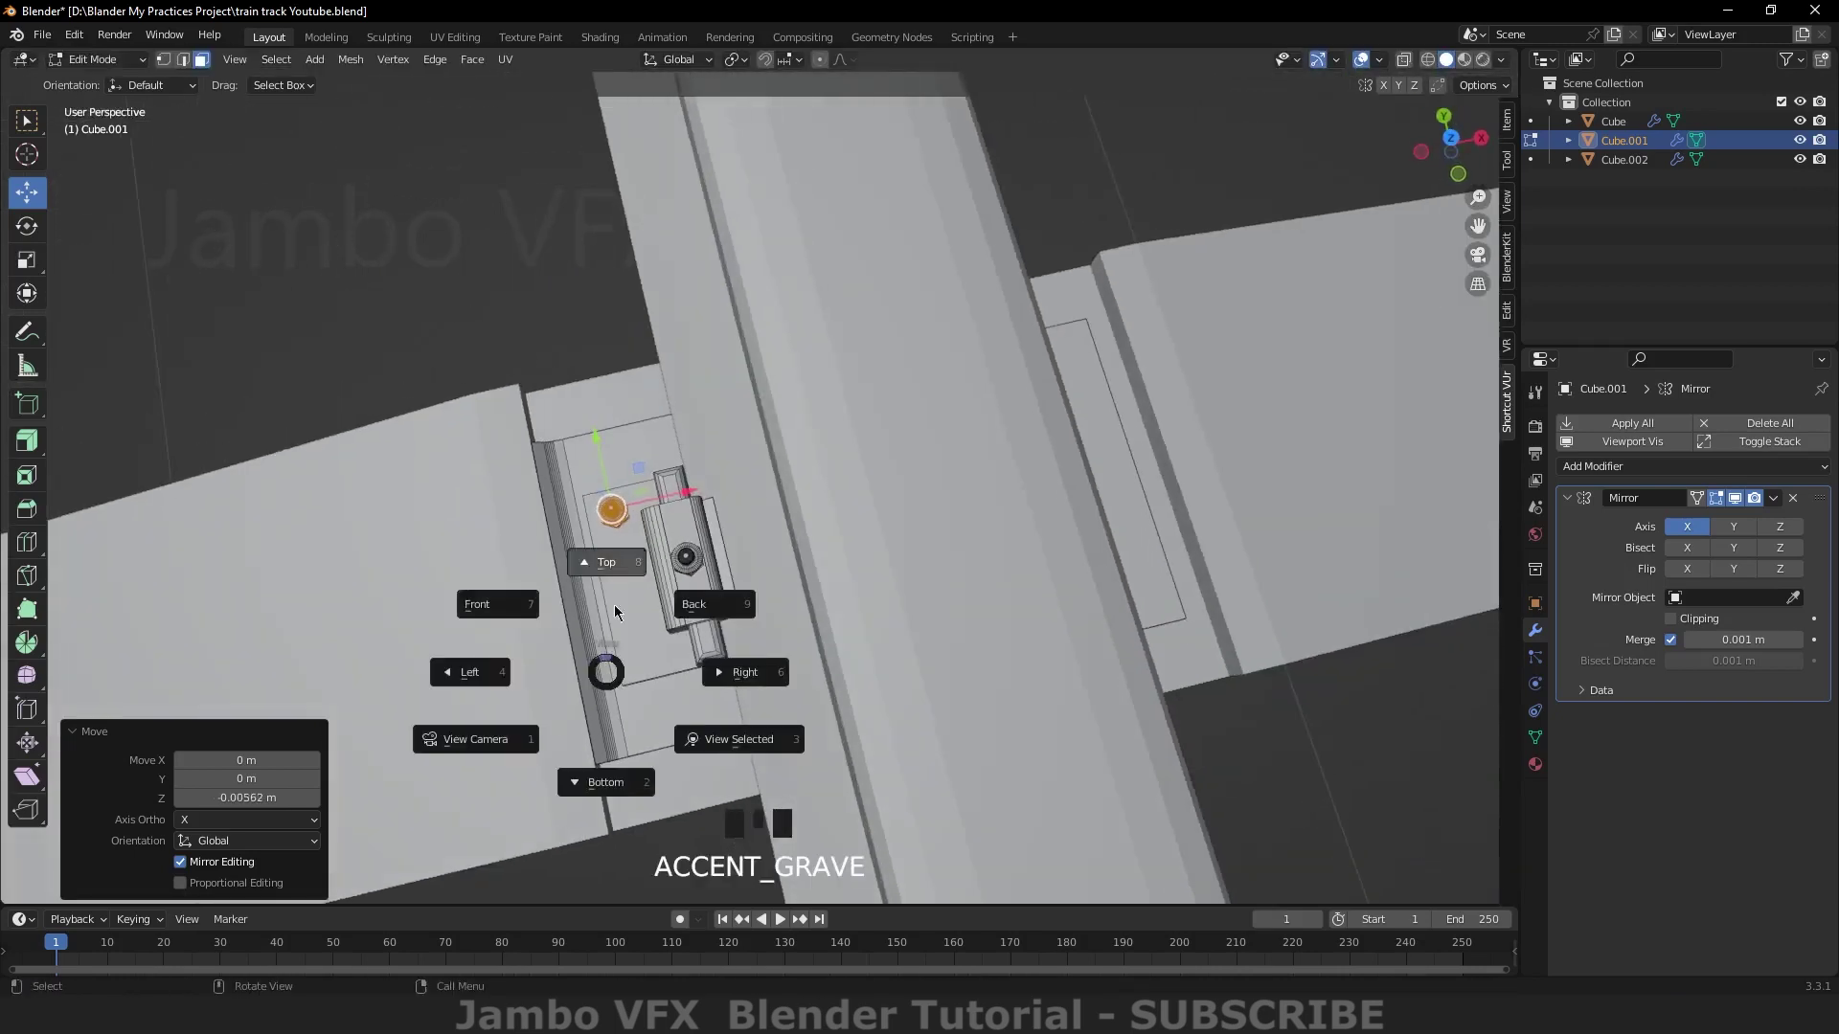
key(shift+d)
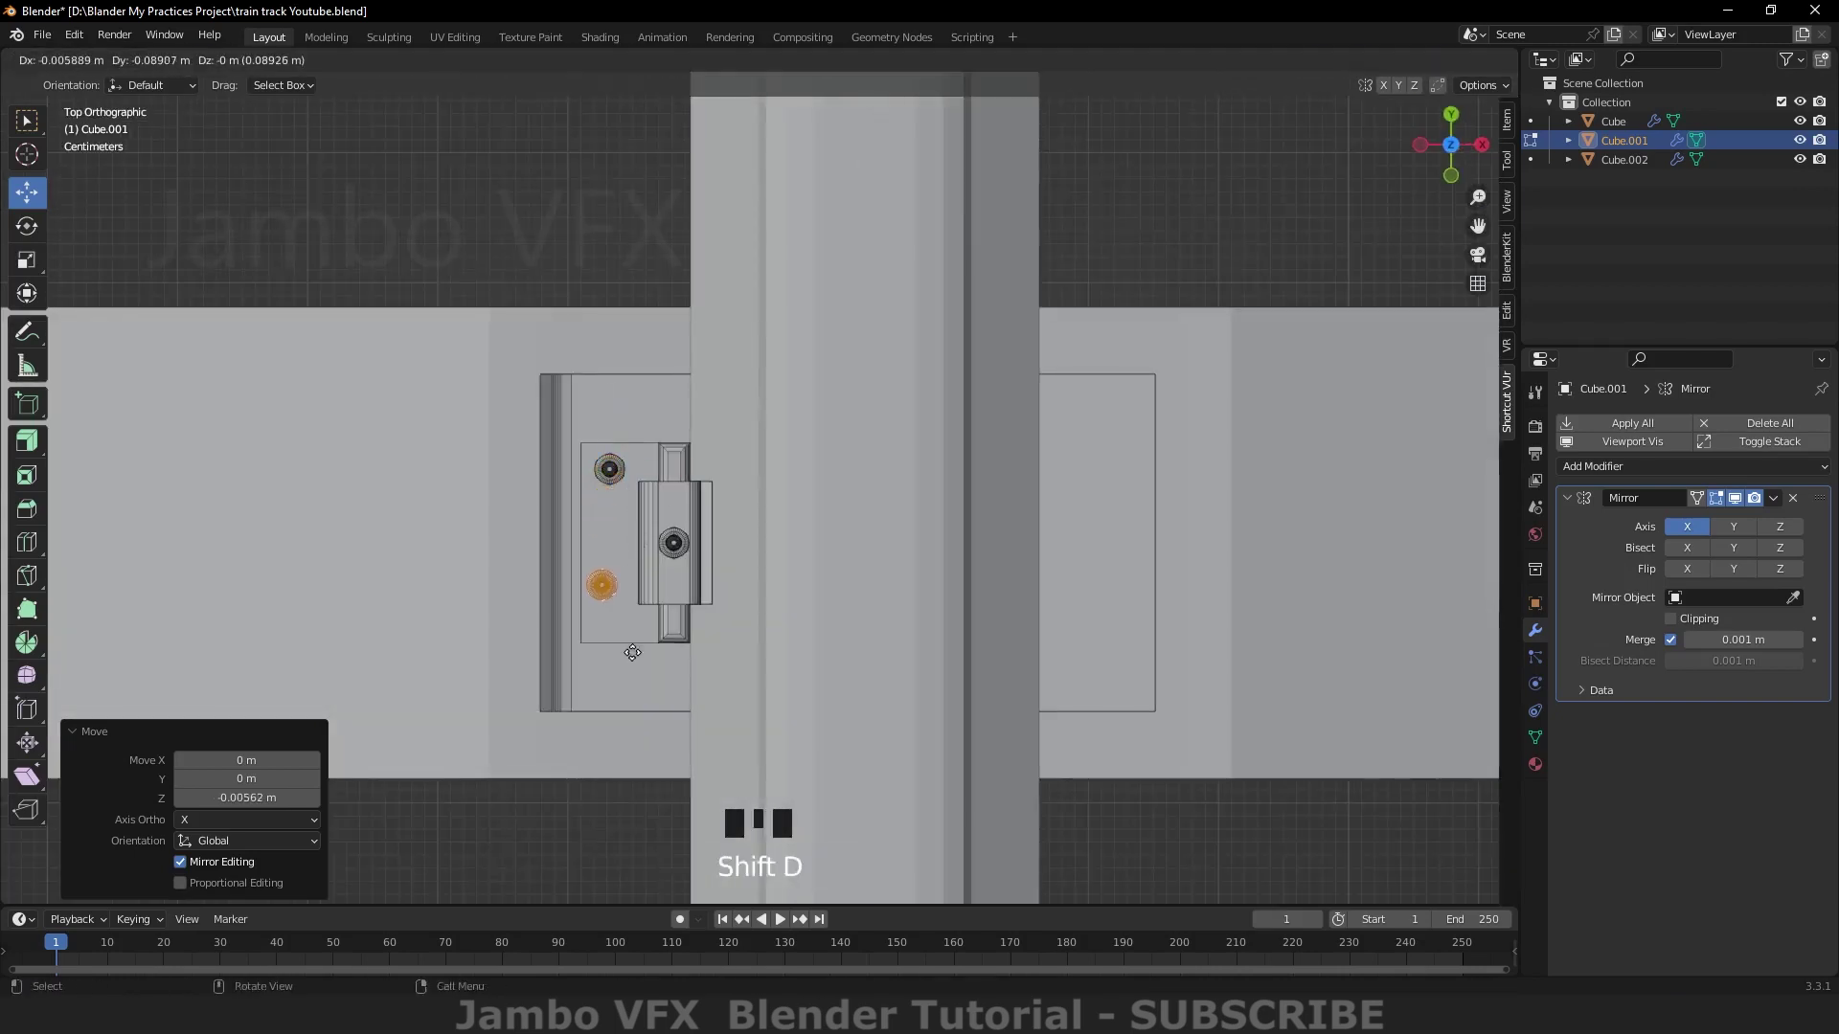
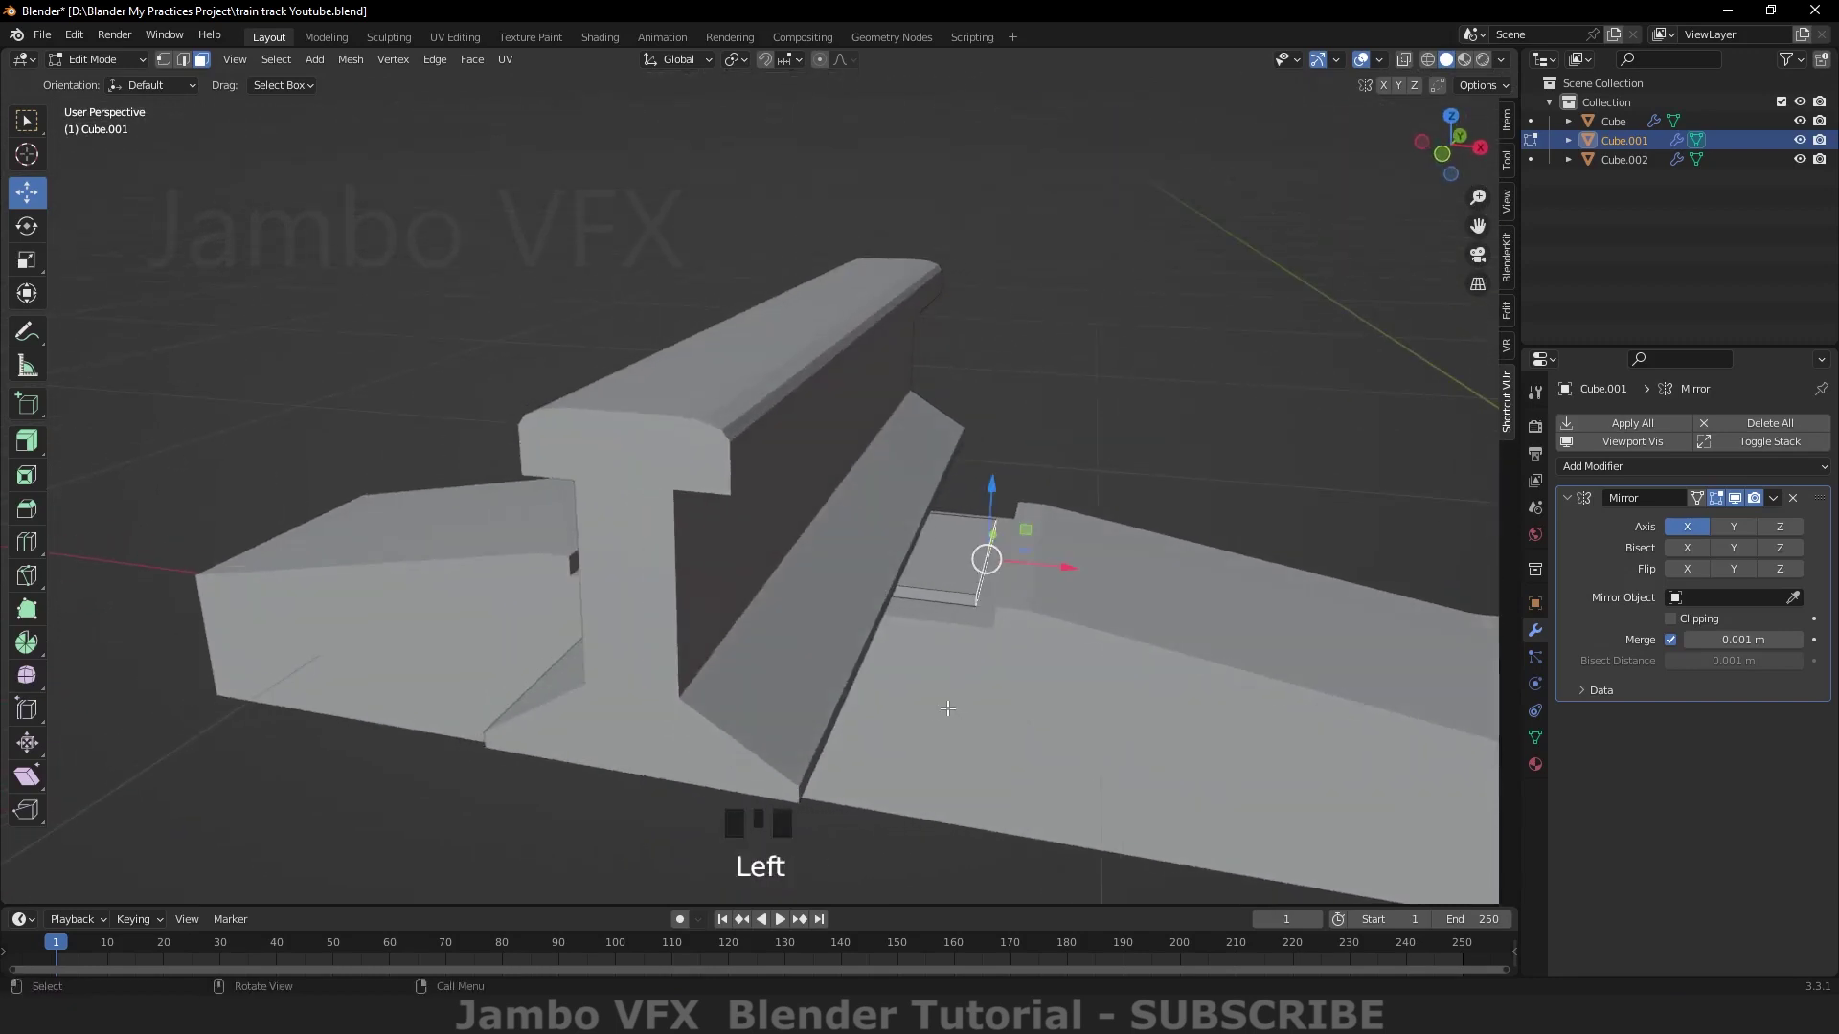
Step: Save the file, then lower and flatten the base plate's raised outer edge
scroll(up, 3)
scroll(down, 3)
key(ctrl+s)
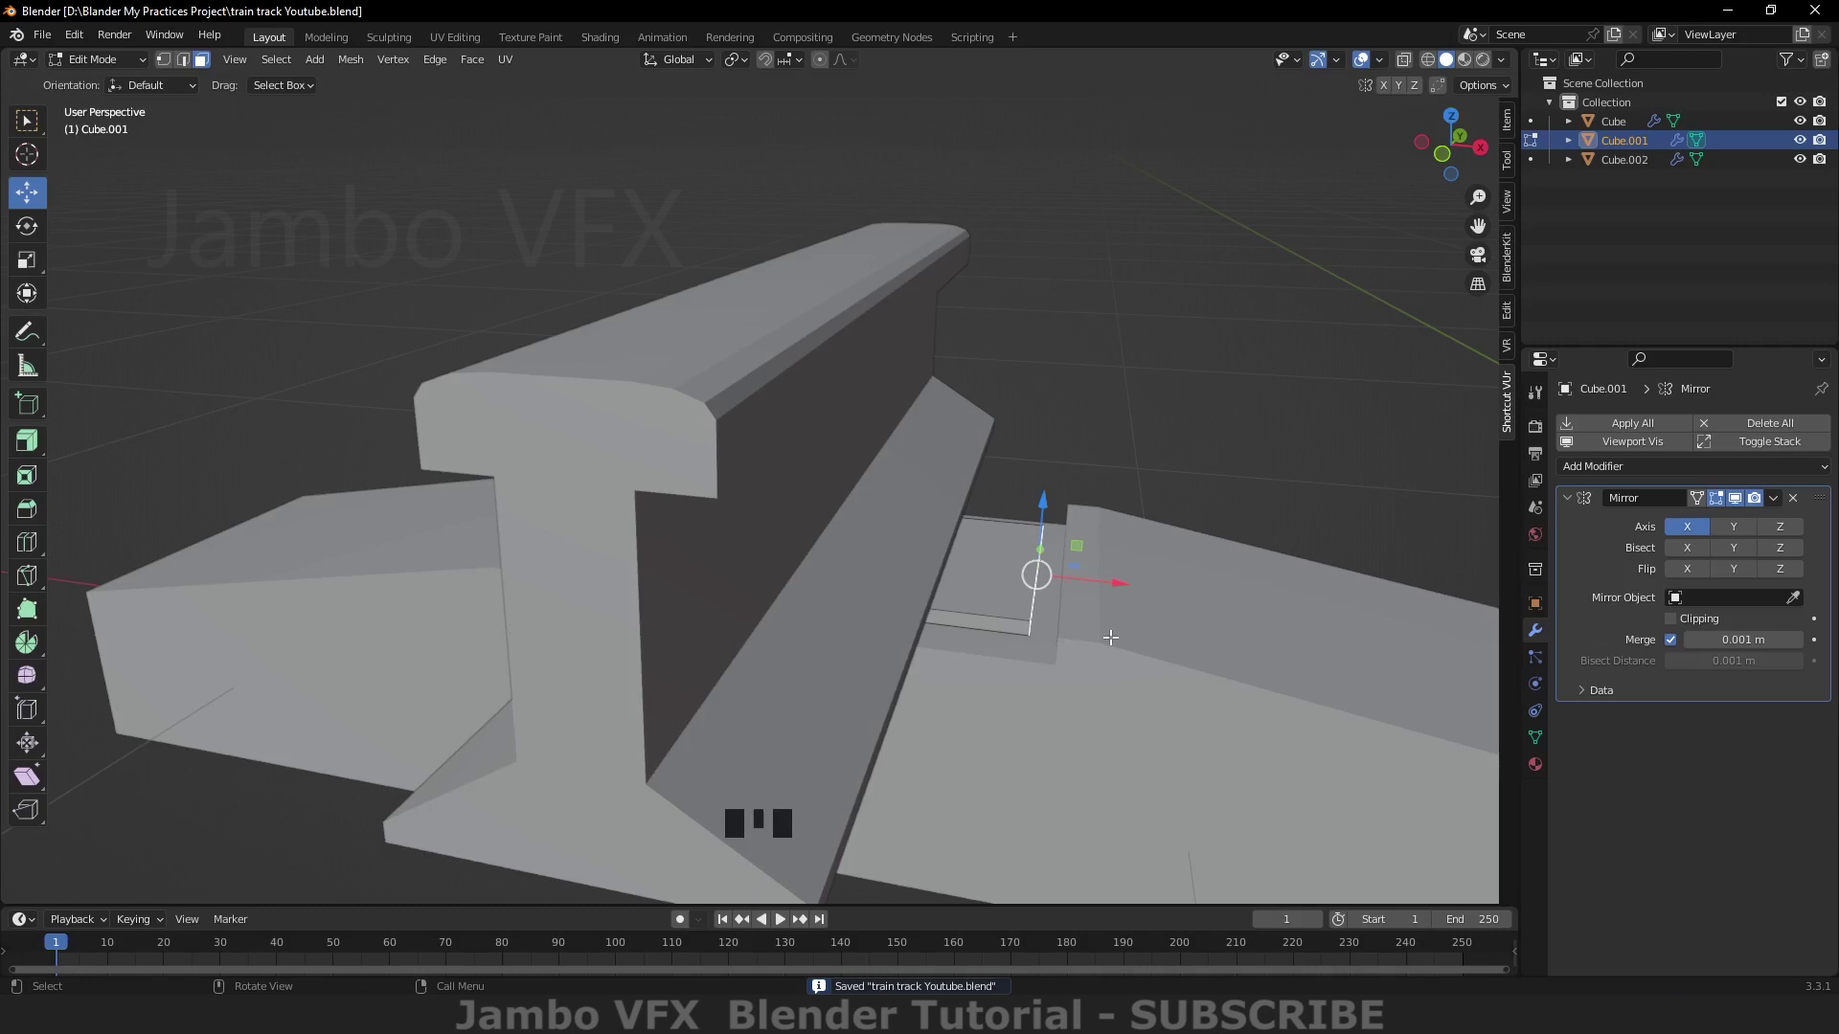
key(`)
scroll(up, 3)
key(e)
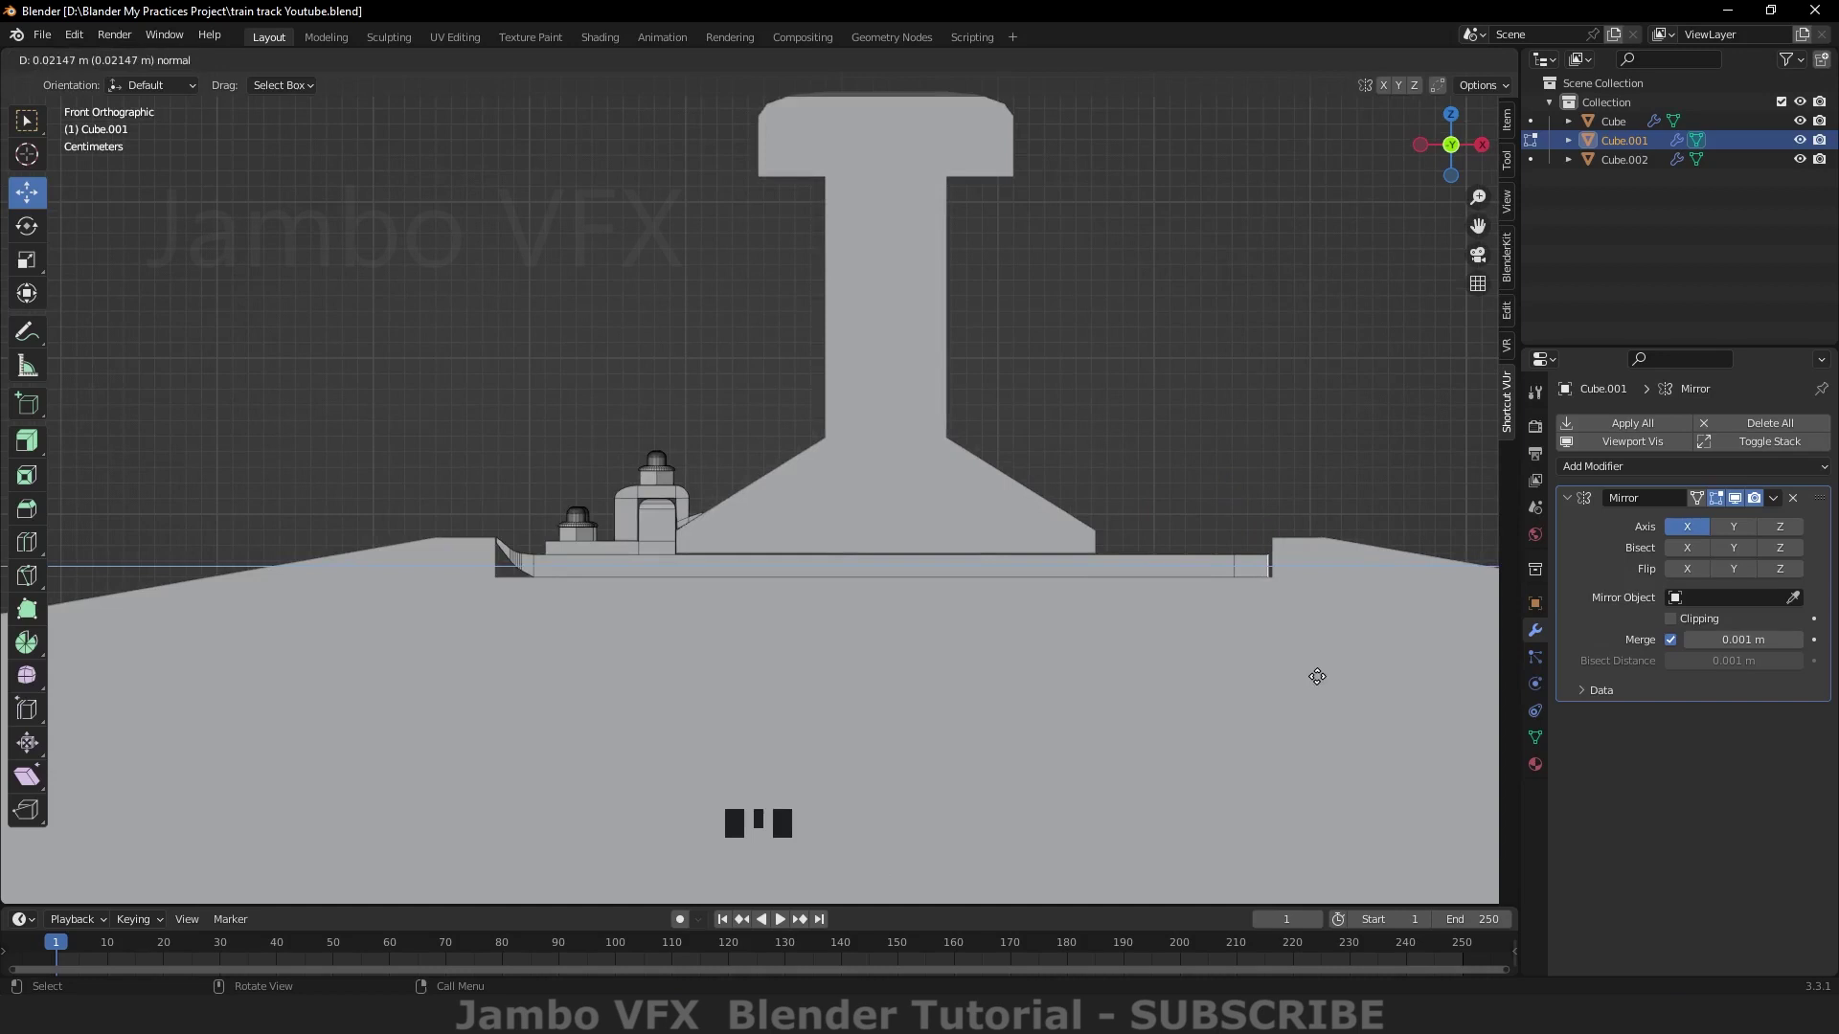
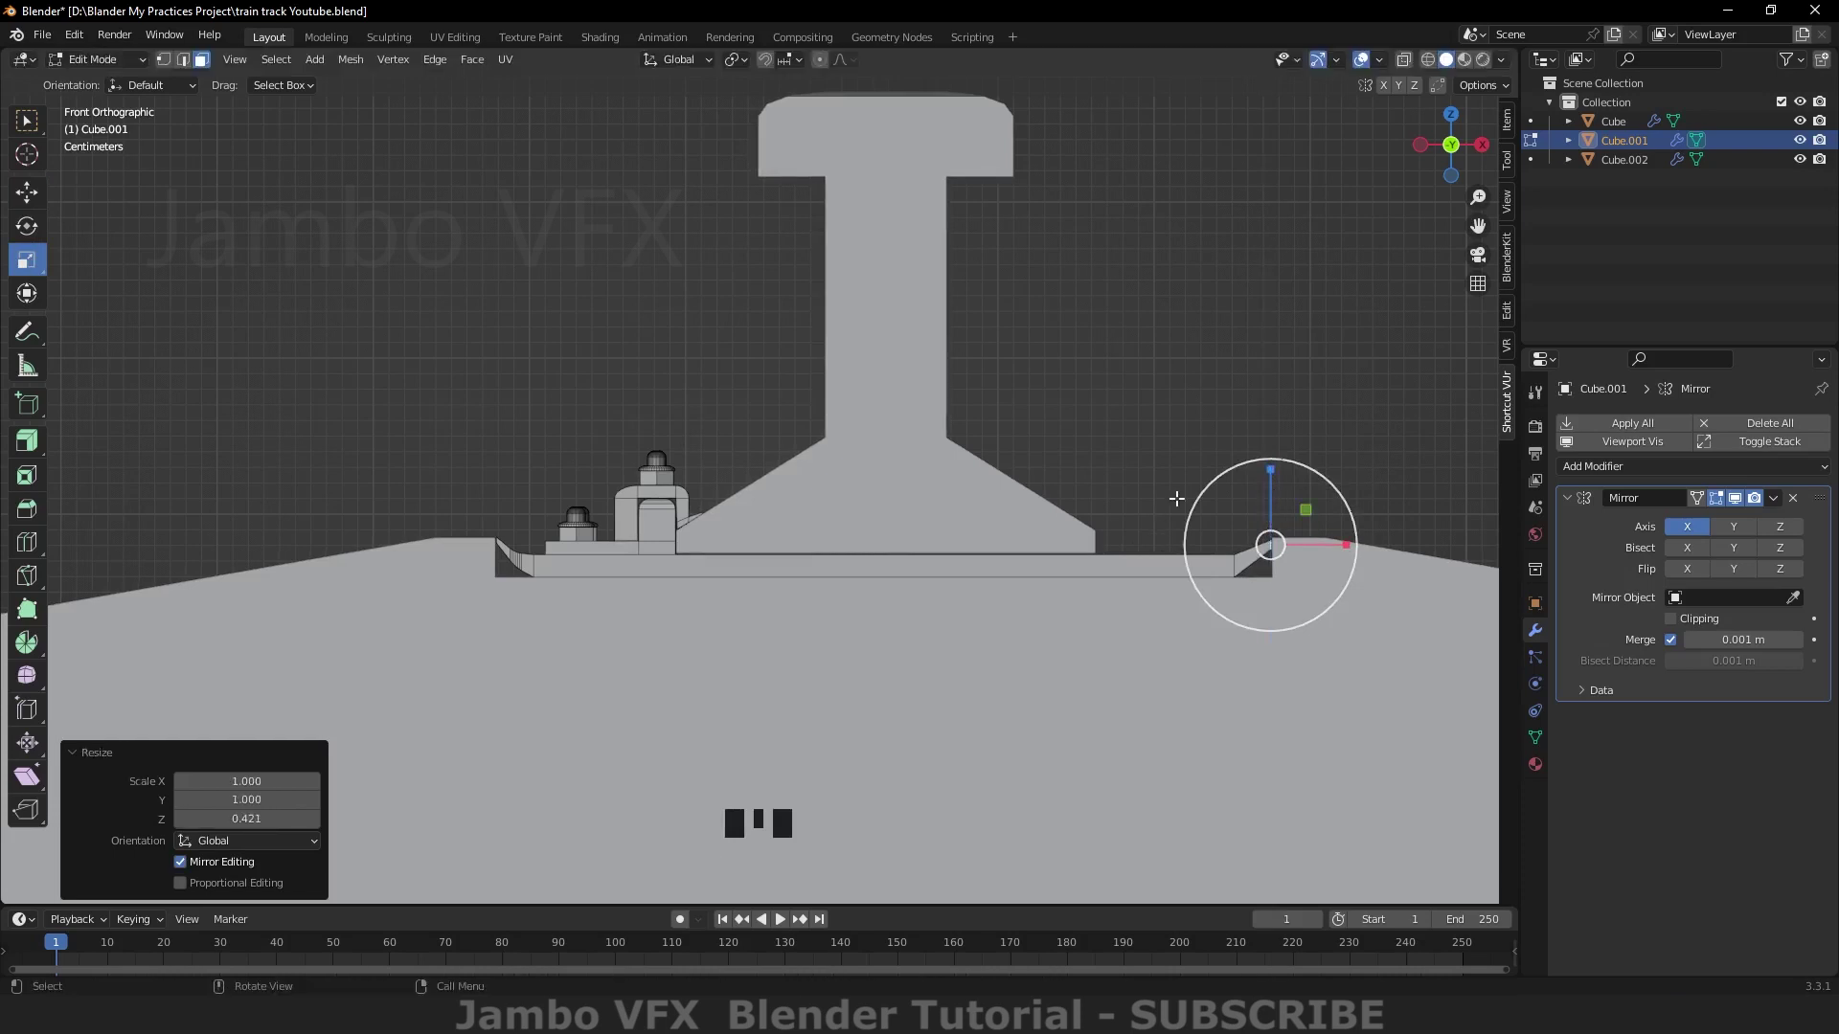
drag(1155, 475, 1188, 589)
scroll(down, 3)
middle_click(1194, 589)
scroll(up, 3)
drag(1198, 727, 1162, 691)
scroll(down, 3)
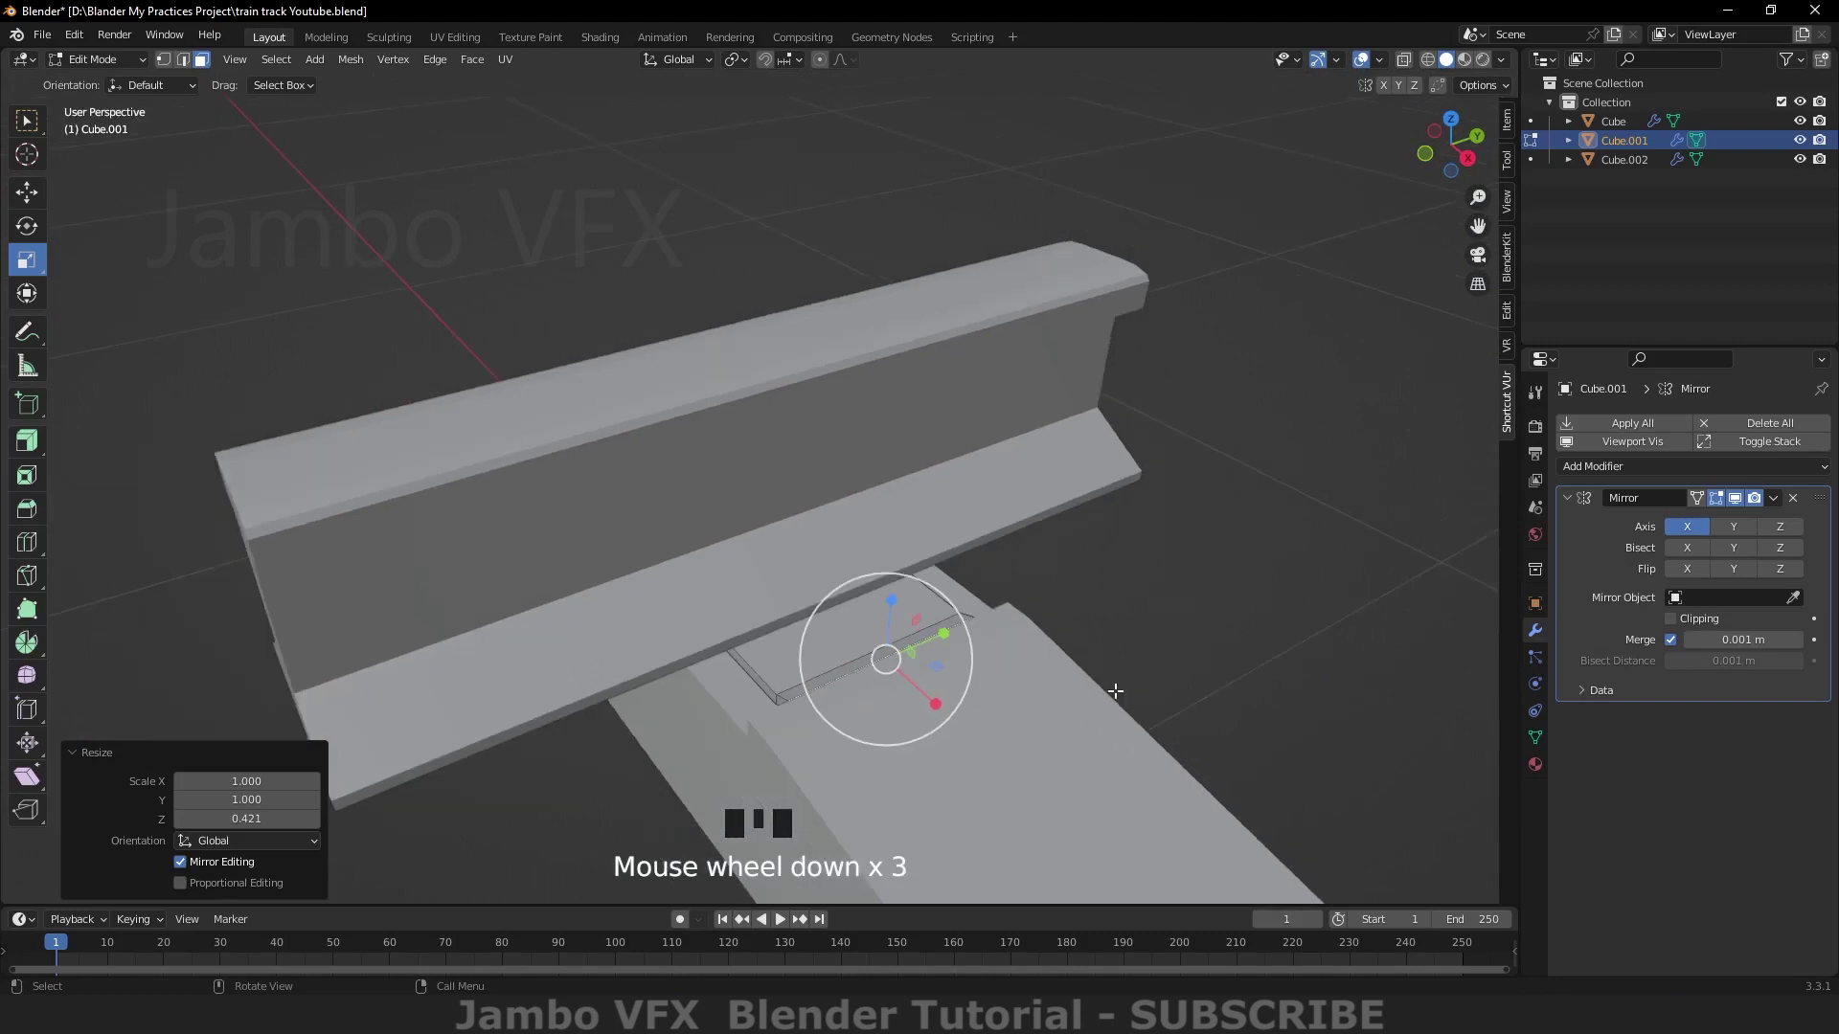
drag(1089, 679, 1142, 676)
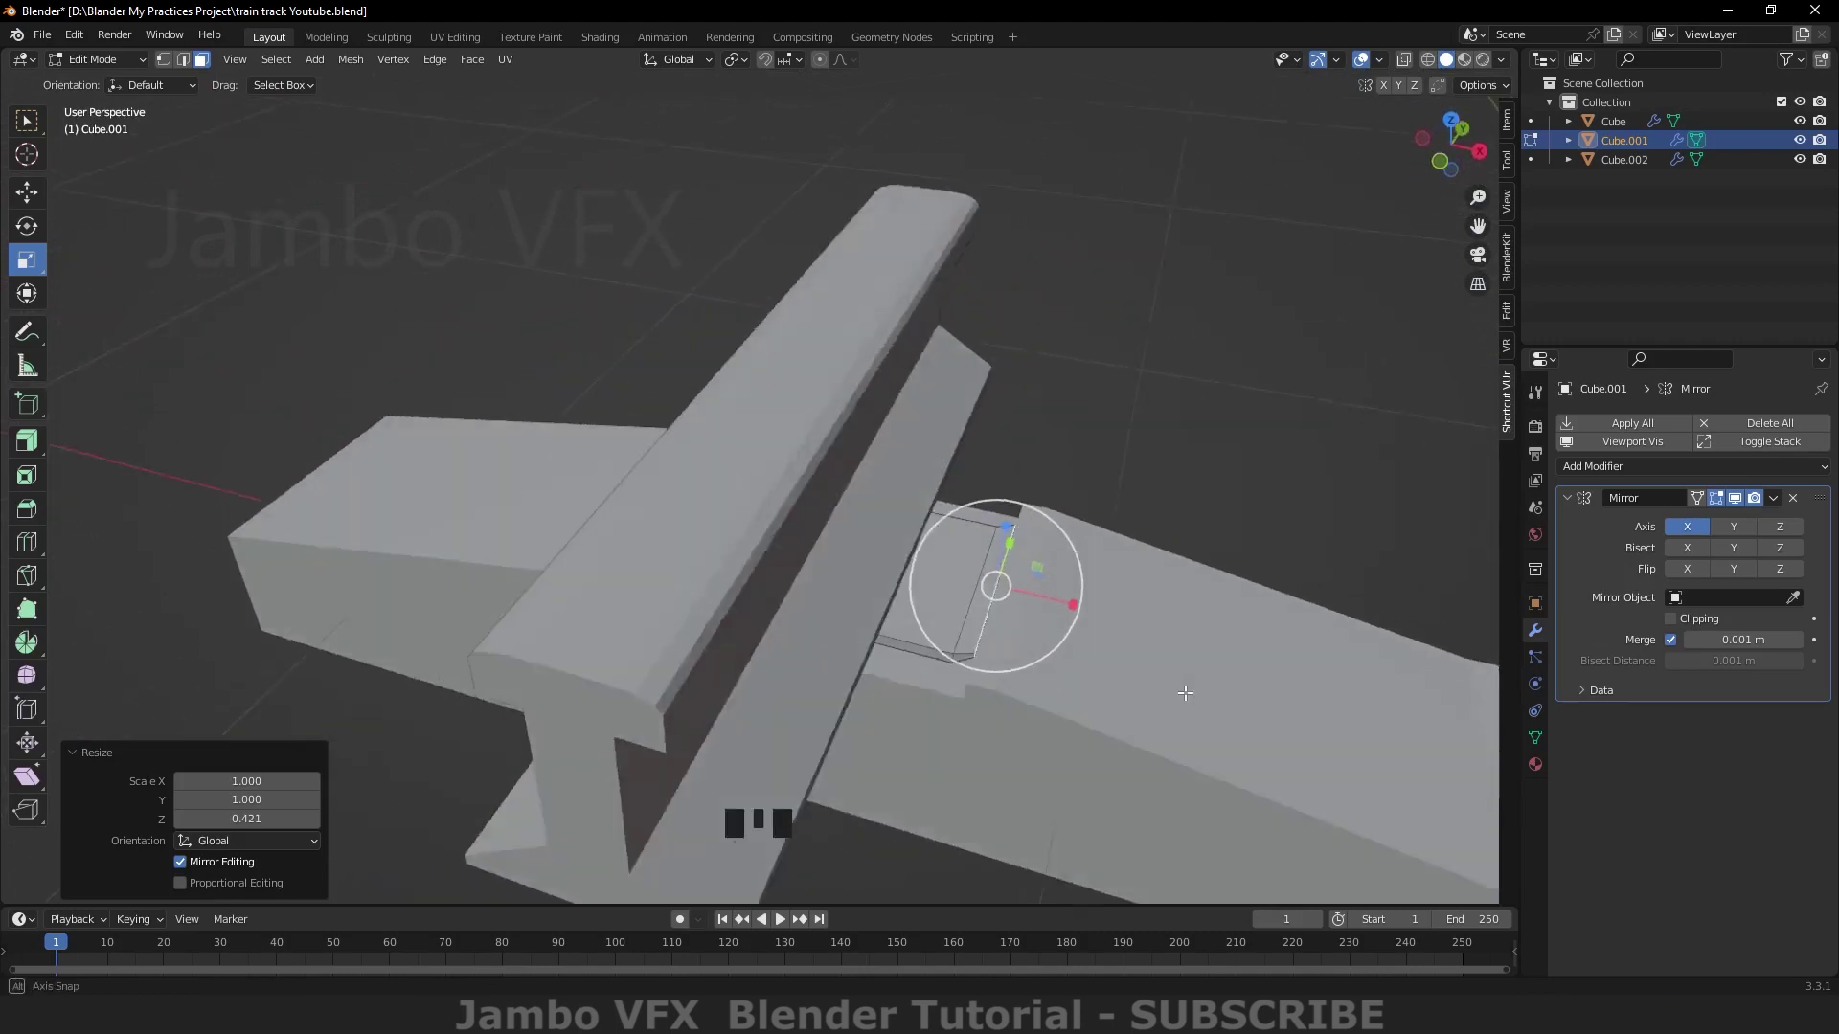
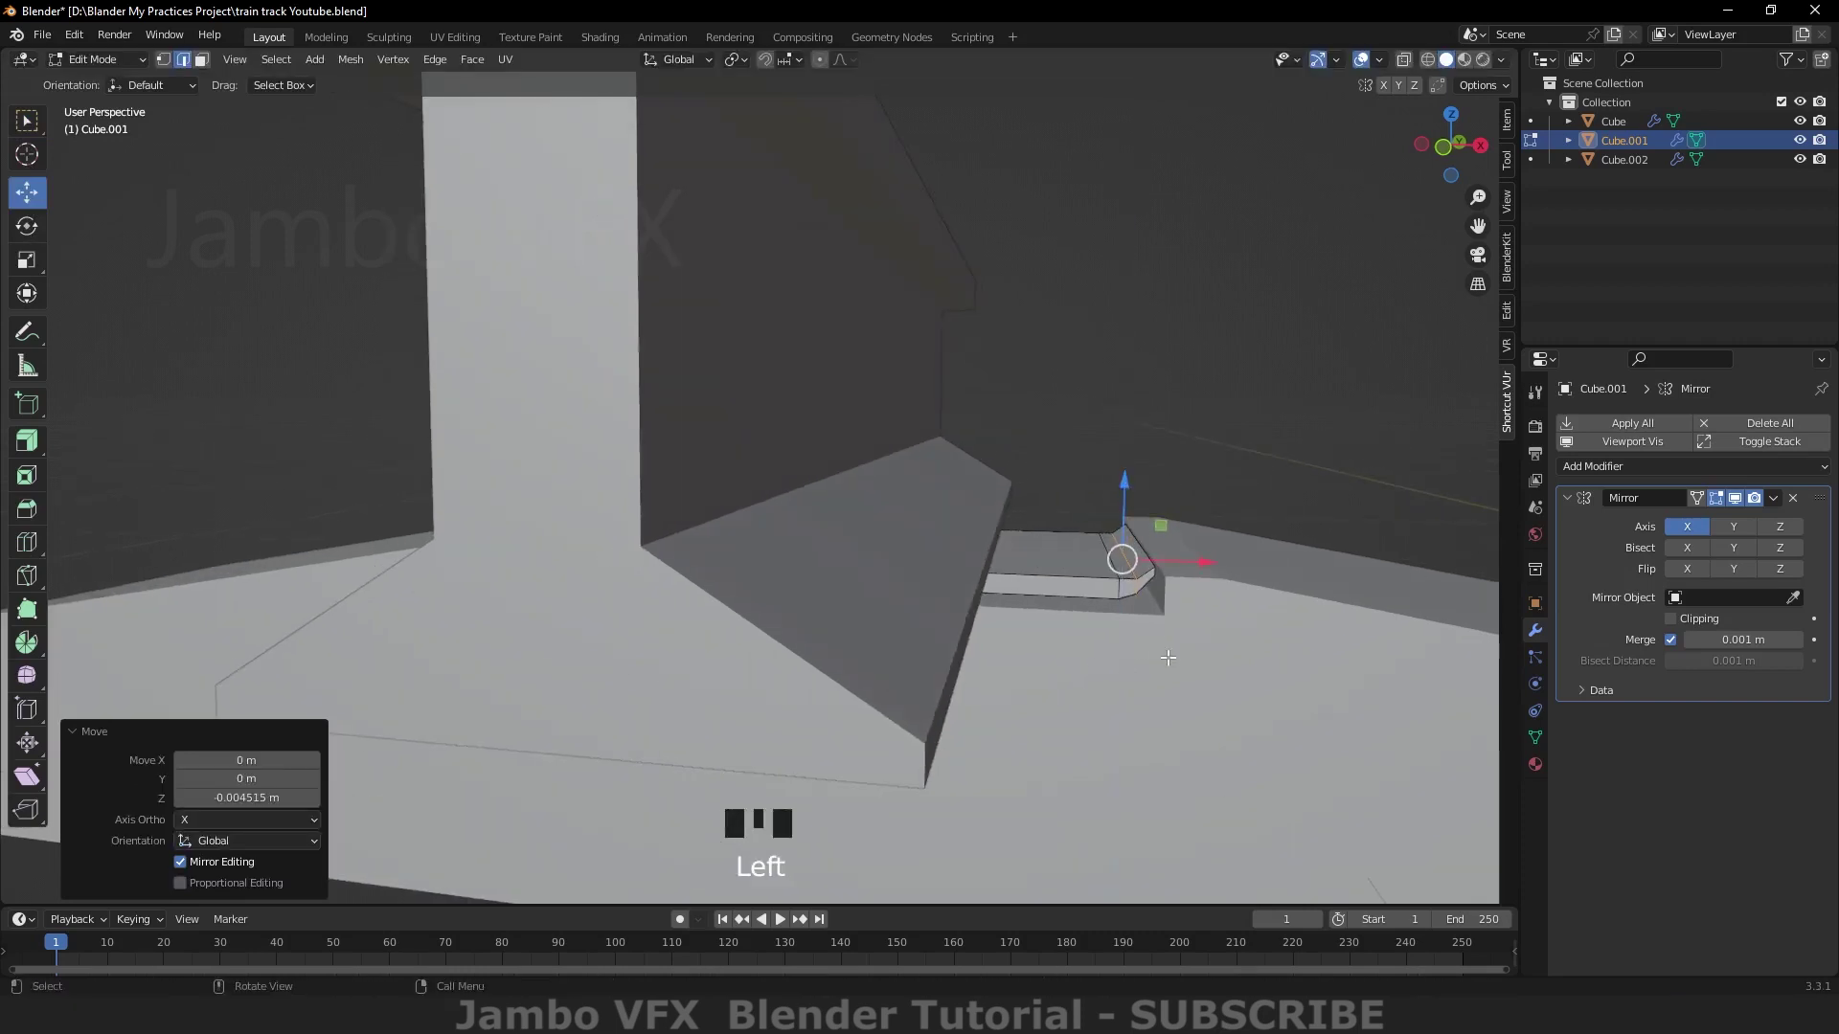
Step: Round off the base plate's outer corner with a bevel
key(`)
scroll(up, 3)
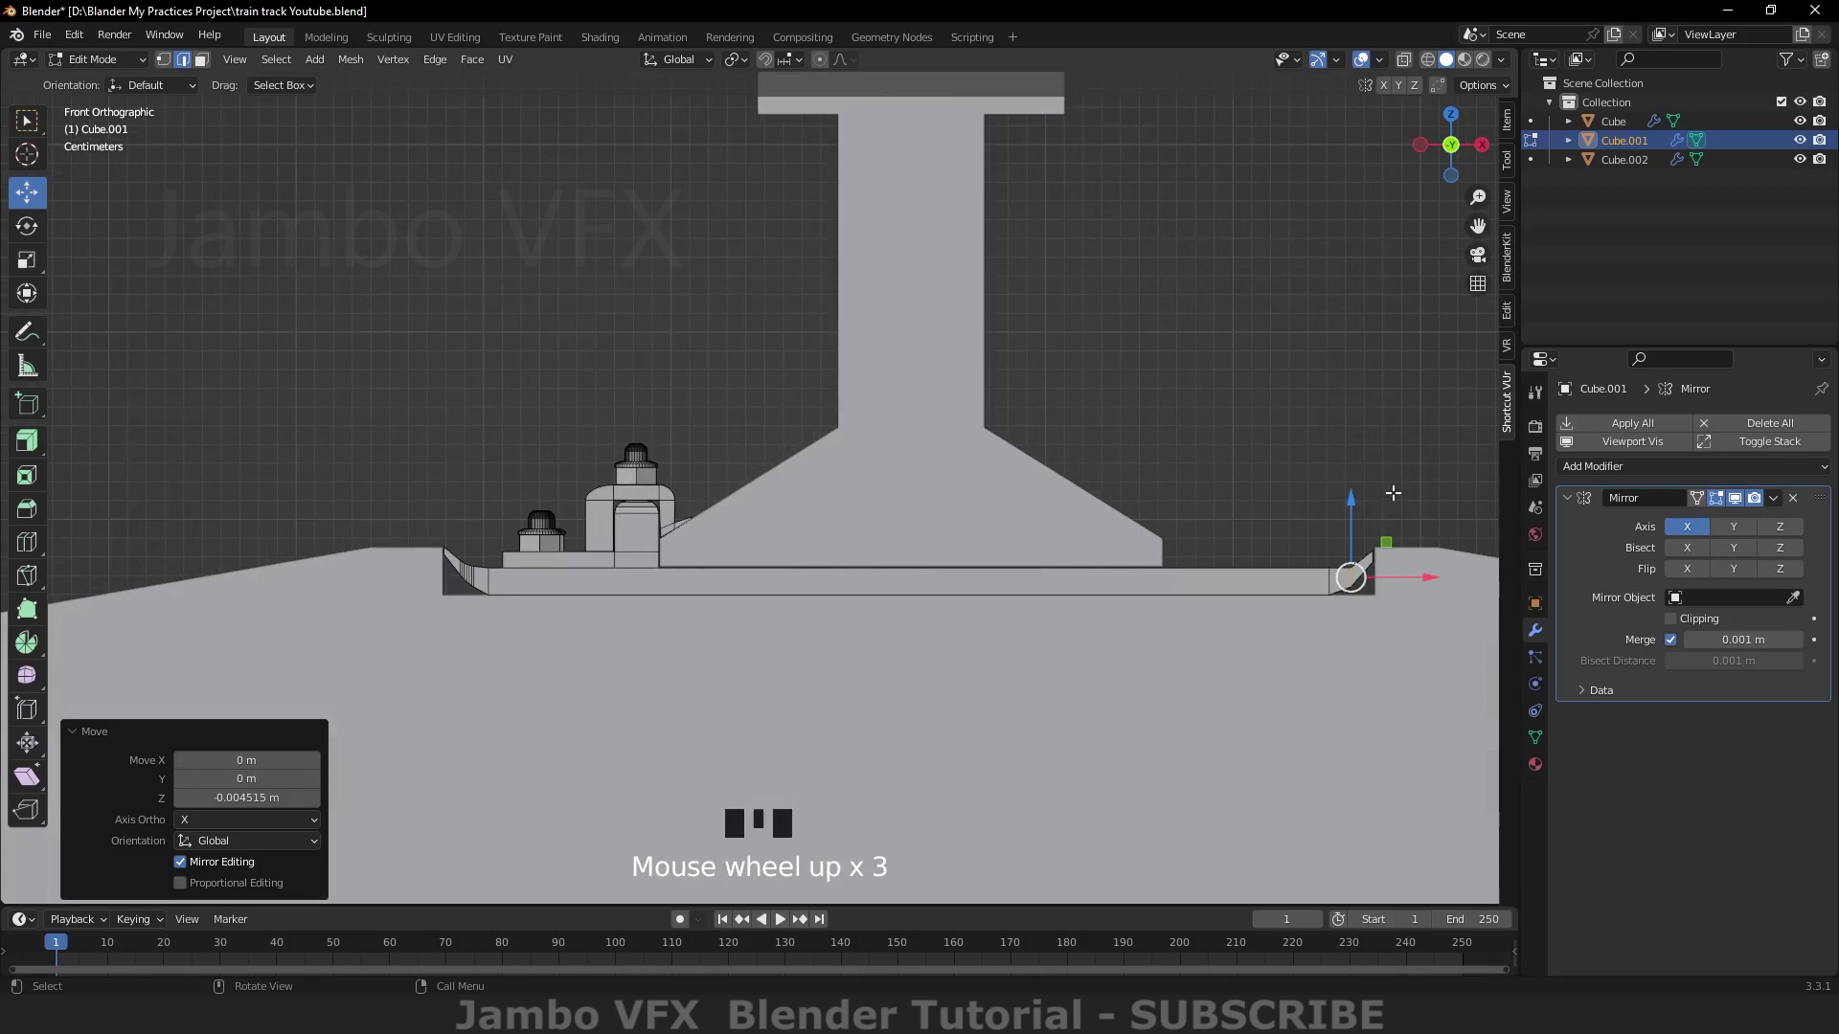
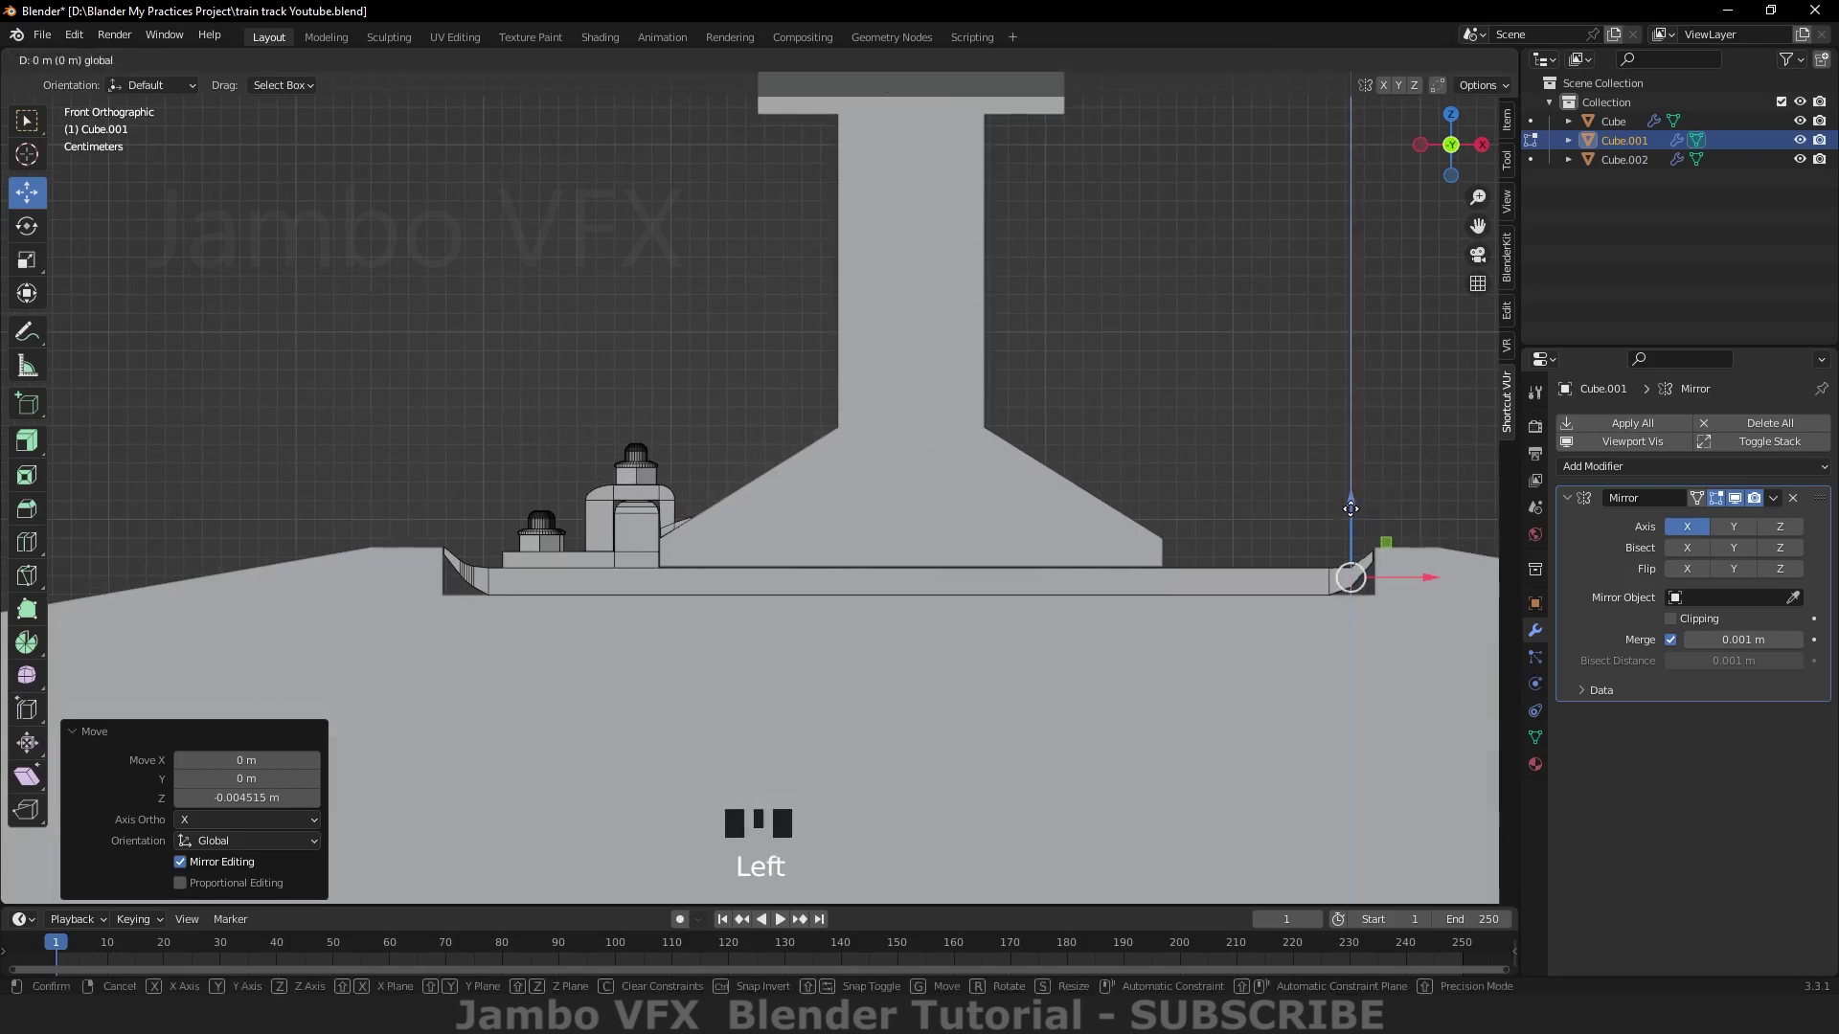
key(ctrl+b)
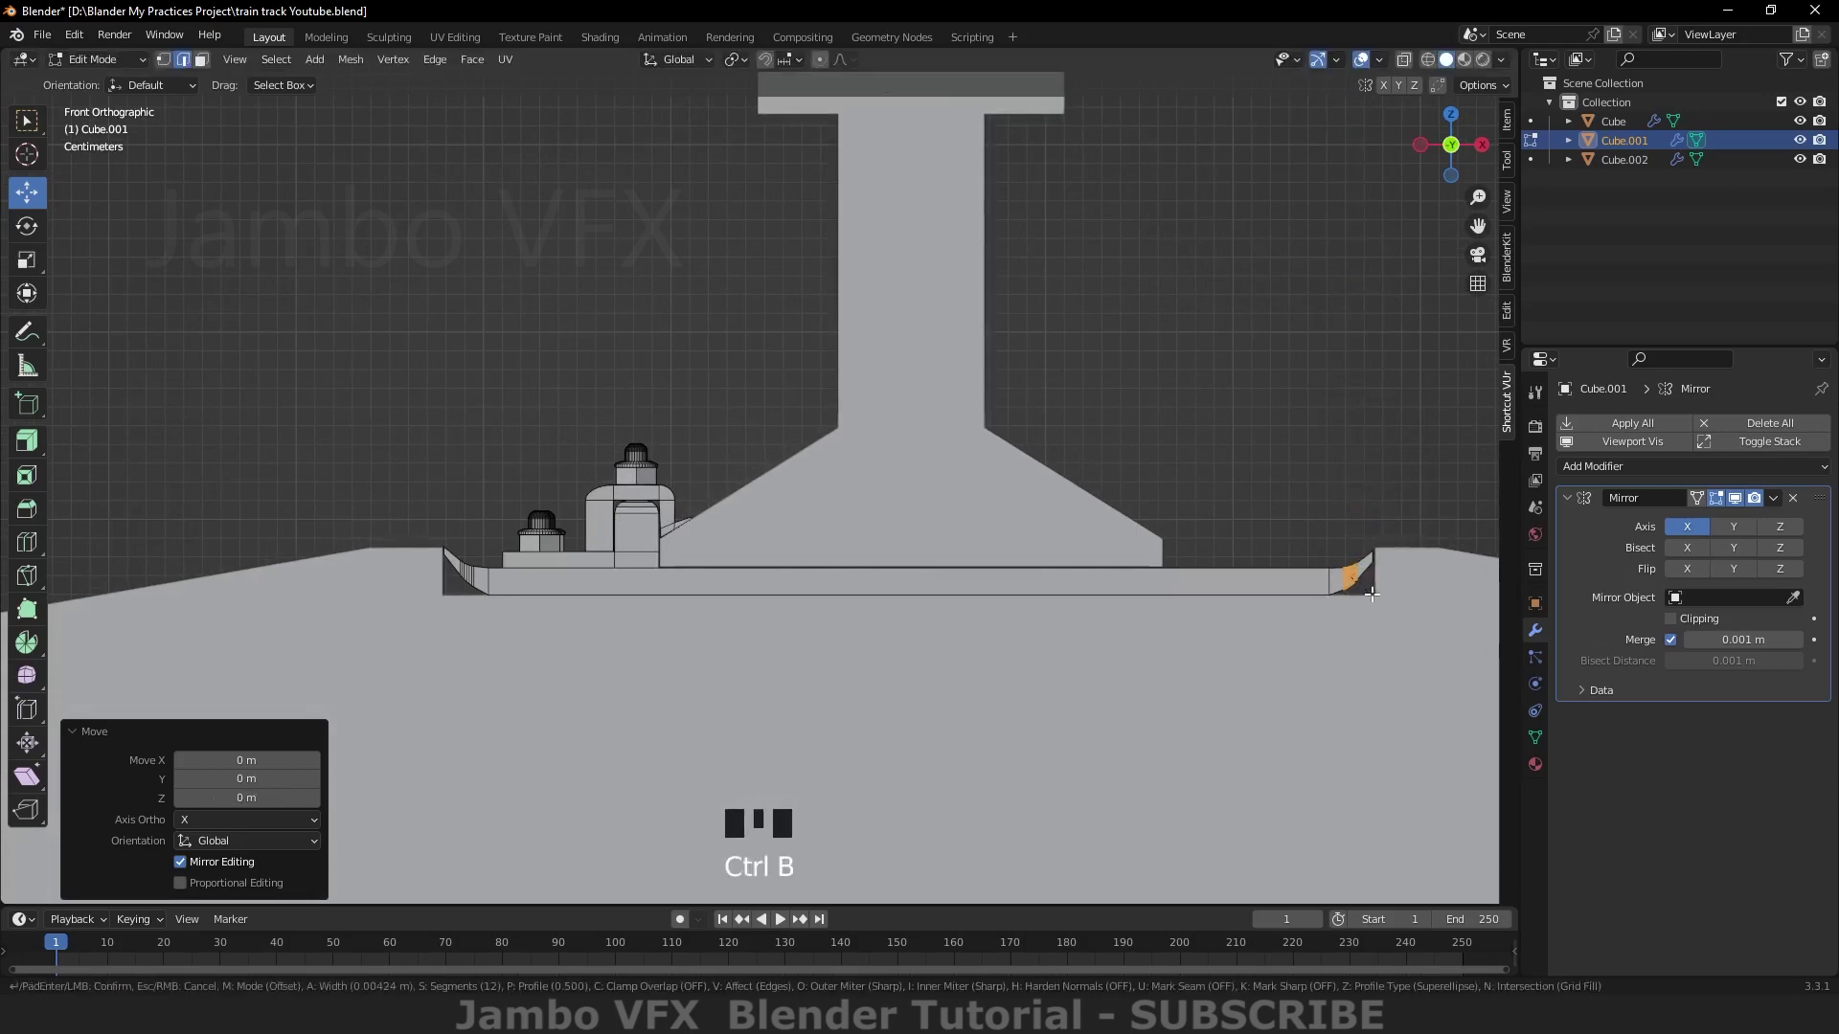